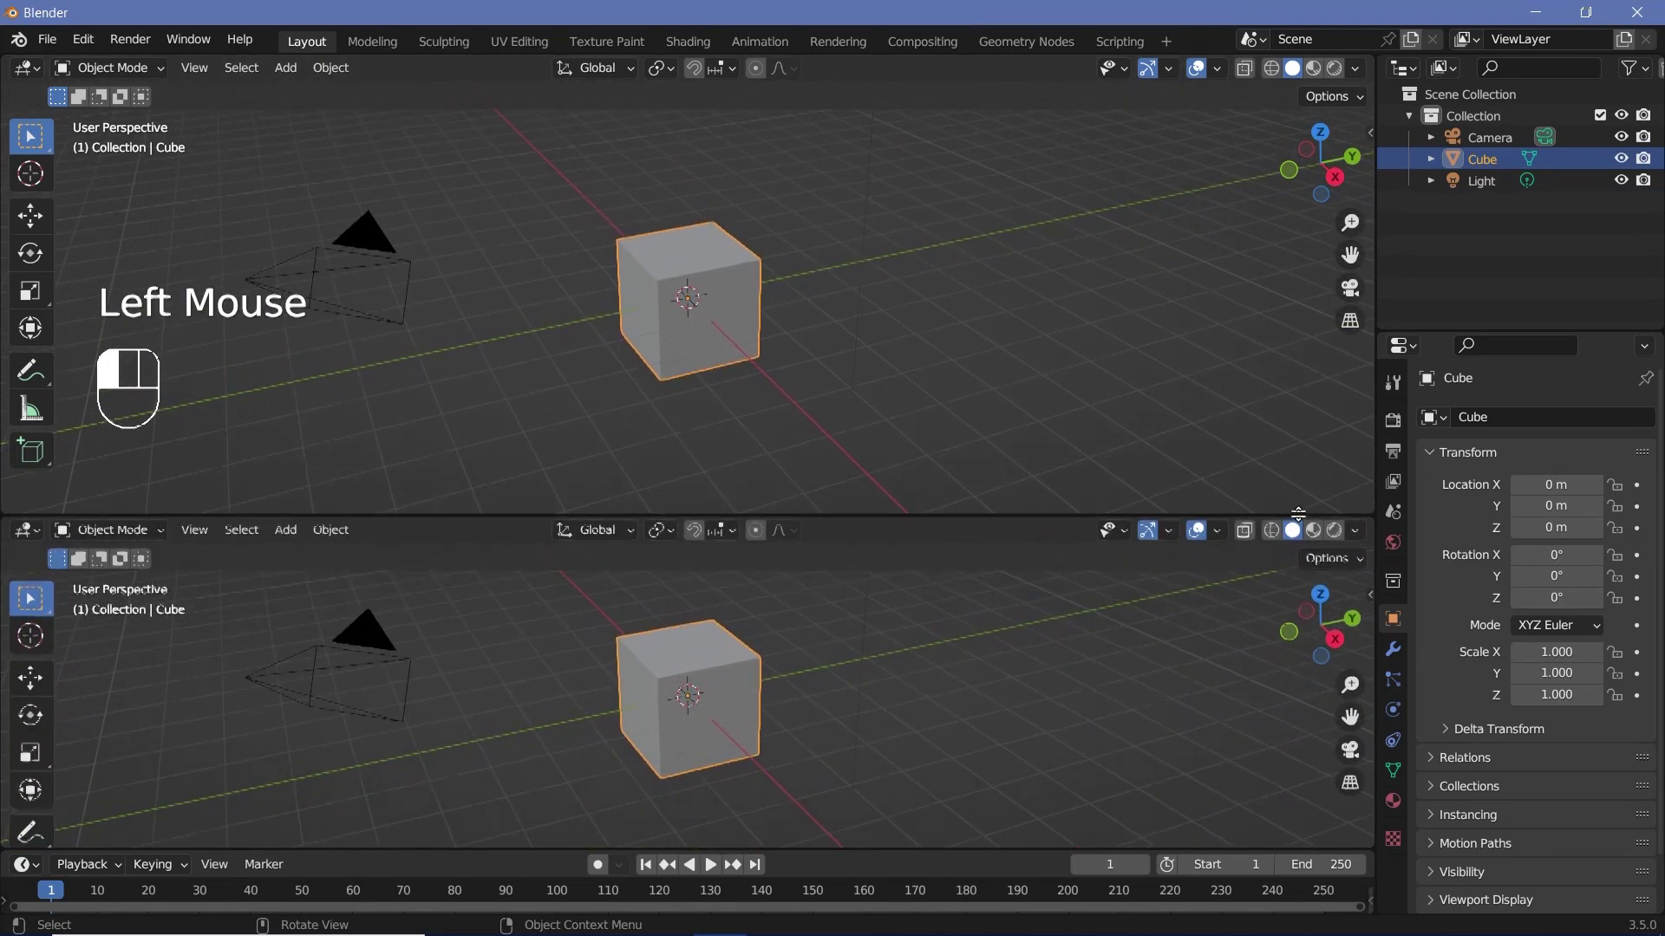
Split the viewport and switch the lower half to a node editor
{"action": "left_click_drag", "start_coordinate": [21, 536], "coordinate": [97, 715]}
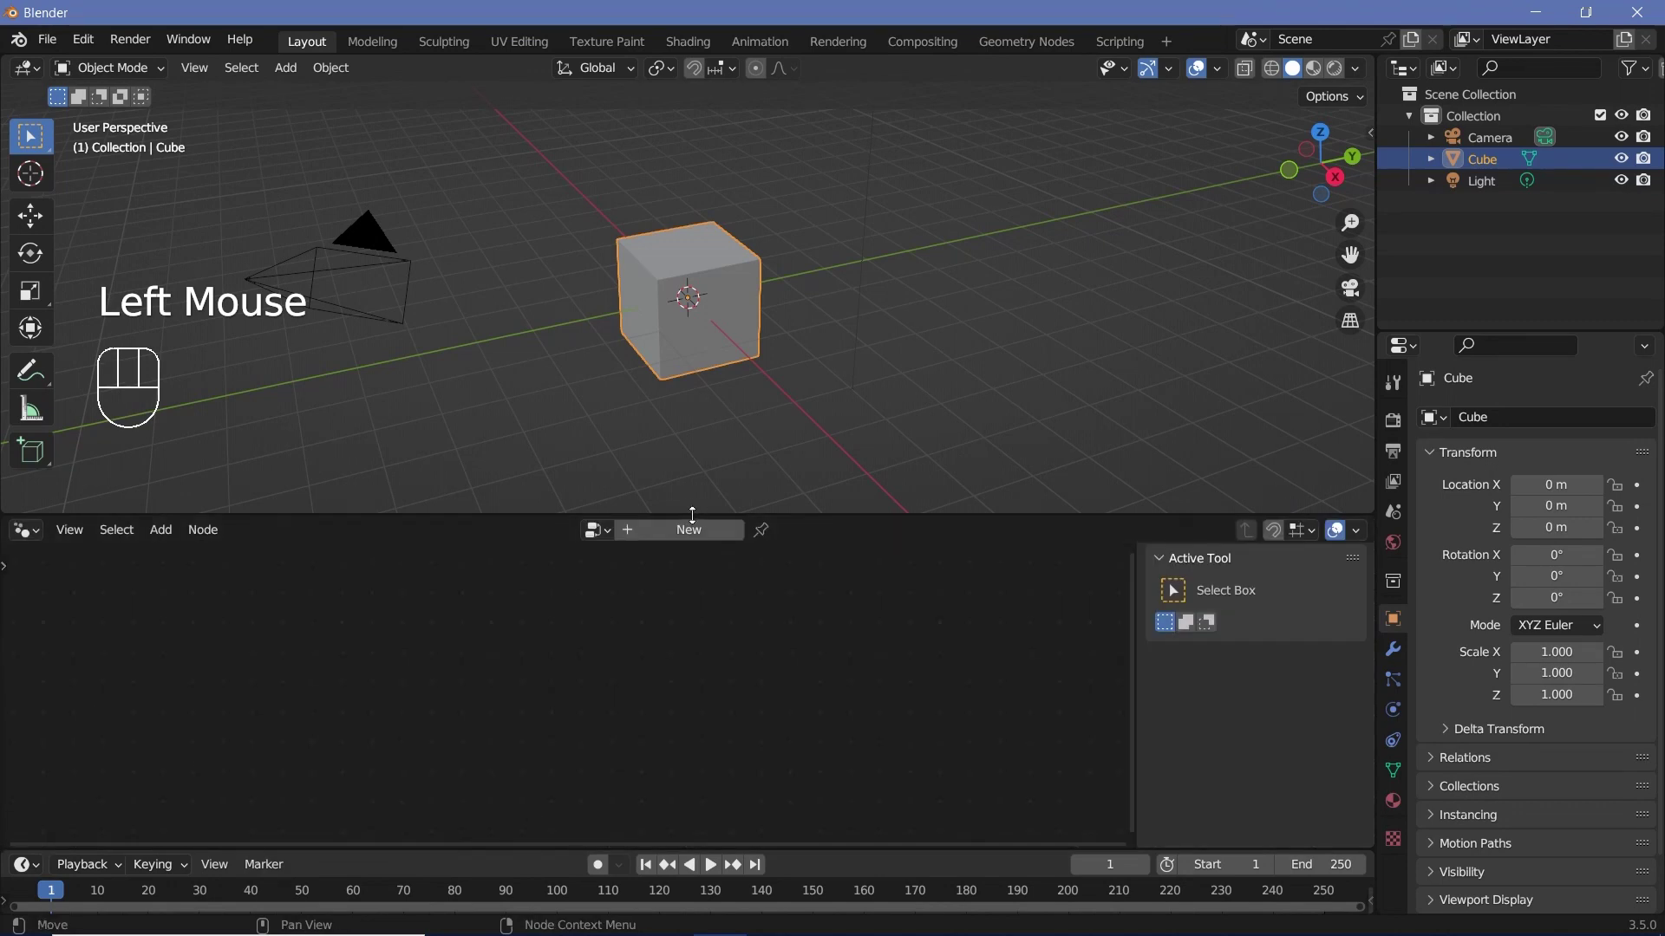
Create a Geometry Nodes tree on the cube and wire a 5 m Grid node into the Group Output
{"action": "left_click", "coordinate": [681, 533]}
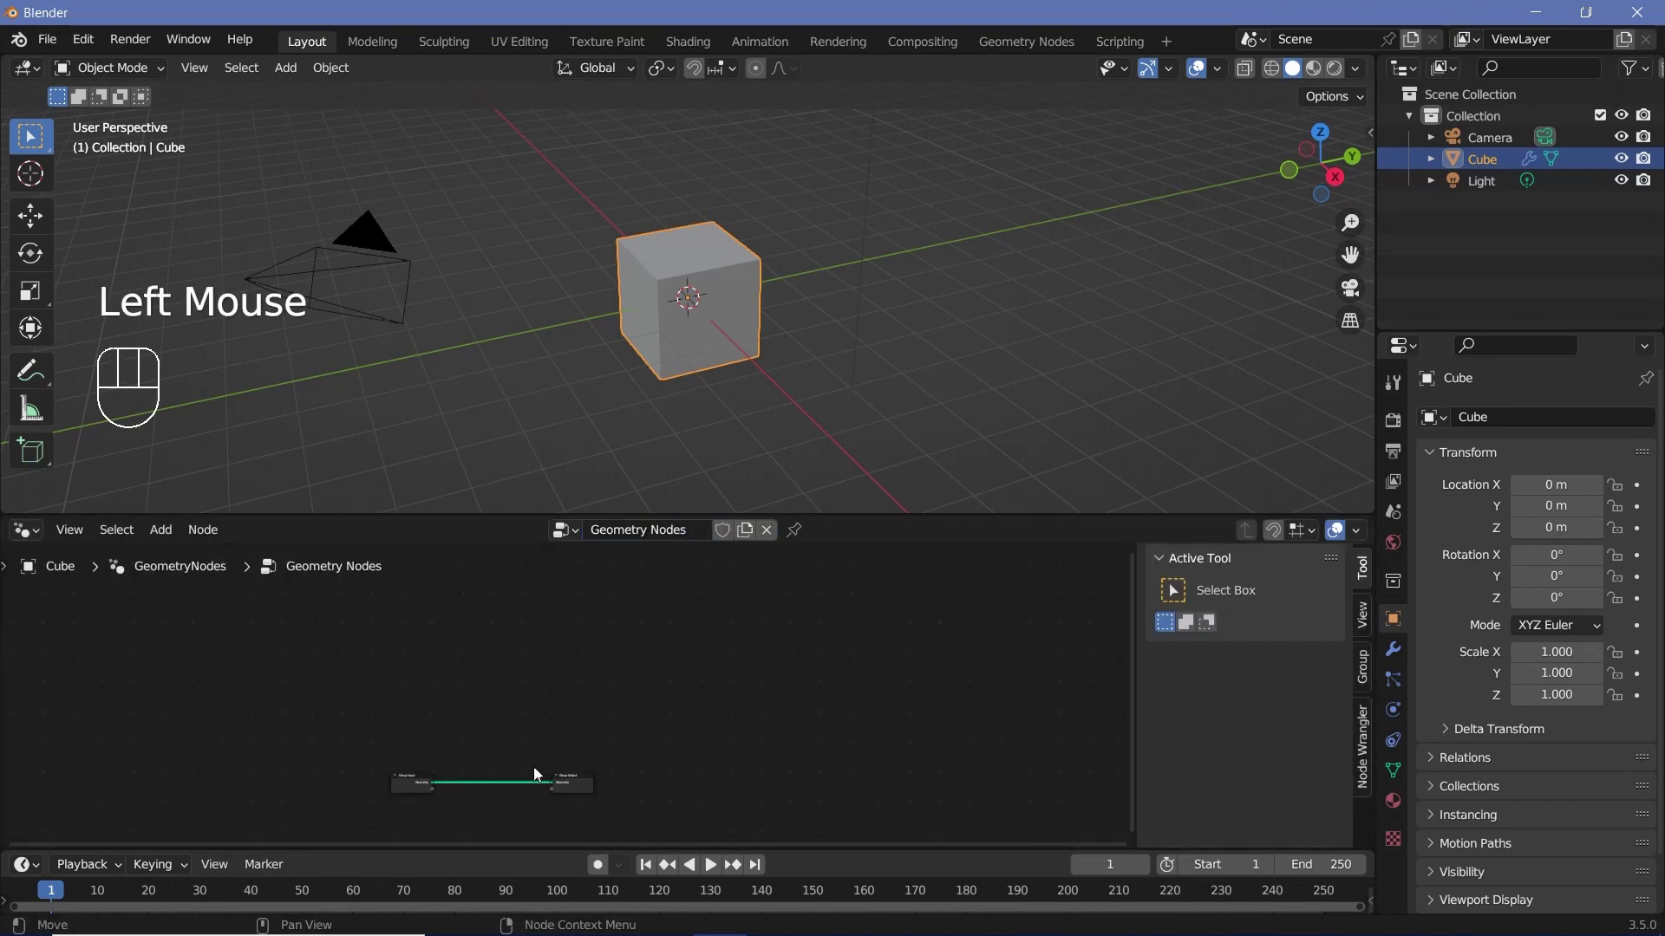
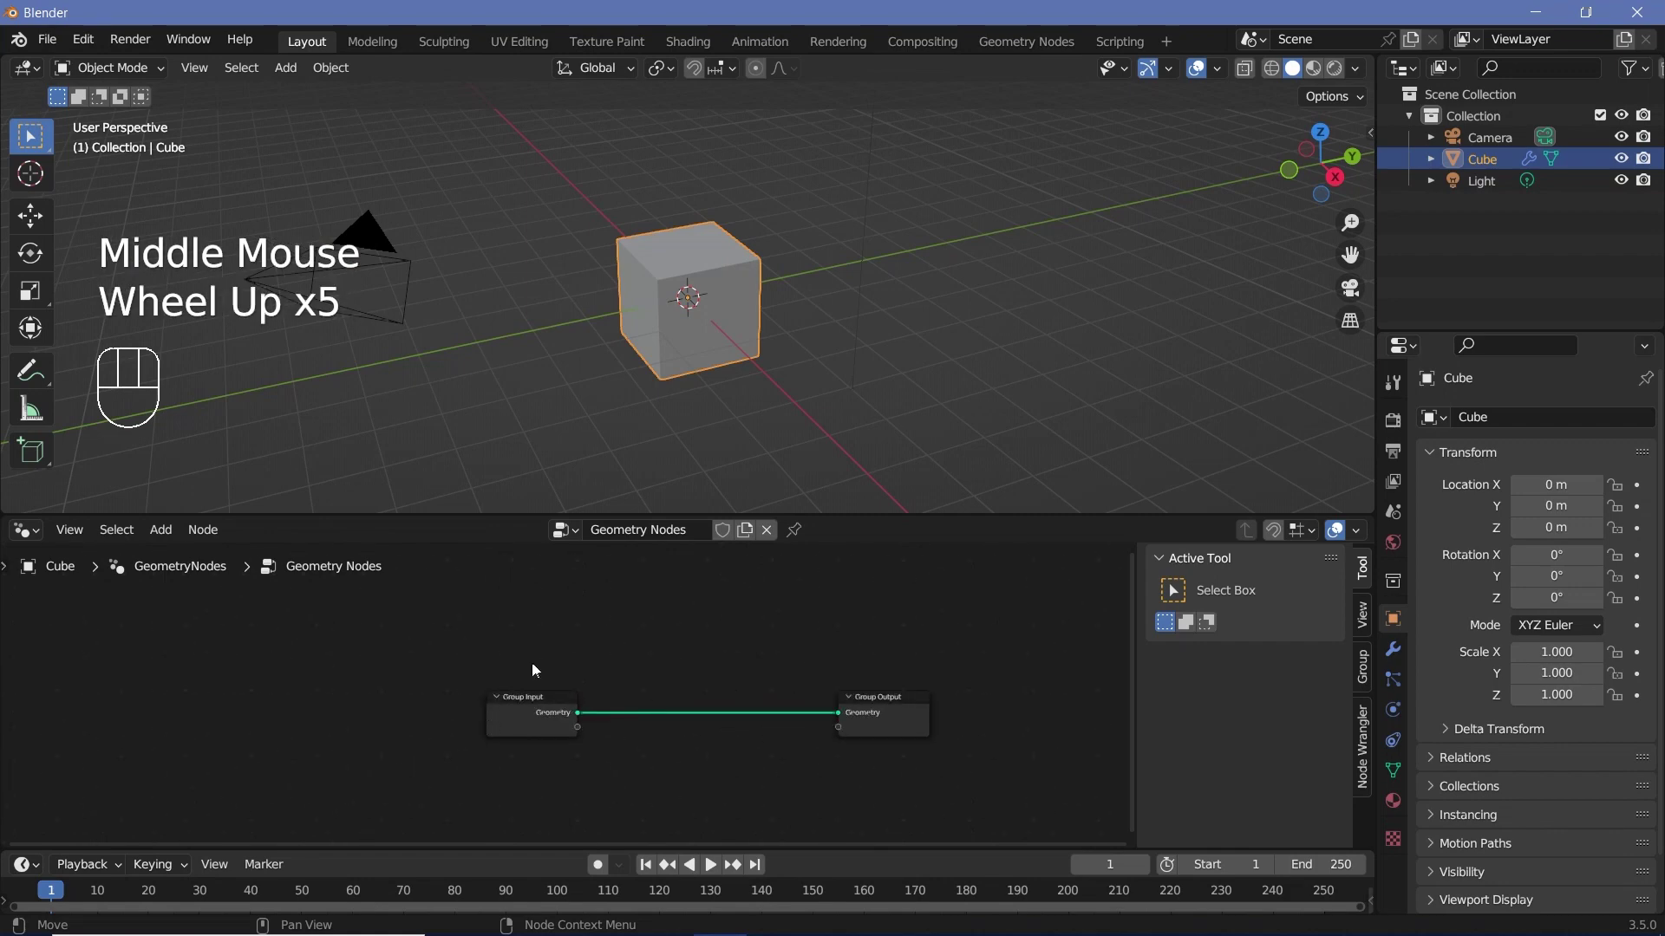
{"action": "scroll", "scroll_direction": "up", "scroll_amount": 3}
{"action": "left_click_drag", "start_coordinate": [525, 735], "coordinate": [655, 686]}
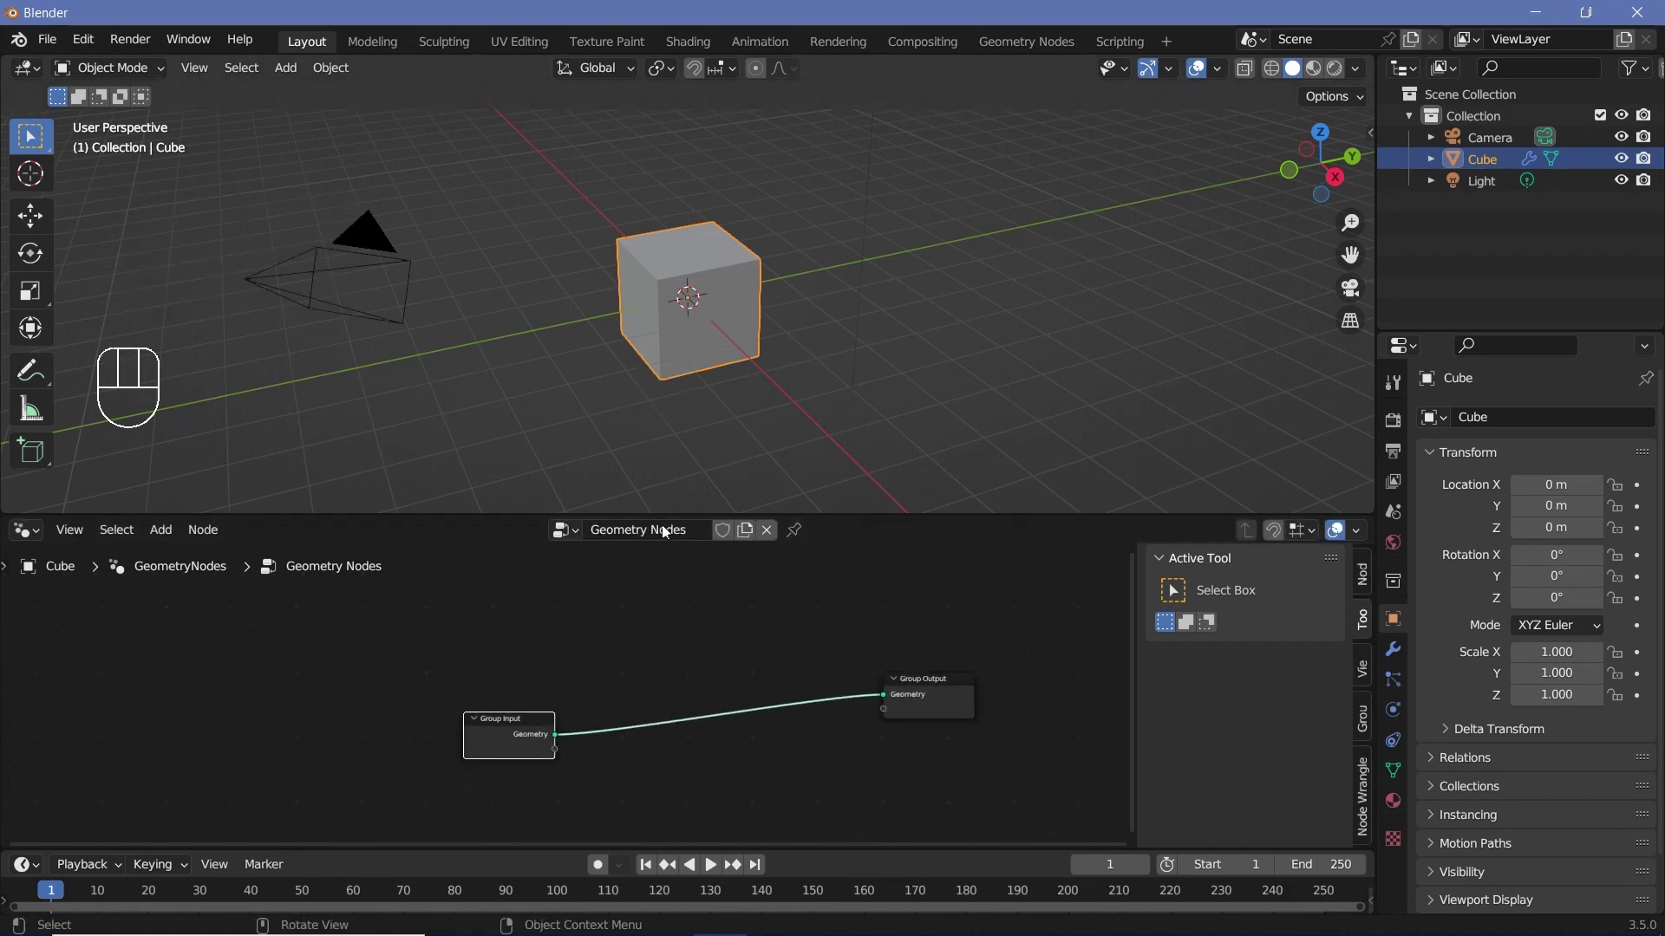
{"action": "key", "text": "shift+a"}
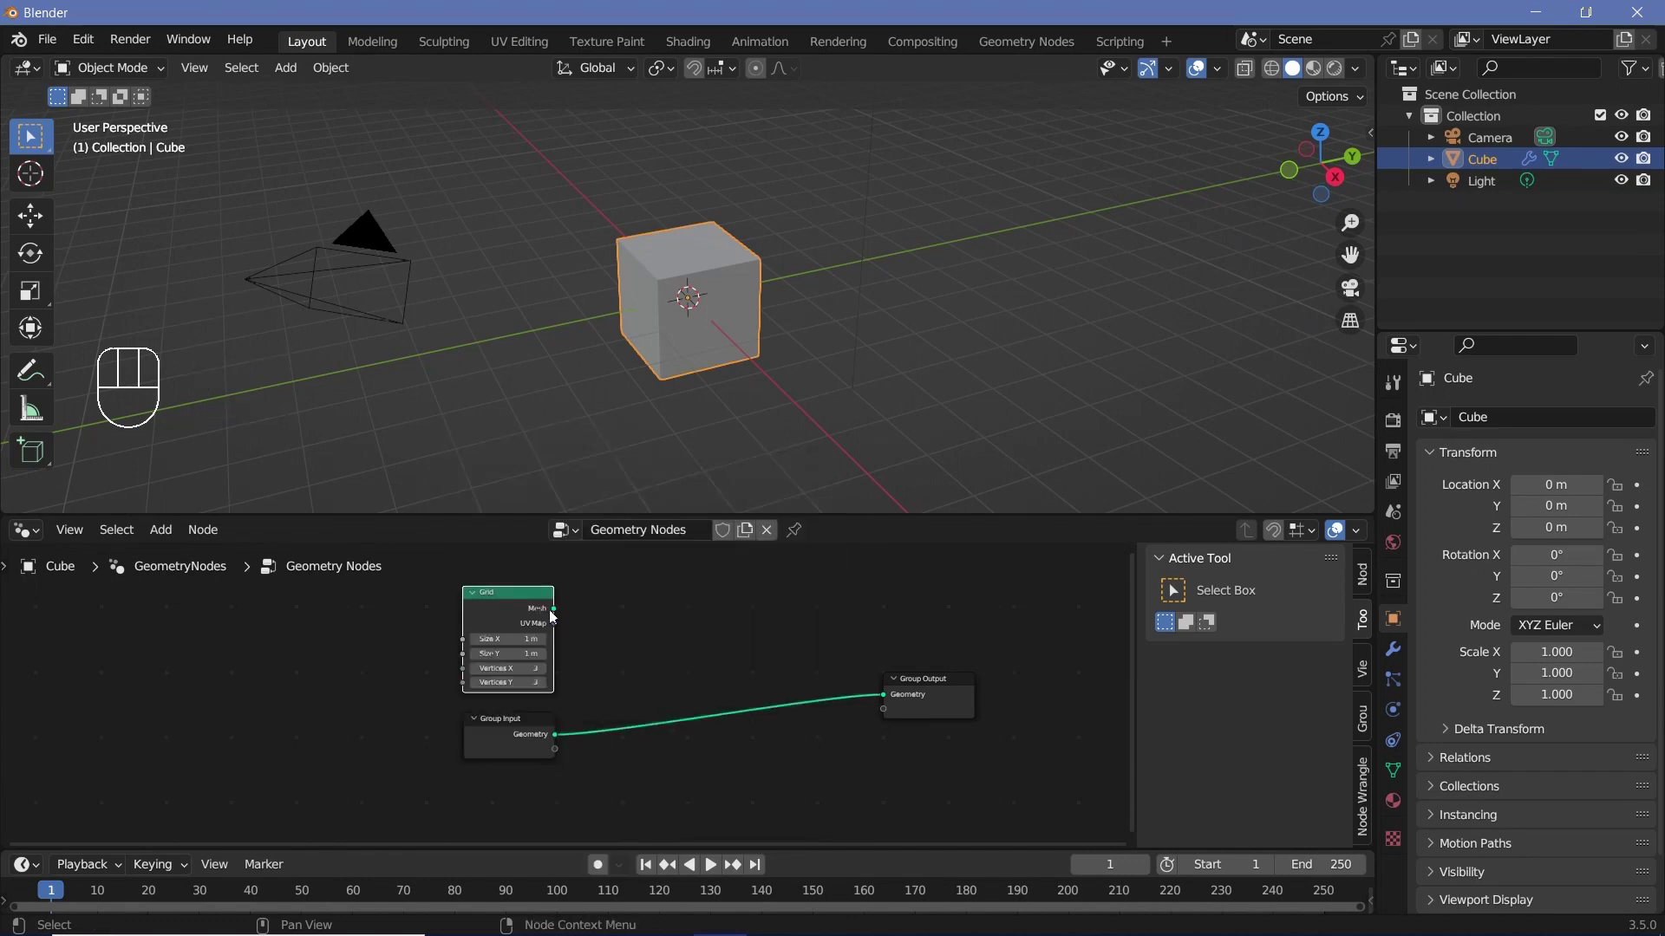
{"action": "left_click_drag", "start_coordinate": [576, 616], "coordinate": [640, 328]}
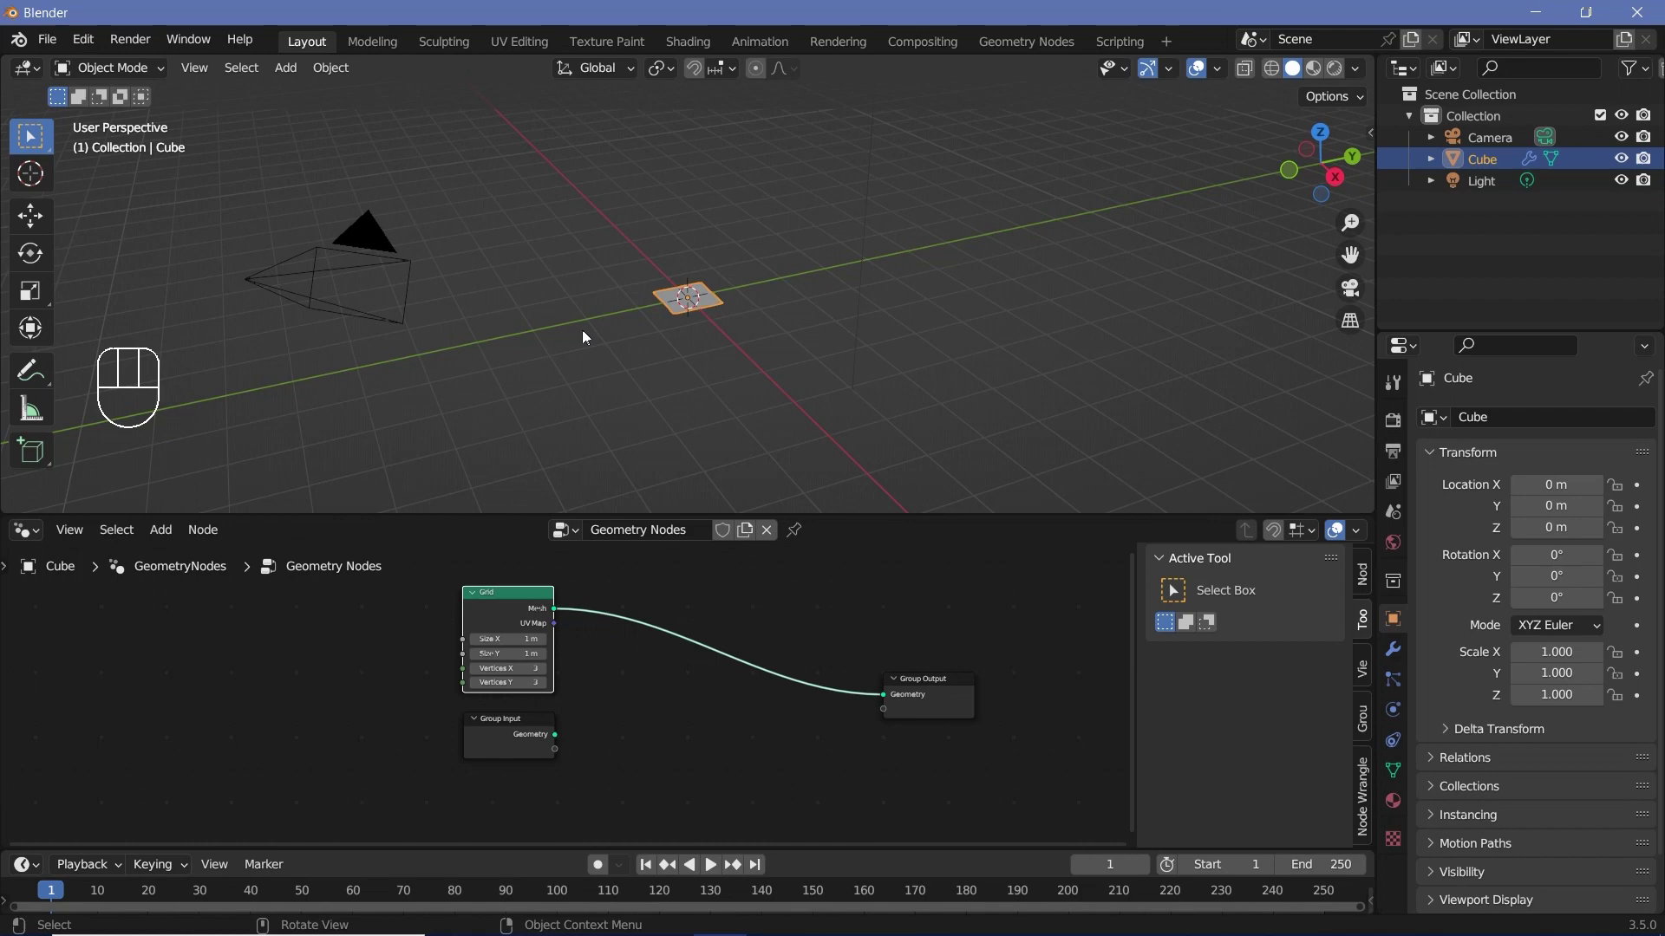
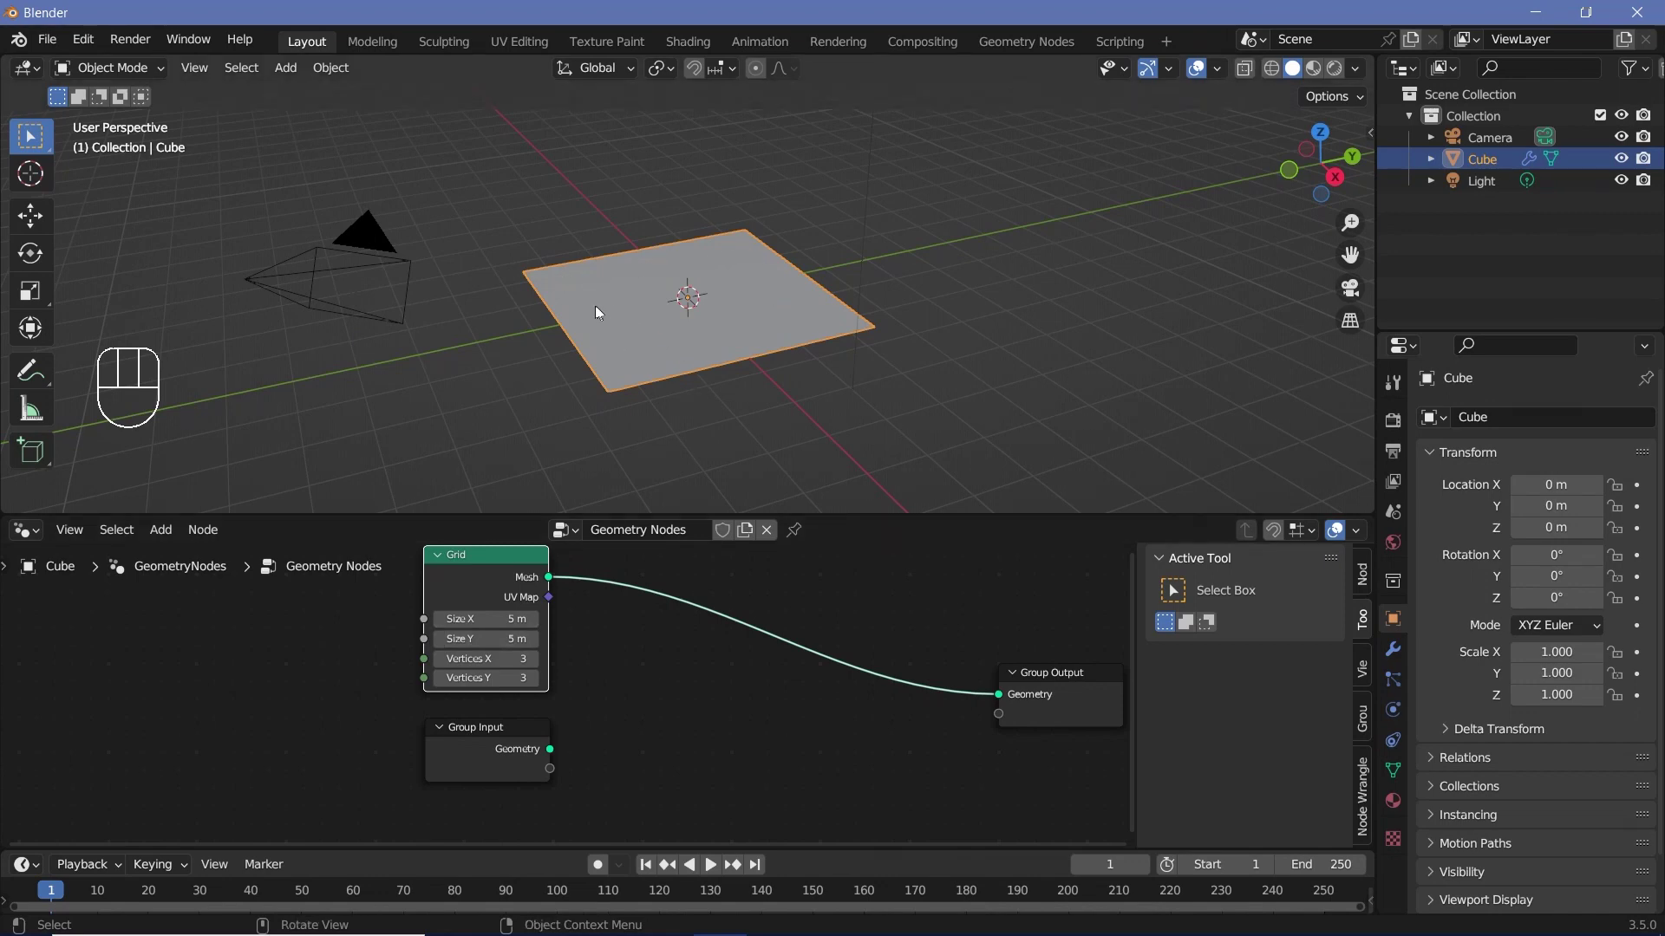
Add Distribute Points on Faces (Poisson Disk, 0.52 m) feeding an Instance on Points node
{"action": "key", "text": "shift+a"}
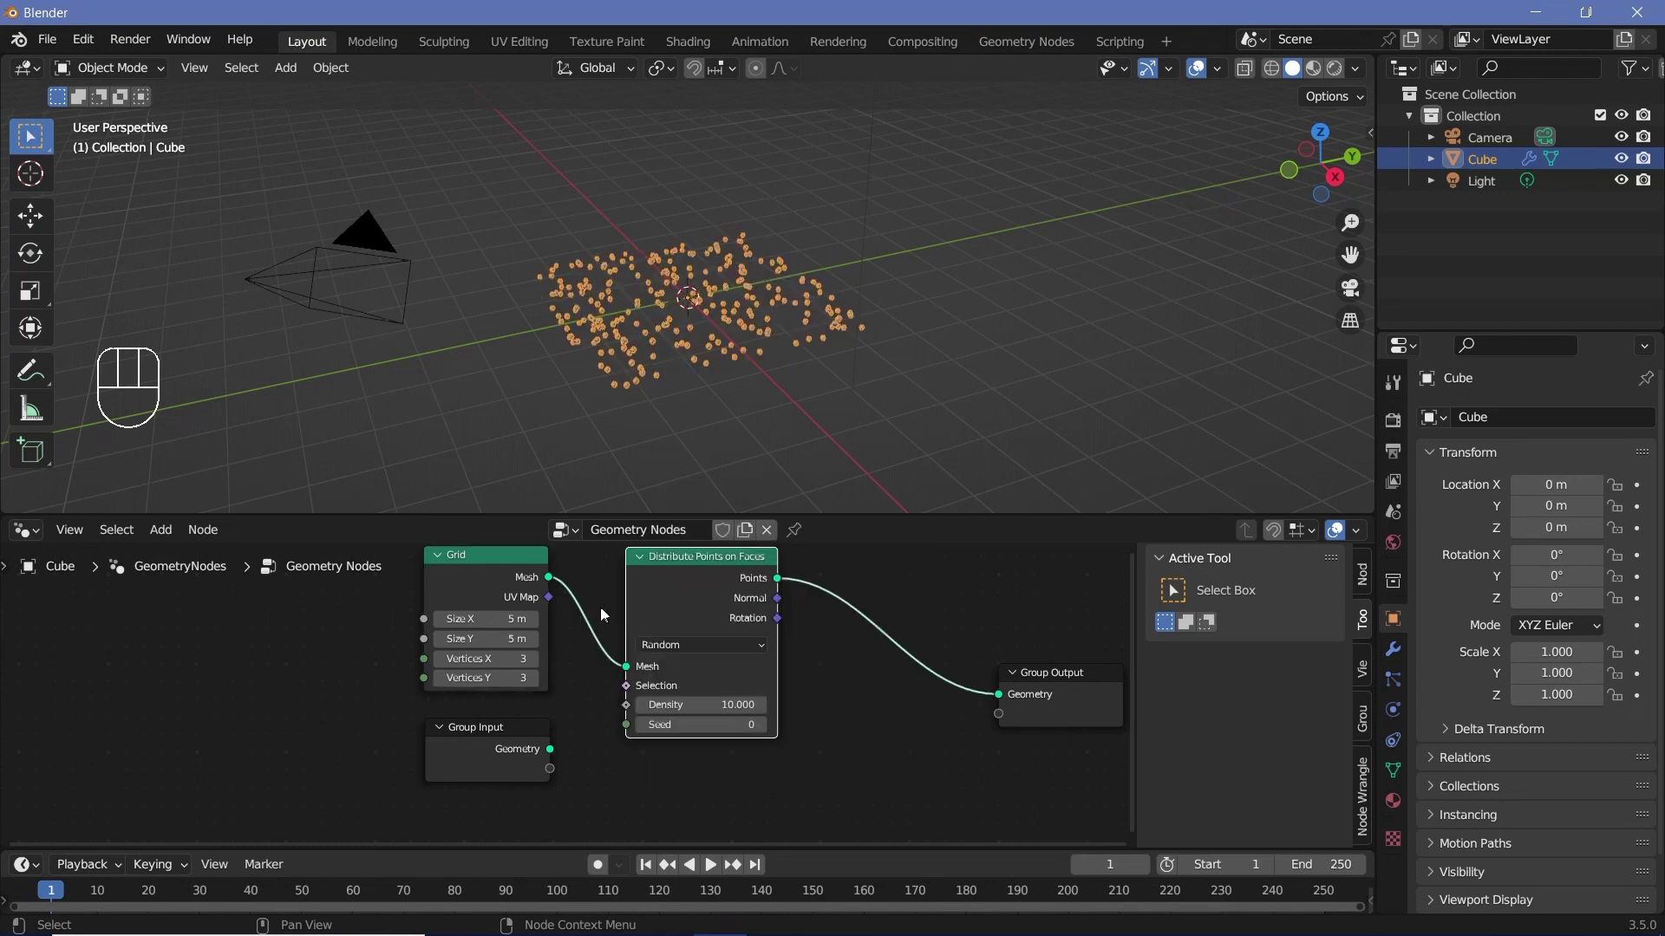
{"action": "left_click_drag", "start_coordinate": [715, 647], "coordinate": [698, 685]}
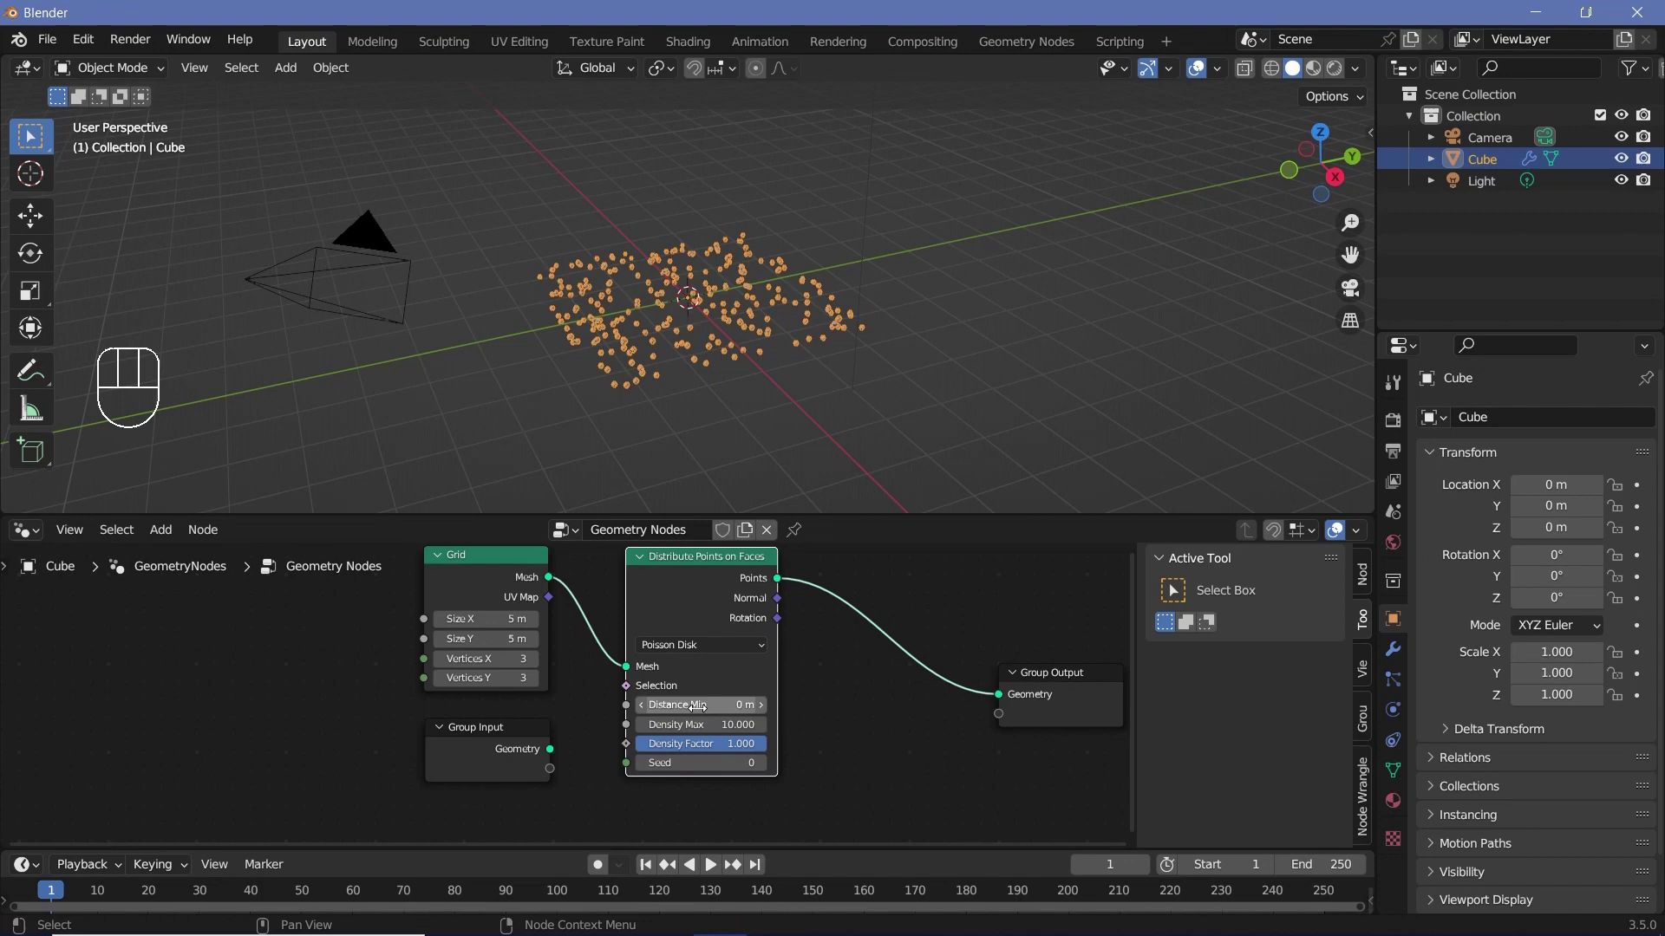
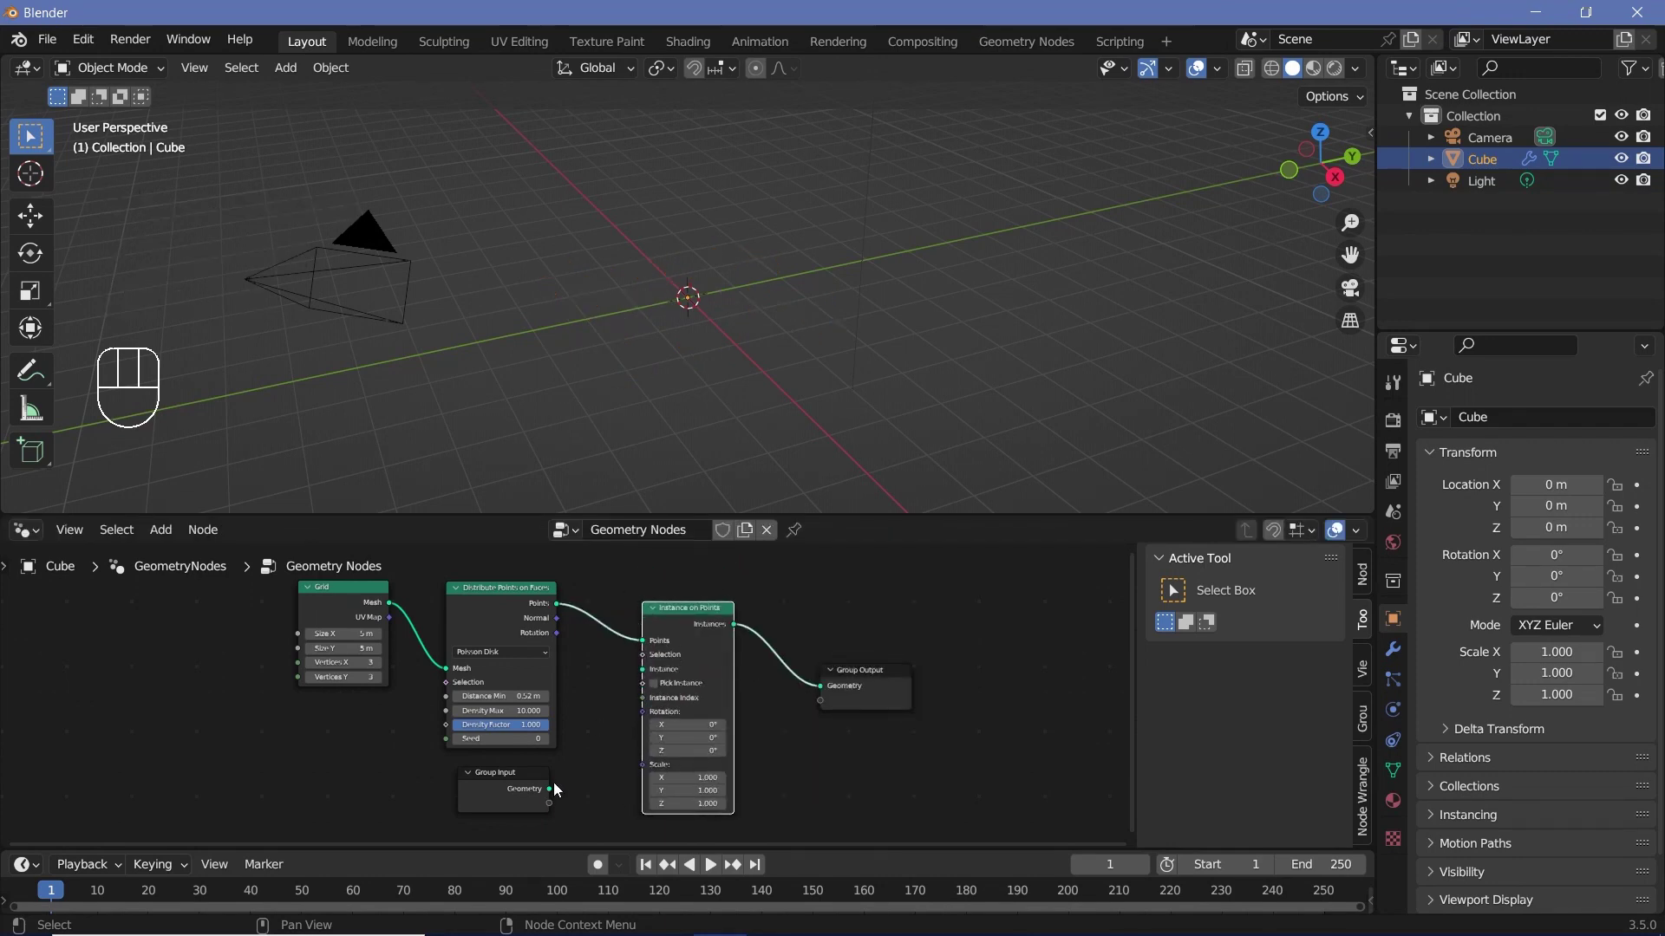
Instance the cube itself on each scattered point and add a Random Value node
{"action": "left_click_drag", "start_coordinate": [553, 792], "coordinate": [650, 678]}
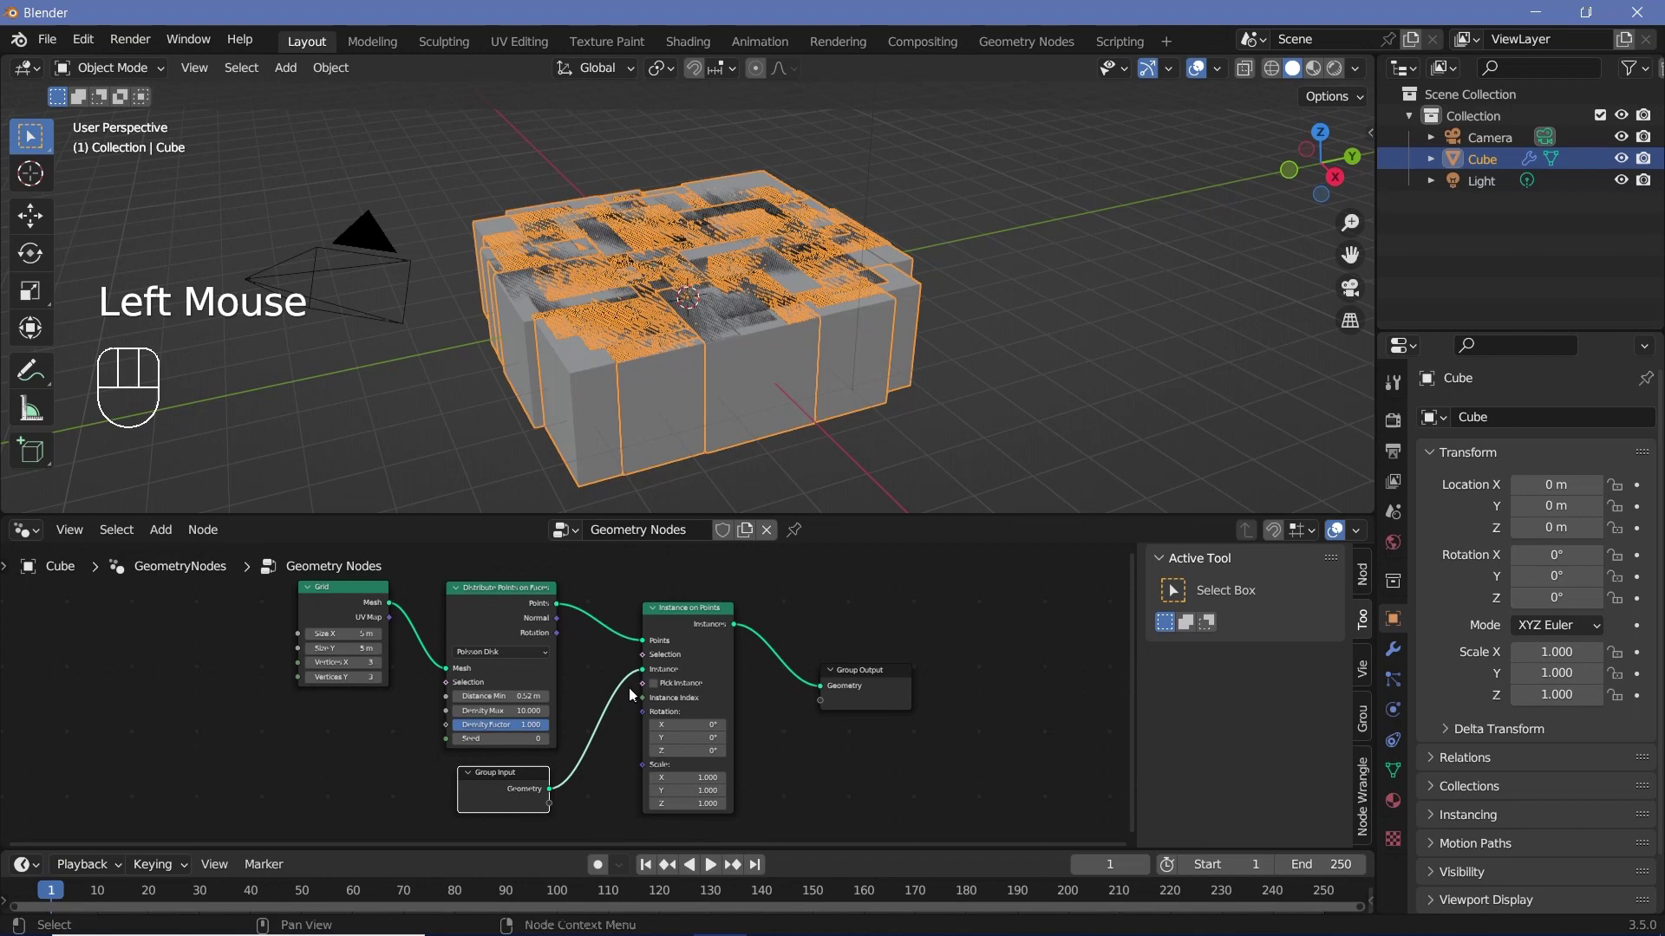
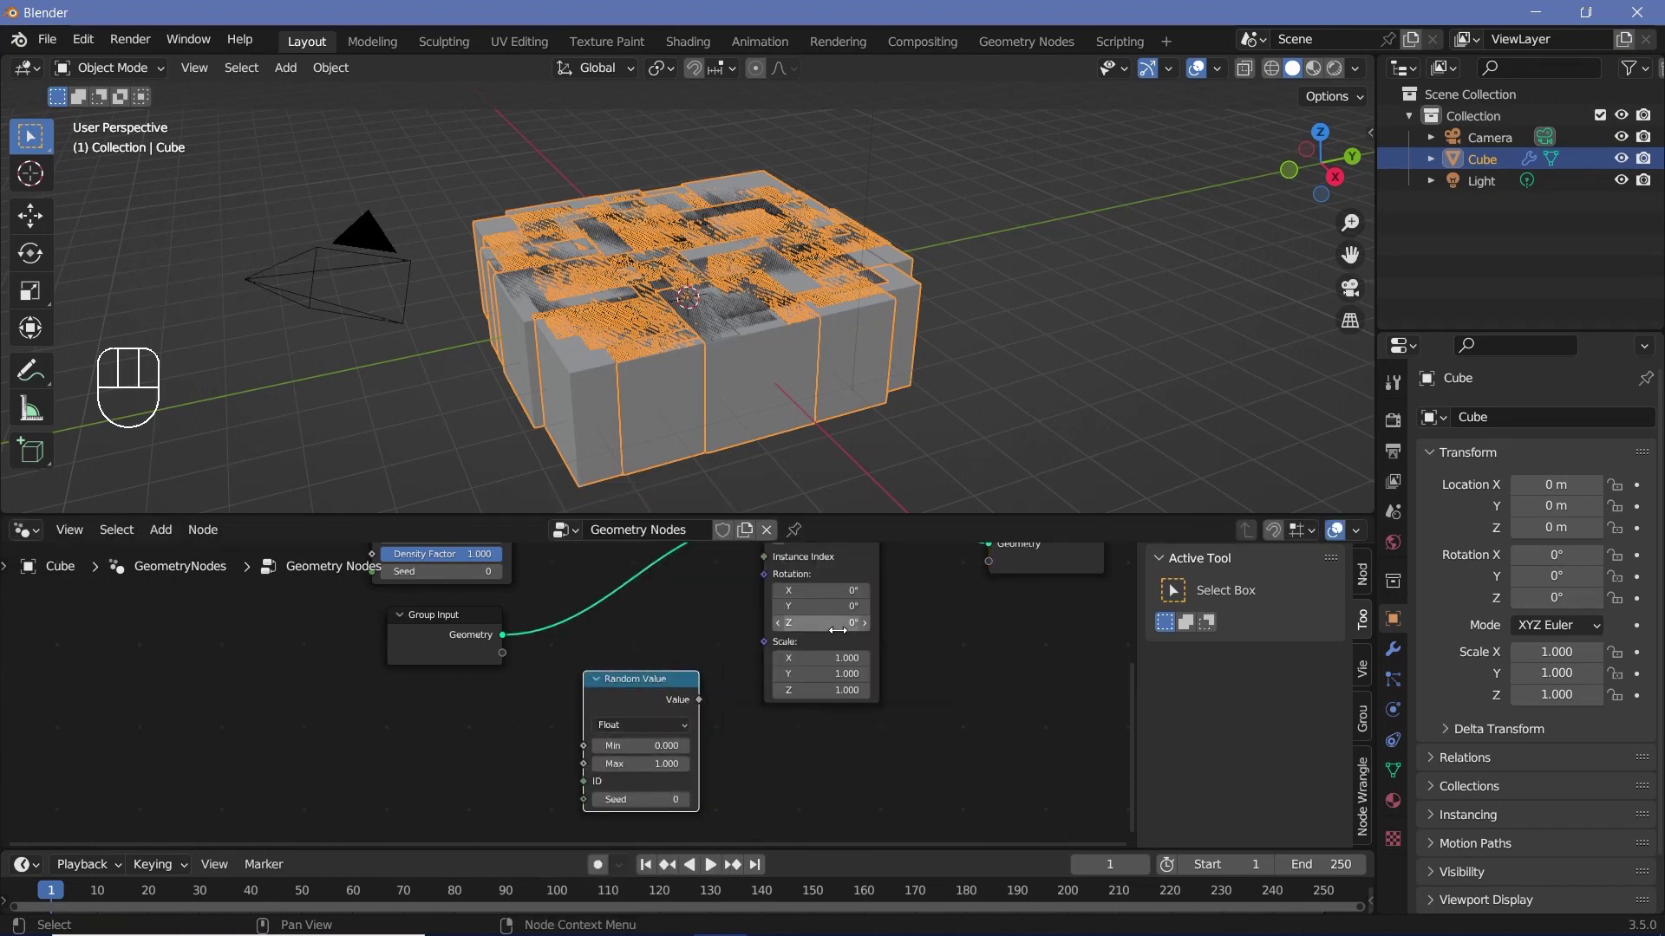
{"action": "left_click", "coordinate": [841, 648]}
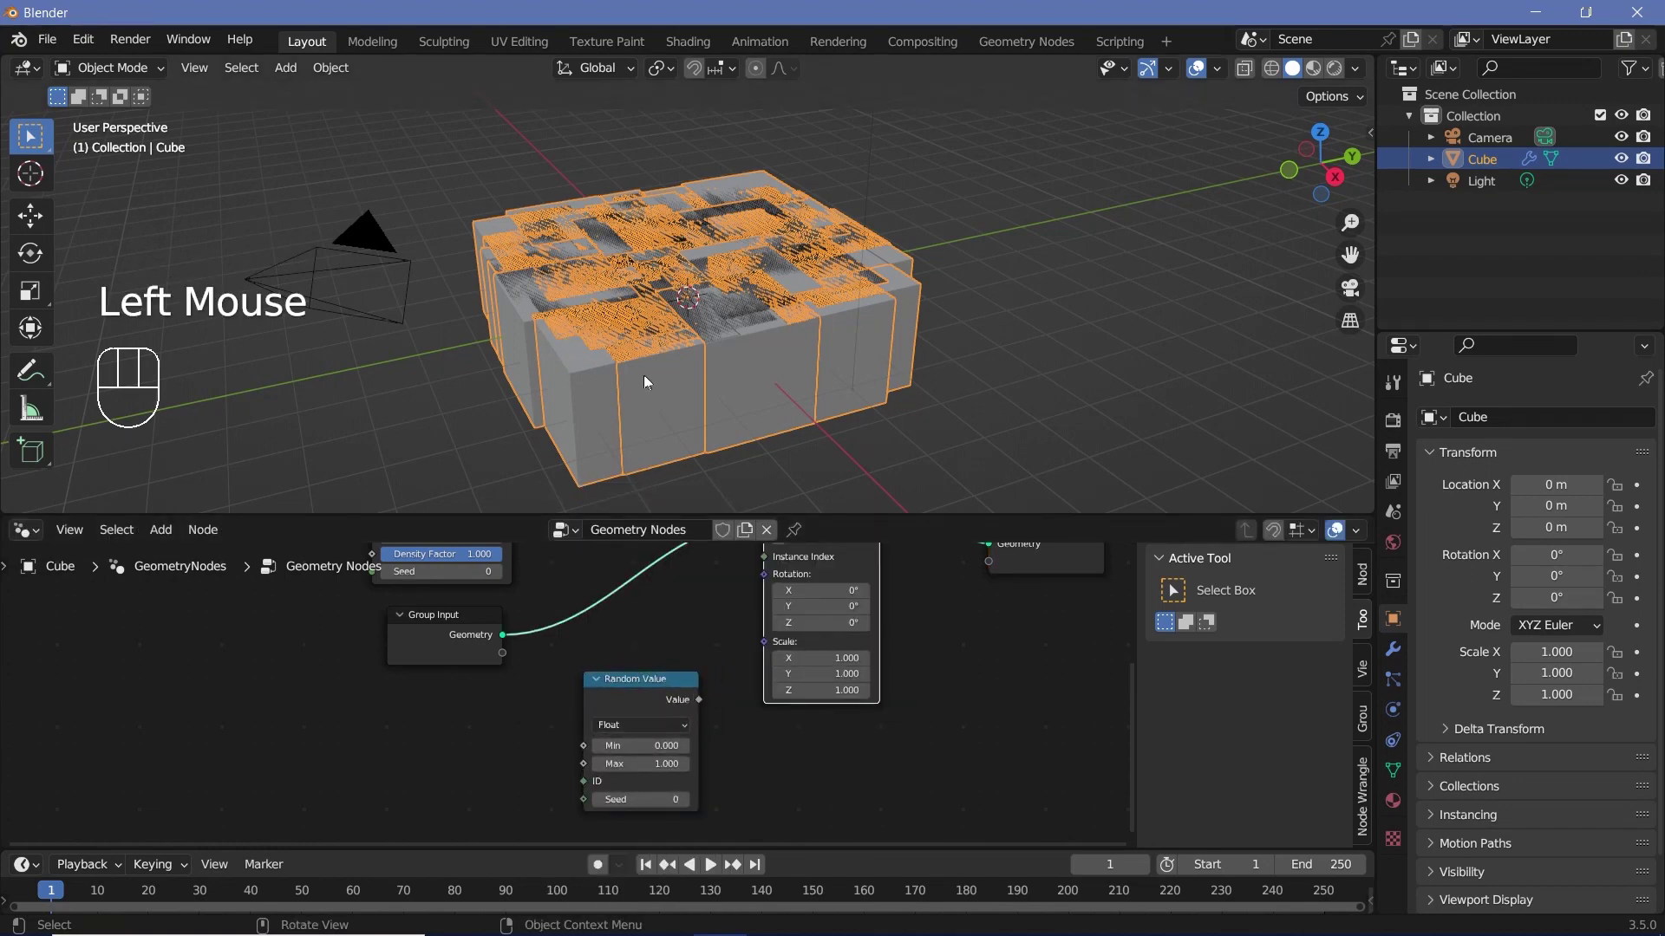
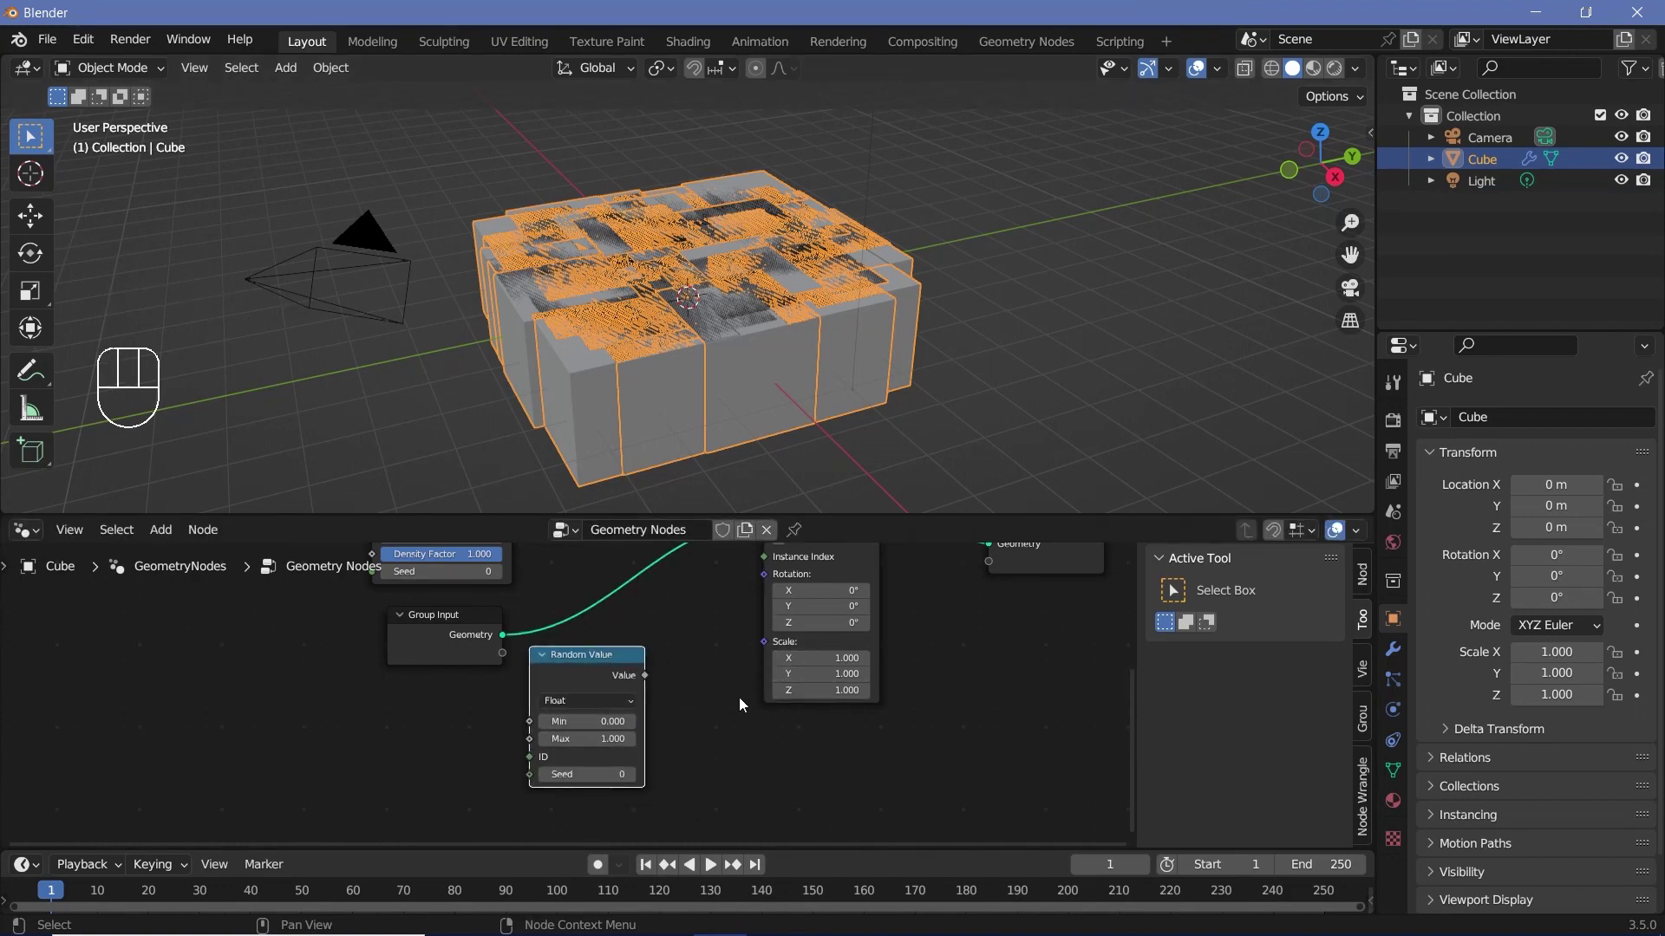
{"action": "scroll", "scroll_direction": "down", "scroll_amount": 3}
{"action": "scroll", "scroll_direction": "down", "scroll_amount": 3}
{"action": "left_click", "coordinate": [779, 607]}
{"action": "left_click", "coordinate": [897, 607]}
Combine random values into XYZ (X,Y max 0.8, Z max 4.9) driving the instance scale
{"action": "key", "text": "shift+a"}
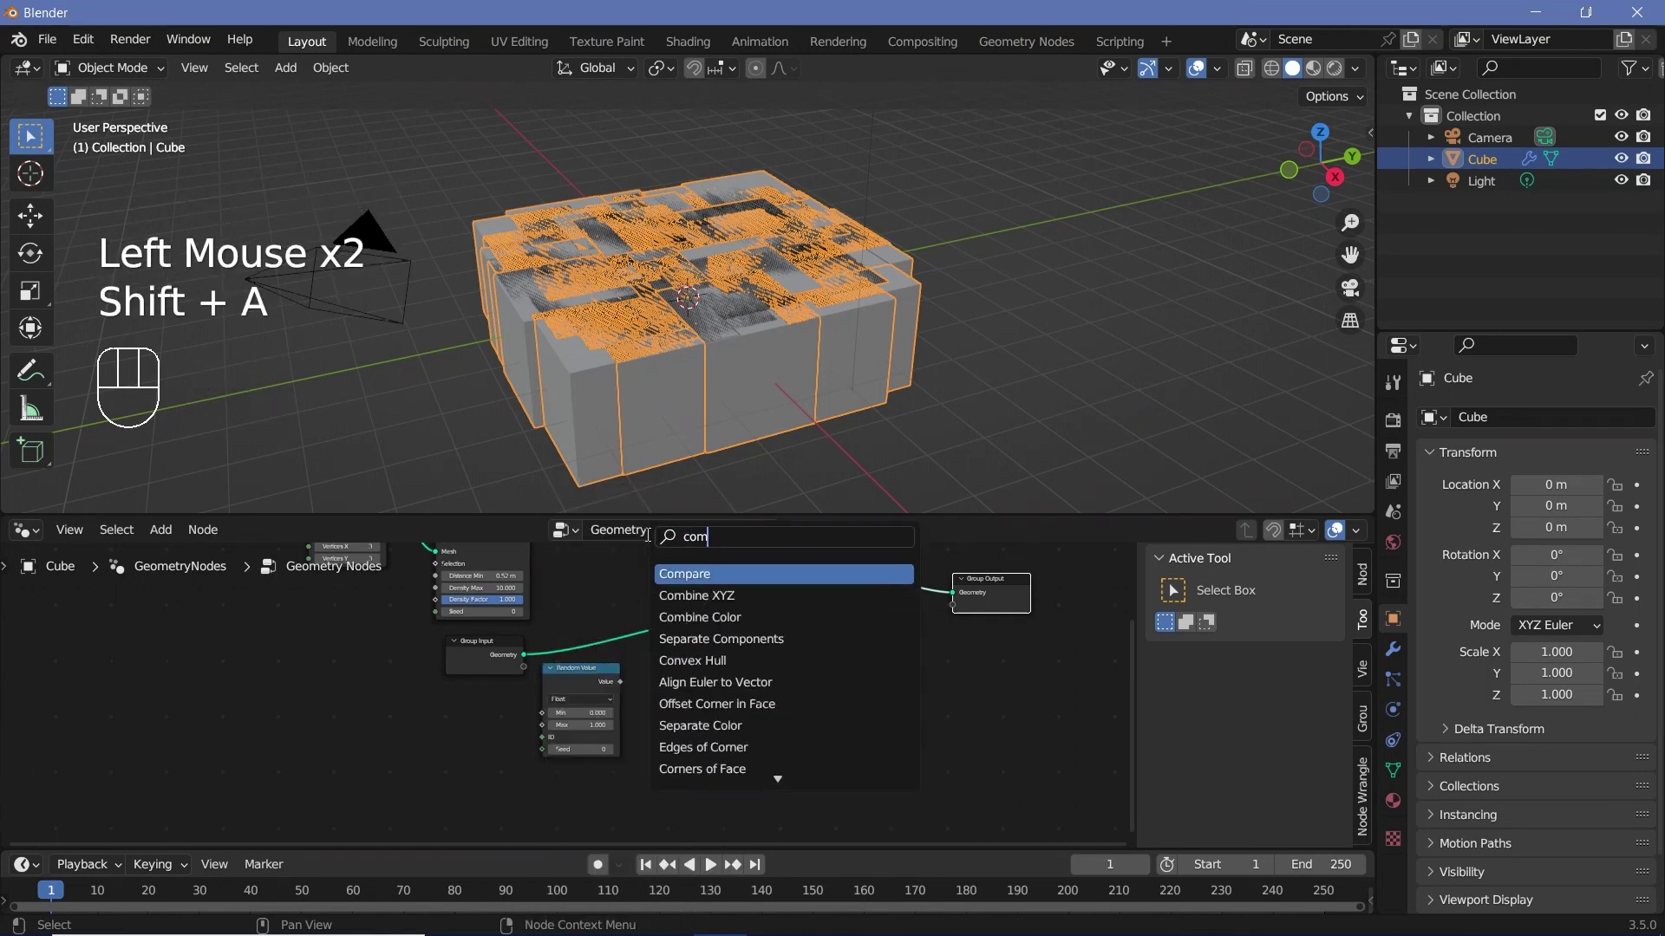
{"action": "left_click", "coordinate": [593, 683]}
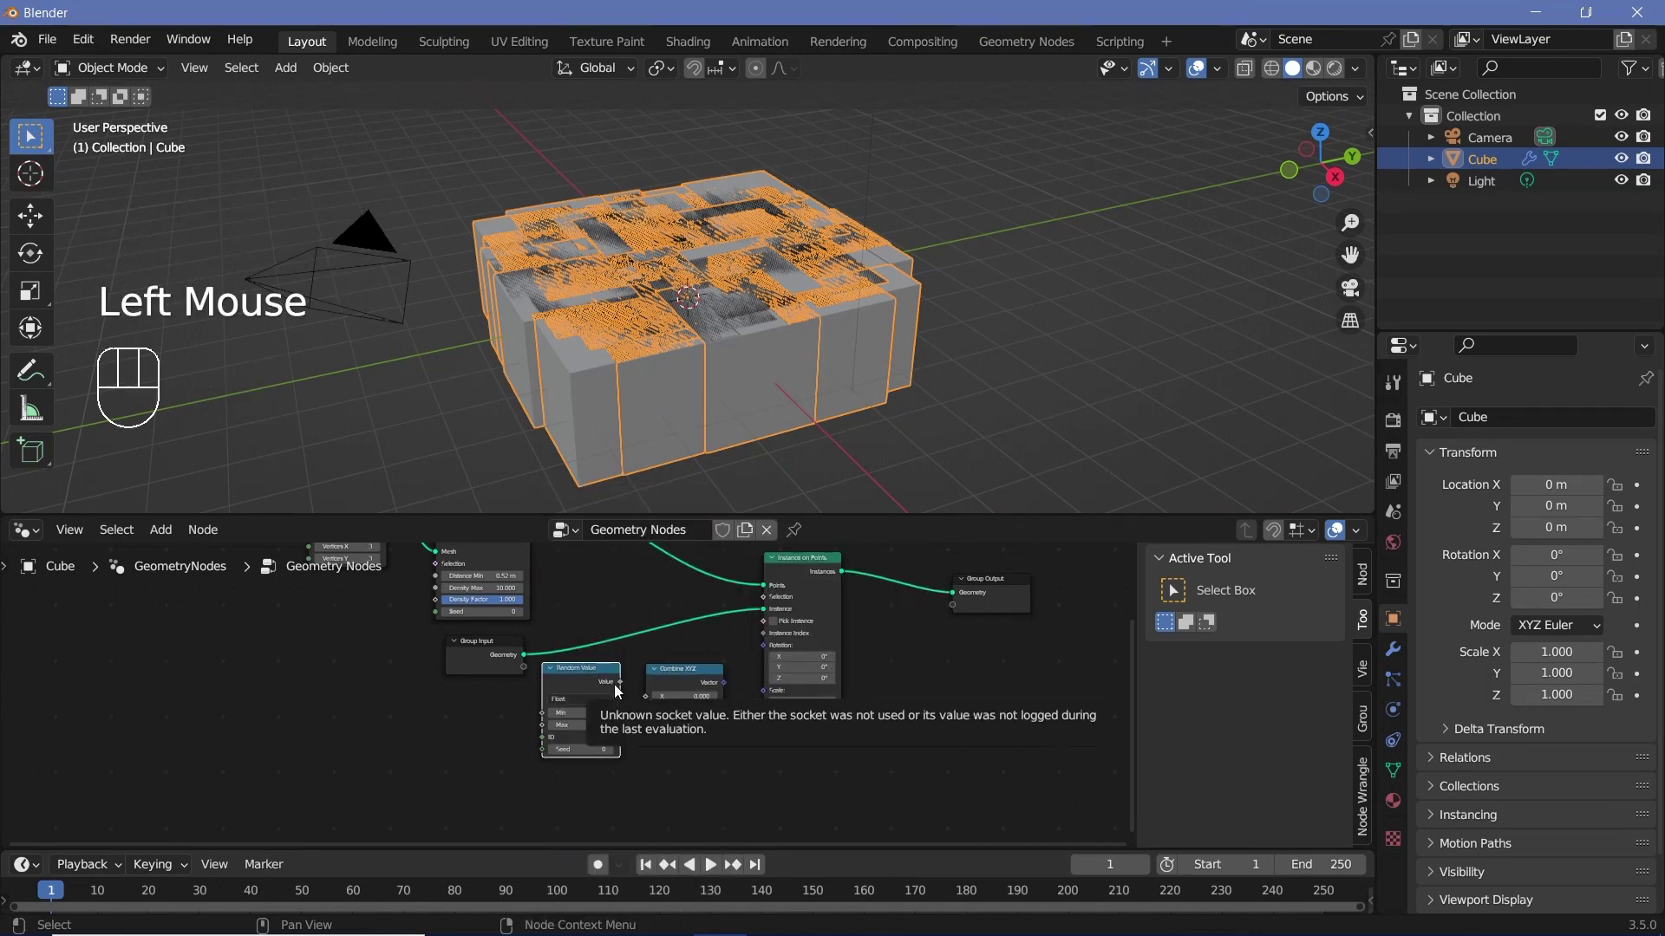
{"action": "left_click_drag", "start_coordinate": [628, 690], "coordinate": [649, 705]}
{"action": "left_click", "coordinate": [657, 715]}
{"action": "left_click", "coordinate": [737, 683]}
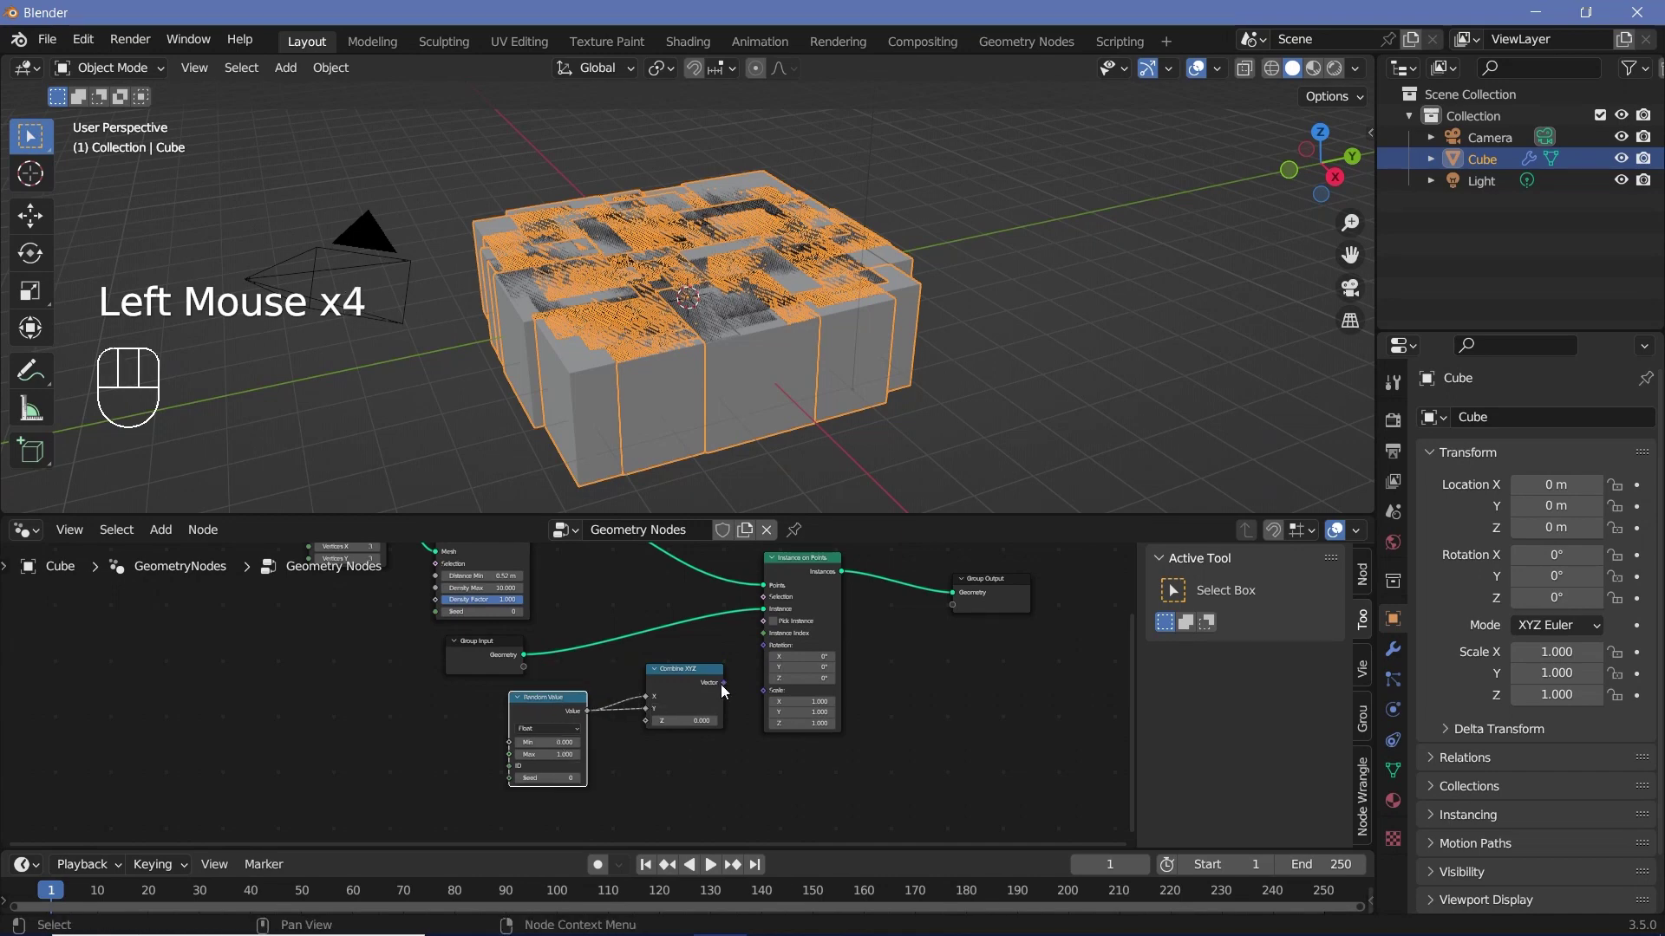
{"action": "left_click", "coordinate": [727, 690]}
{"action": "left_click_drag", "start_coordinate": [743, 695], "coordinate": [664, 495]}
{"action": "scroll", "scroll_direction": "up", "scroll_amount": 3}
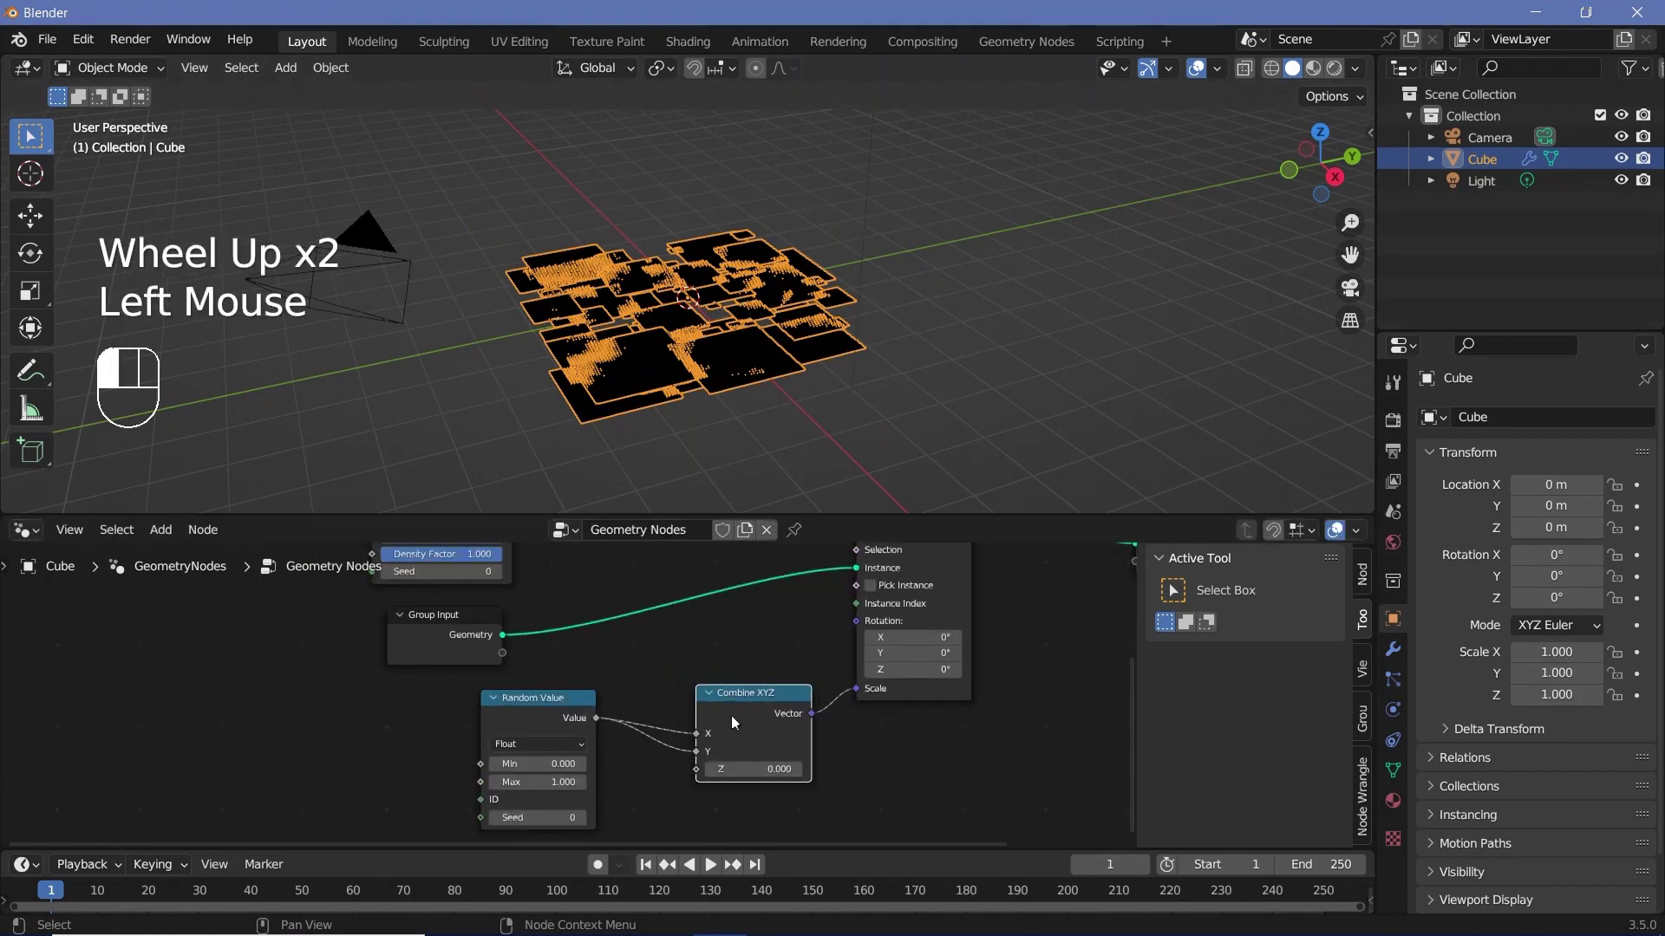
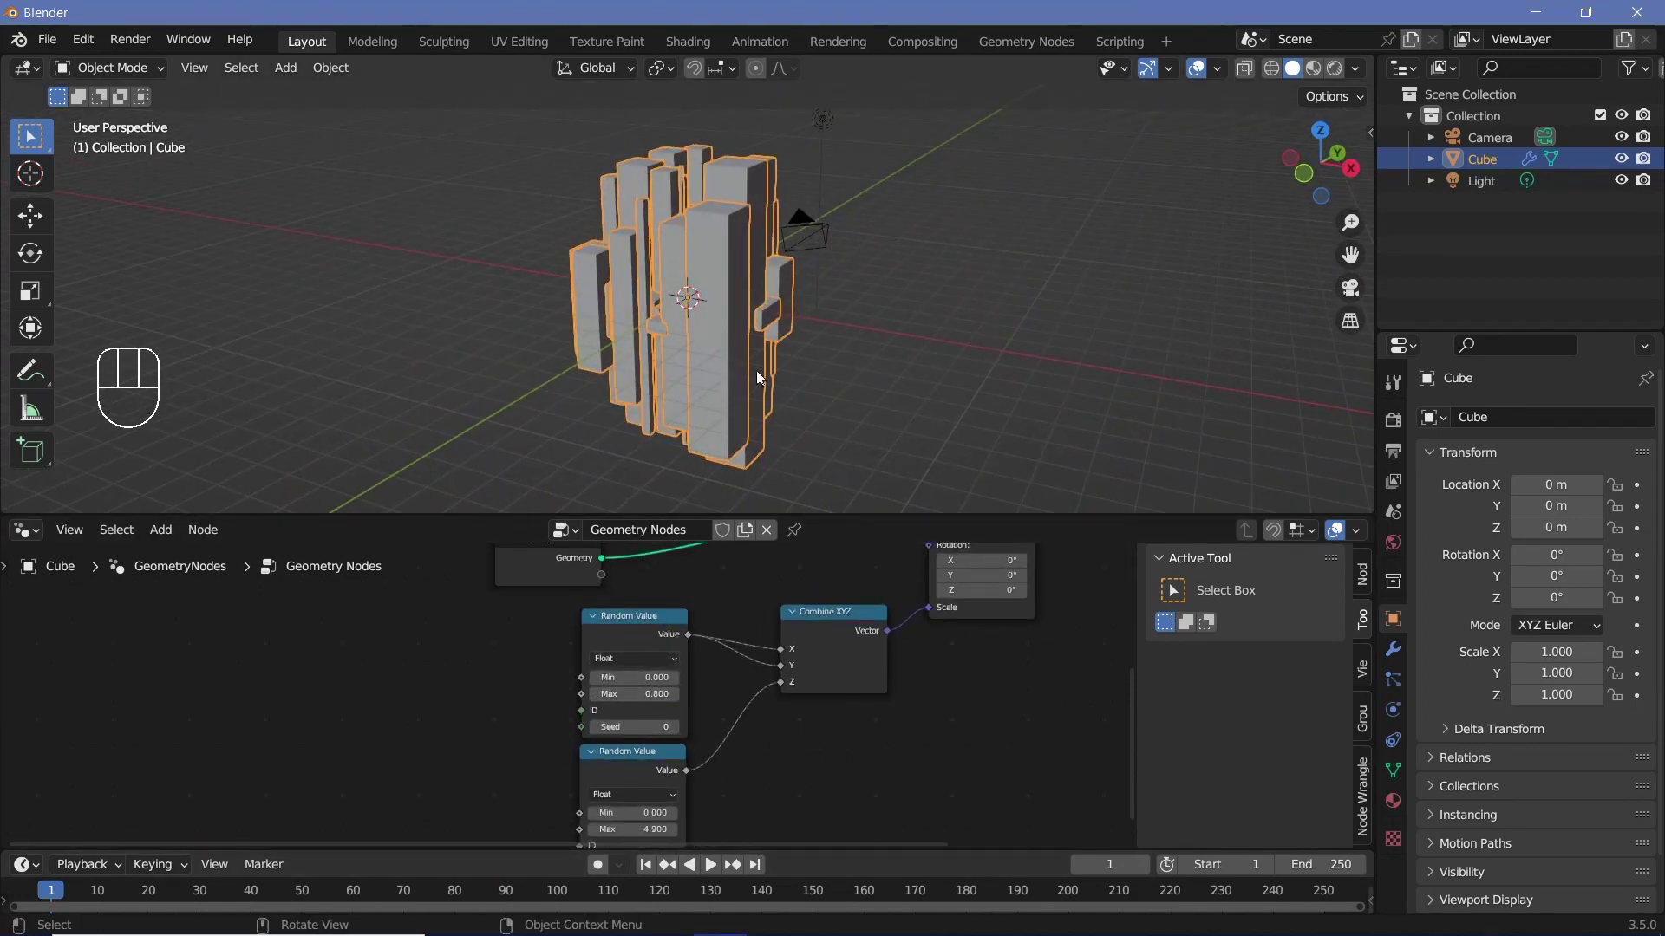
{"action": "scroll", "scroll_direction": "down", "scroll_amount": 3}
Insert a Set Material node between Instance on Points and the Group Output
{"action": "middle_click", "coordinate": [951, 643]}
{"action": "key", "text": "shift+a"}
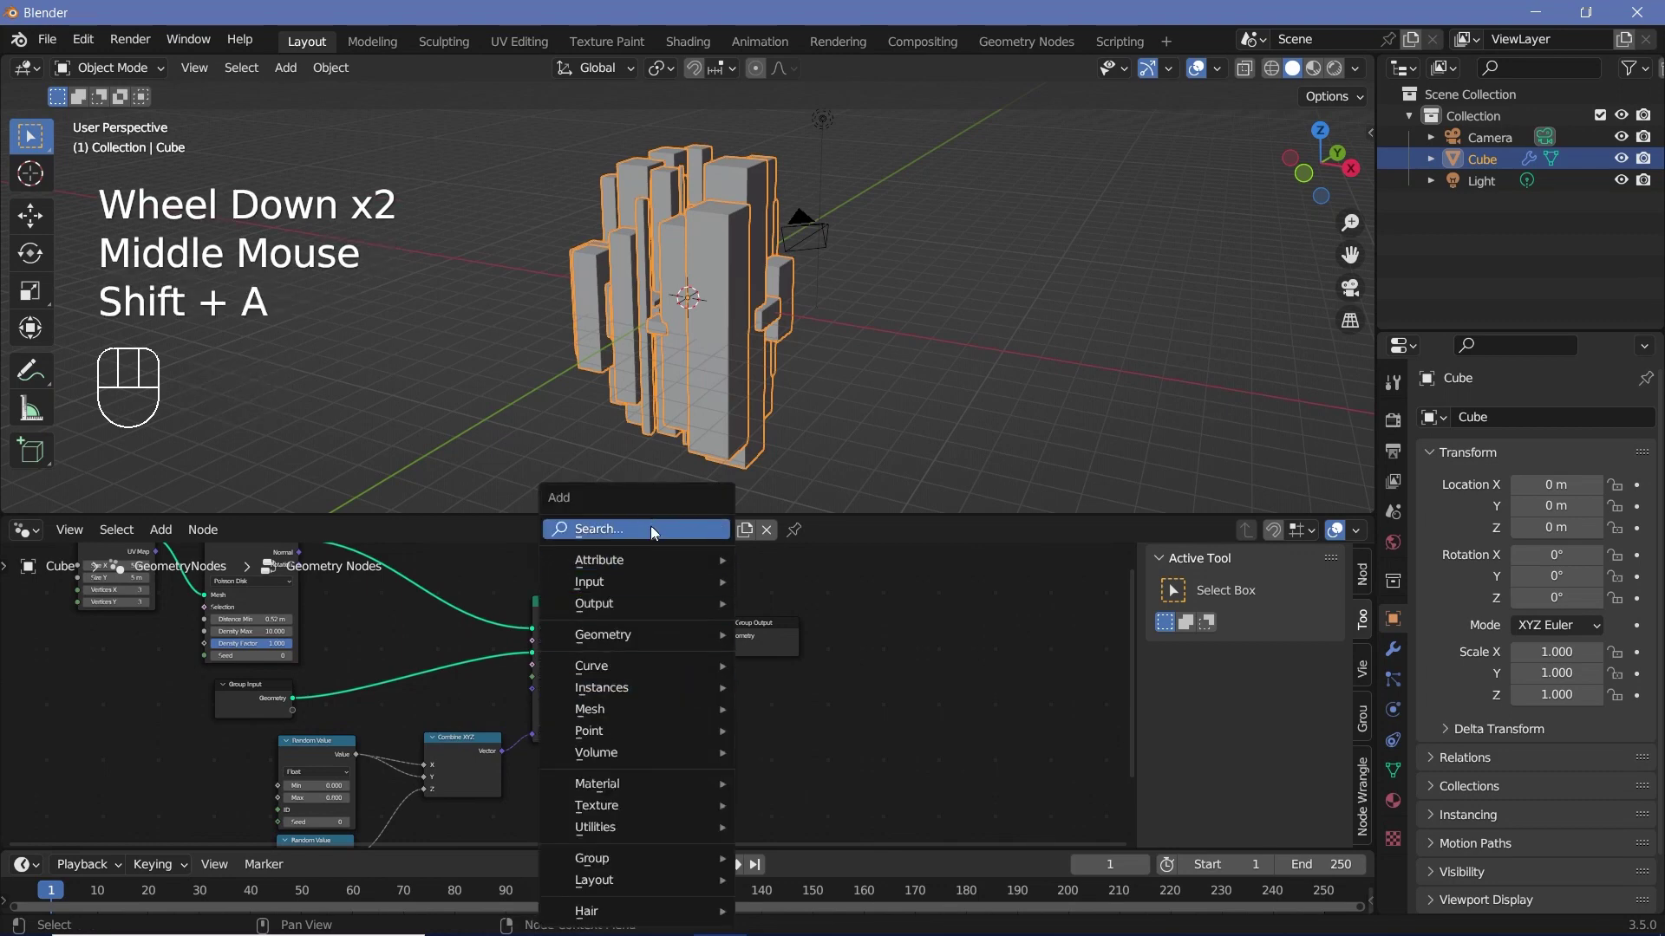
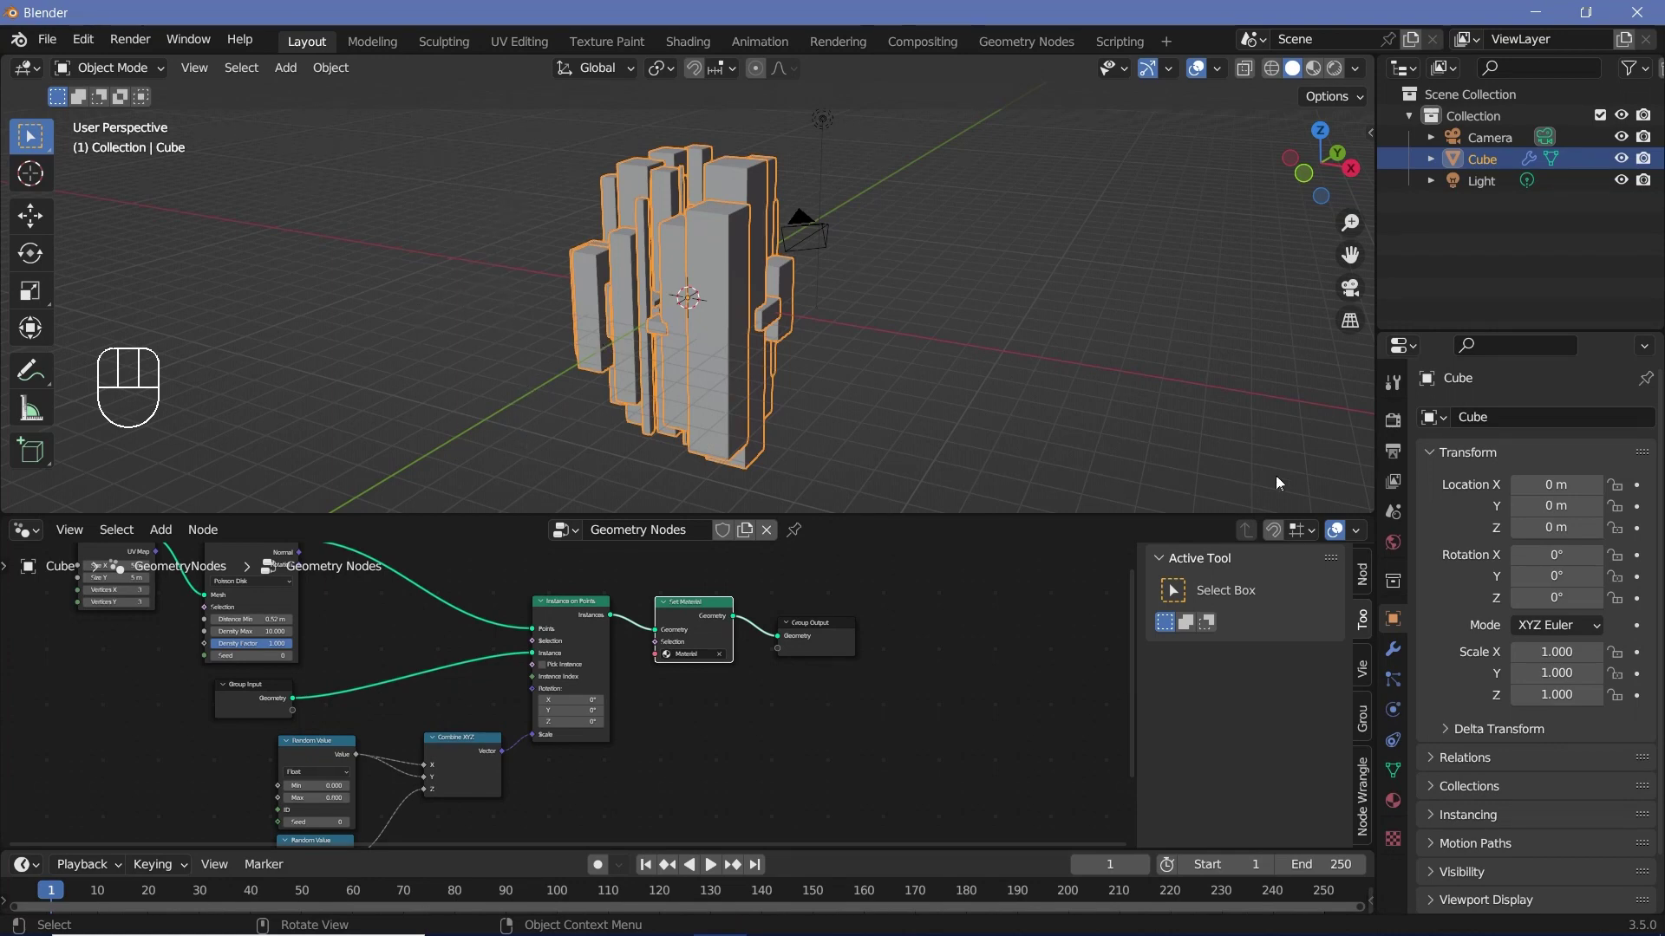
Enable Bloom and Screen Space Reflections, and set 150-frame FFmpeg MPEG-4 H.264 output at higher quality
{"action": "left_click", "coordinate": [1403, 435]}
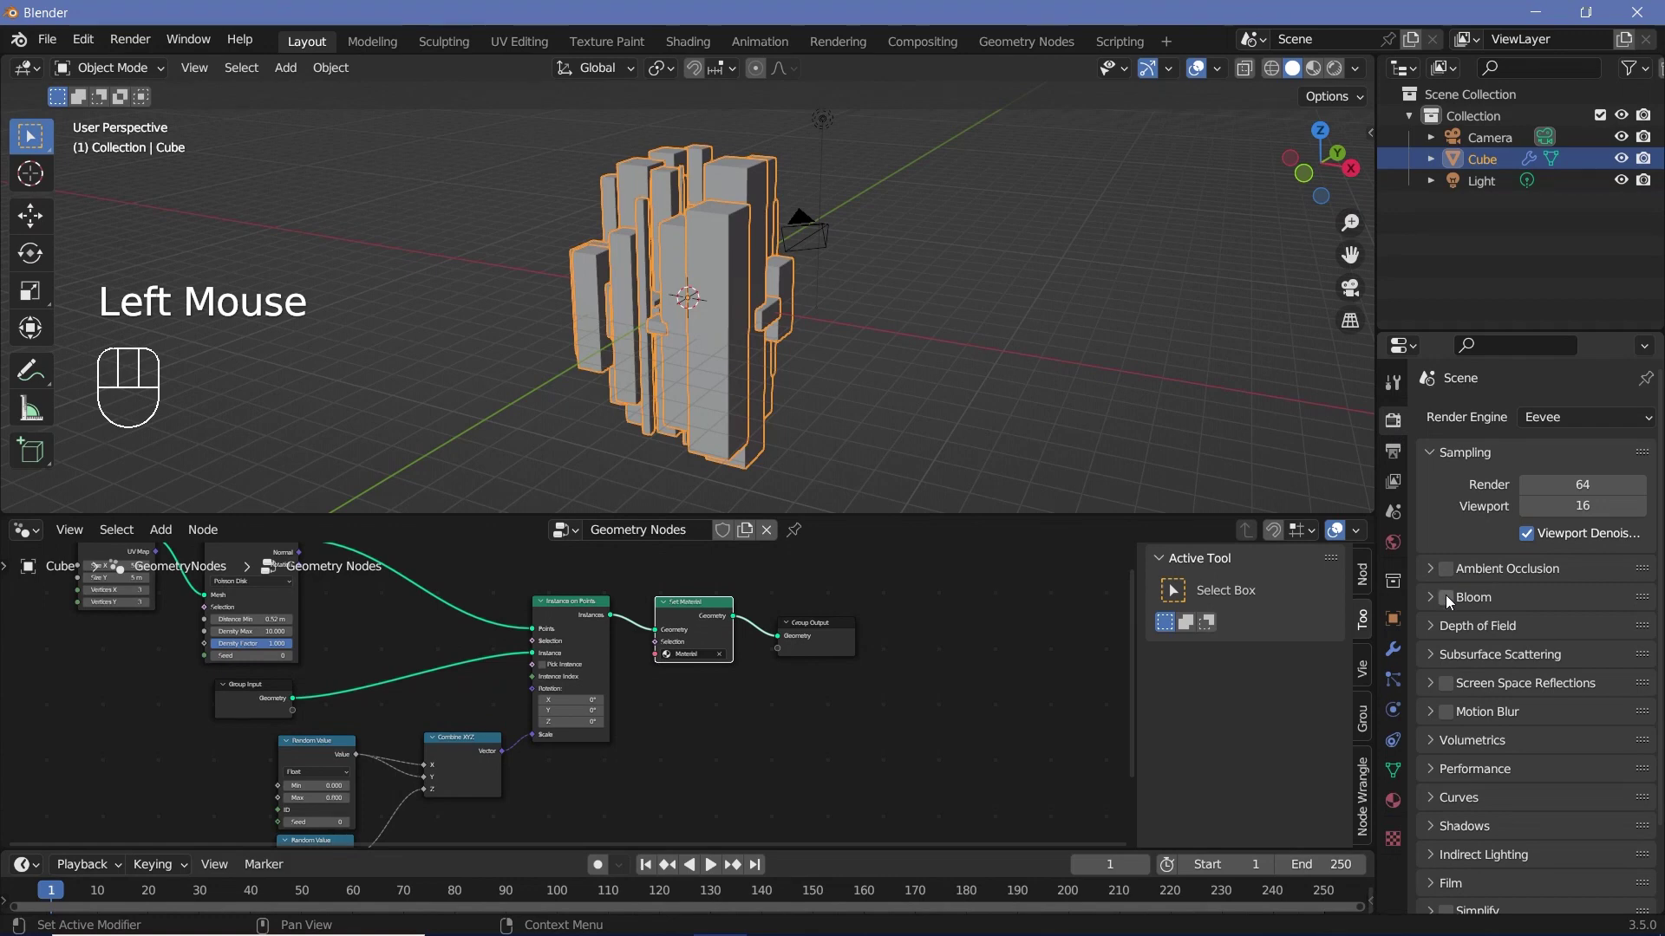
{"action": "left_click", "coordinate": [1450, 602]}
{"action": "left_click", "coordinate": [1449, 691]}
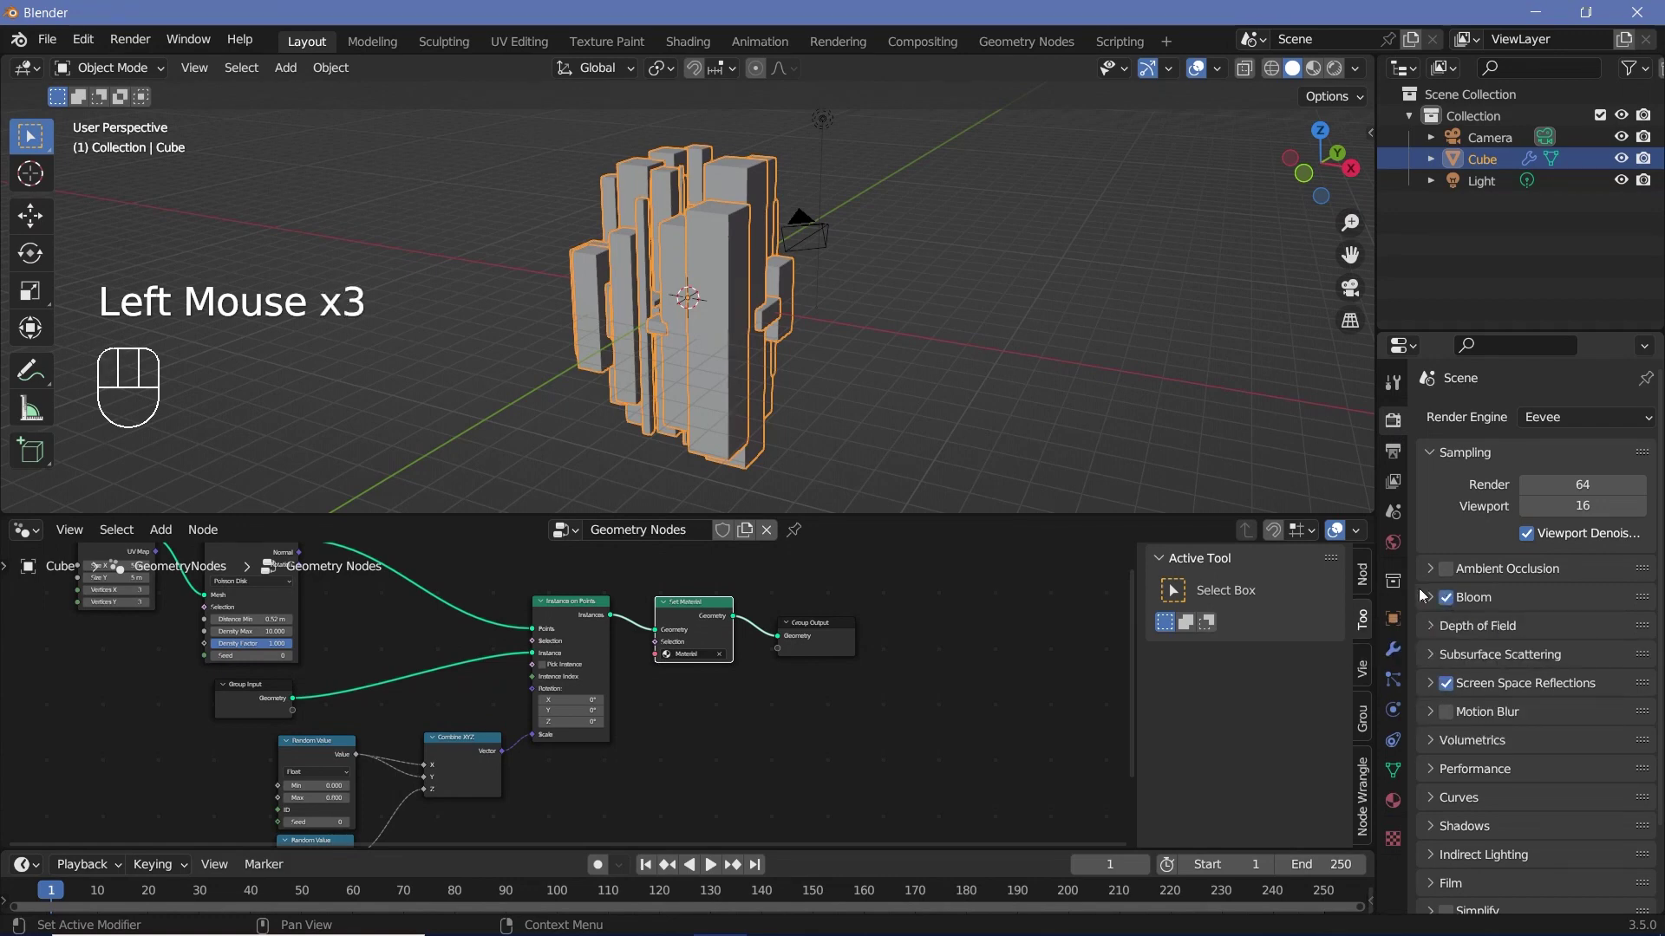
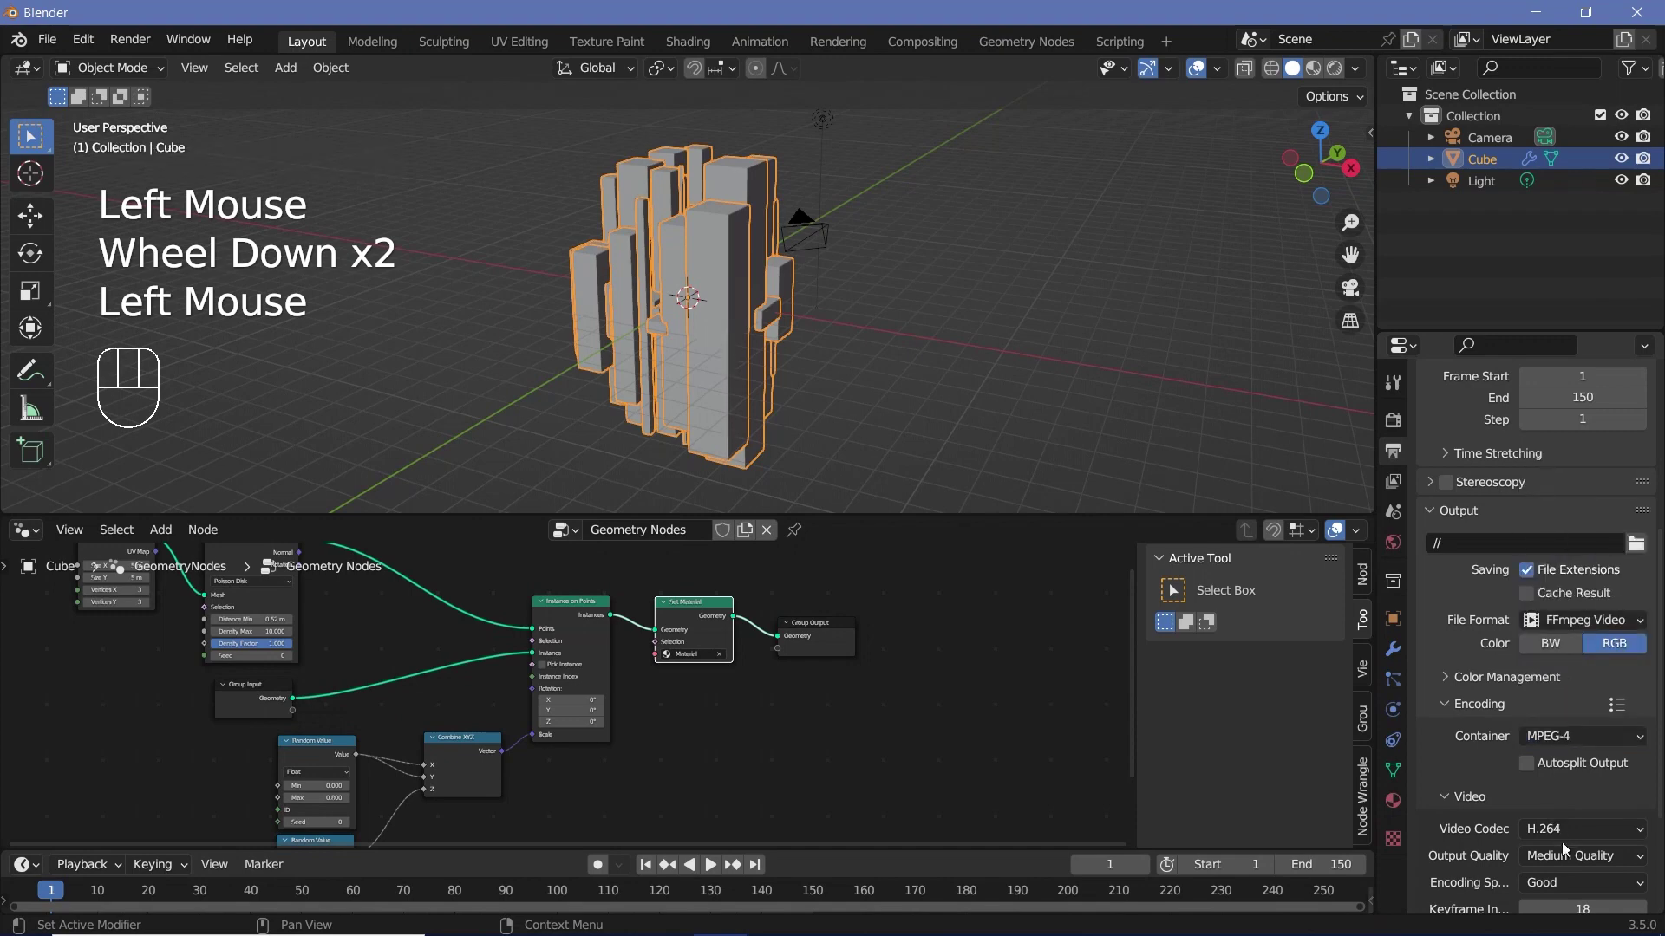
{"action": "left_click_drag", "start_coordinate": [1570, 859], "coordinate": [1548, 789]}
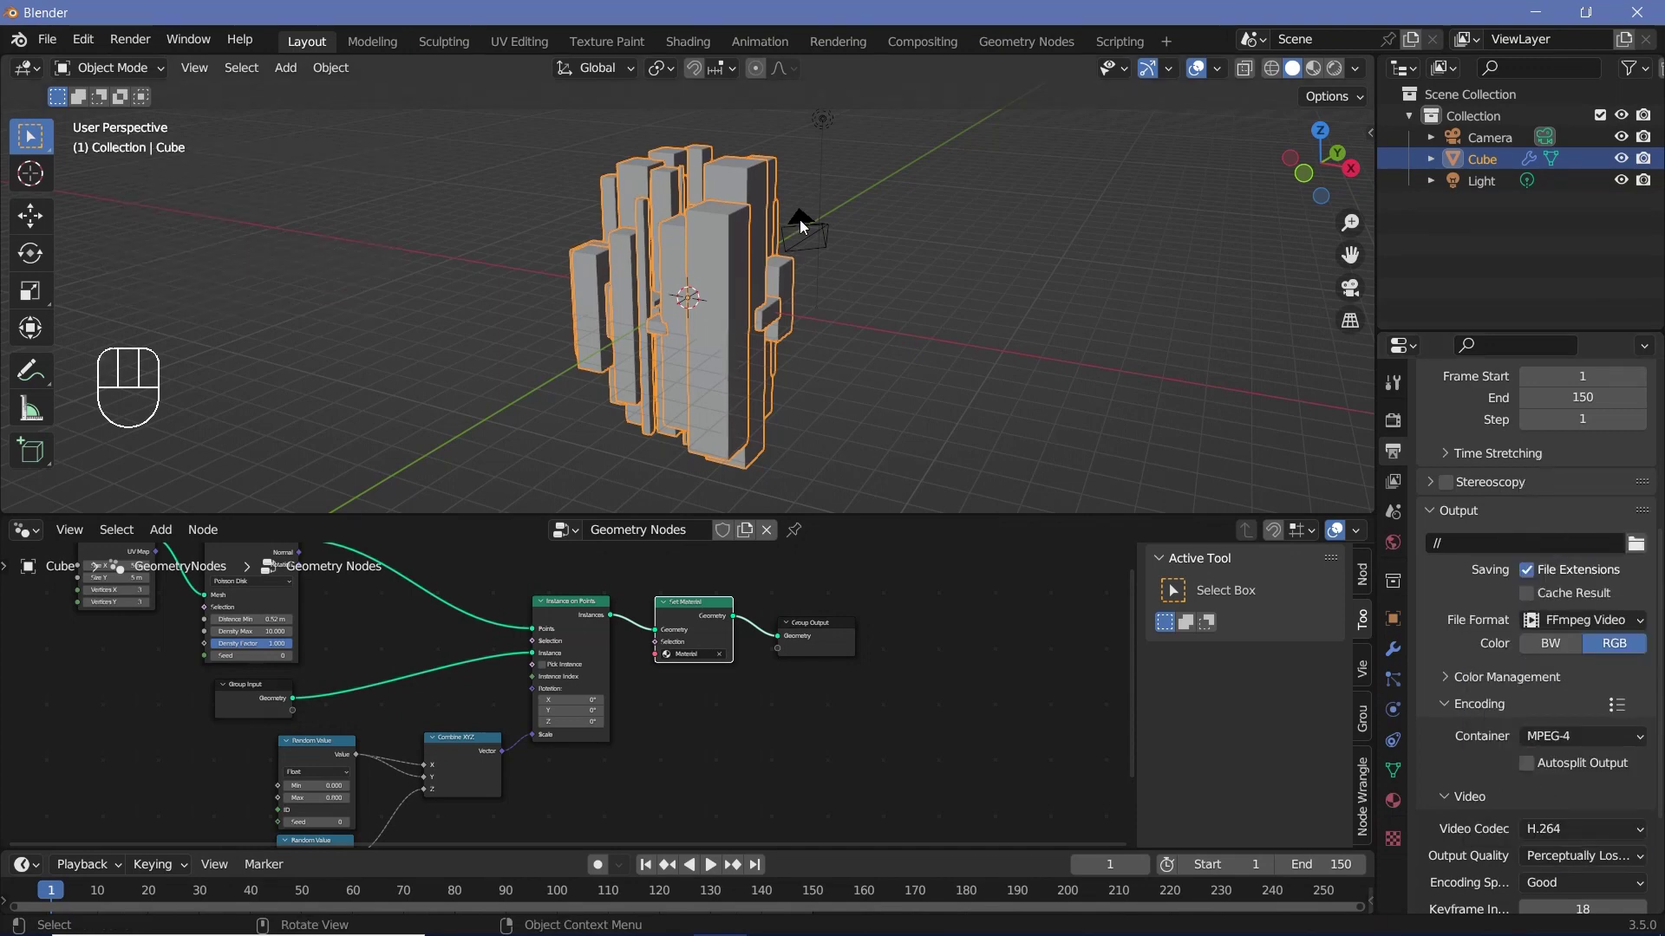
Toggle Lock Camera to View in the sidebar's View settings
{"action": "key", "text": "KP_0"}
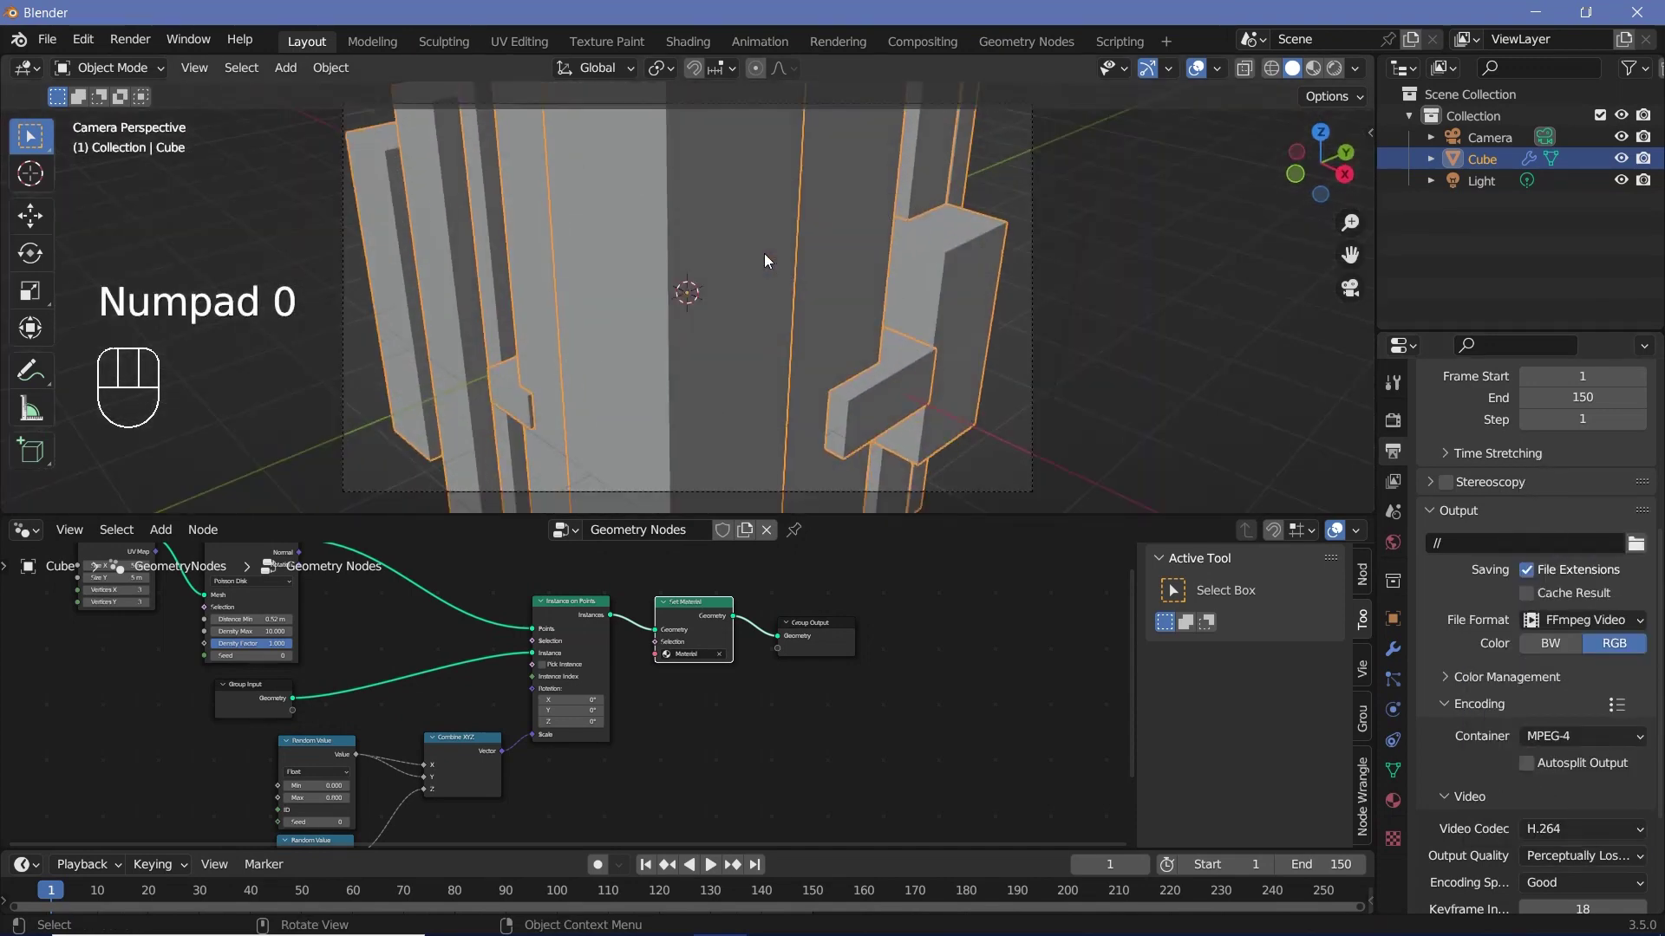
{"action": "scroll", "scroll_direction": "up", "scroll_amount": 3}
{"action": "scroll", "scroll_direction": "down", "scroll_amount": 3}
{"action": "key", "text": "n"}
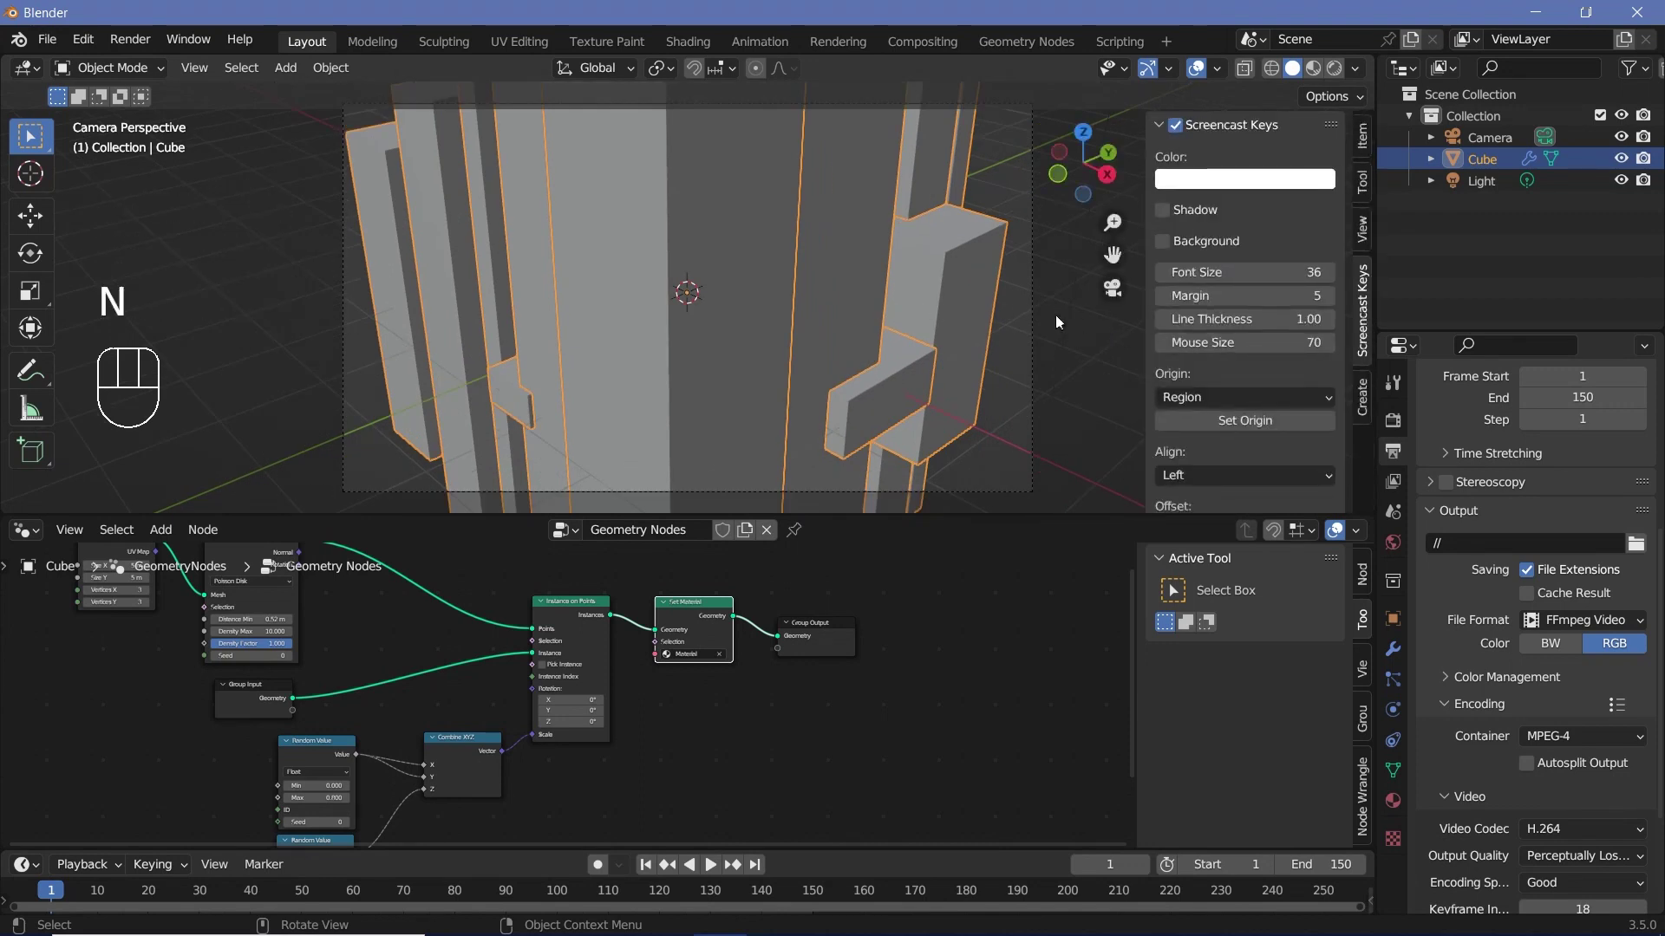
{"action": "left_click", "coordinate": [1363, 239]}
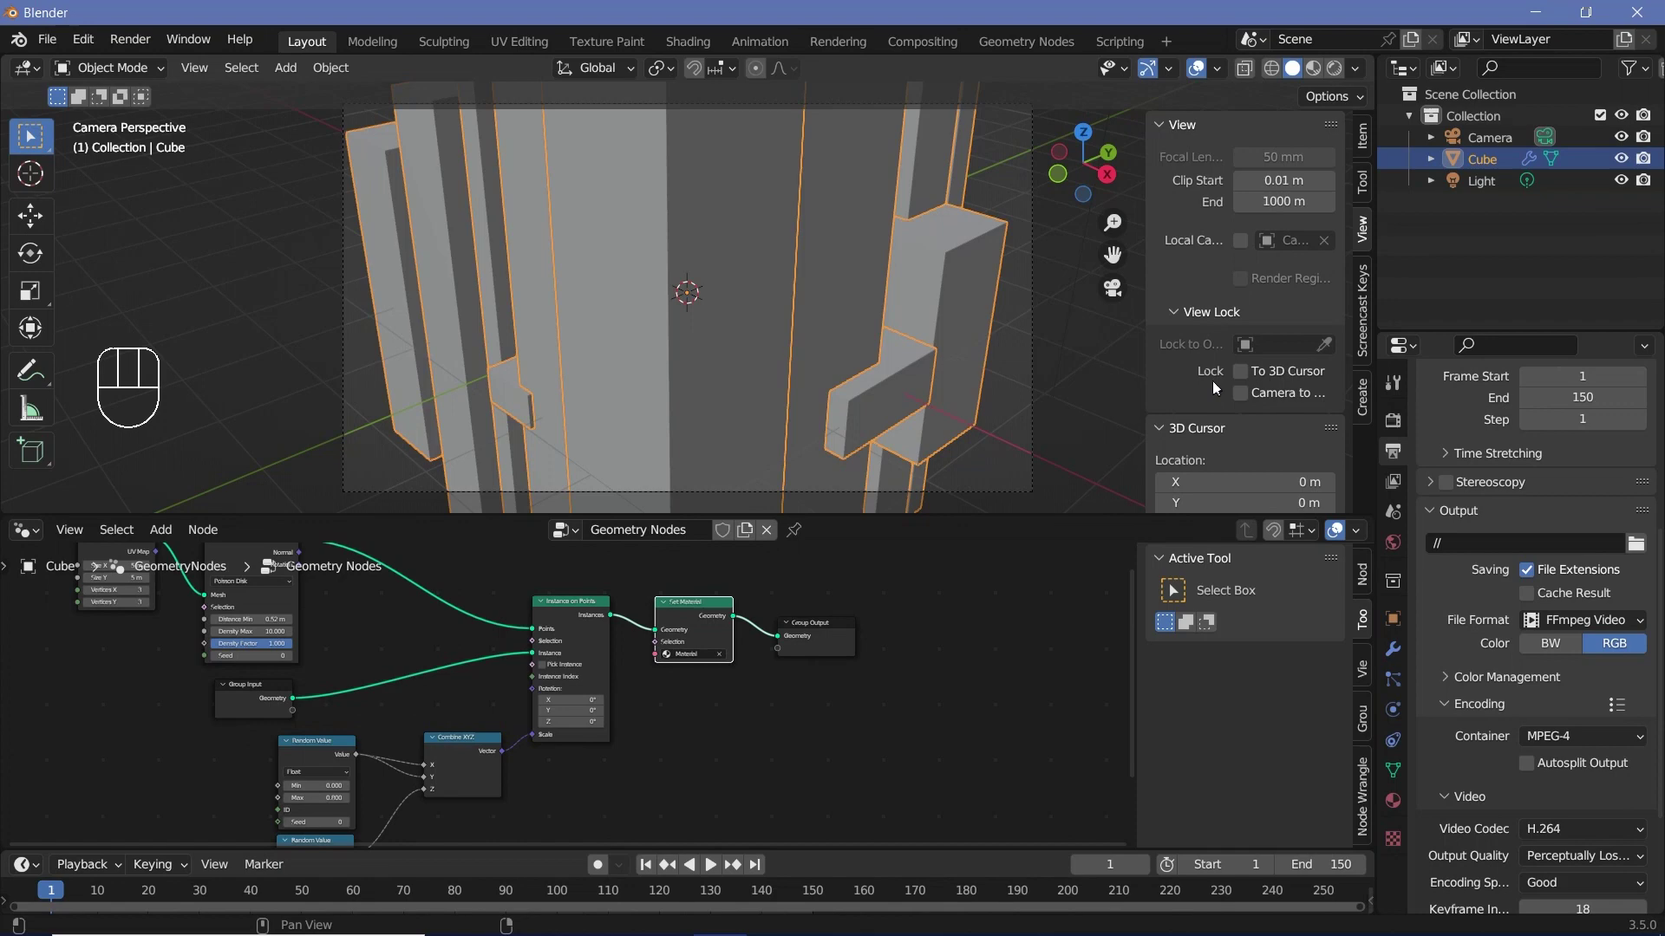
{"action": "left_click", "coordinate": [1244, 397]}
{"action": "key", "text": "n"}
Zoom out and orbit to frame the whole cluster of buildings
{"action": "scroll", "scroll_direction": "down", "scroll_amount": 3}
{"action": "scroll", "scroll_direction": "down", "scroll_amount": 3}
{"action": "scroll", "scroll_direction": "up", "scroll_amount": 3}
{"action": "scroll", "scroll_direction": "down", "scroll_amount": 3}
{"action": "left_click_drag", "start_coordinate": [627, 367], "coordinate": [629, 333]}
{"action": "left_click_drag", "start_coordinate": [726, 360], "coordinate": [787, 382]}
{"action": "middle_click", "coordinate": [769, 365]}
{"action": "middle_click", "coordinate": [758, 353]}
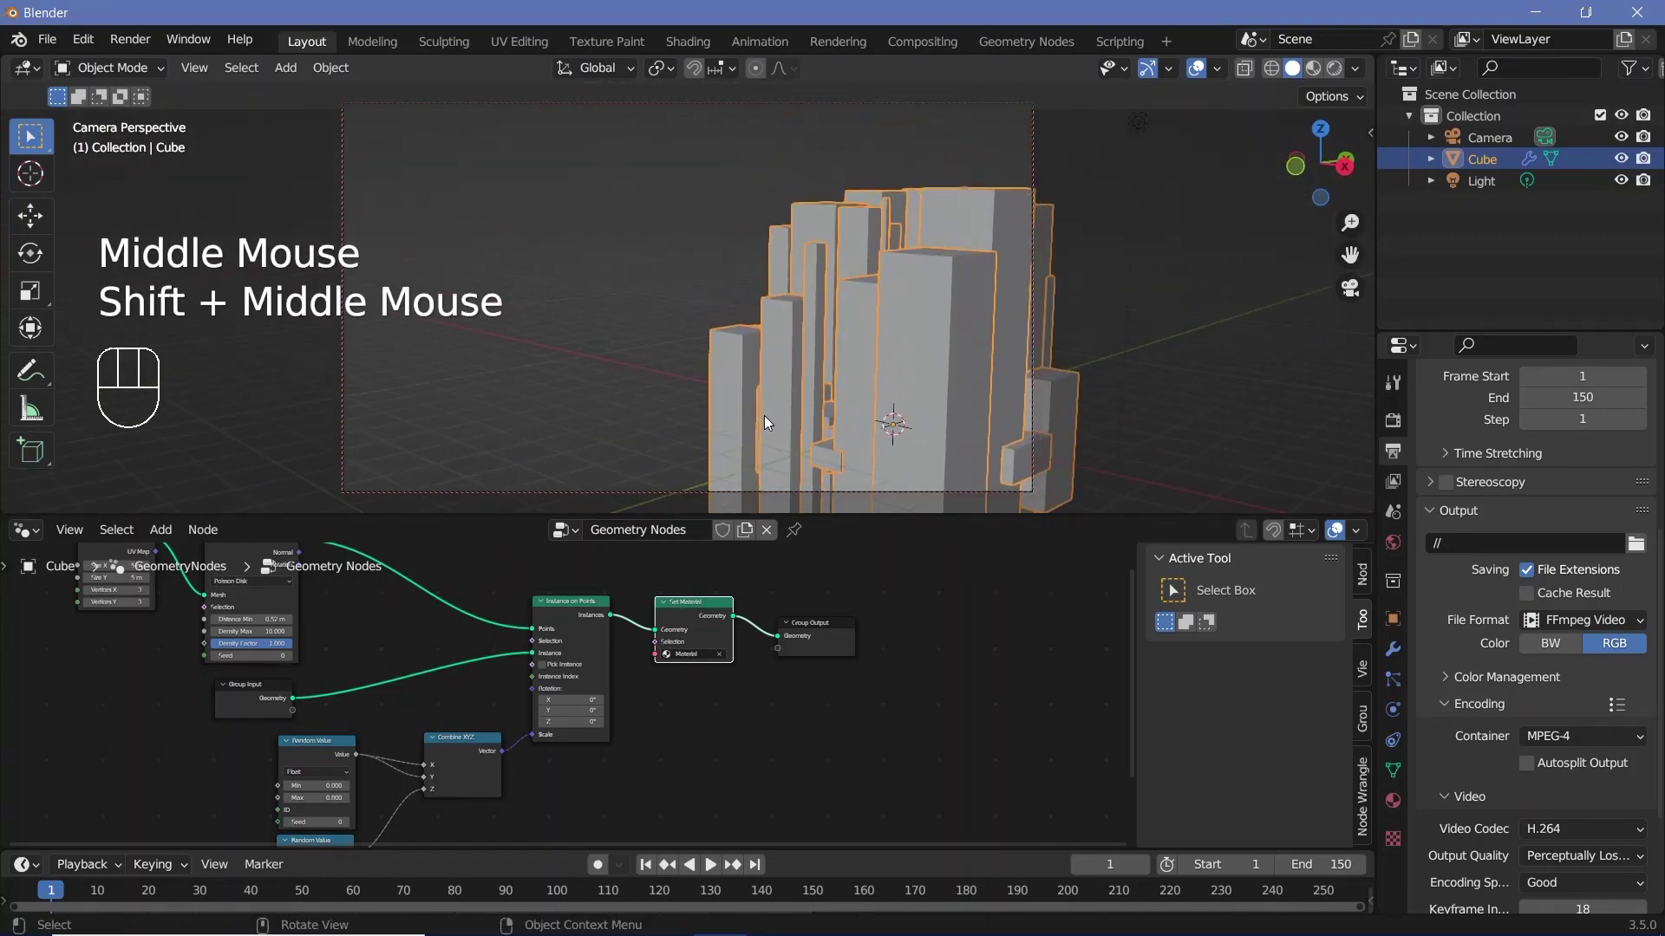
{"action": "left_click_drag", "start_coordinate": [755, 407], "coordinate": [739, 378]}
{"action": "middle_click", "coordinate": [755, 399]}
{"action": "left_click_drag", "start_coordinate": [718, 335], "coordinate": [828, 382]}
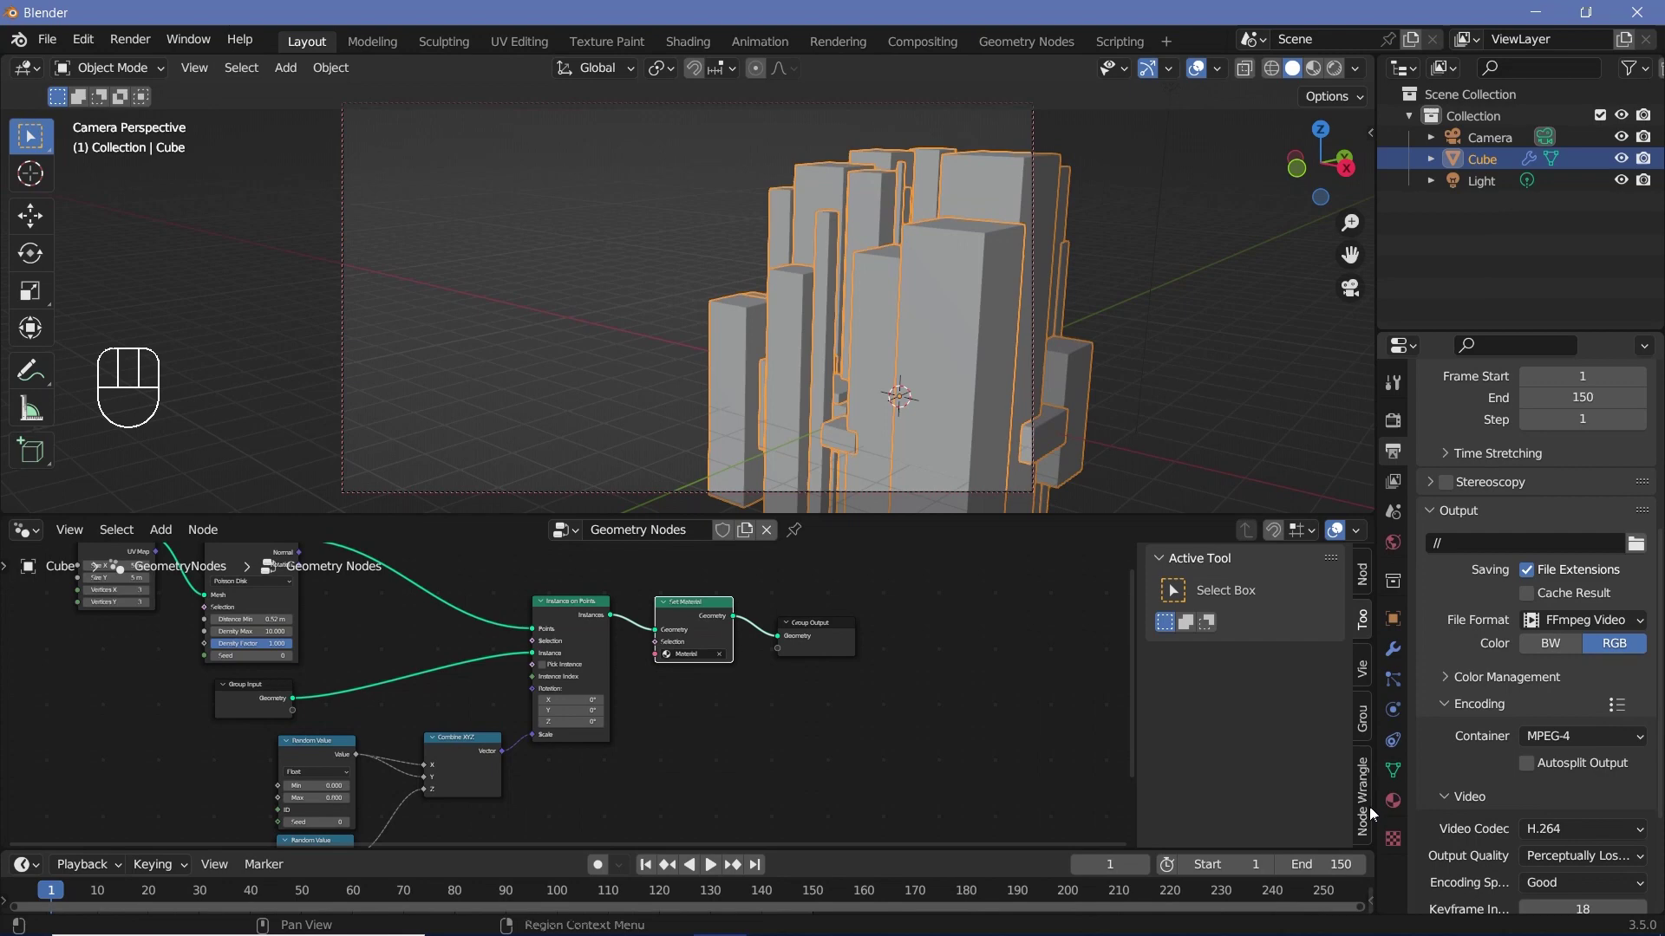
Select the camera and level it at 90° X rotation in its transform settings
{"action": "left_click", "coordinate": [1034, 136]}
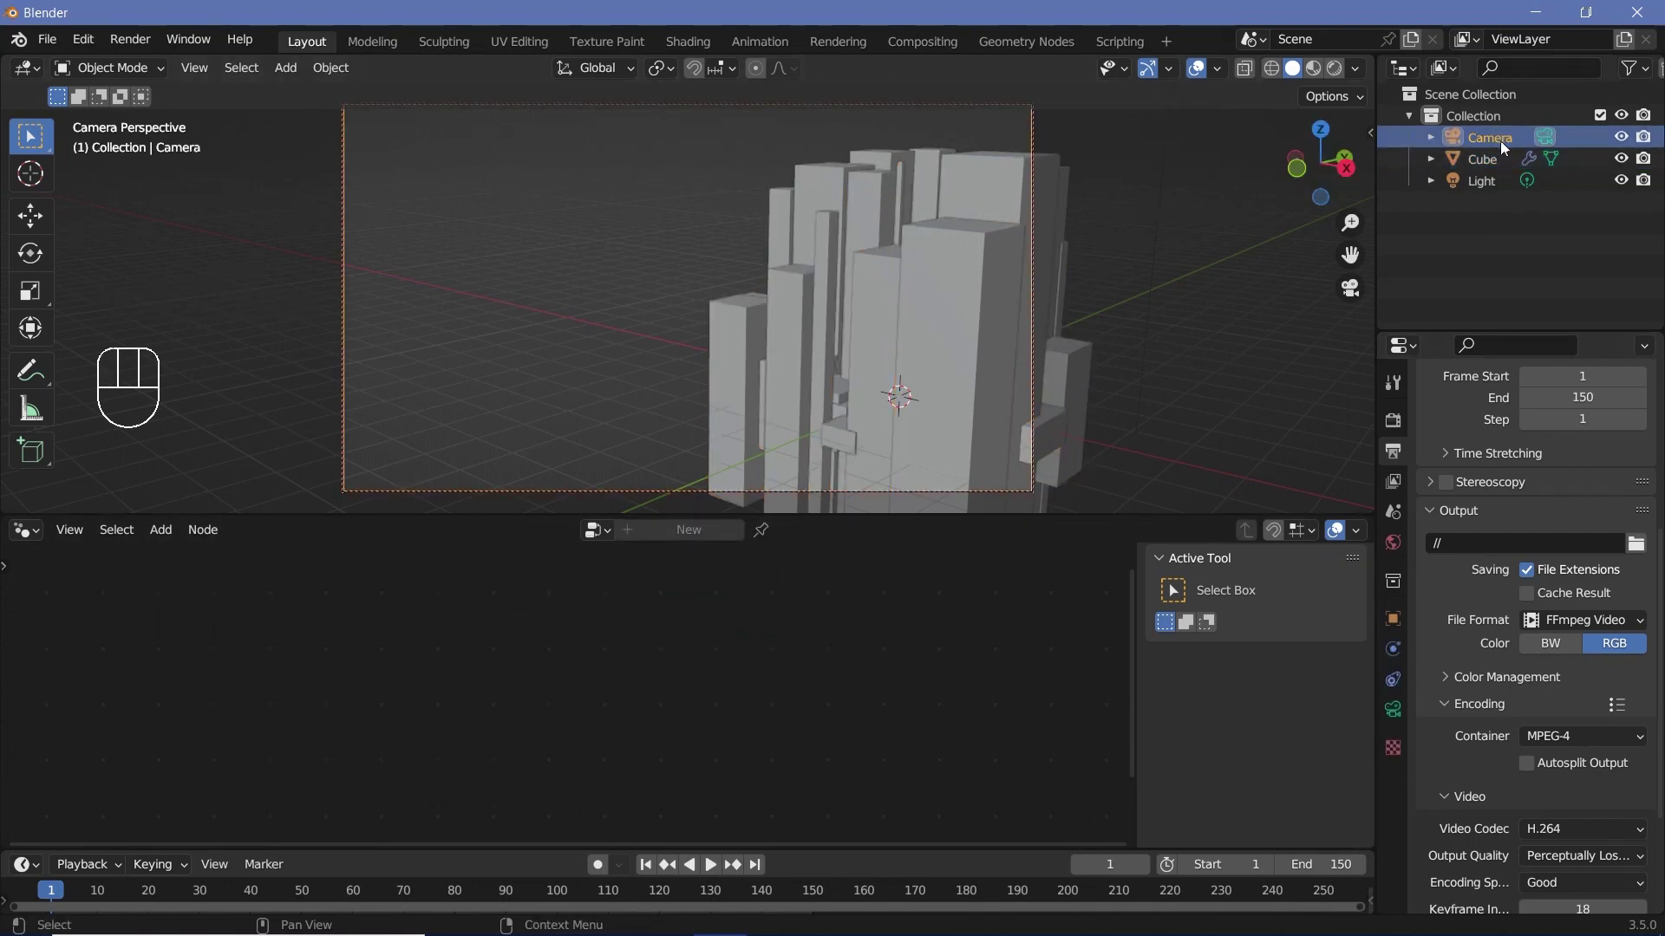
{"action": "left_click", "coordinate": [1400, 715]}
{"action": "left_click", "coordinate": [1448, 811]}
{"action": "scroll", "scroll_direction": "down", "scroll_amount": 3}
{"action": "left_click_drag", "start_coordinate": [1574, 850], "coordinate": [1640, 839]}
Look through the camera and lower it to about 2.8 m so the buildings fill the shot
{"action": "middle_click", "coordinate": [672, 408]}
{"action": "middle_click", "coordinate": [691, 386]}
{"action": "middle_click", "coordinate": [687, 384]}
{"action": "middle_click", "coordinate": [684, 380]}
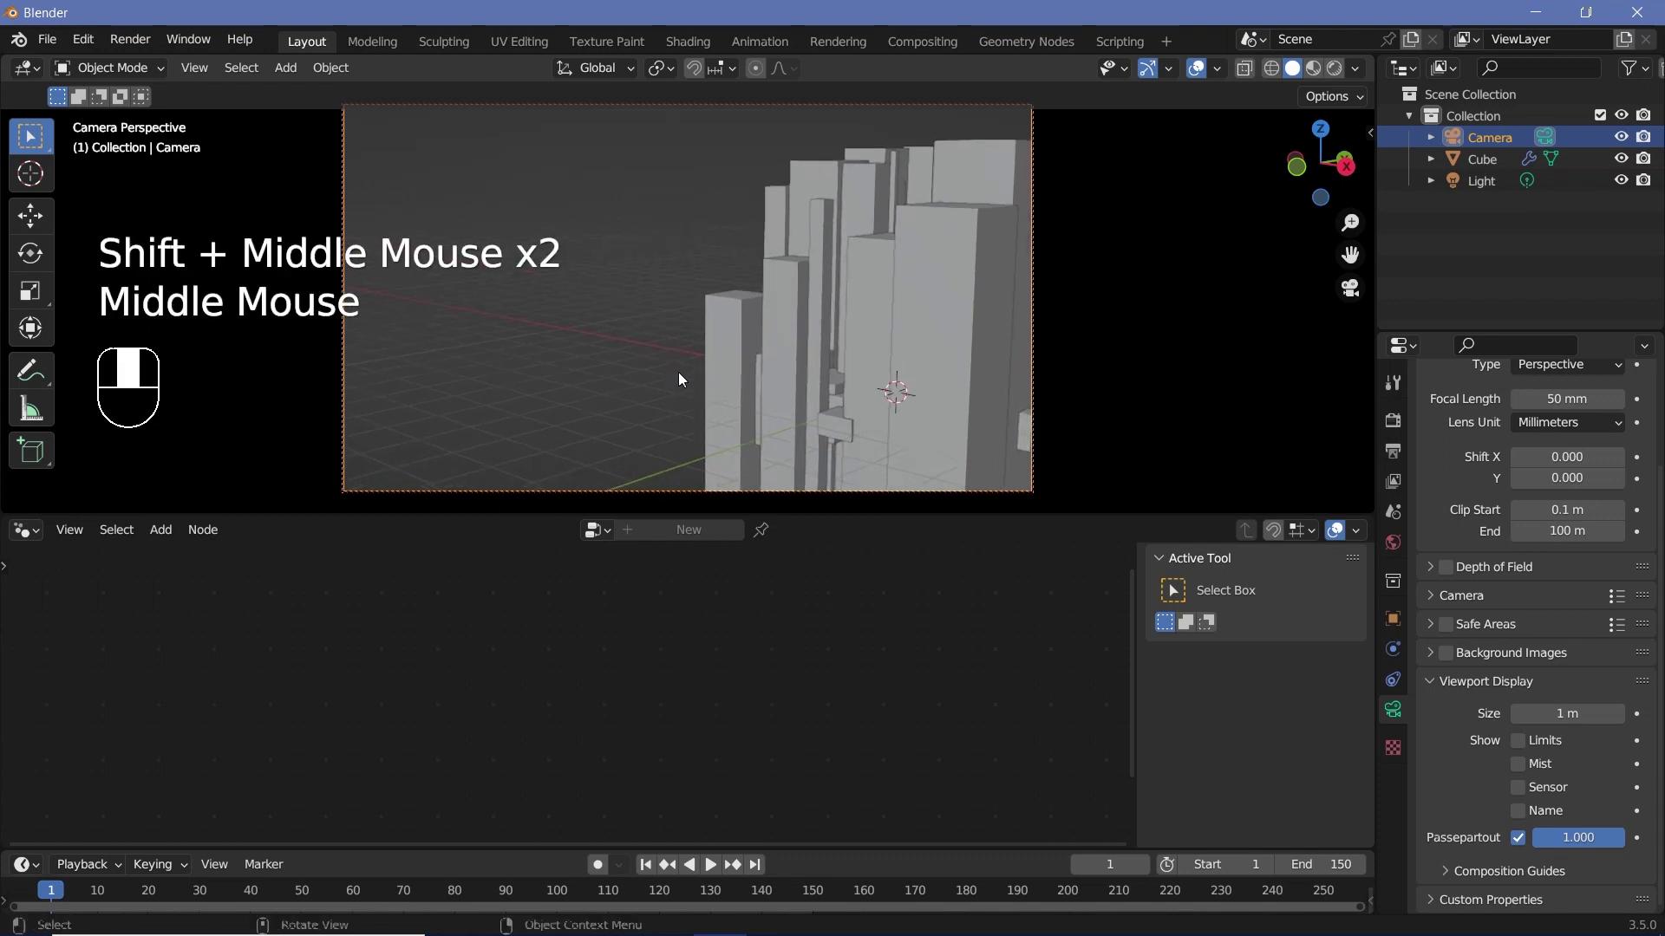
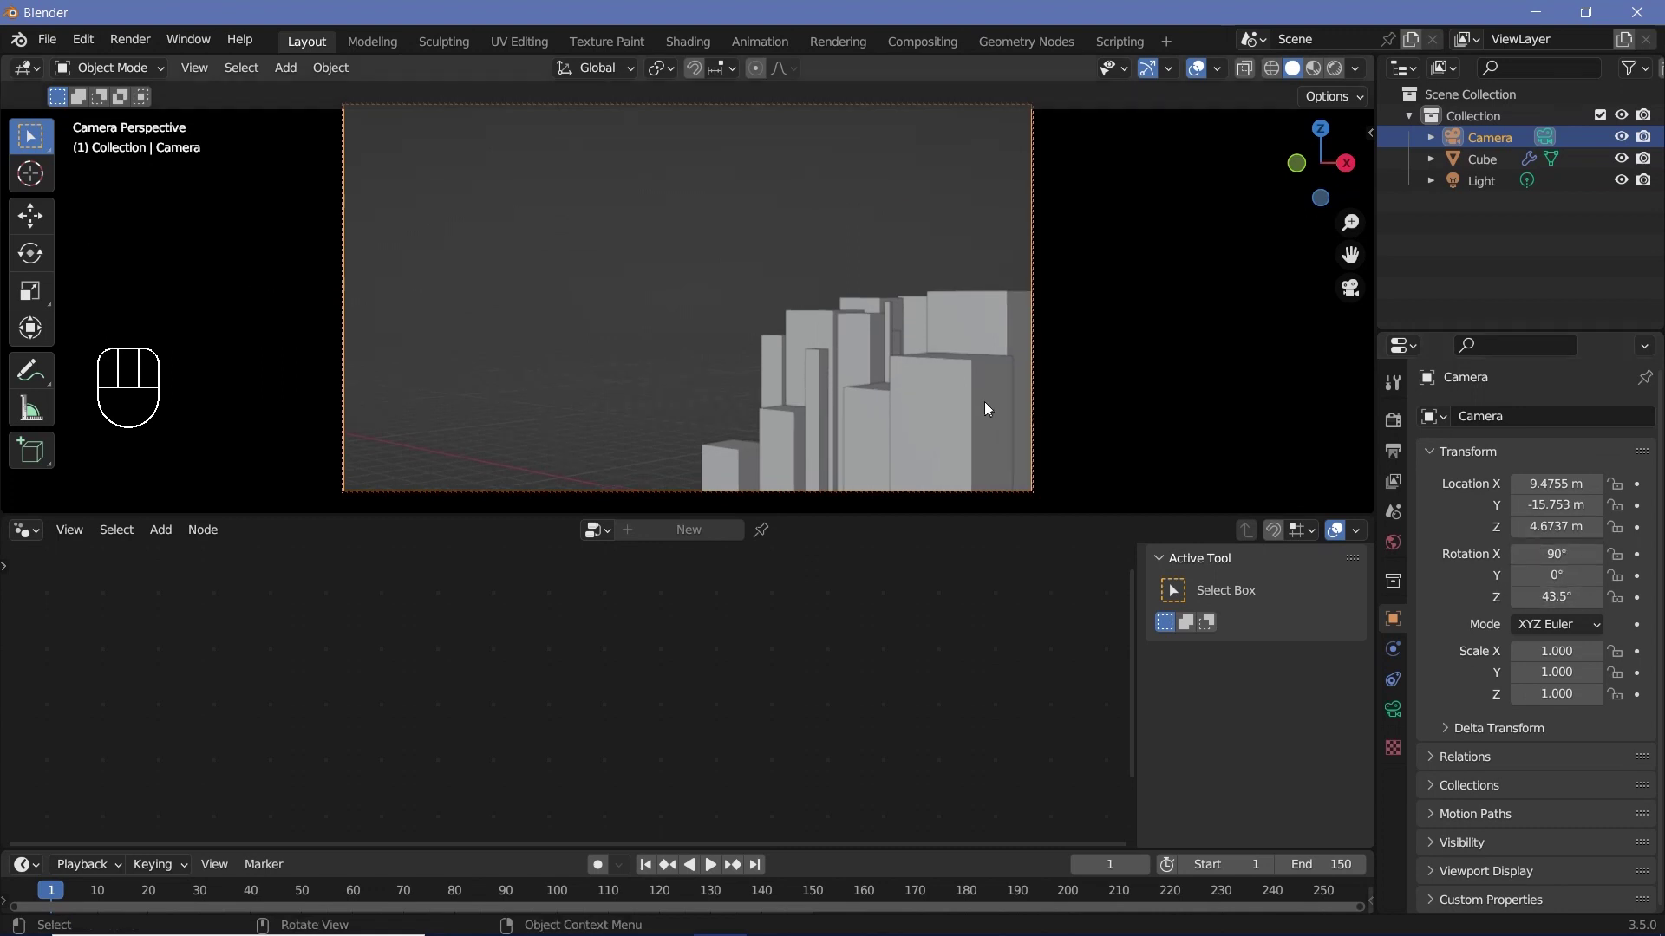
{"action": "key", "text": "g"}
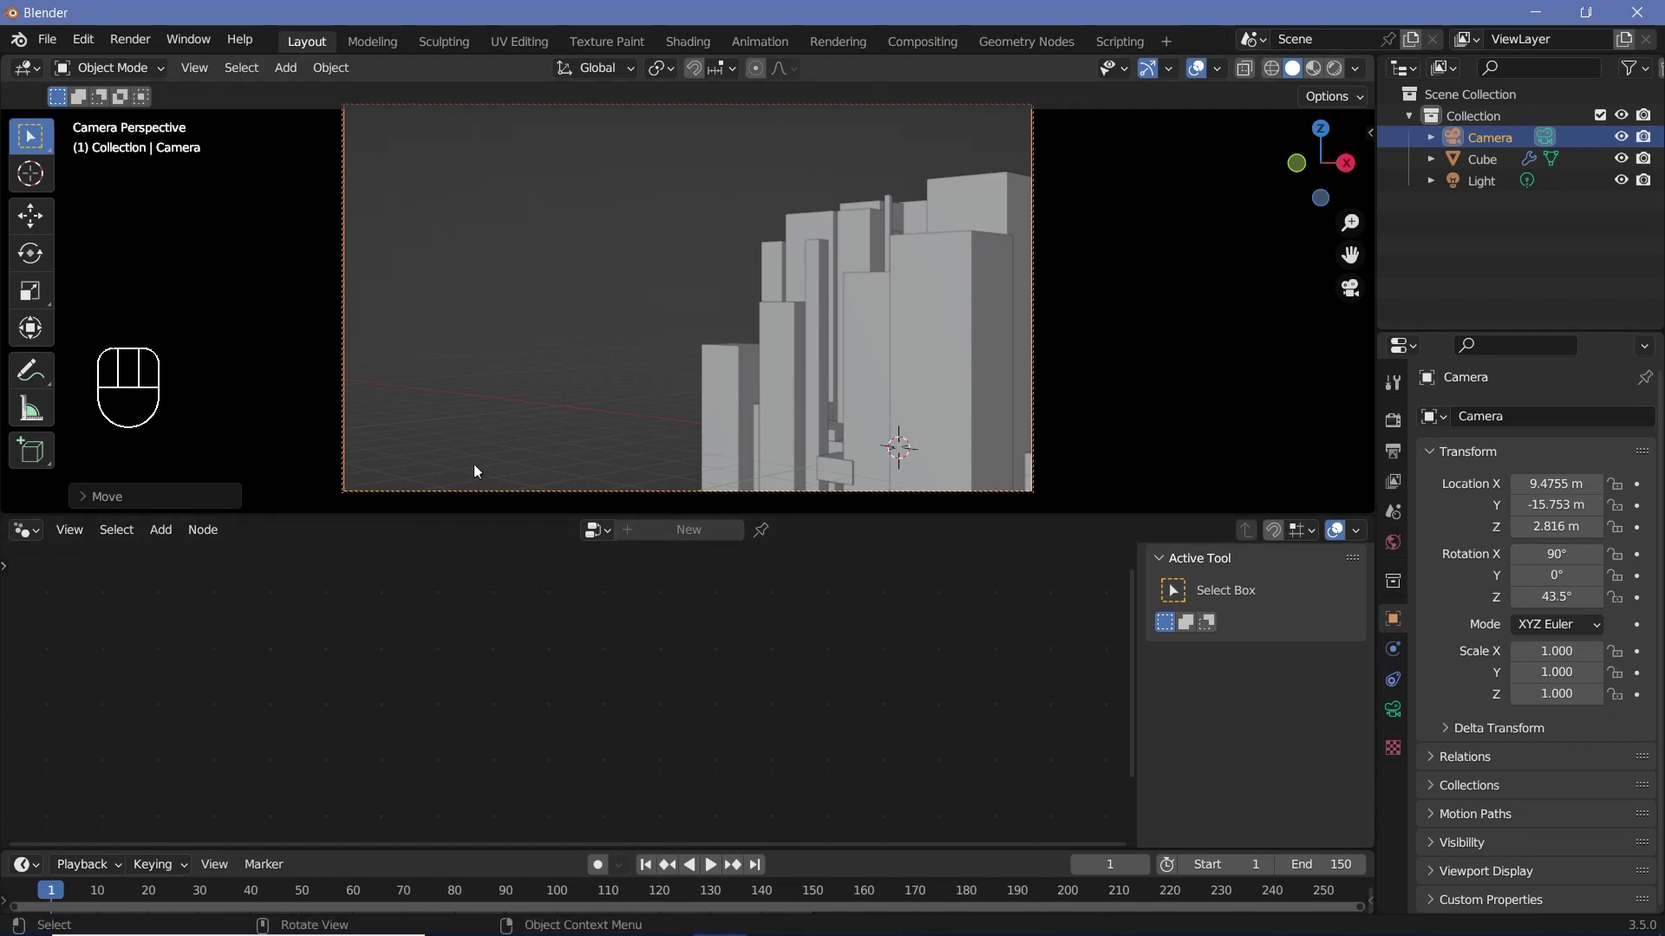
Add a ground plane scaled to 27.2 beneath the city and reselect the city object
{"action": "key", "text": "shift+a"}
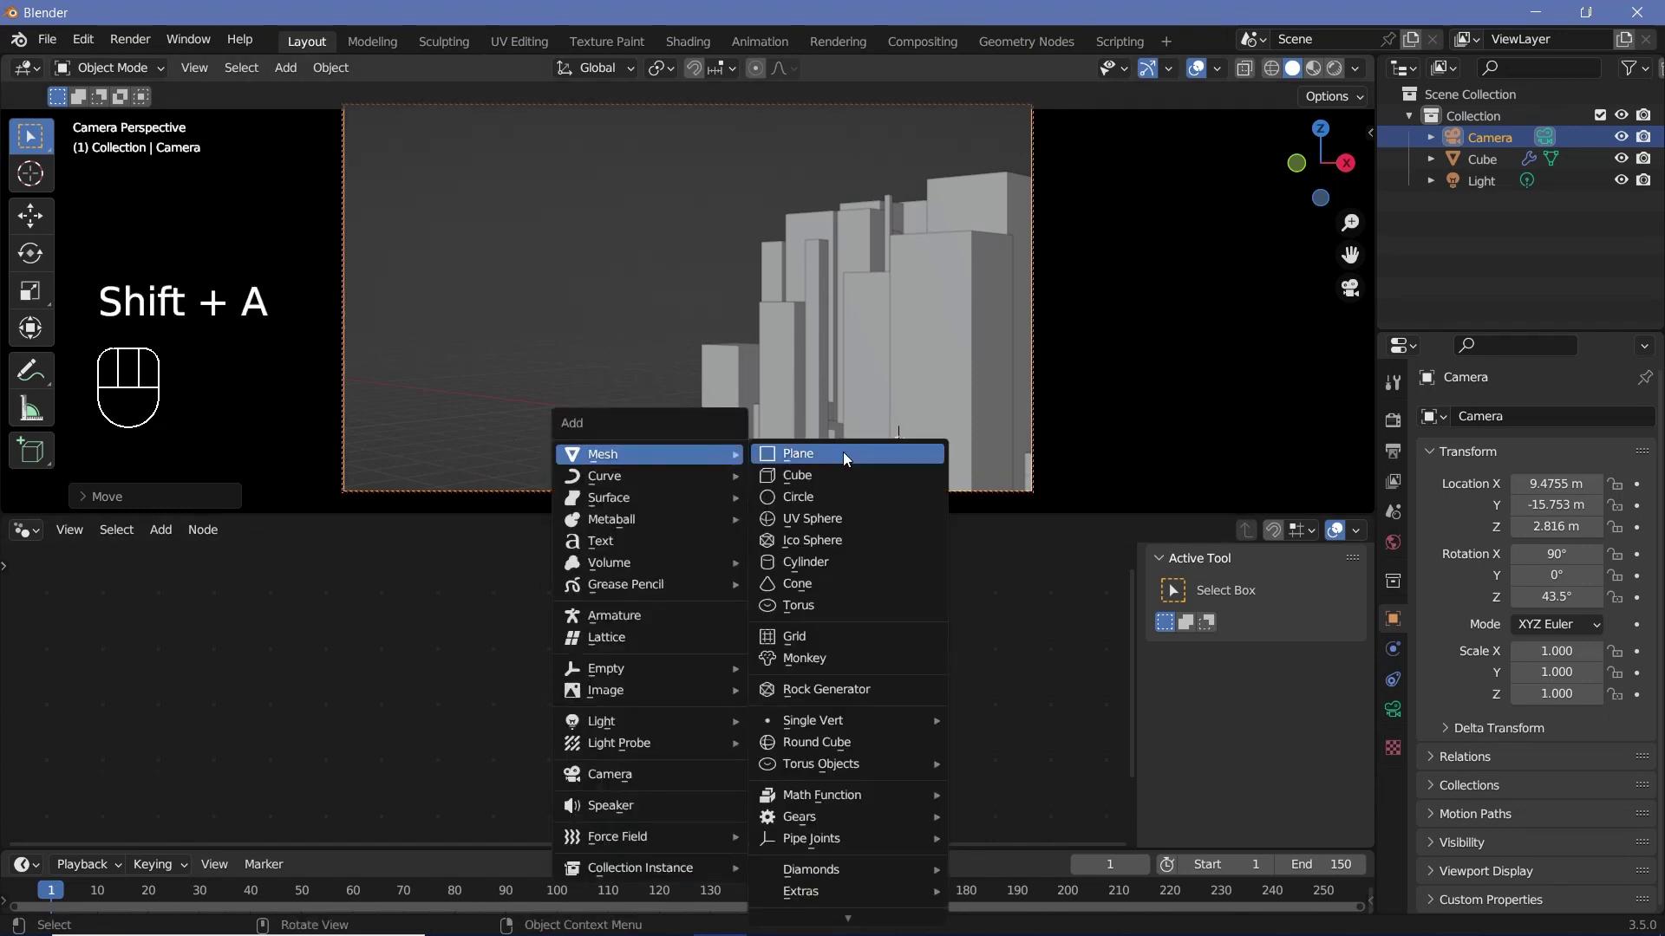
{"action": "key", "text": "s"}
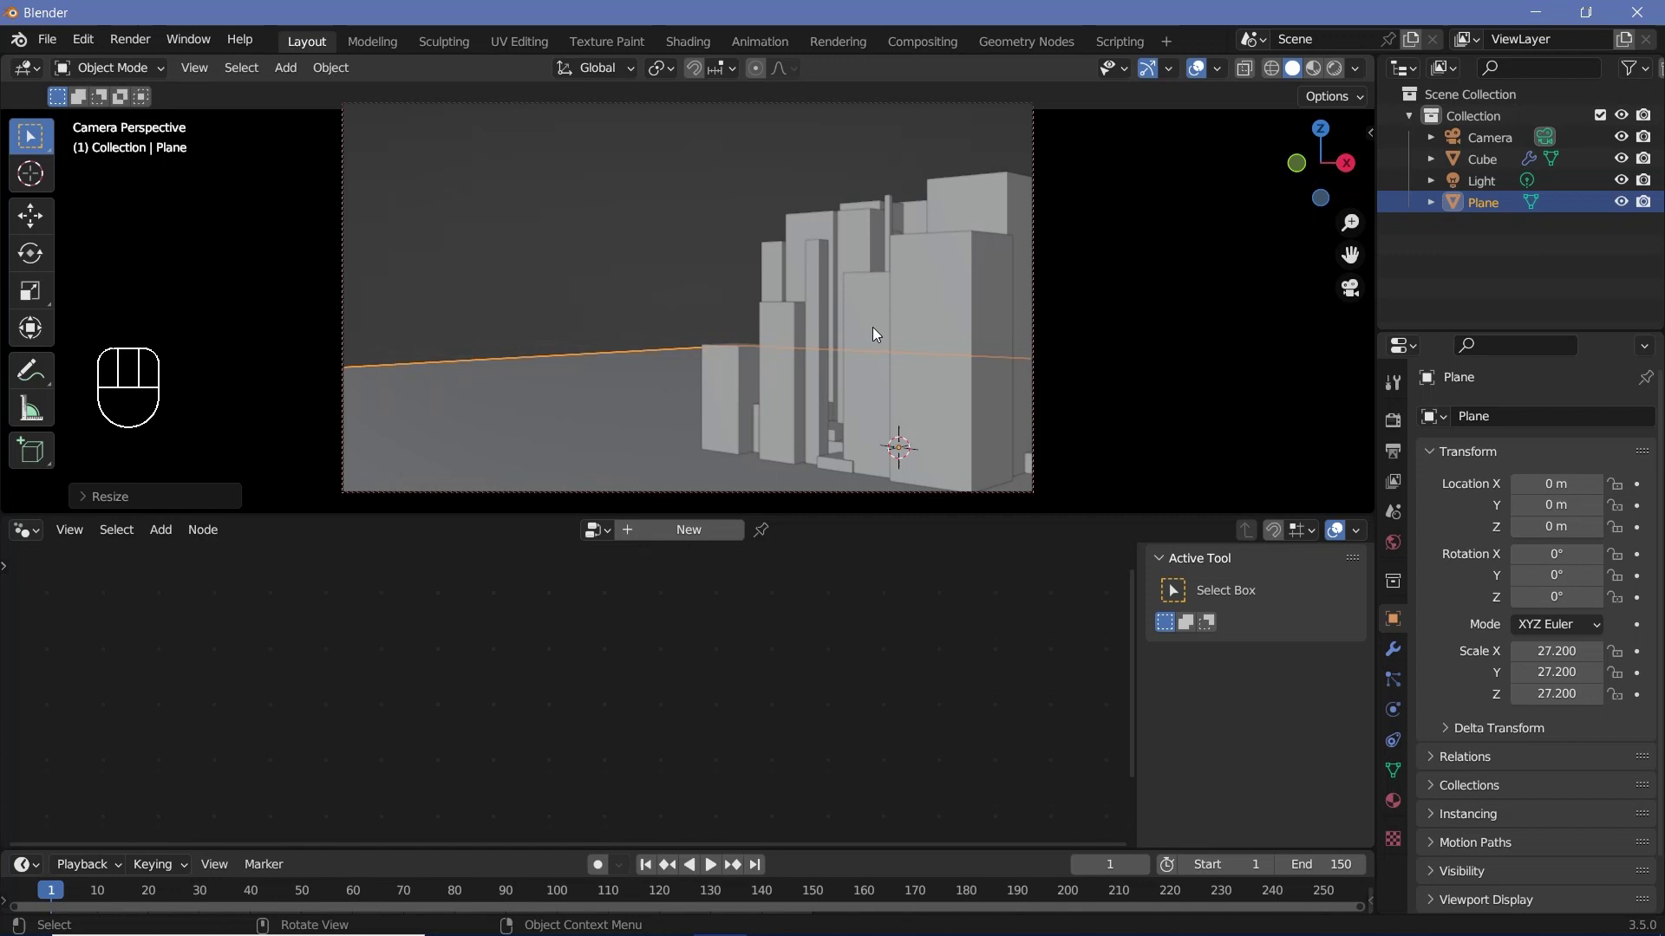
{"action": "left_click", "coordinate": [879, 333]}
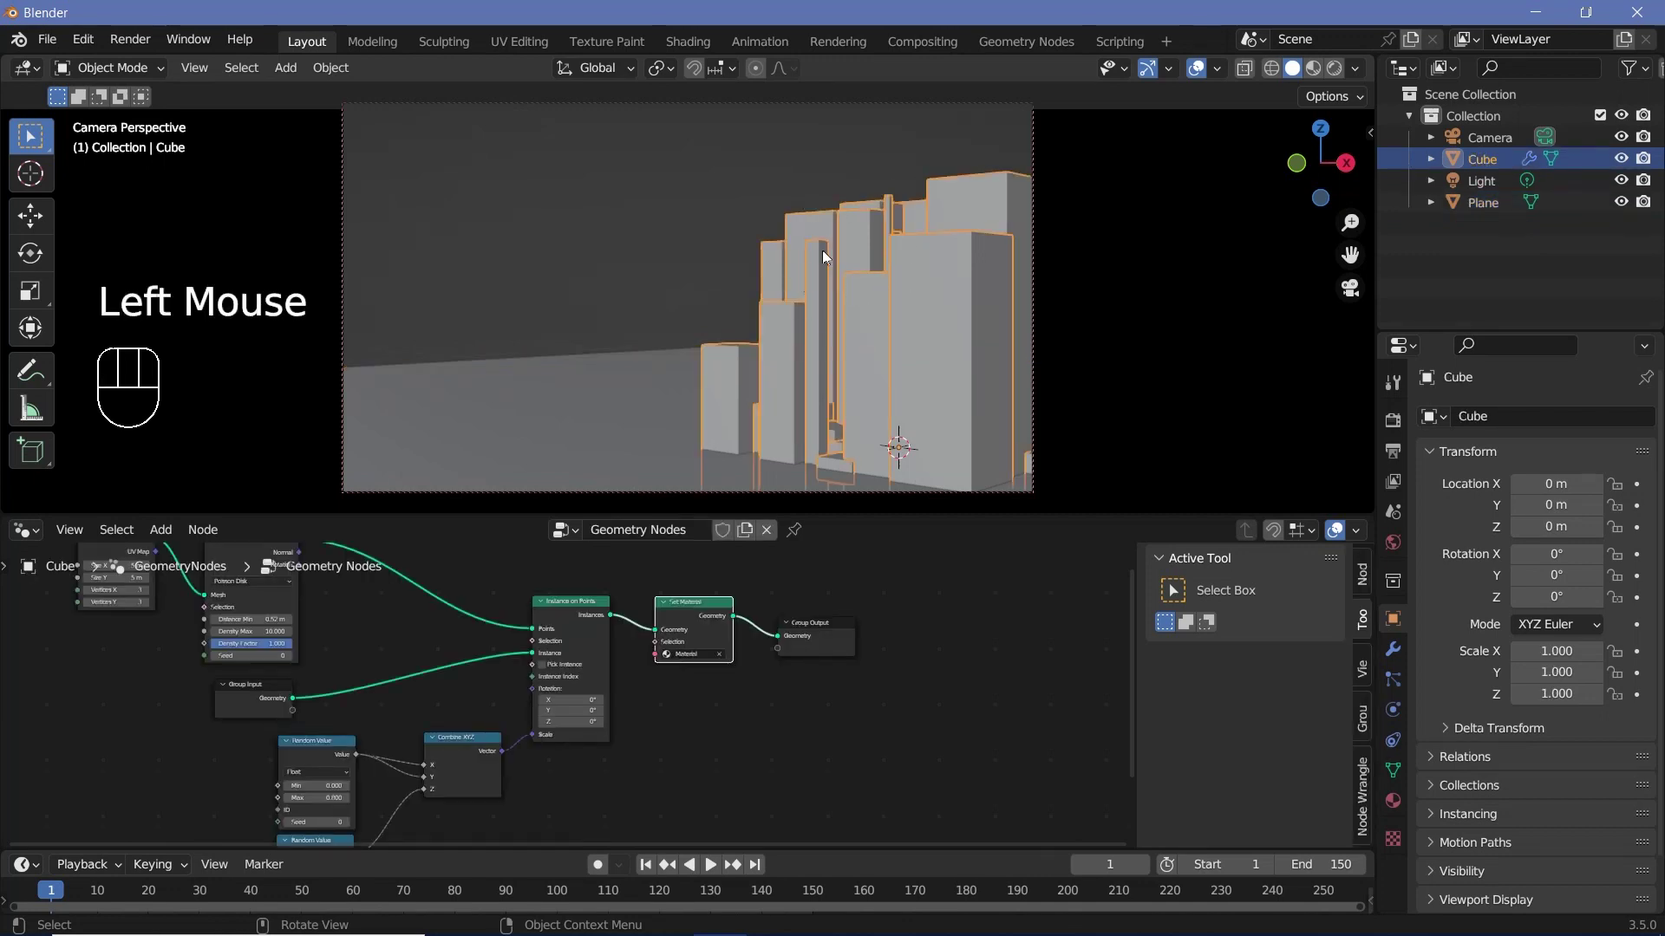
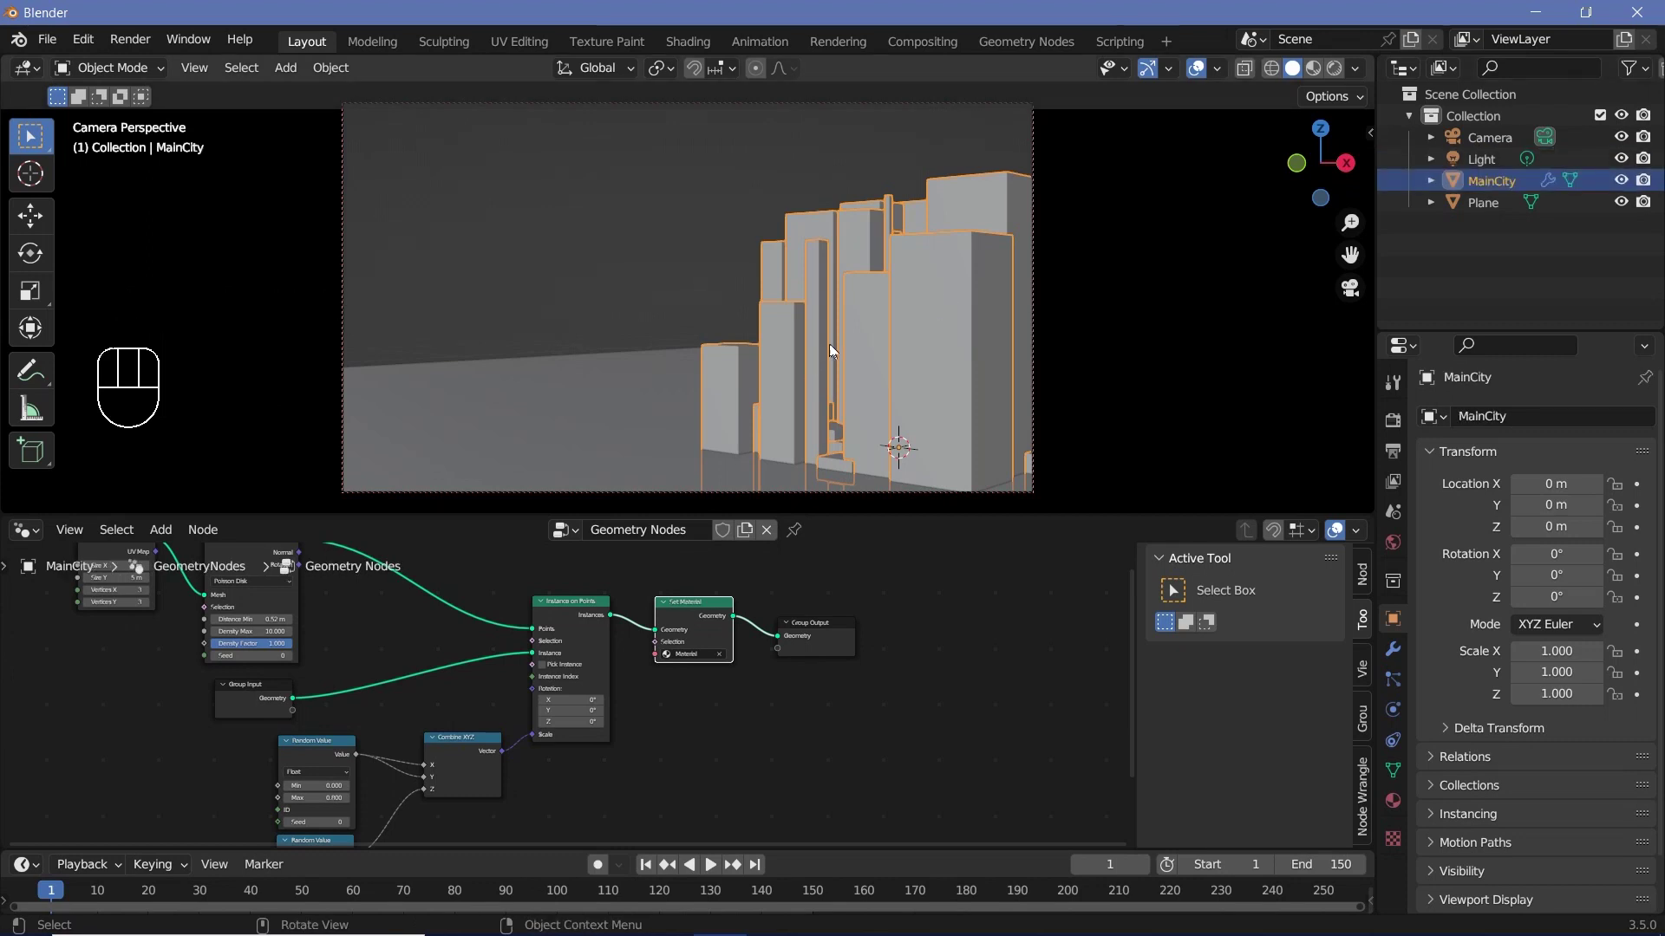
Make a linked duplicate MainCity.001 and move it beside the original near X −25, Y 5.8
{"action": "key", "text": "alt+d"}
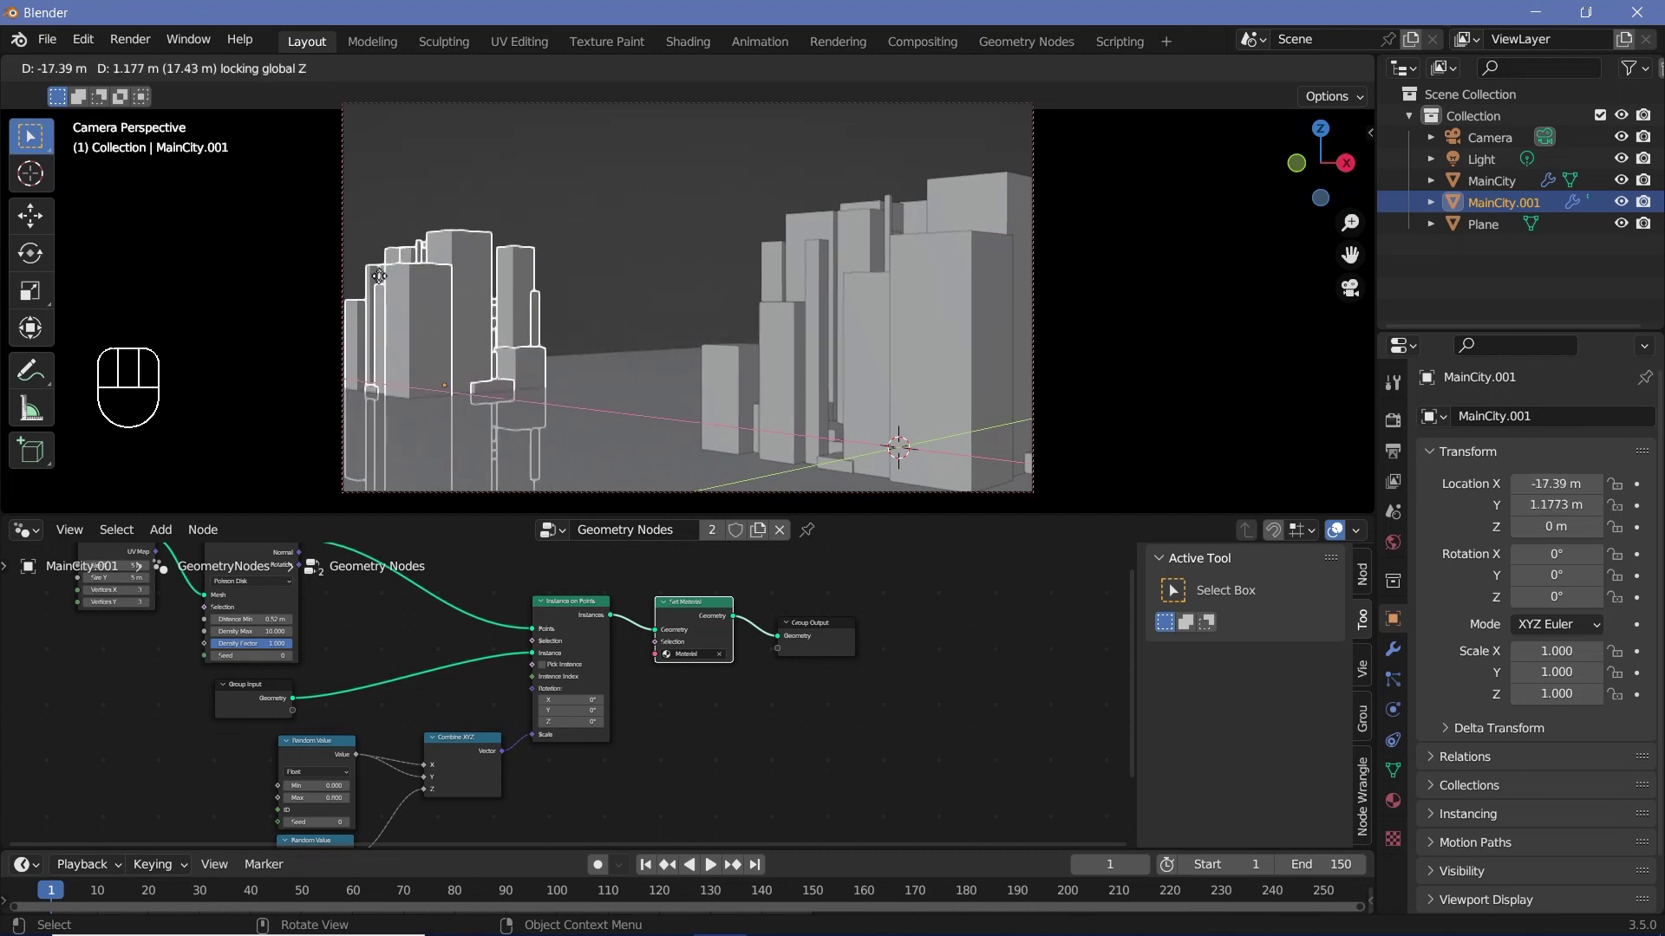
{"action": "key", "text": "s"}
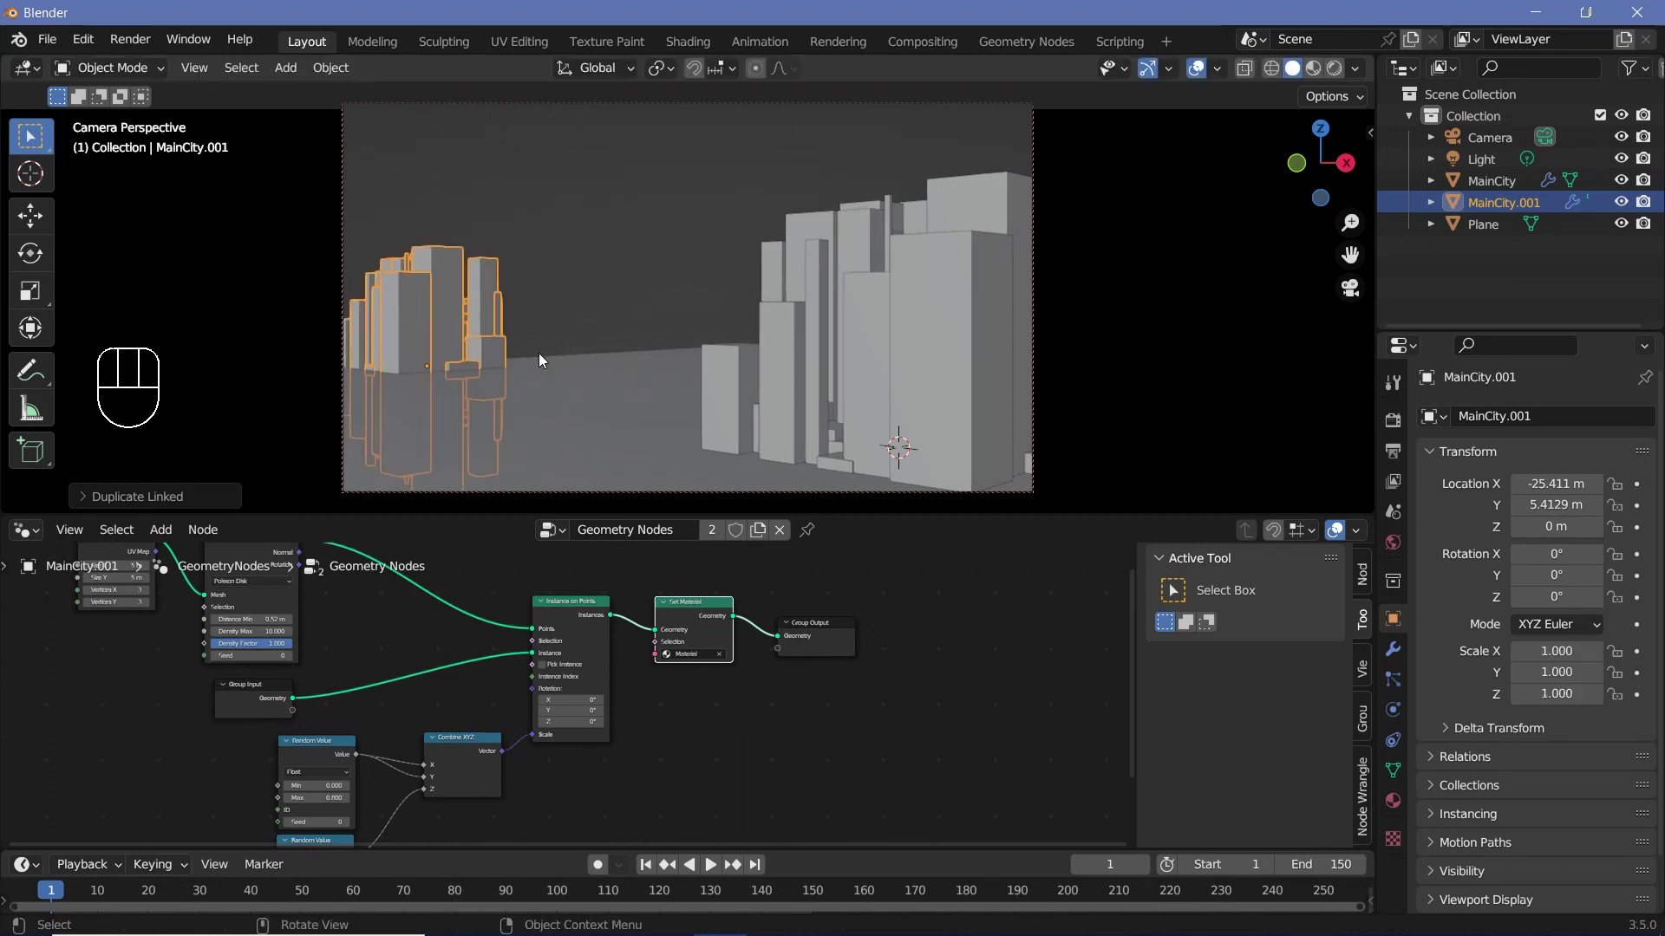
{"action": "key", "text": "g"}
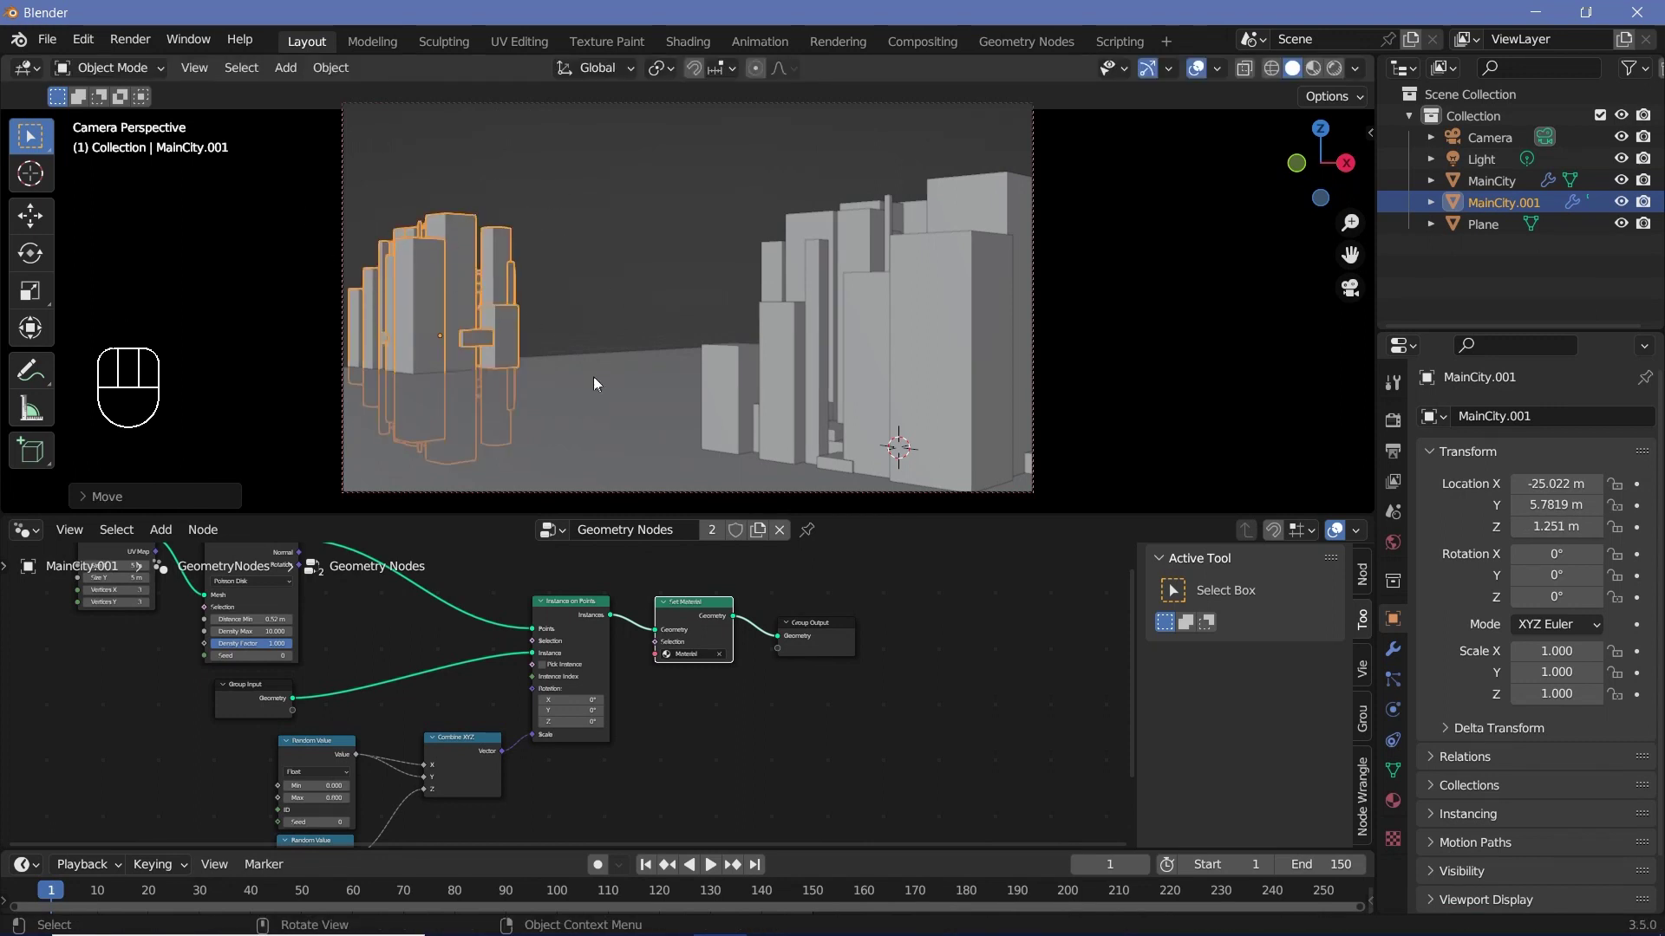
{"action": "scroll", "scroll_direction": "down", "scroll_amount": 3}
{"action": "scroll", "scroll_direction": "up", "scroll_amount": 3}
{"action": "scroll", "scroll_direction": "up", "scroll_amount": 3}
{"action": "scroll", "scroll_direction": "down", "scroll_amount": 3}
Turn off Lock Camera to View so the camera stops following viewport changes
{"action": "key", "text": "n"}
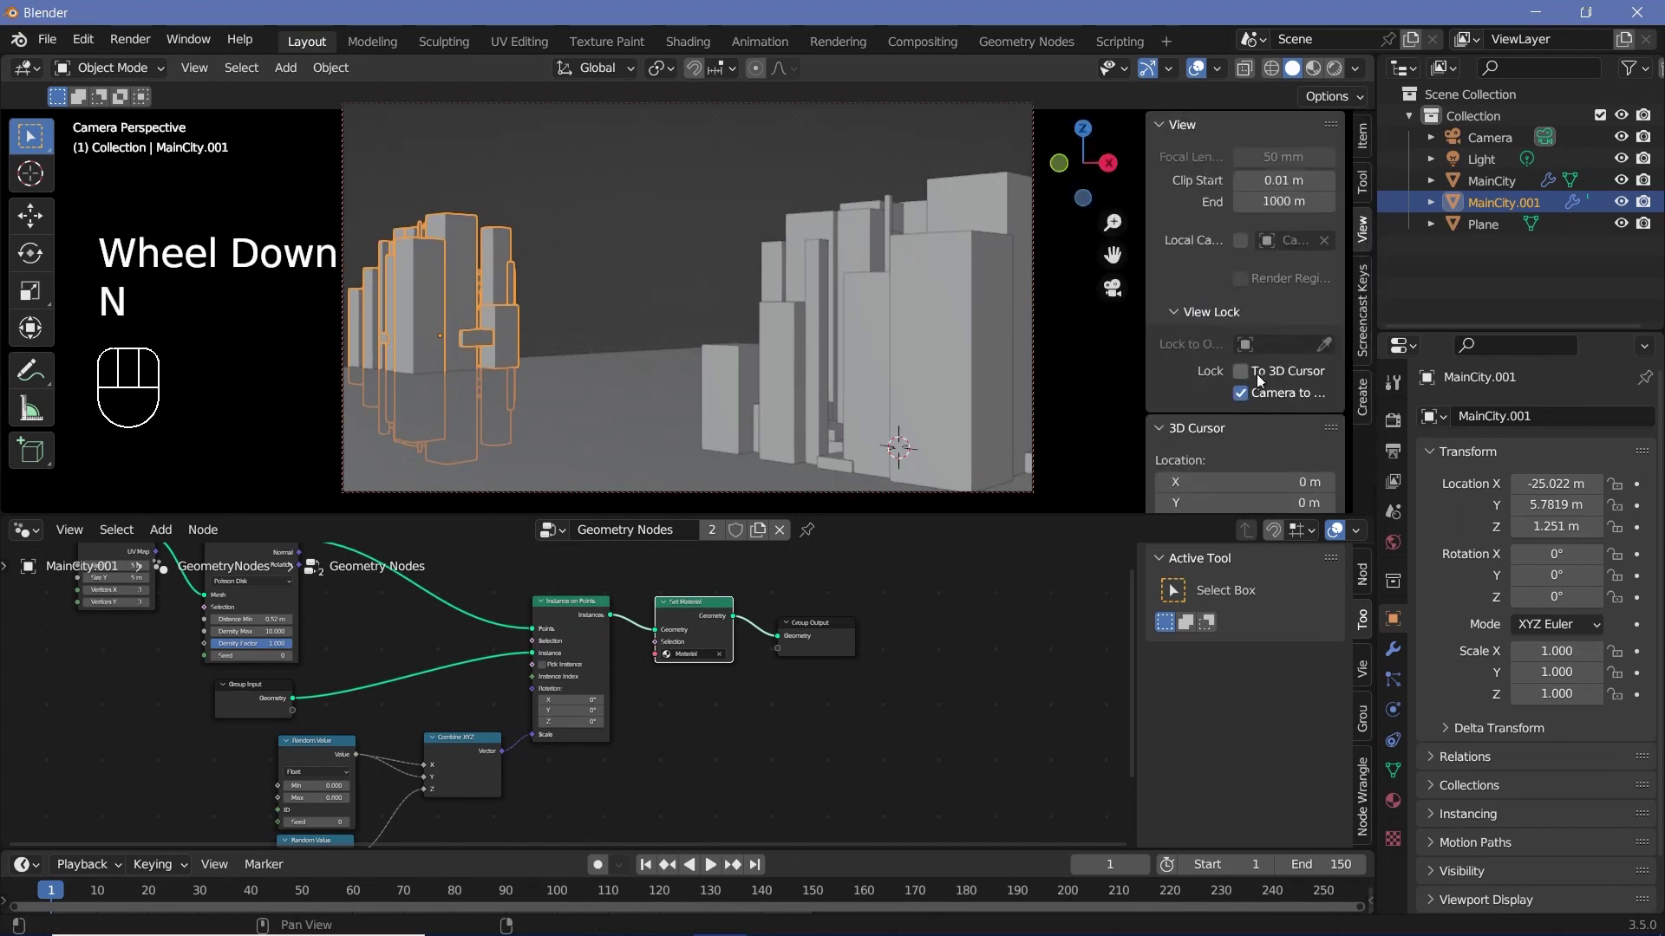
{"action": "left_click", "coordinate": [1245, 400]}
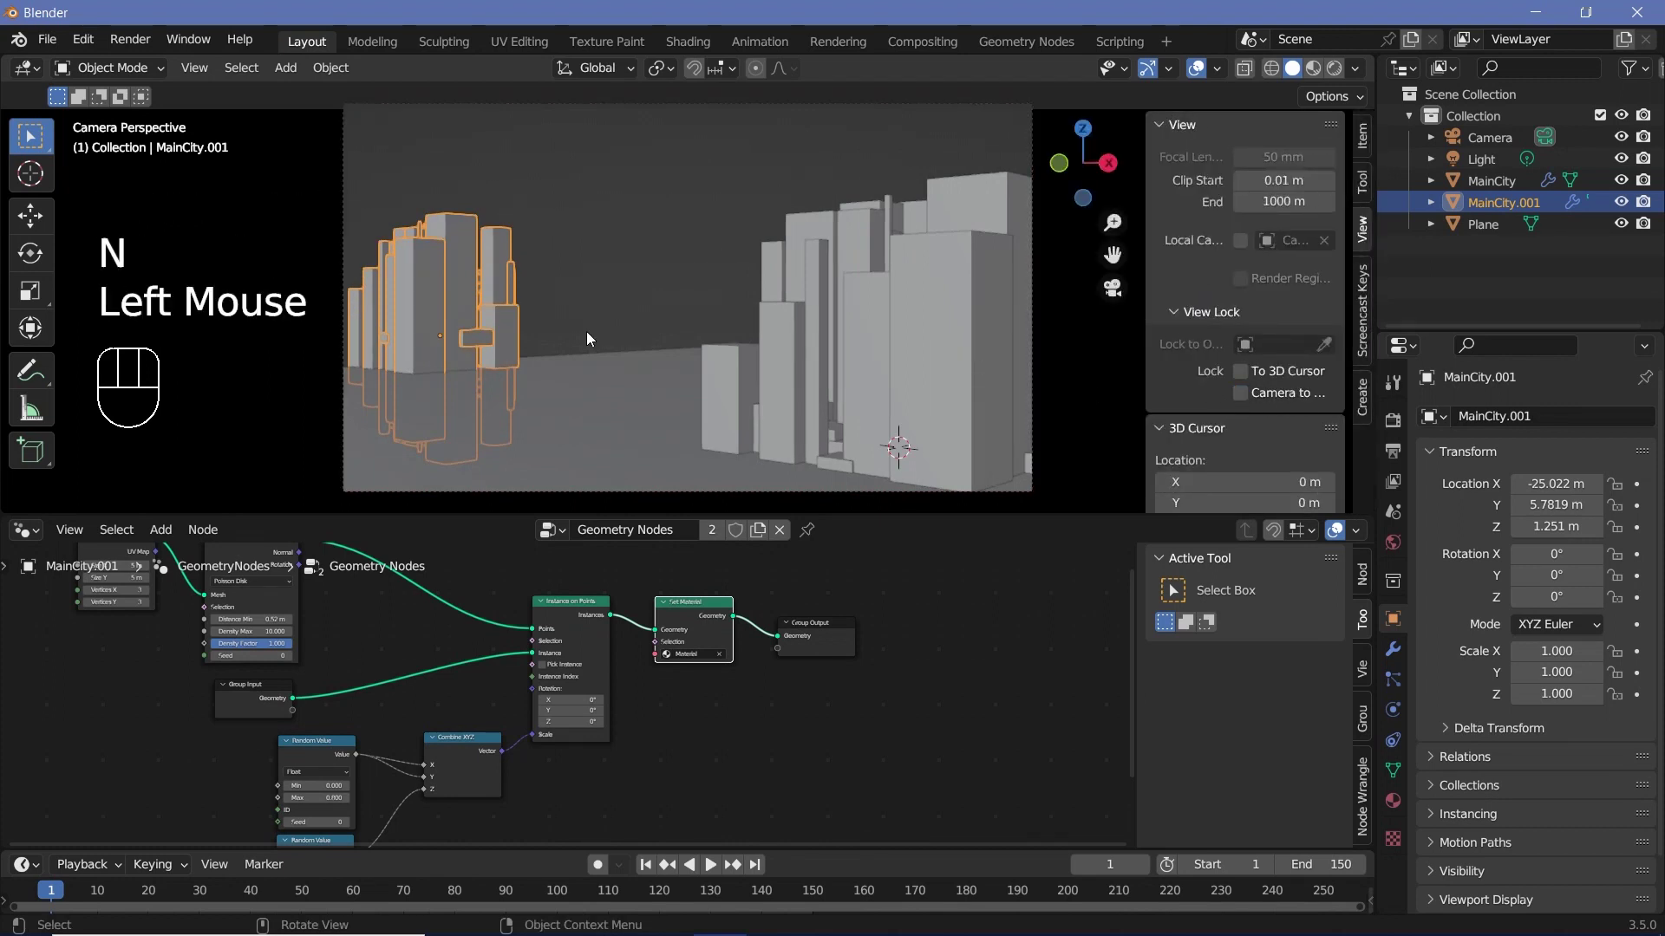
{"action": "key", "text": "n"}
{"action": "scroll", "scroll_direction": "down", "scroll_amount": 3}
{"action": "scroll", "scroll_direction": "up", "scroll_amount": 3}
{"action": "scroll", "scroll_direction": "down", "scroll_amount": 3}
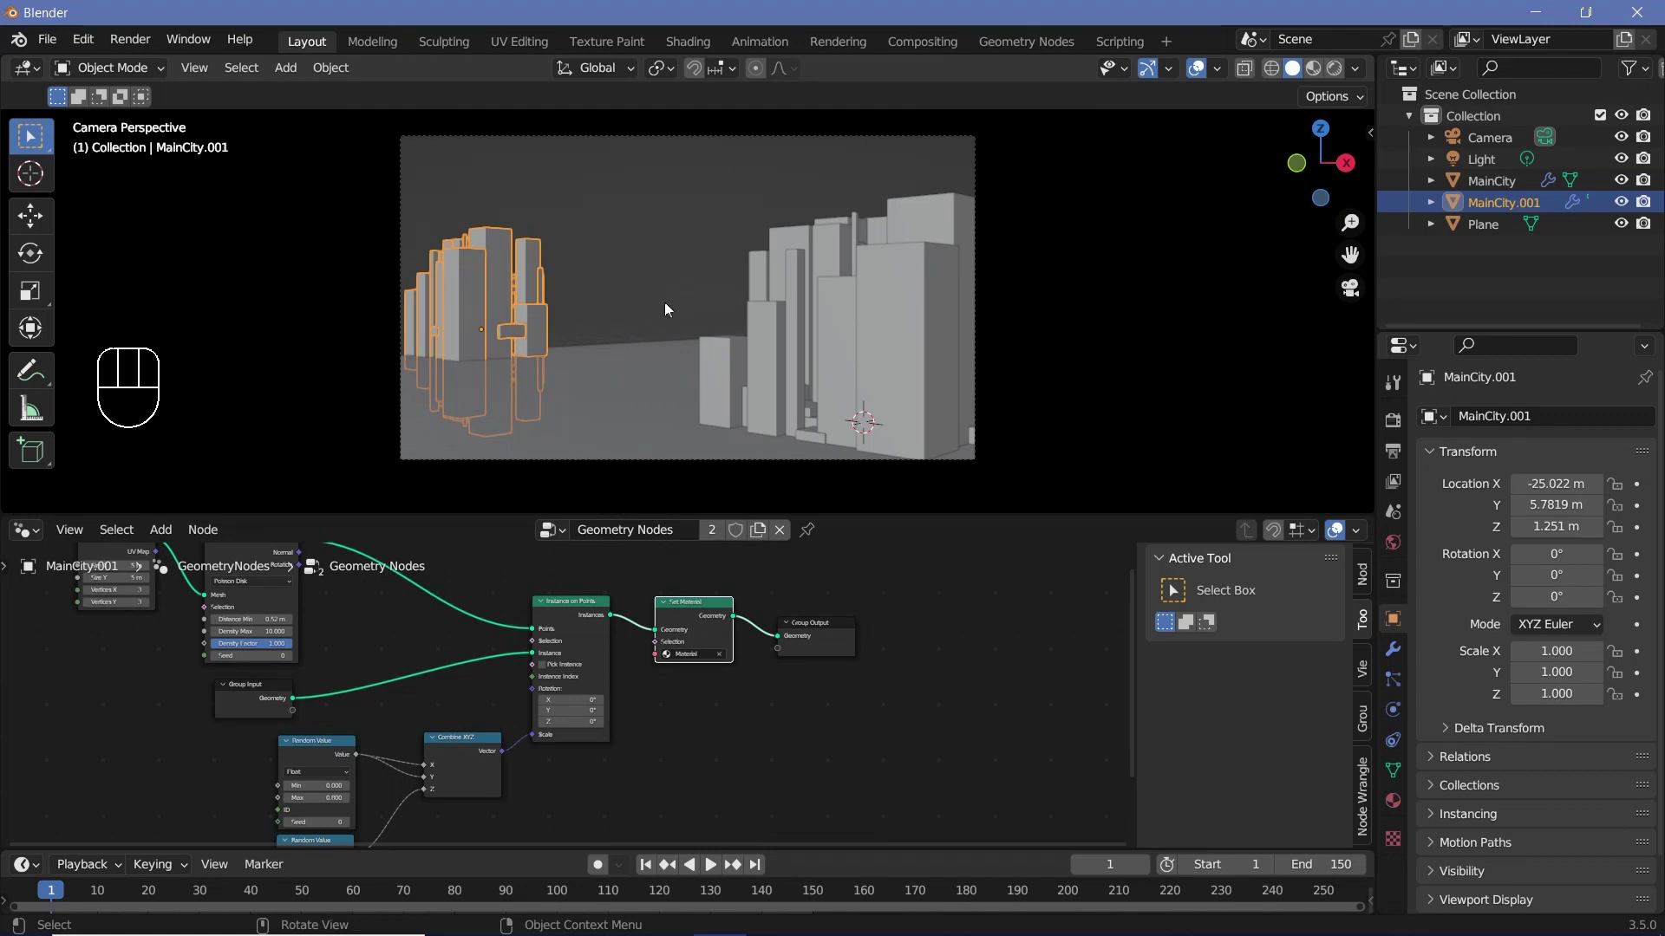
Add a Bezier circle, scale it to about 7.55 around the city and raise it along Z
{"action": "key", "text": "shift+a"}
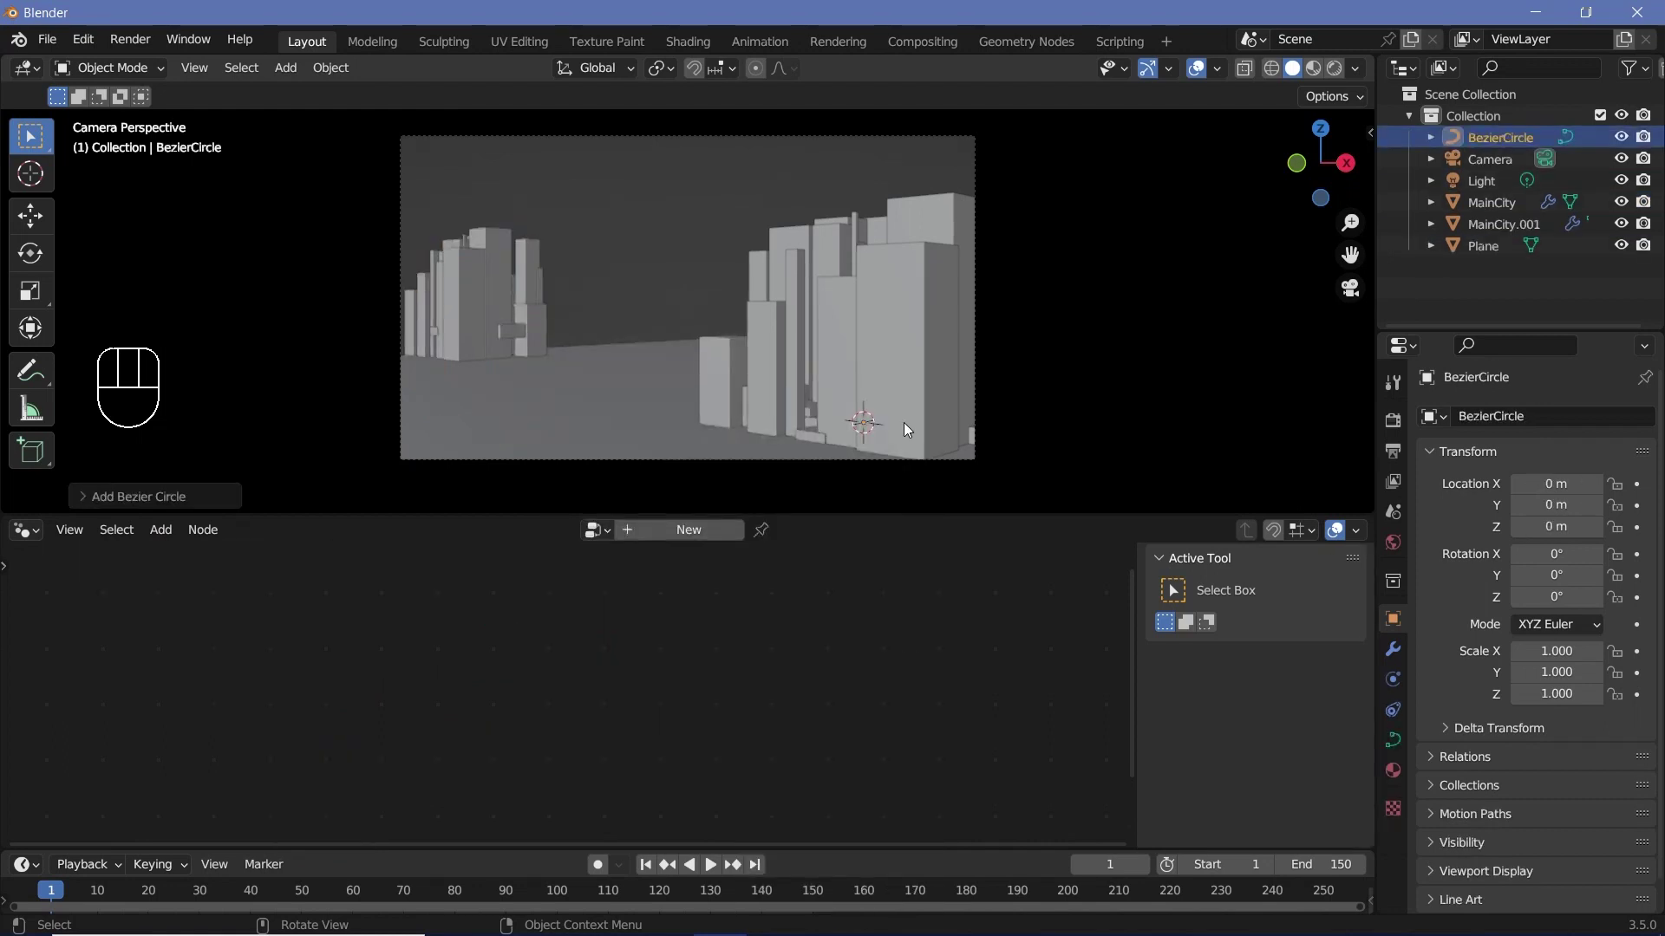
{"action": "key", "text": "s"}
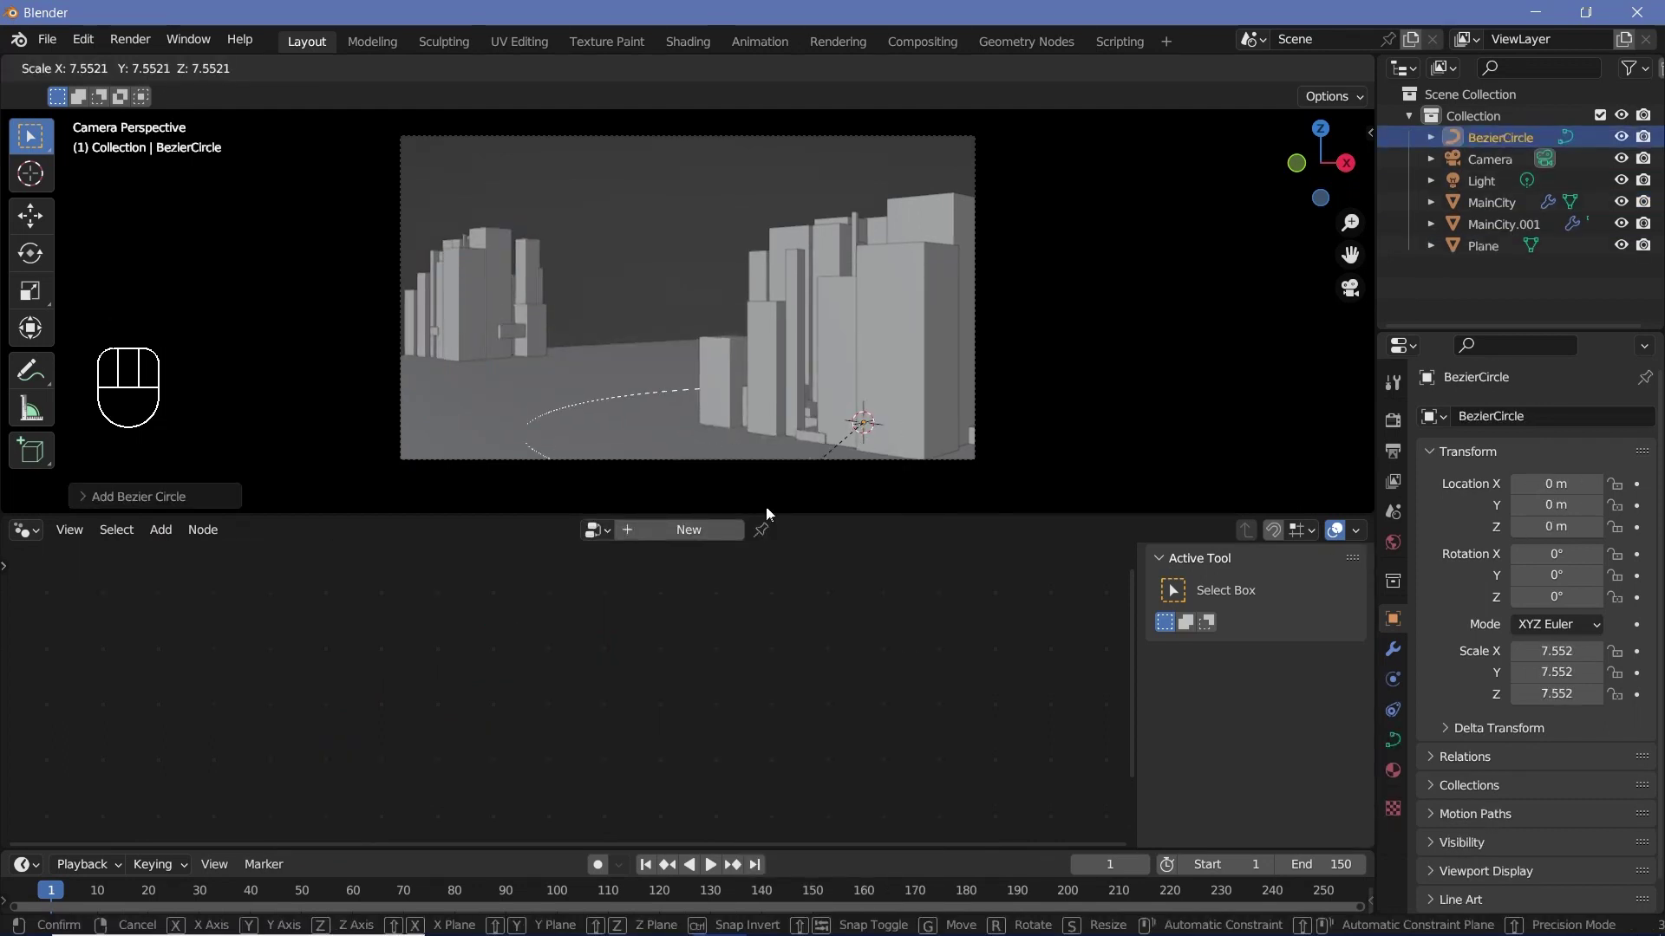
{"action": "key", "text": "g"}
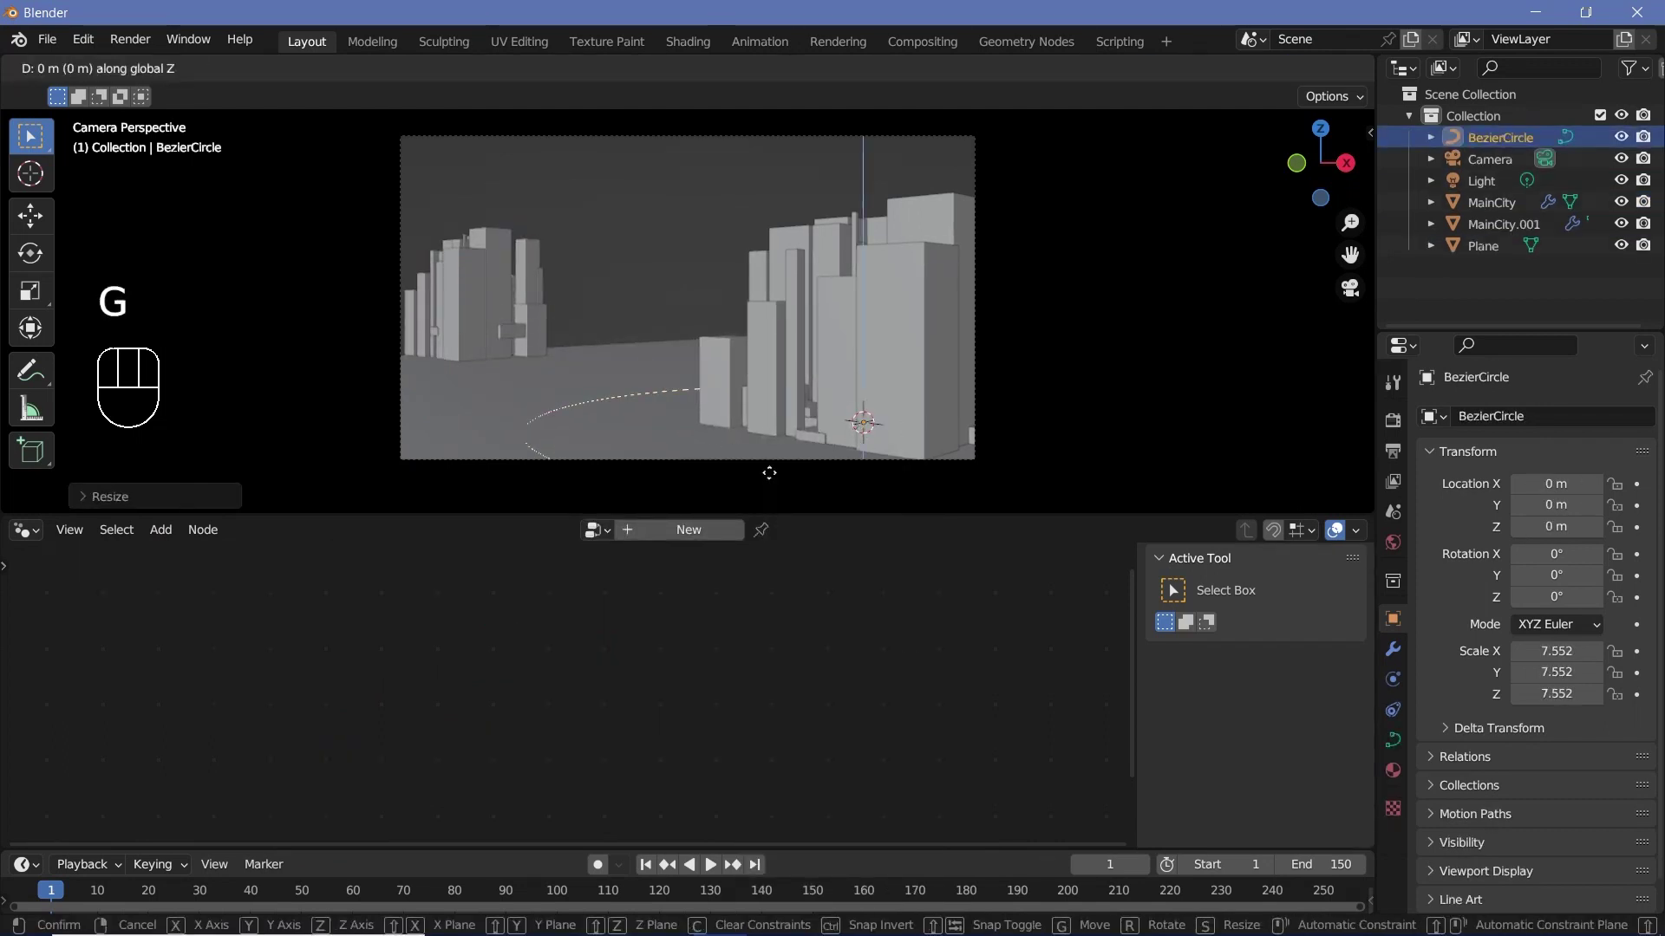
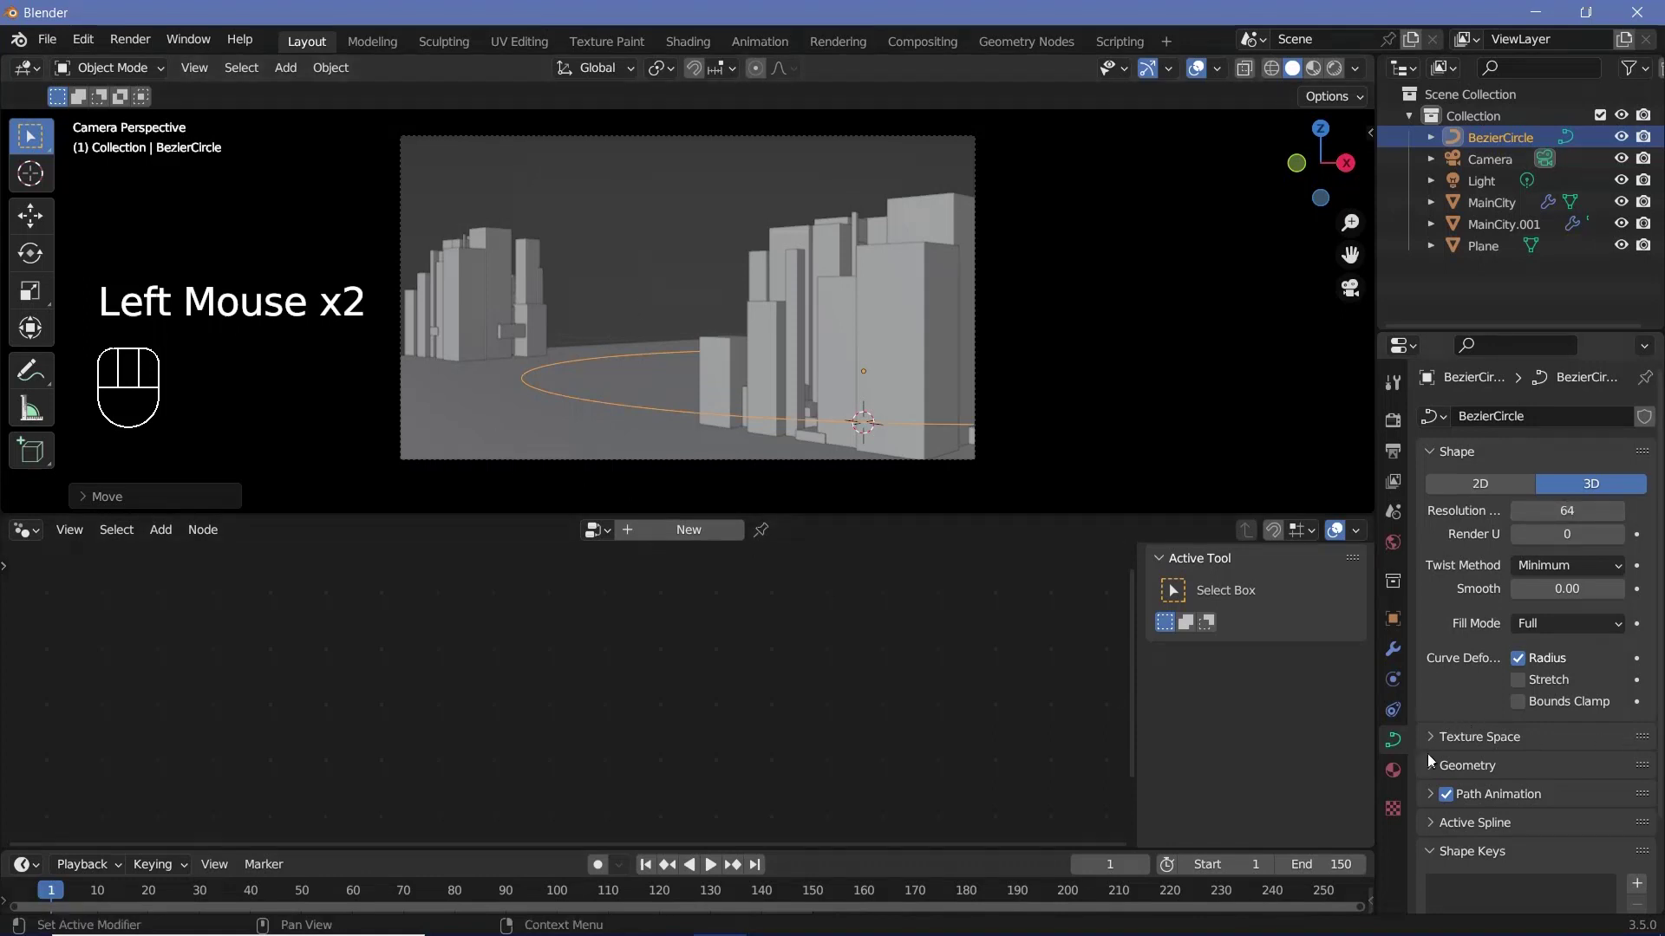
Set a Round bevel of 0.16 m depth, resolution 32, and flatten the tube ring to about 0.48 in Z
{"action": "left_click", "coordinate": [1438, 769]}
{"action": "scroll", "scroll_direction": "down", "scroll_amount": 3}
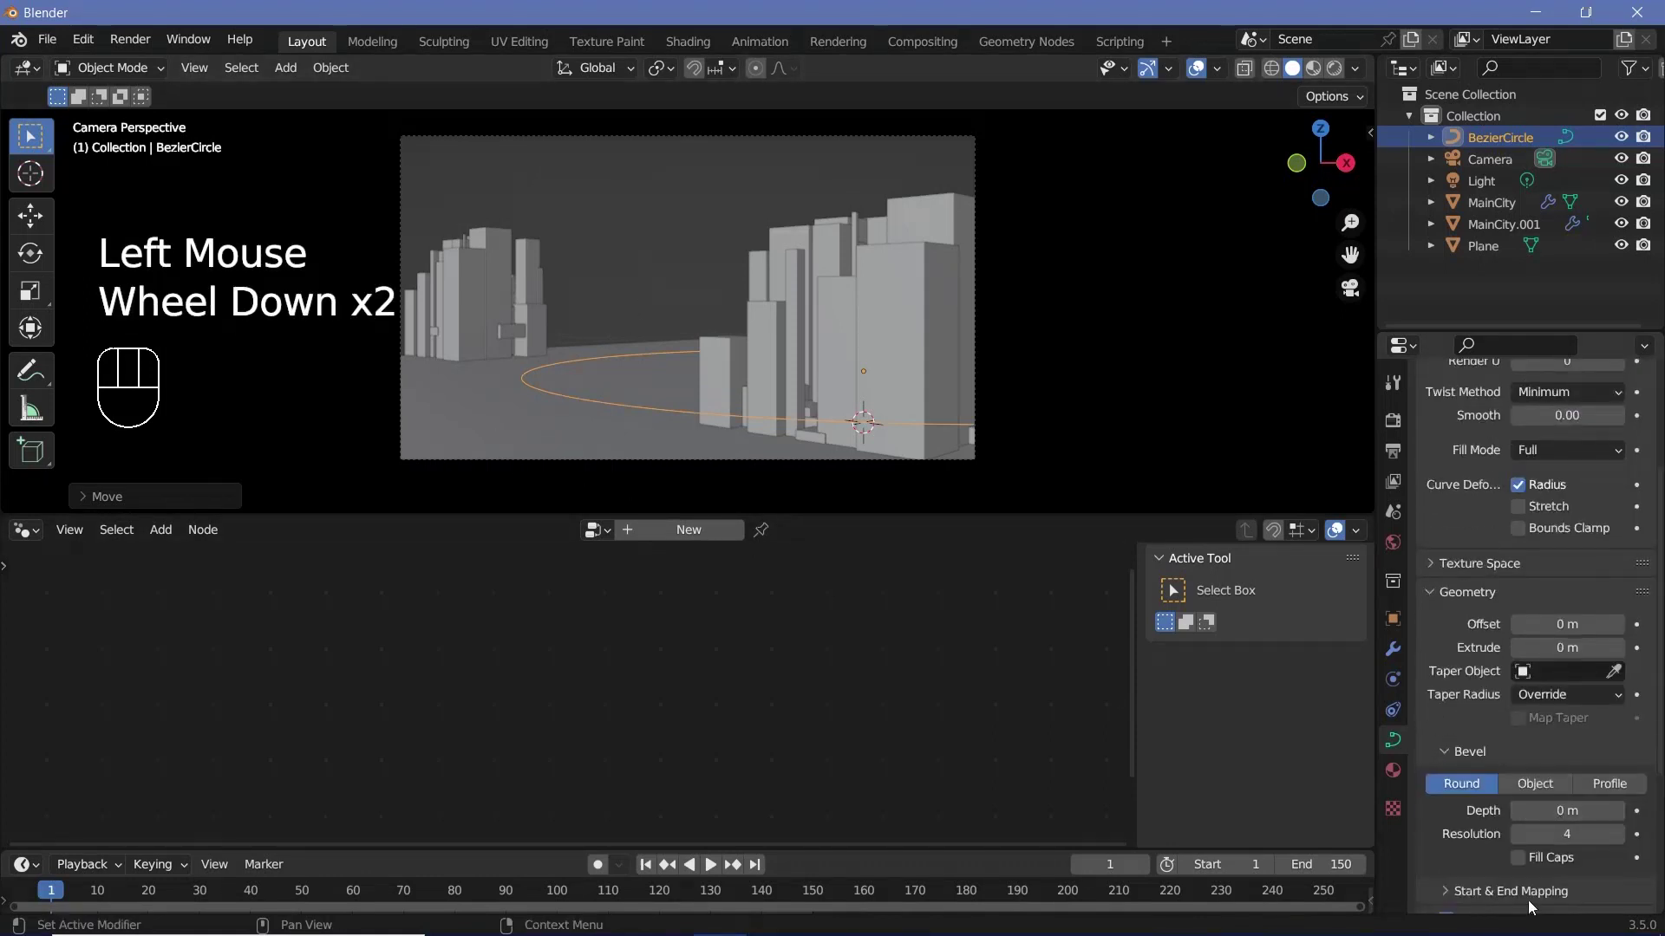
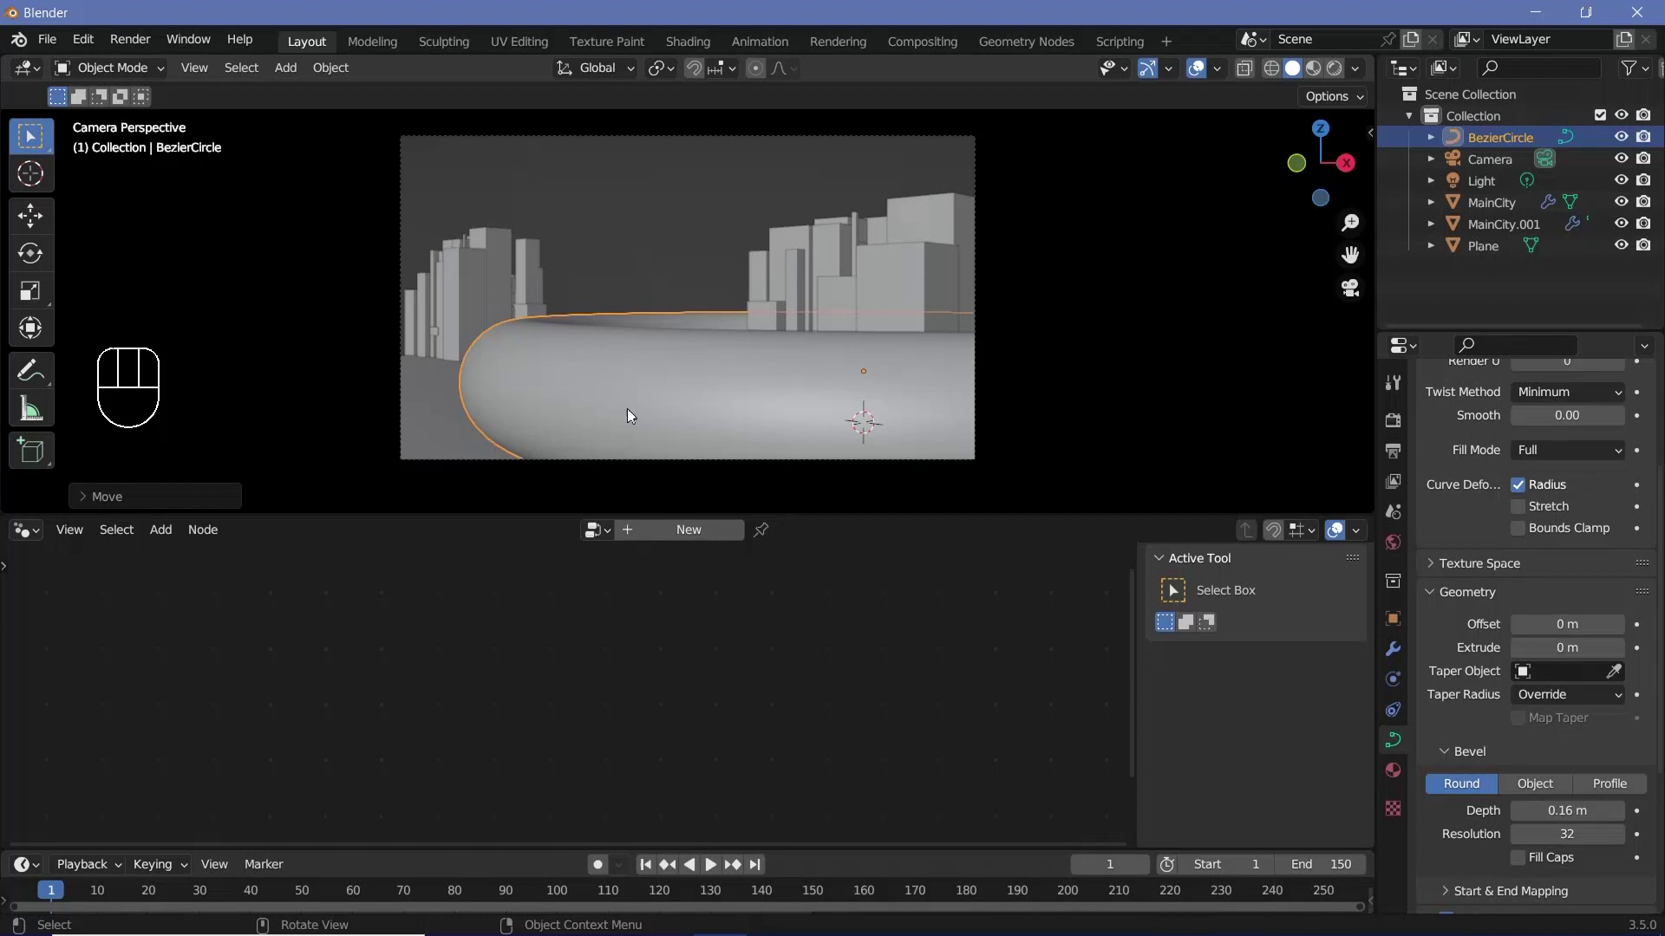
{"action": "key", "text": "s"}
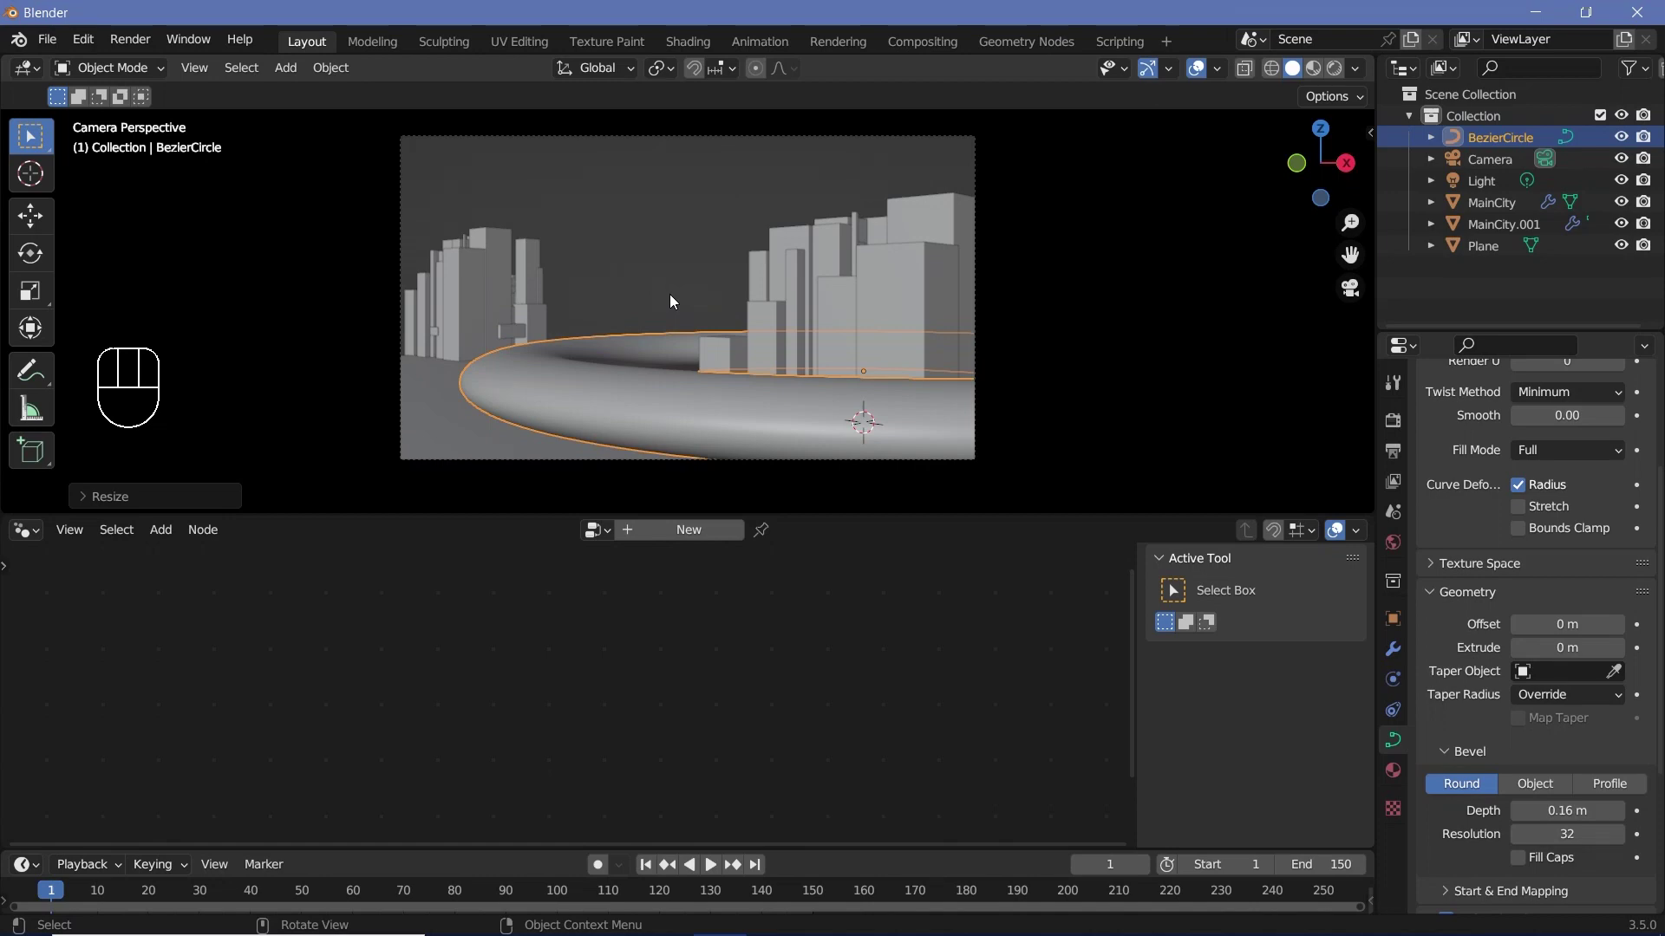
{"action": "key", "text": "KP_0"}
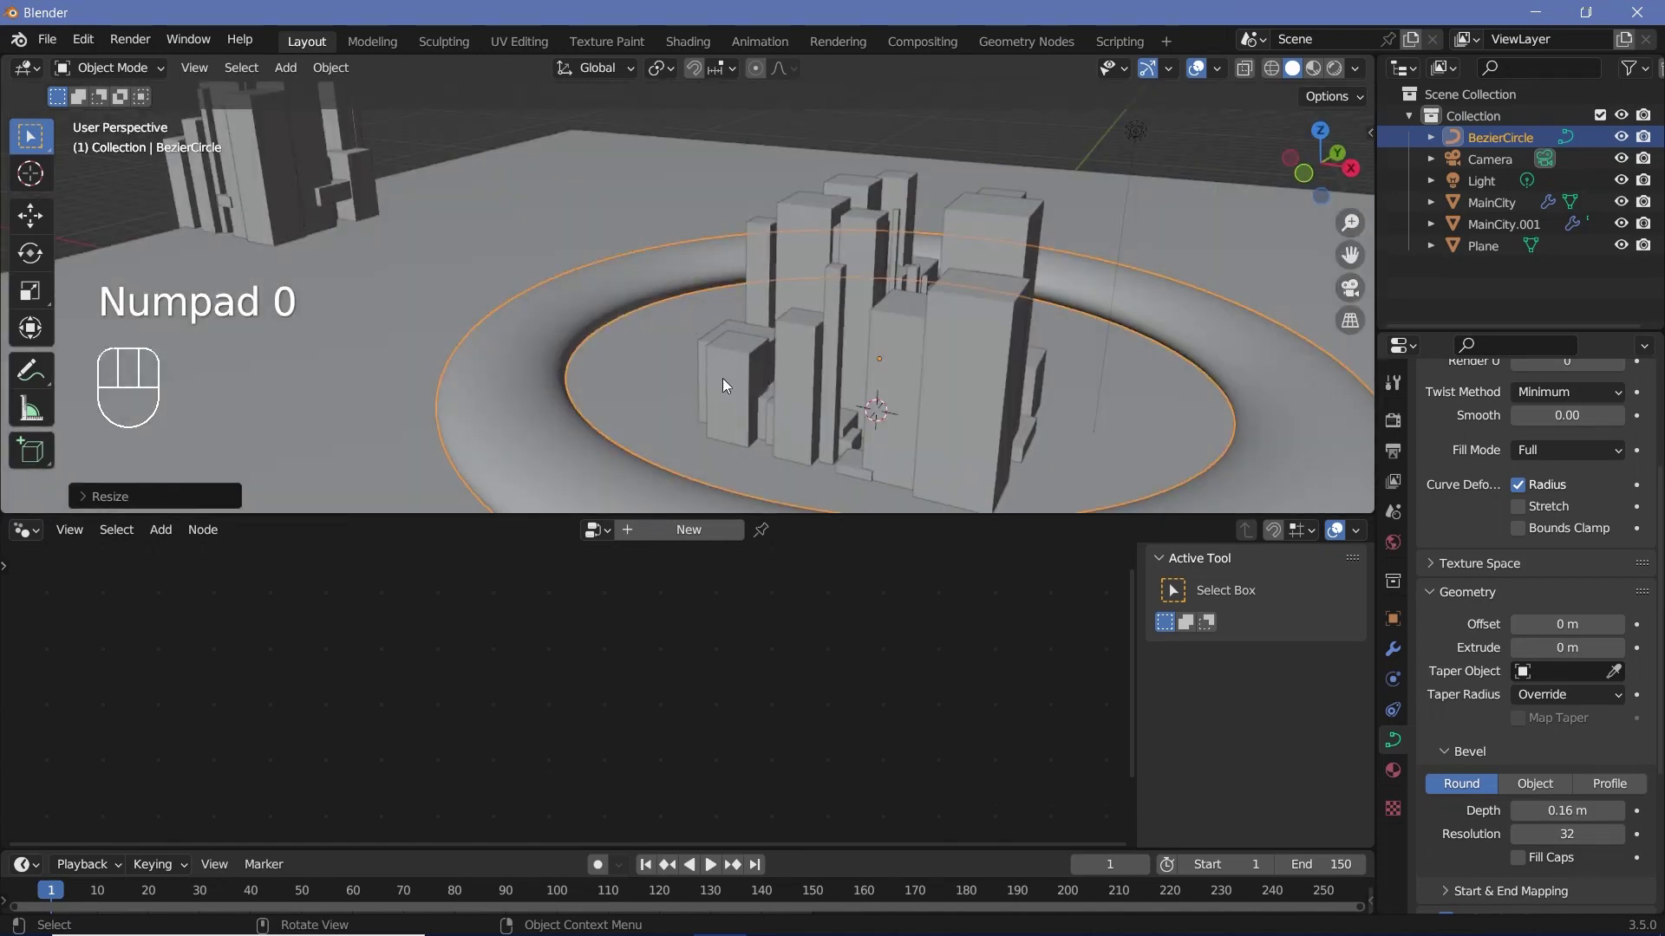
{"action": "scroll", "scroll_direction": "down", "scroll_amount": 3}
{"action": "key", "text": "KP_1"}
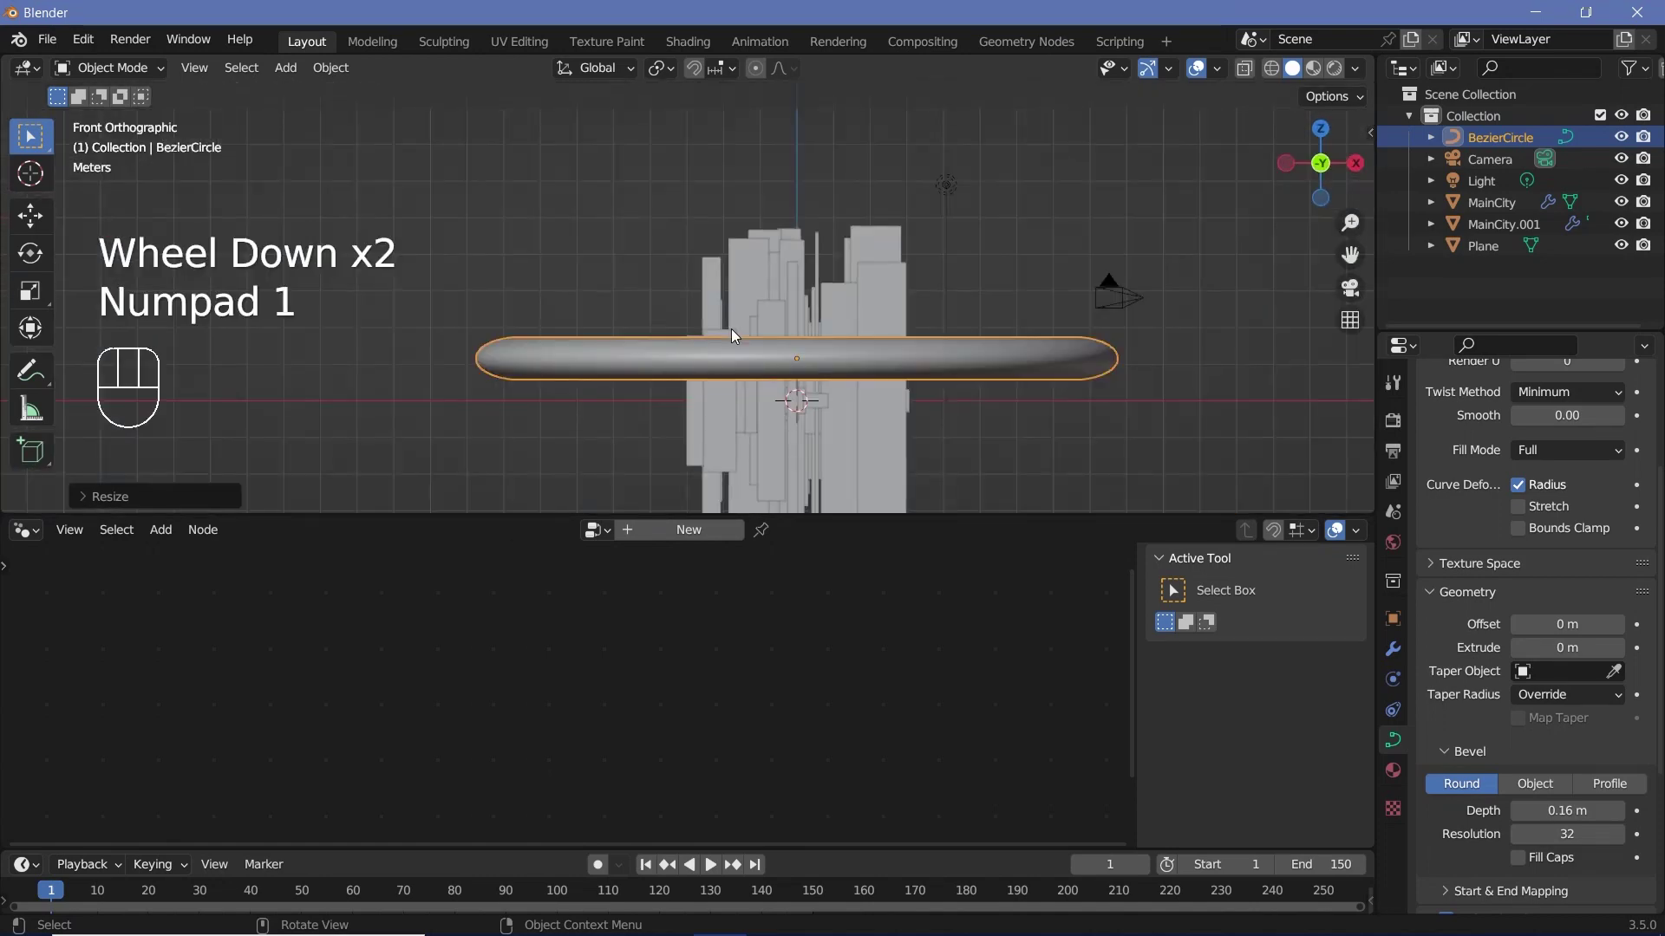
{"action": "scroll", "scroll_direction": "up", "scroll_amount": 3}
{"action": "scroll", "scroll_direction": "down", "scroll_amount": 3}
{"action": "middle_click", "coordinate": [825, 372]}
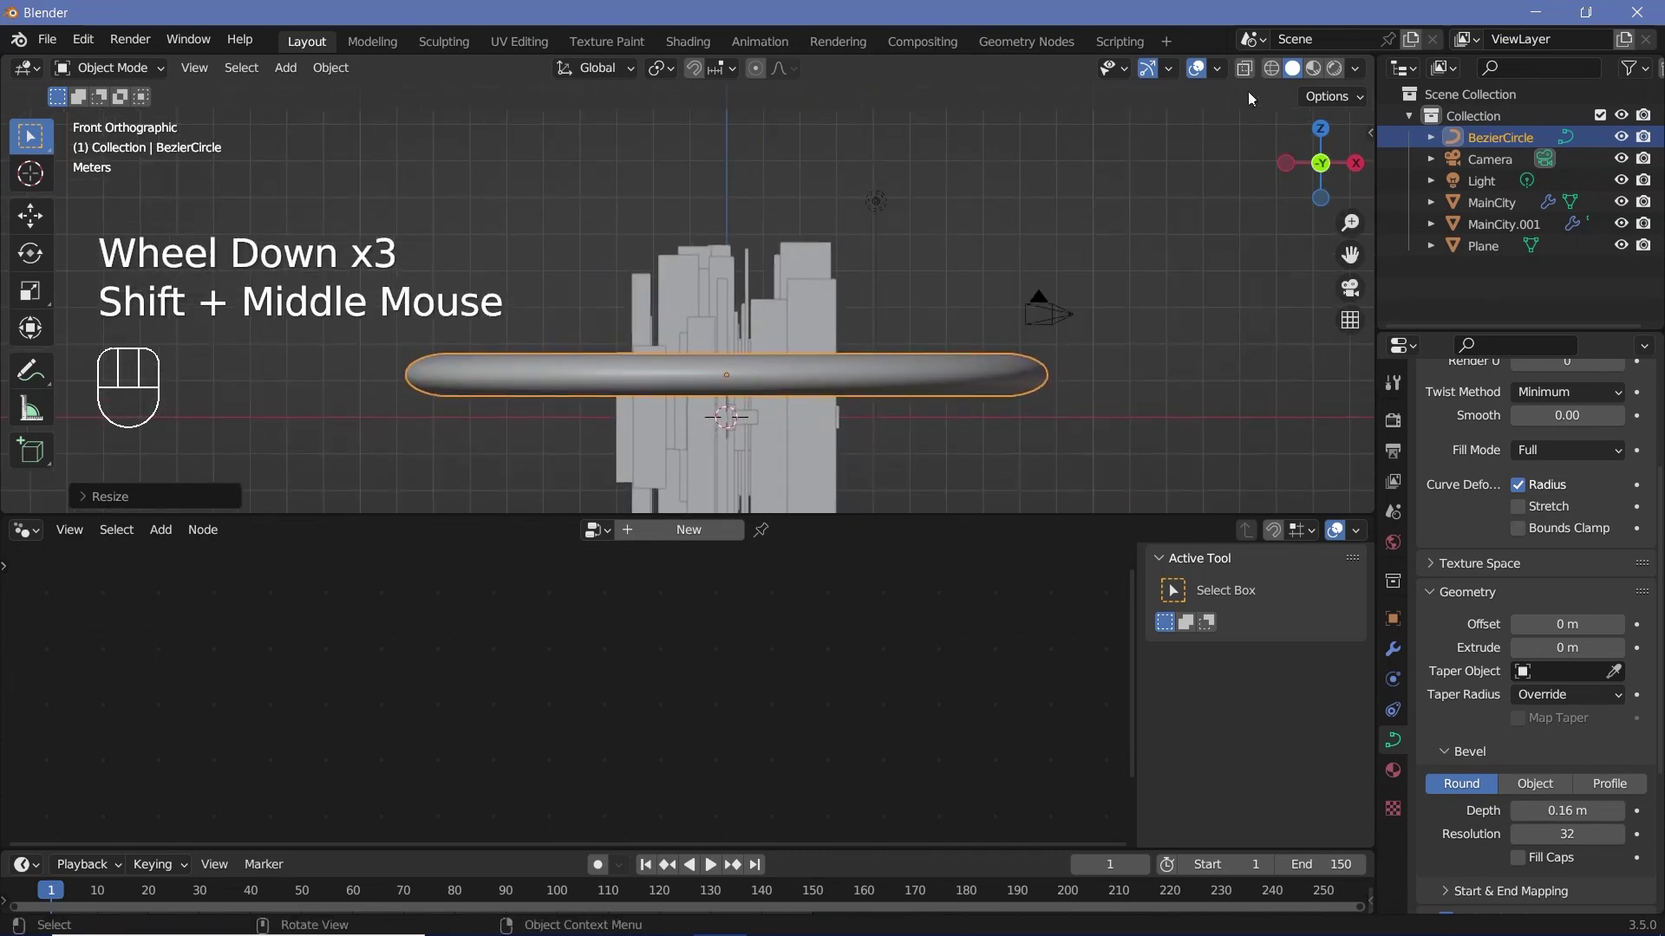
{"action": "left_click", "coordinate": [1251, 73]}
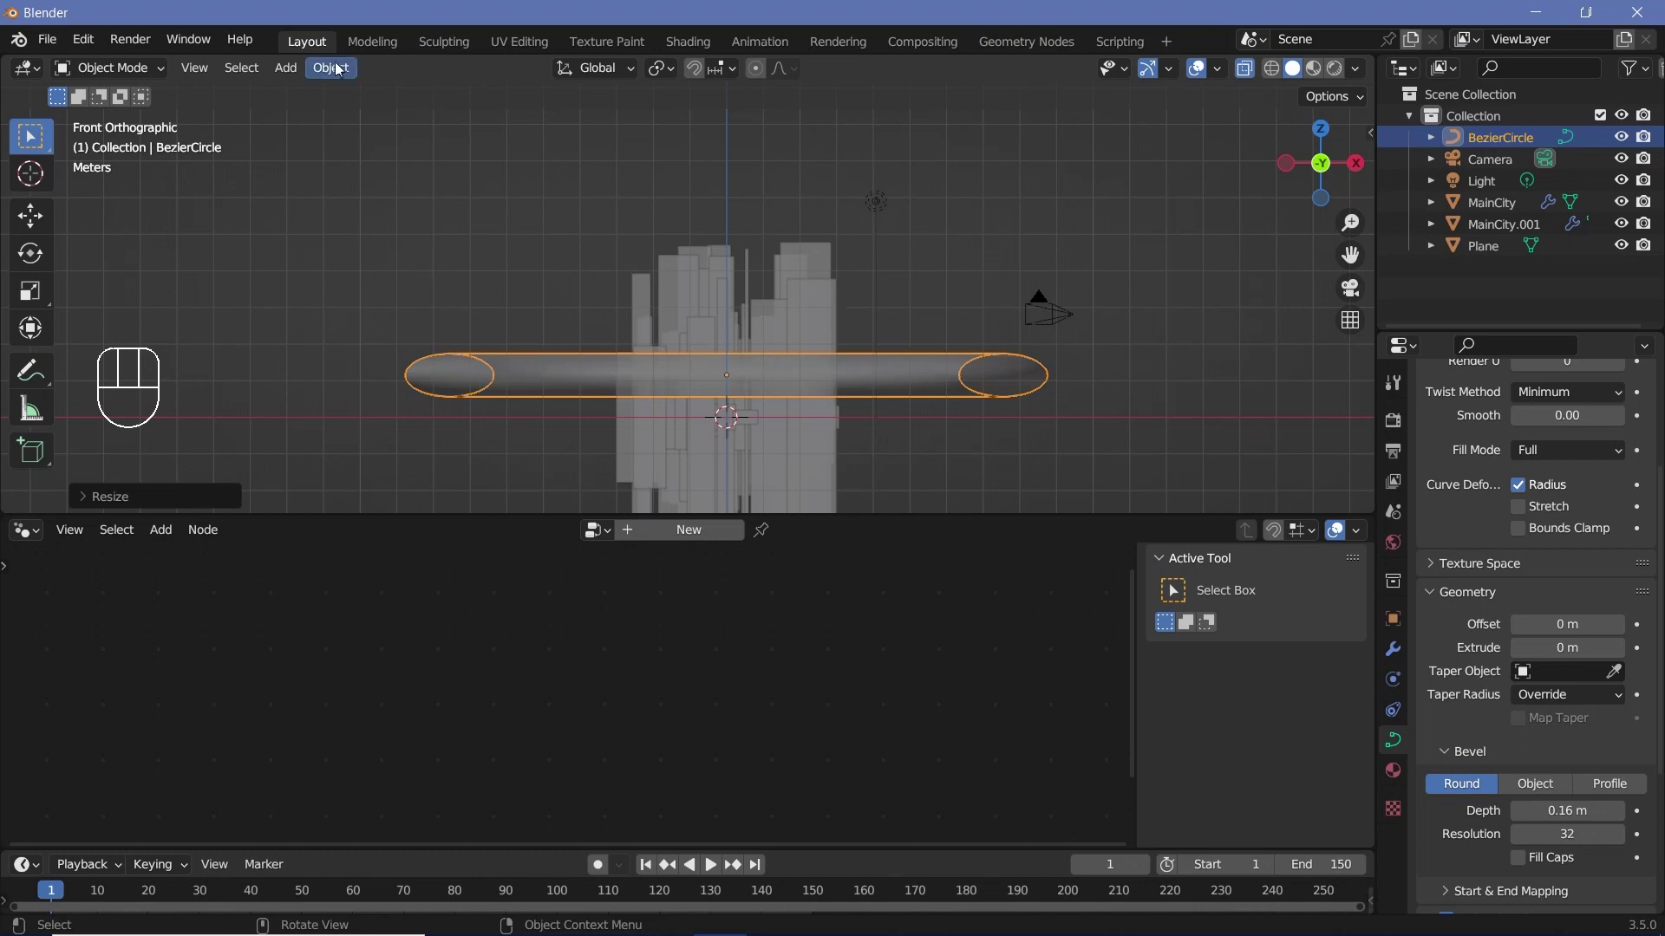
Convert the ring curve to a mesh and delete the upper half of the tube's vertices
{"action": "left_click_drag", "start_coordinate": [337, 69], "coordinate": [570, 733]}
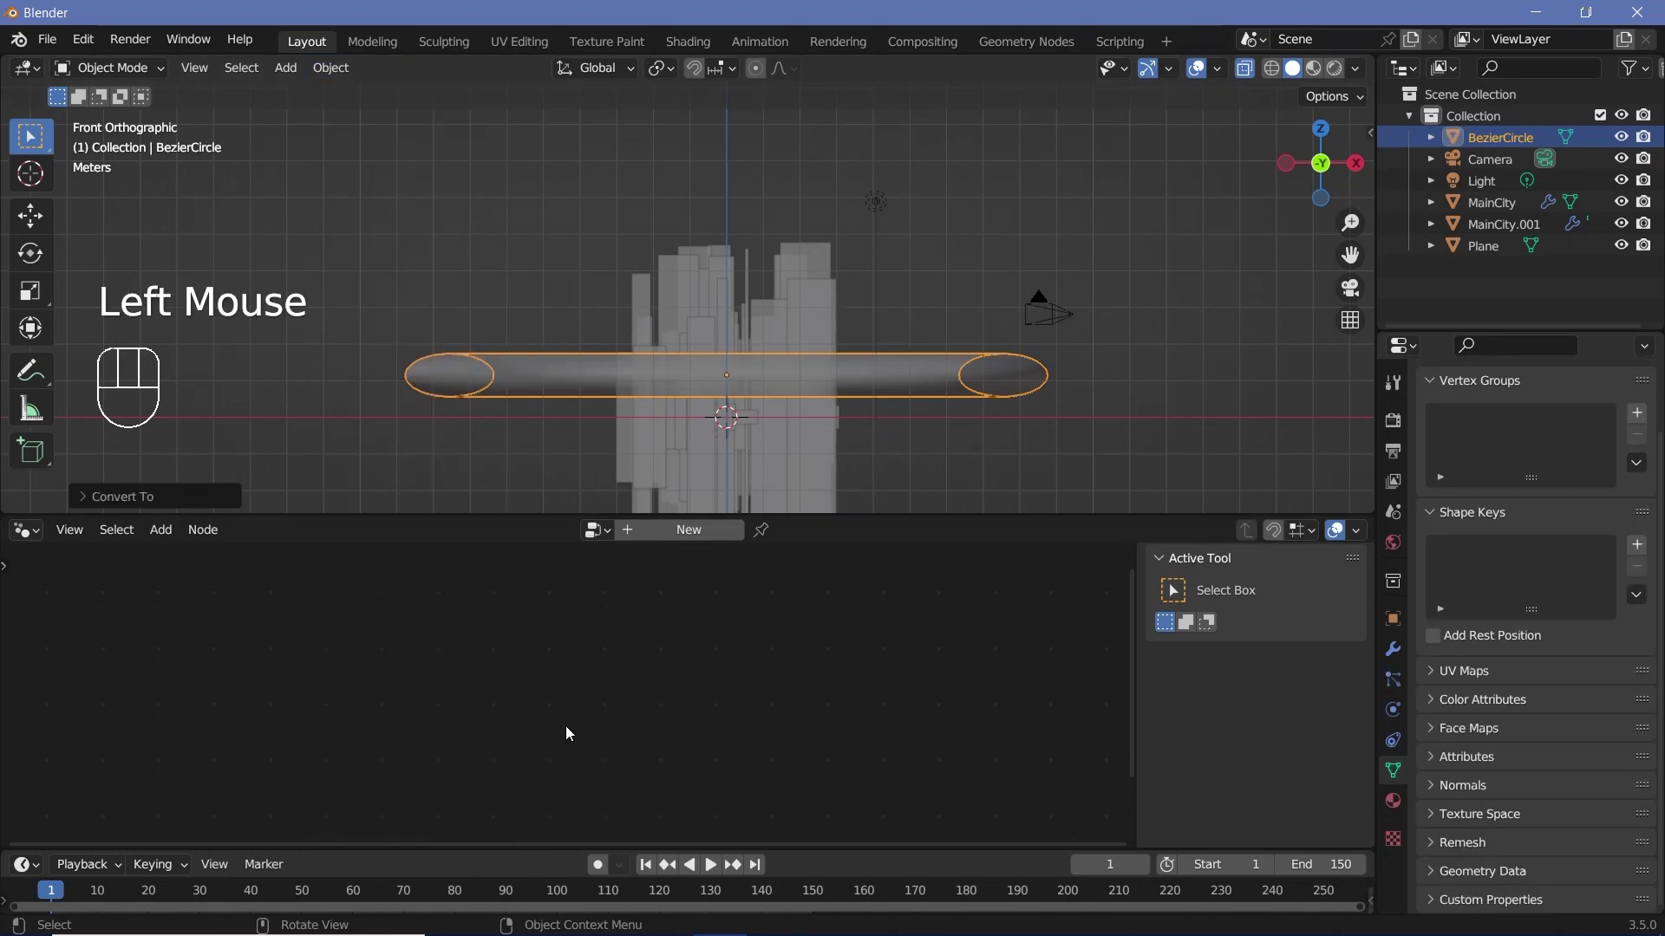
{"action": "key", "text": "Tab"}
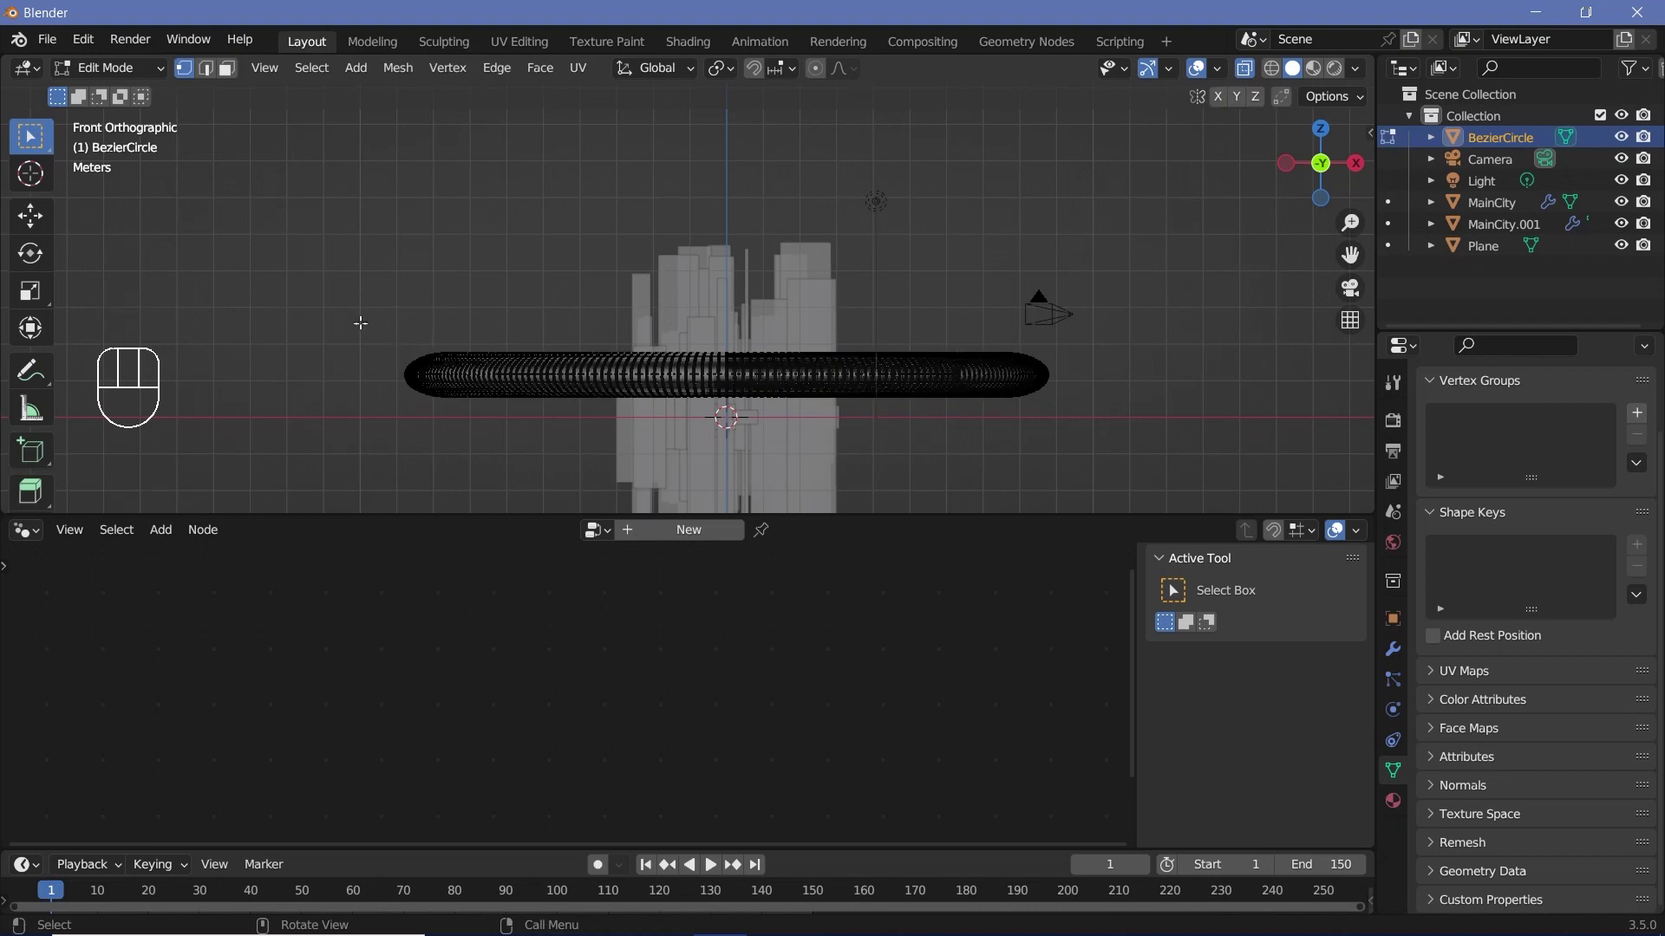
{"action": "key", "text": "b"}
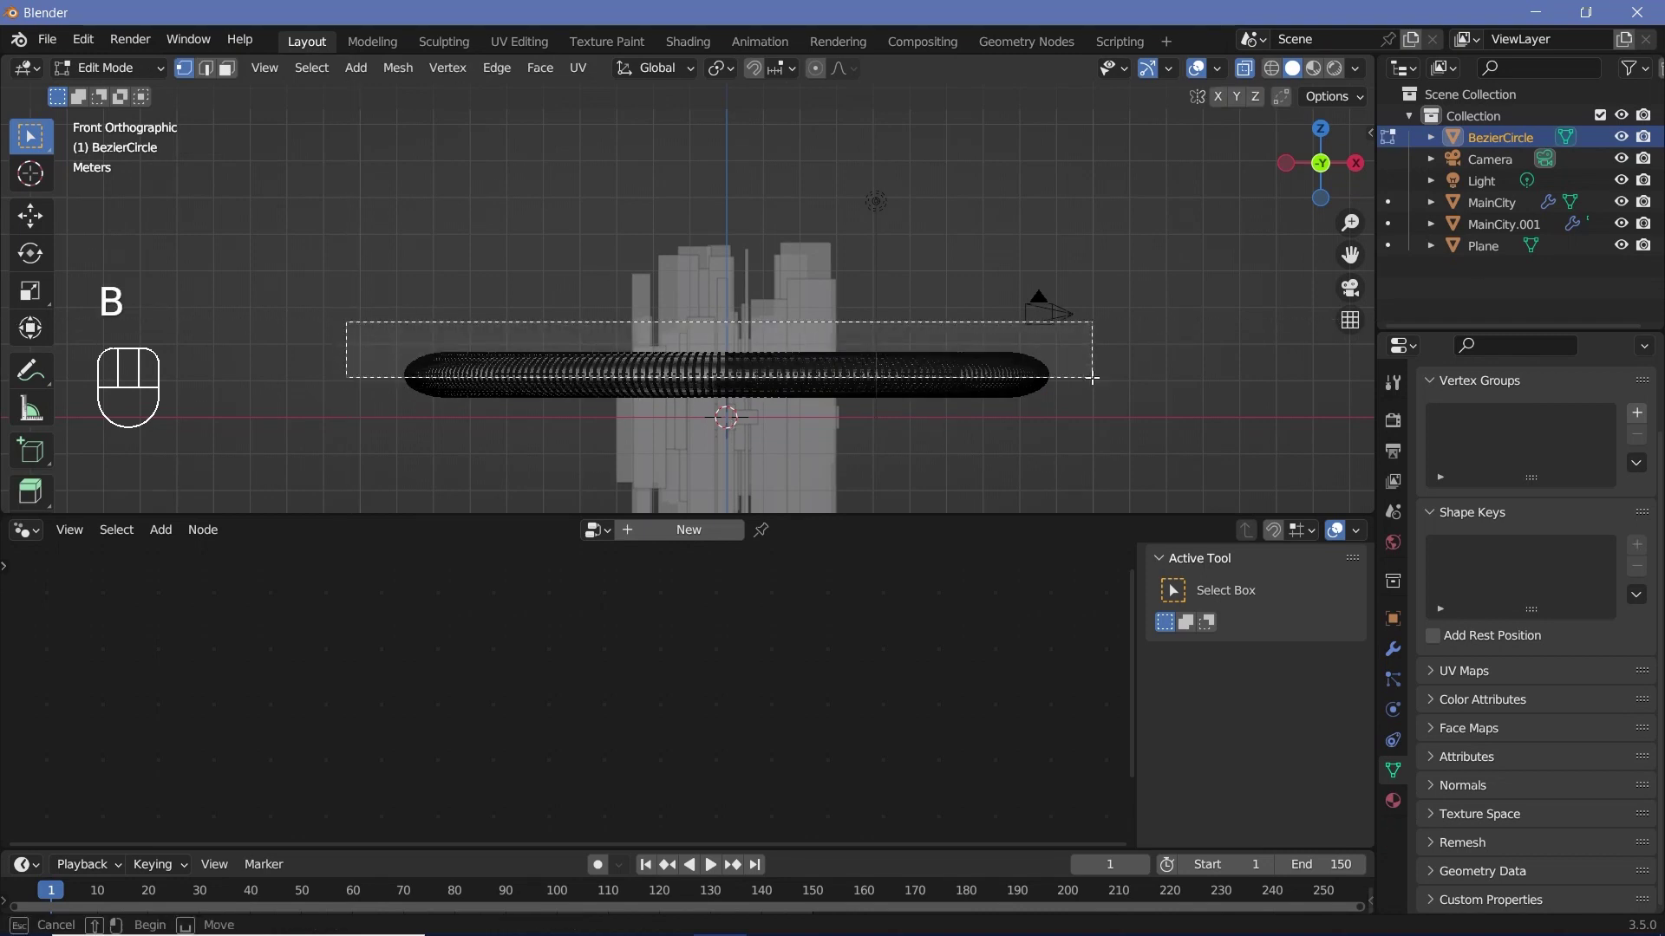
{"action": "key", "text": "x"}
{"action": "key", "text": "Tab"}
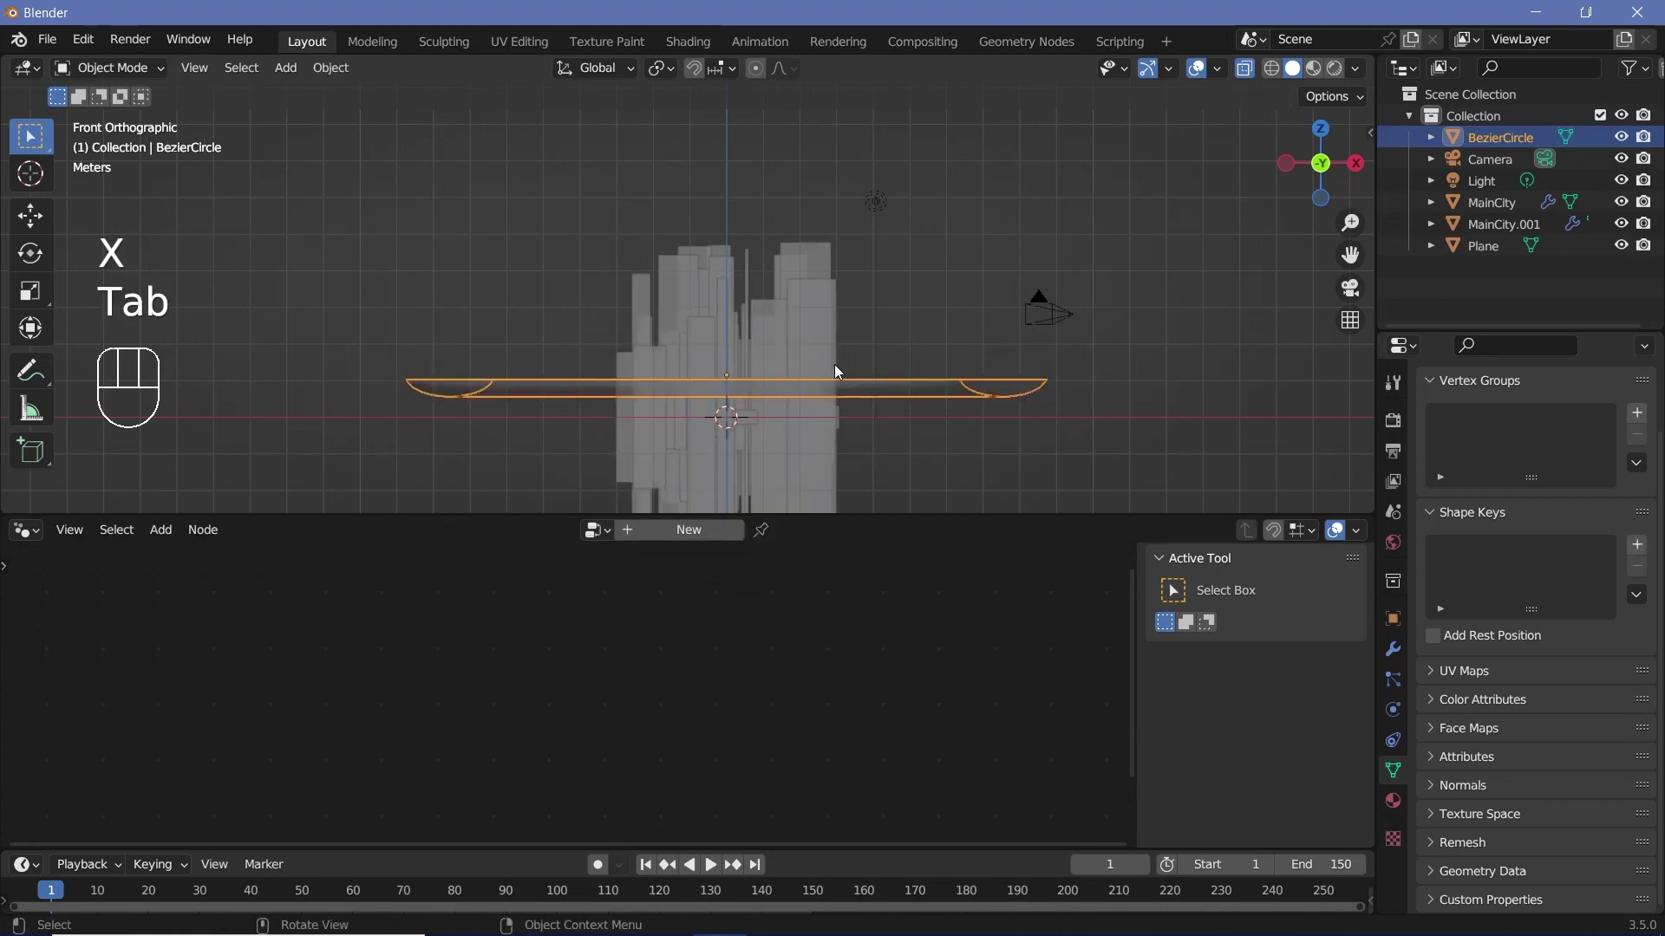
Shade the remaining road band smooth and check it through the camera
{"action": "left_click", "coordinate": [1246, 77]}
{"action": "key", "text": "KP_0"}
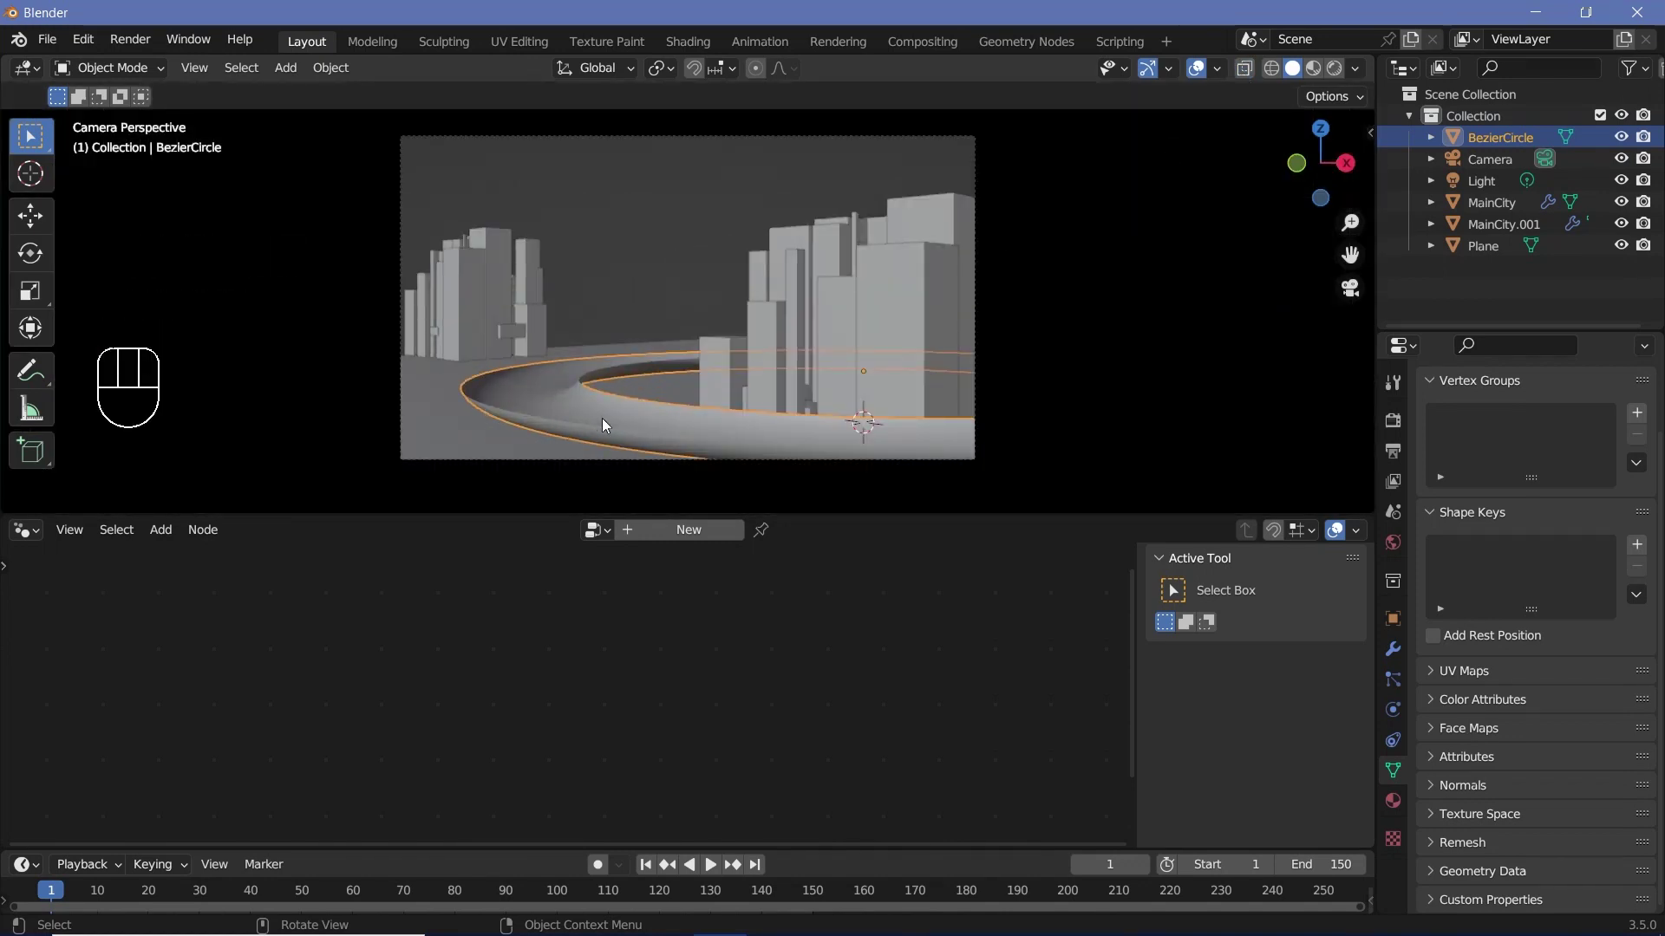
{"action": "left_click_drag", "start_coordinate": [328, 67], "coordinate": [1490, 752]}
Create a new Principled BSDF material on the road ring and preview the scene in rendered shading
{"action": "left_click", "coordinate": [1395, 798]}
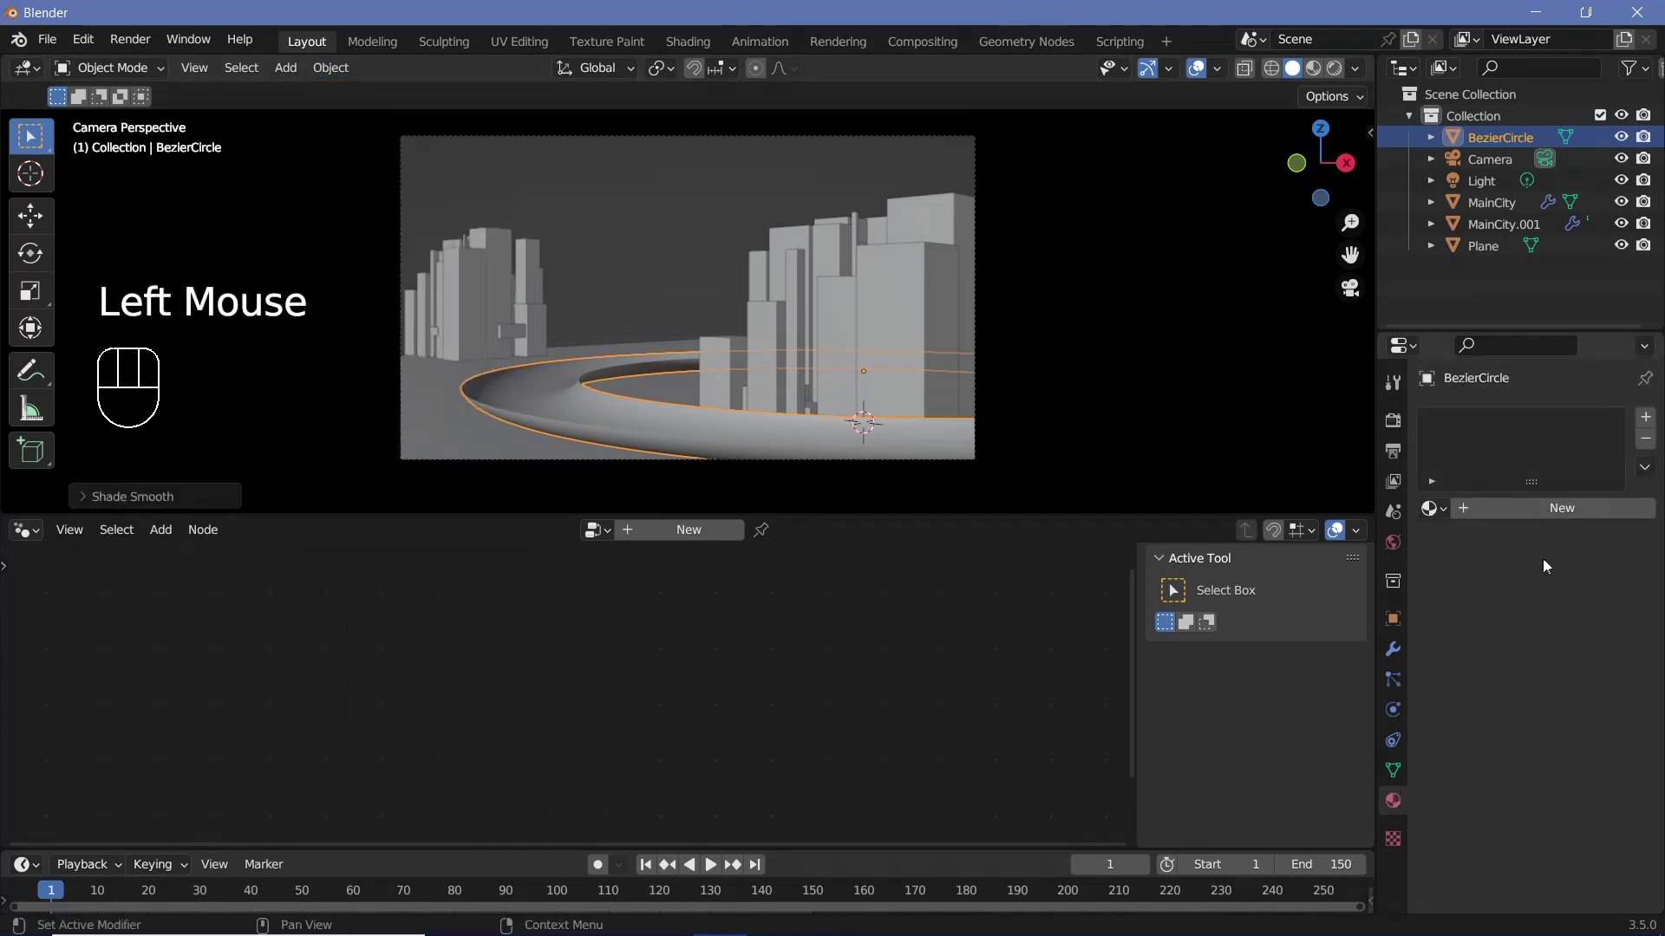
{"action": "left_click", "coordinate": [1568, 519]}
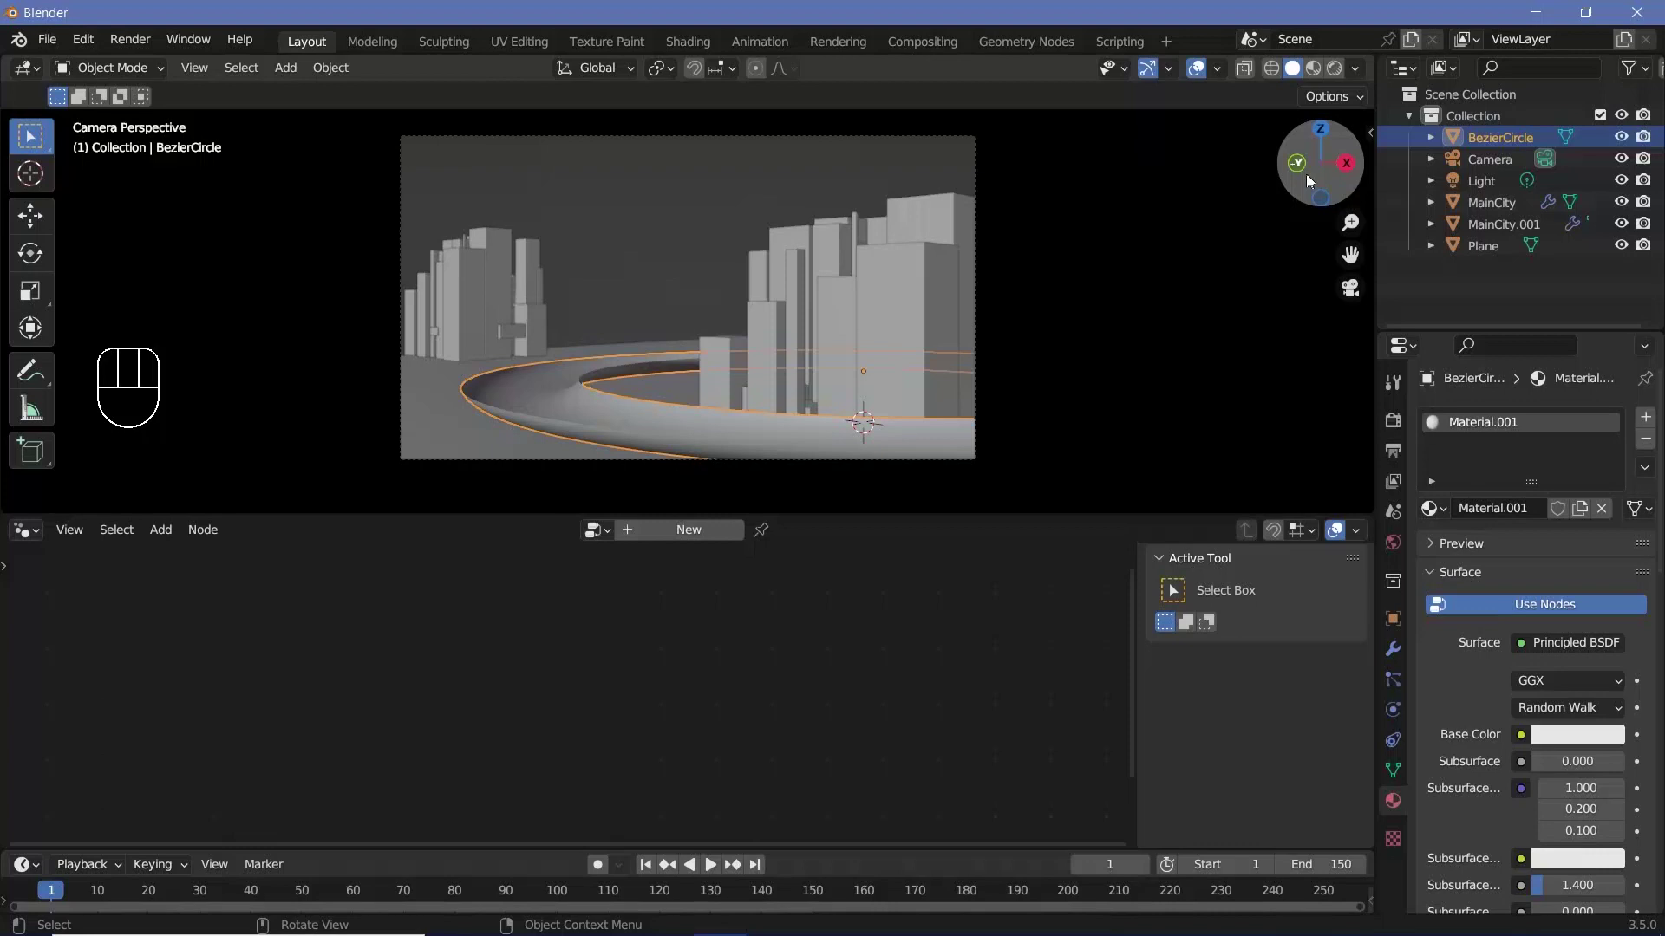
{"action": "left_click", "coordinate": [1339, 74]}
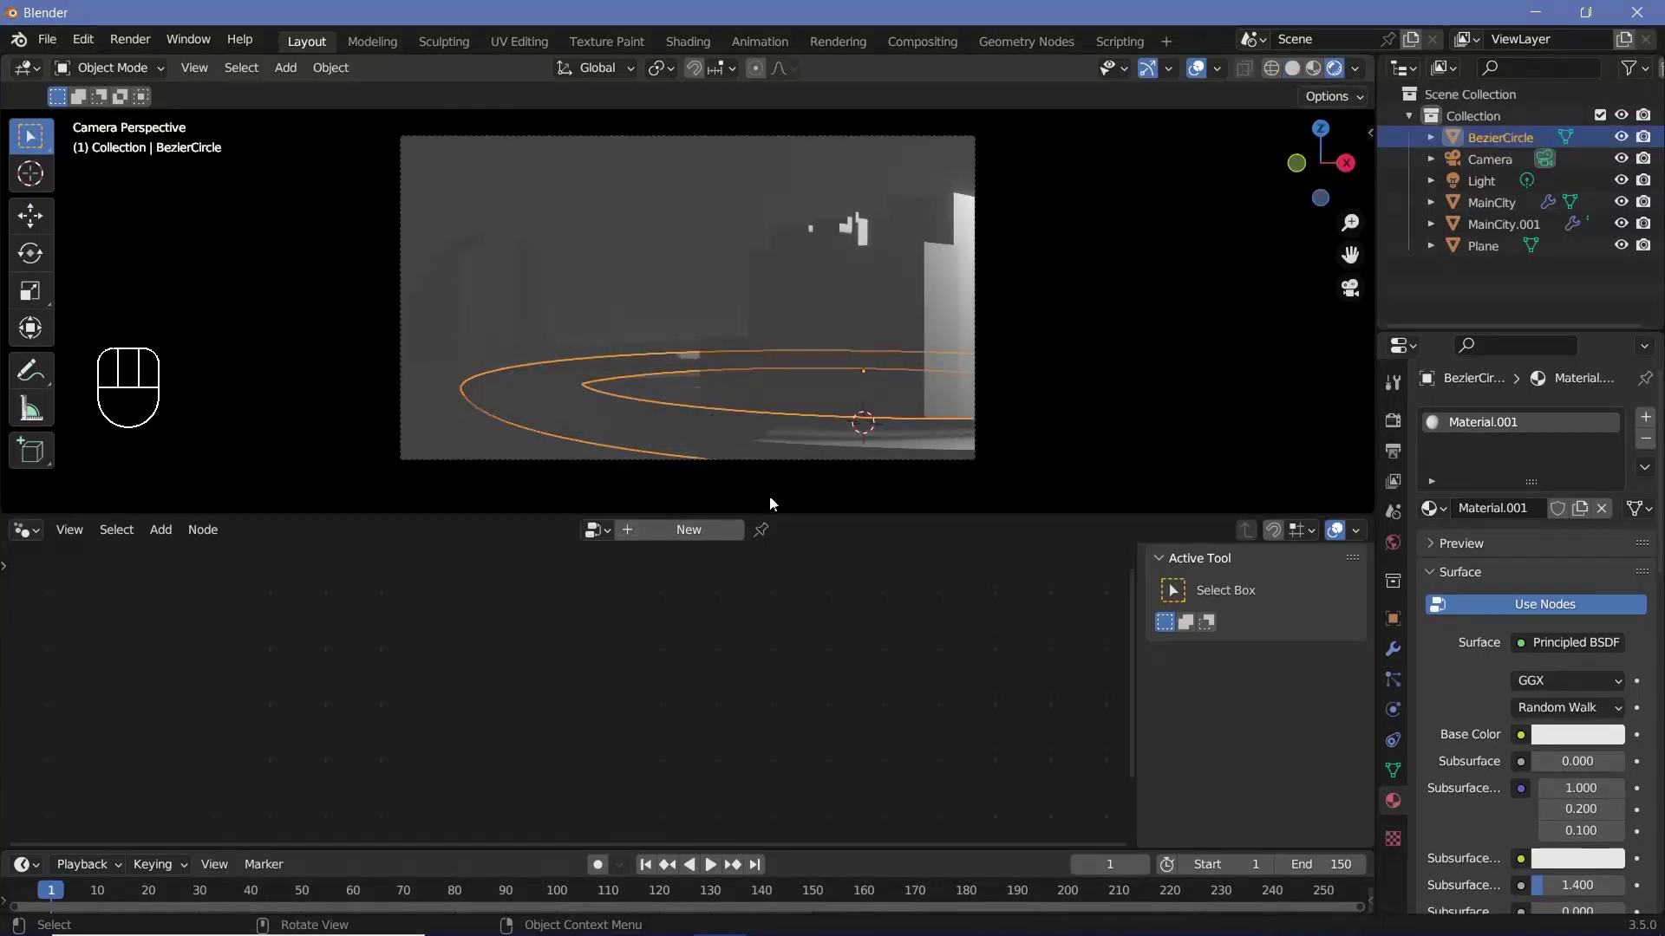
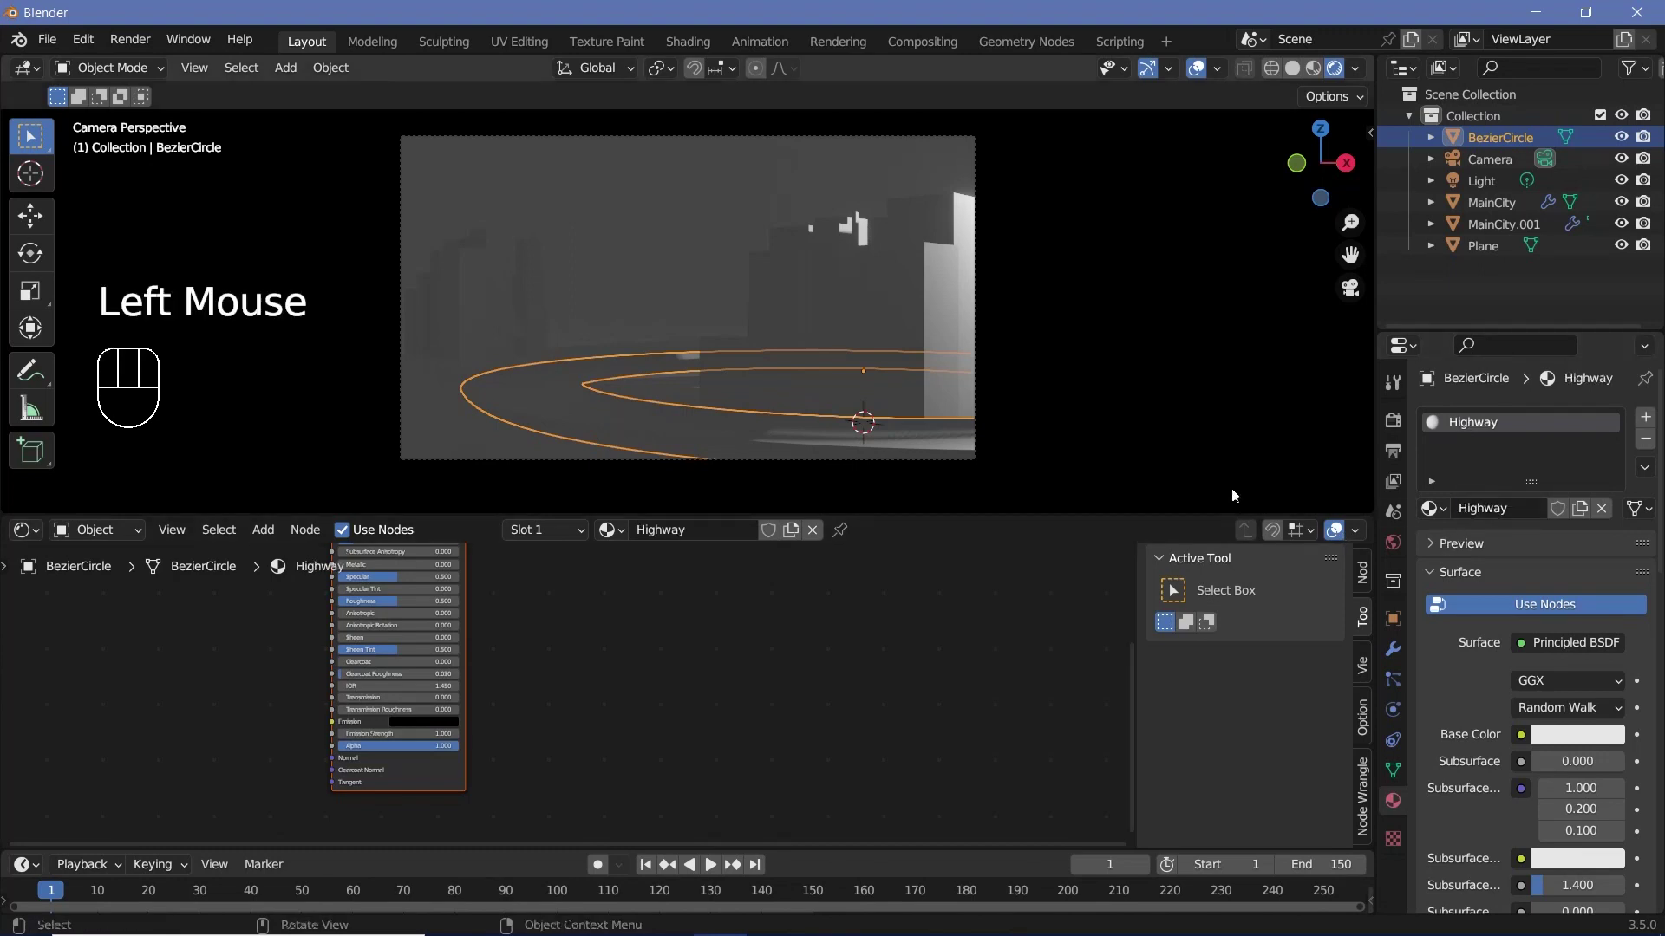
Add a Noise Texture node and wire it straight into the Highway material output
{"action": "scroll", "scroll_direction": "down", "scroll_amount": 3}
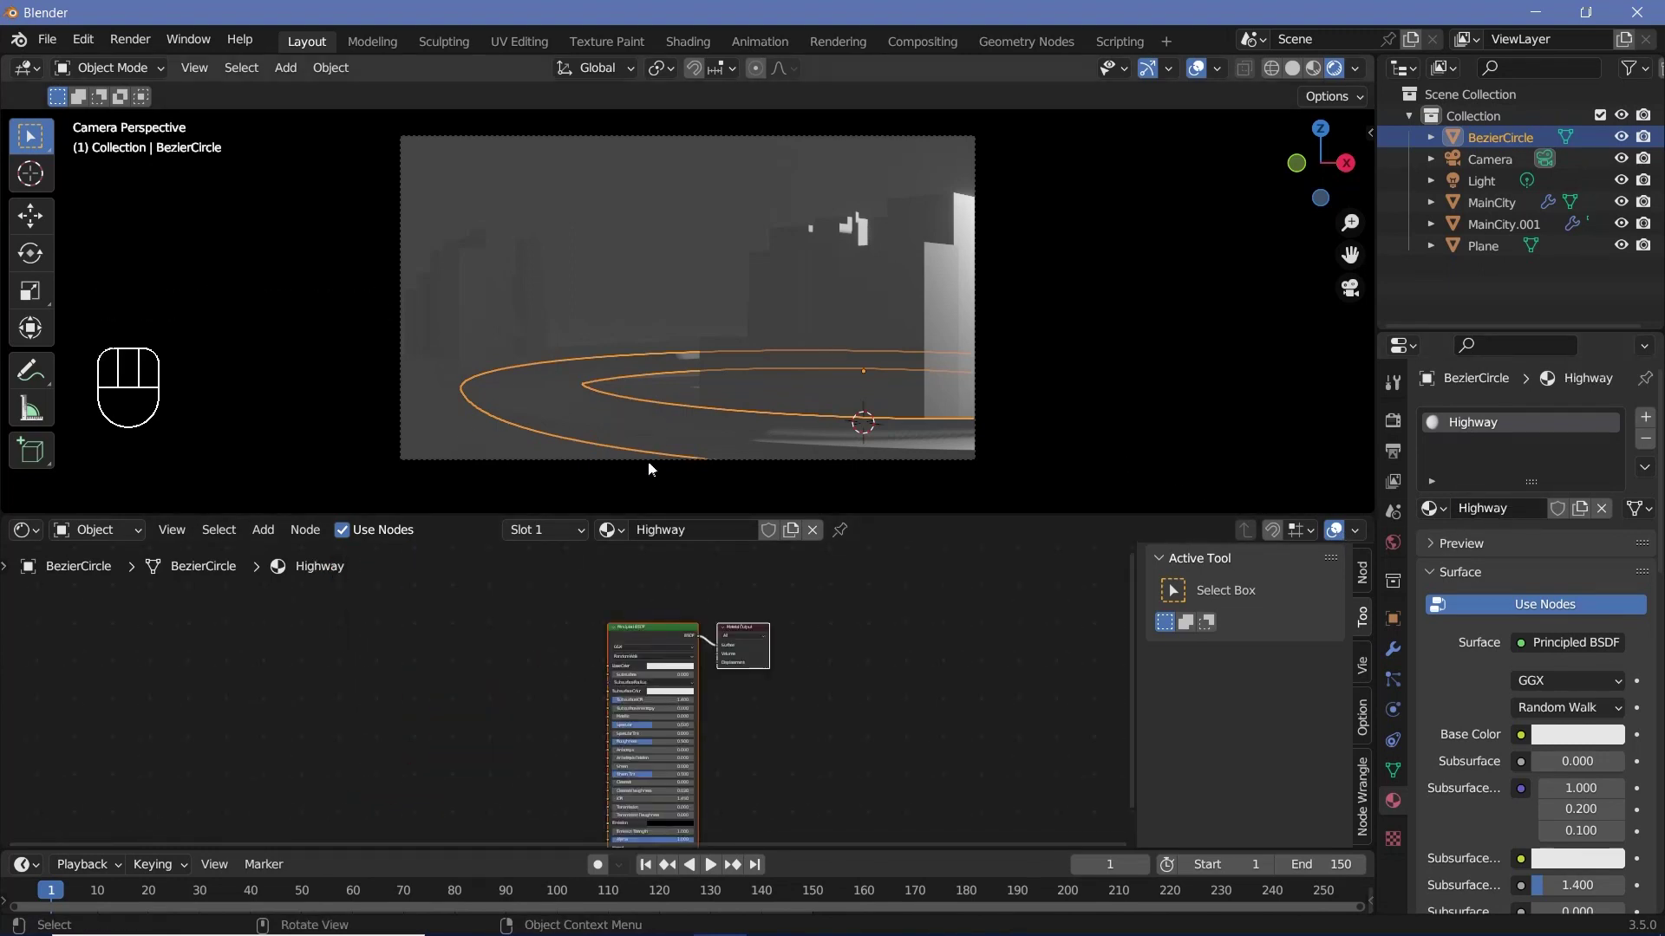
{"action": "middle_click", "coordinate": [504, 680]}
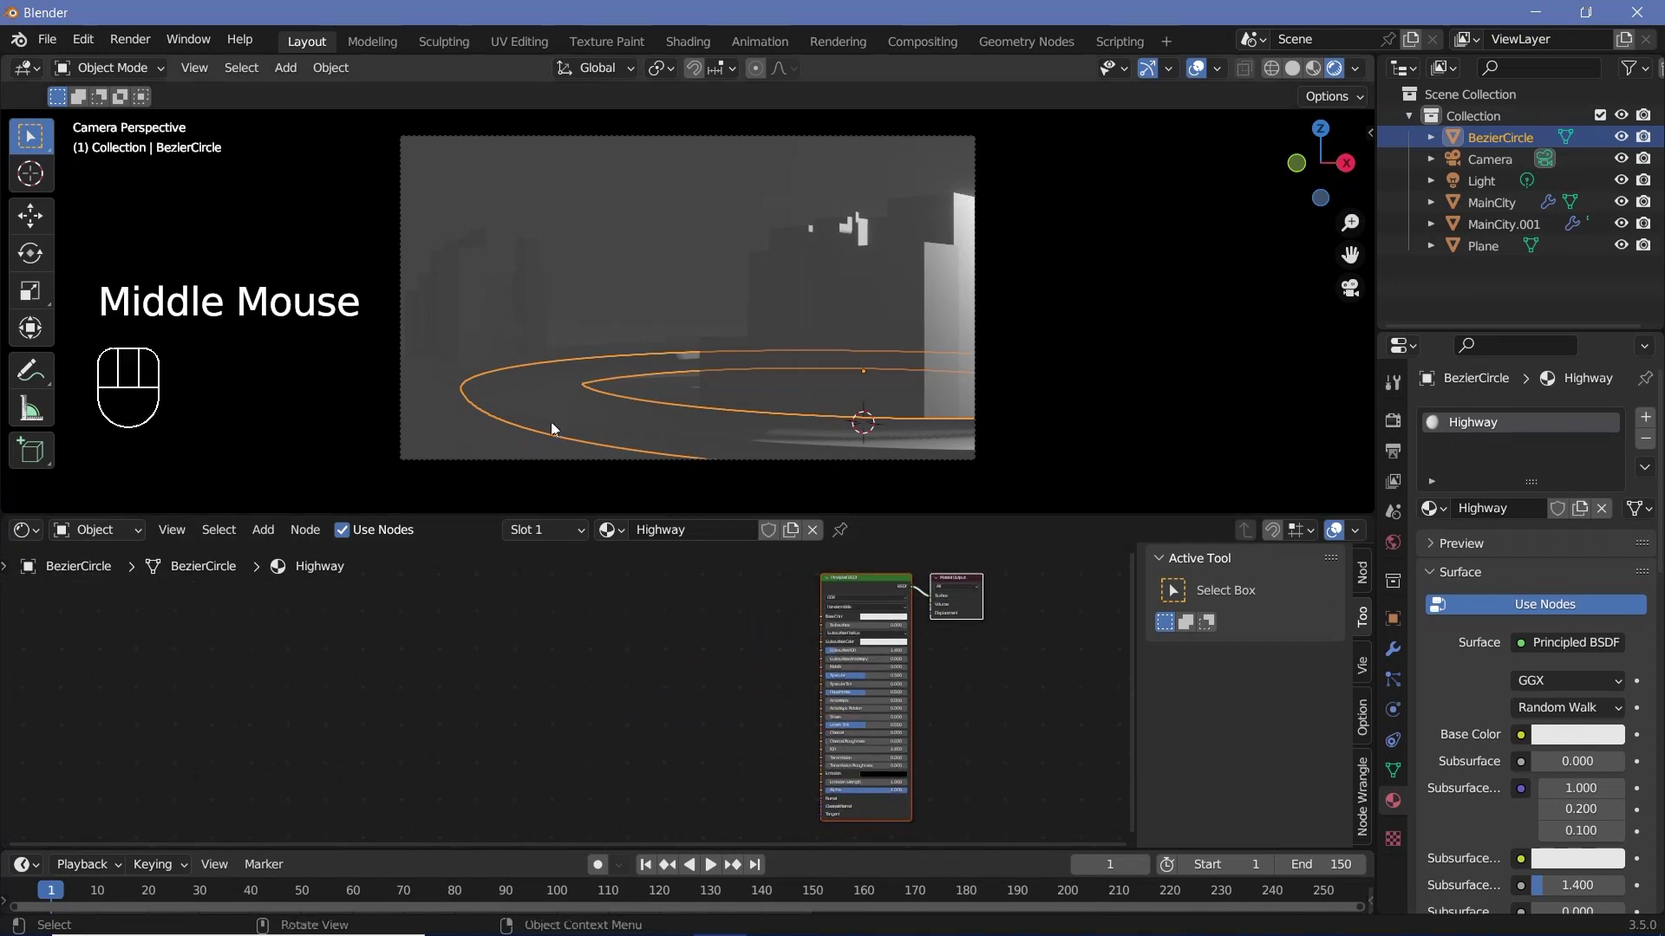
{"action": "key", "text": "shift+a"}
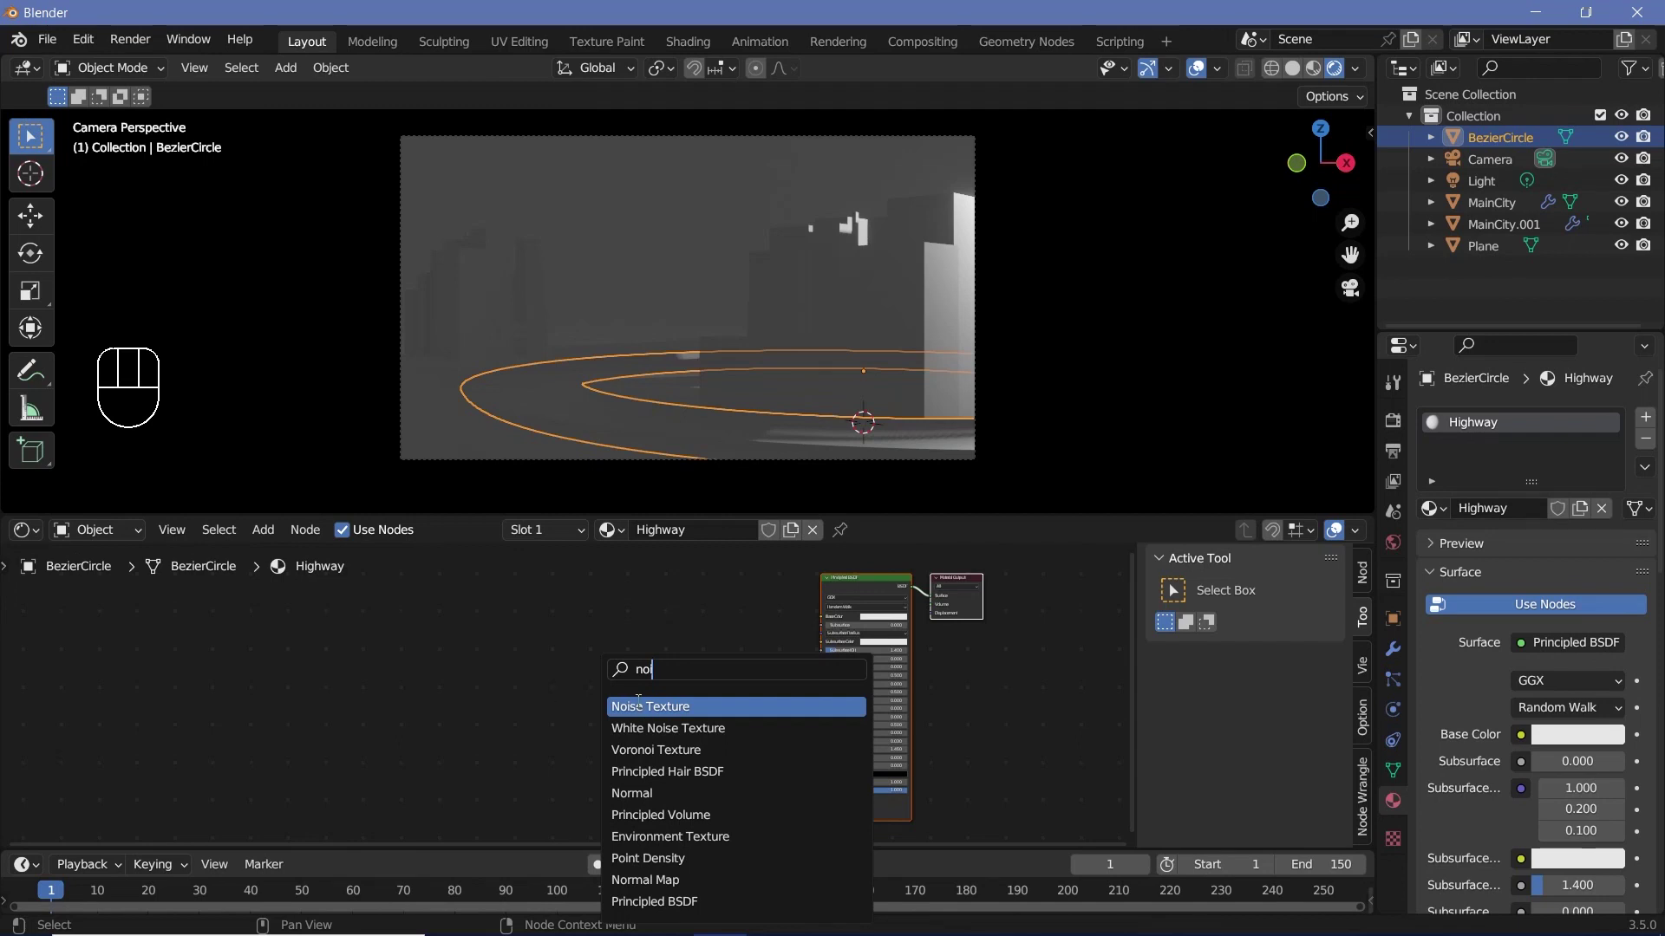
{"action": "scroll", "scroll_direction": "up", "scroll_amount": 3}
{"action": "scroll", "scroll_direction": "up", "scroll_amount": 3}
{"action": "left_click", "coordinate": [593, 642]}
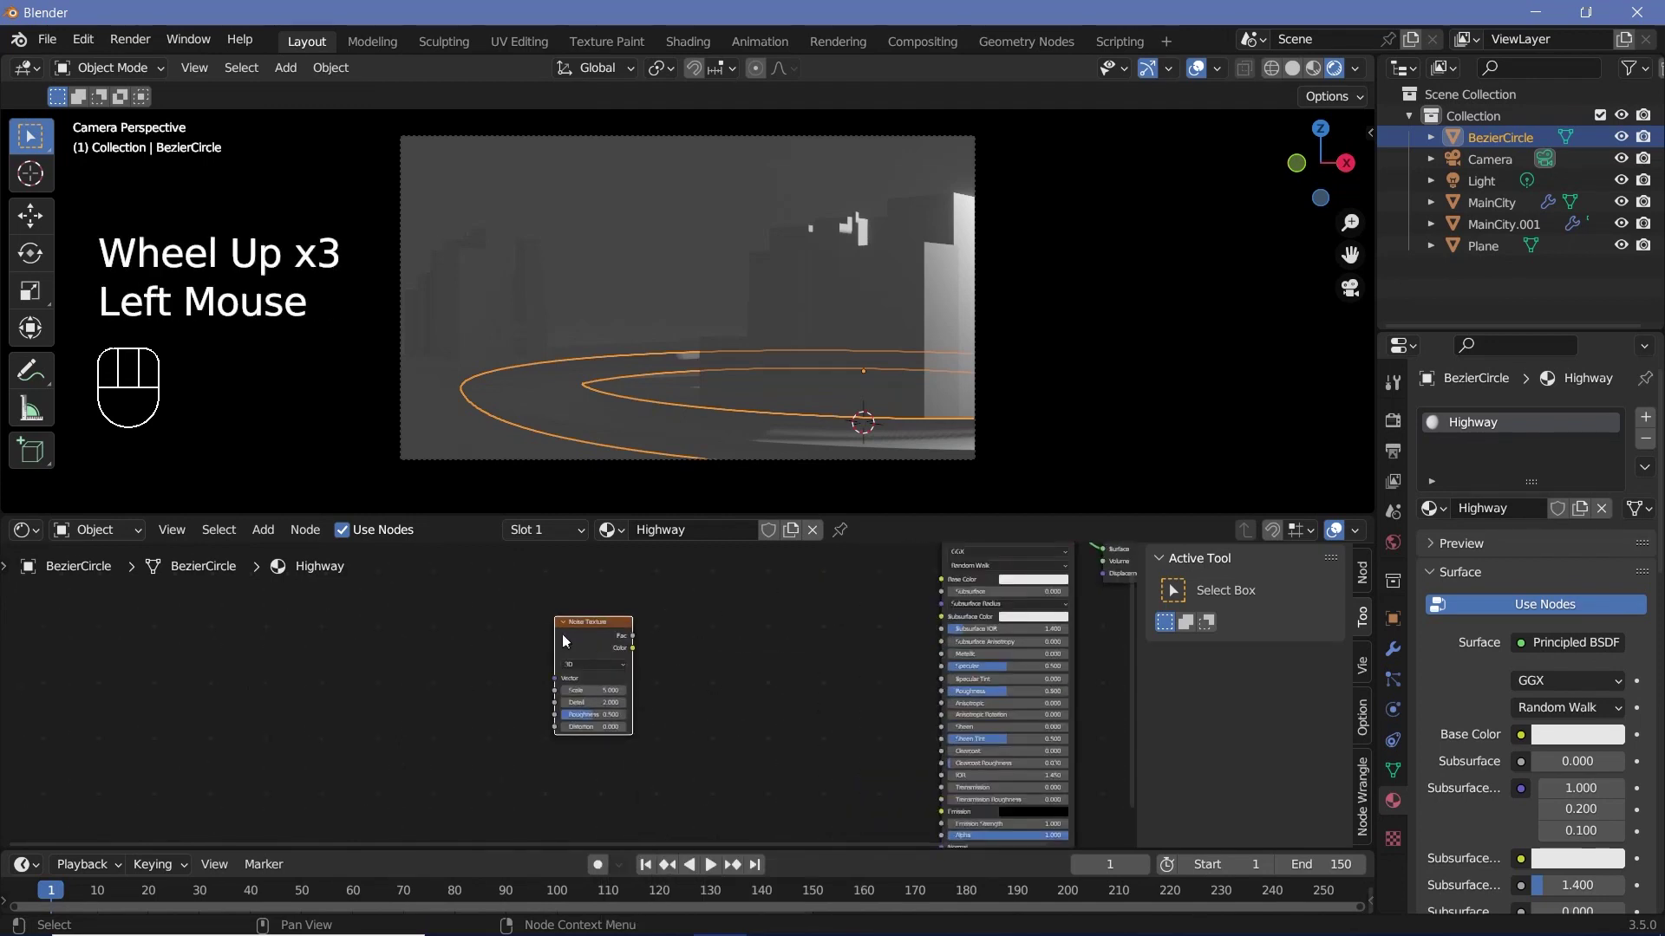
{"action": "left_click", "coordinate": [590, 647]}
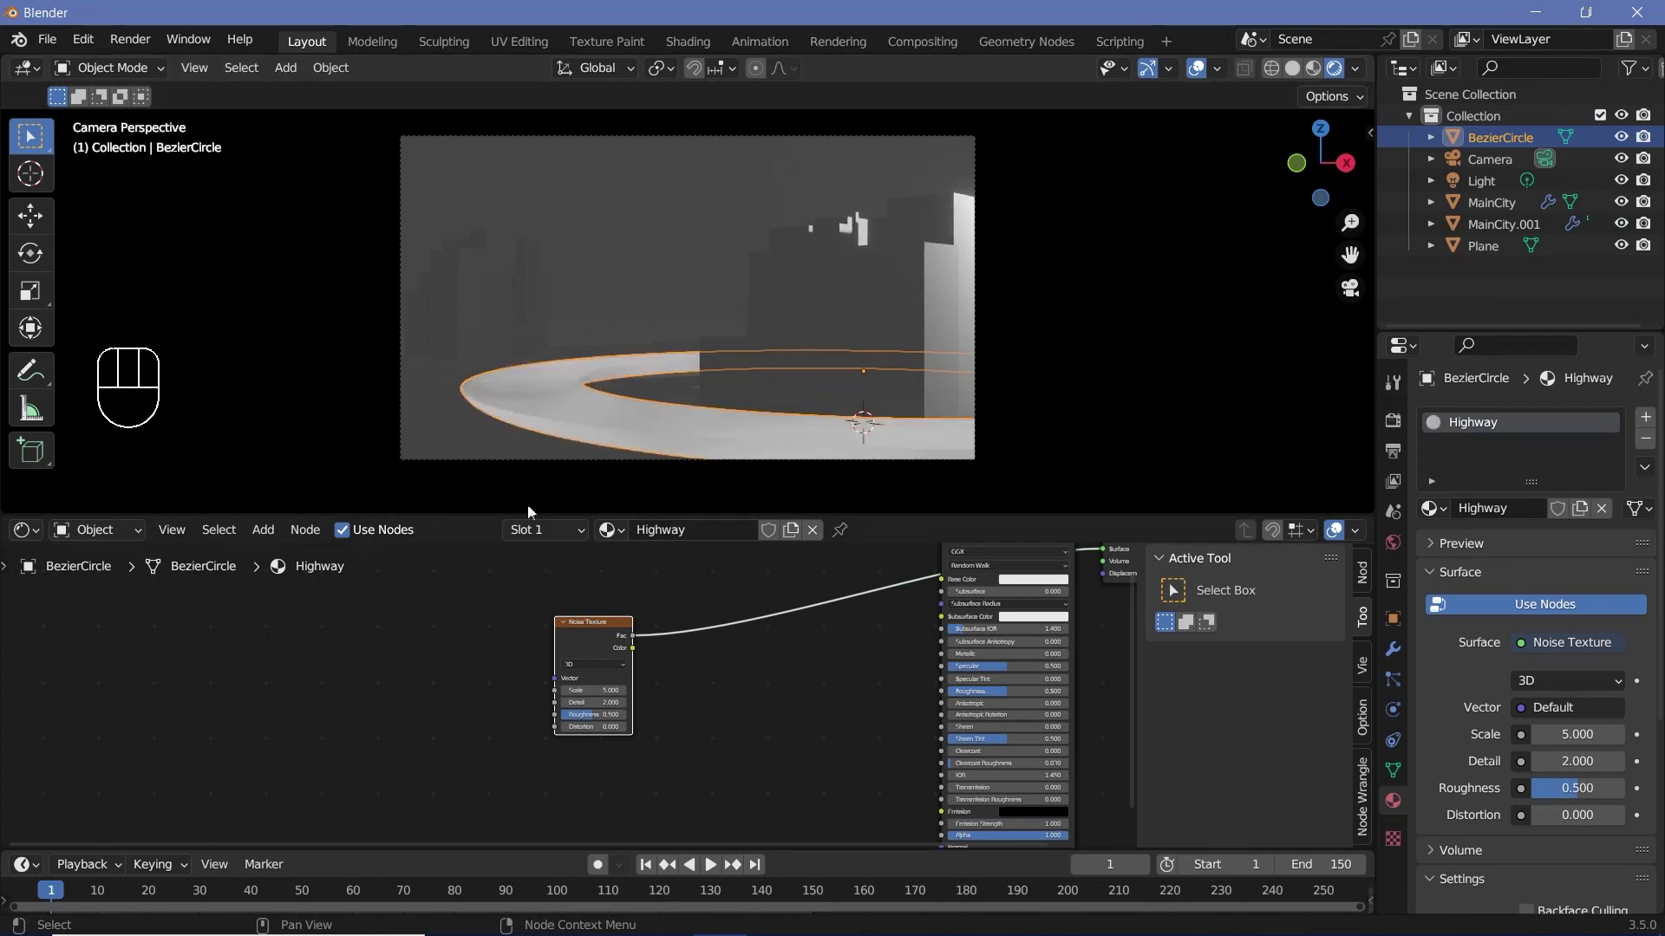
{"action": "left_click_drag", "start_coordinate": [590, 646], "coordinate": [545, 655]}
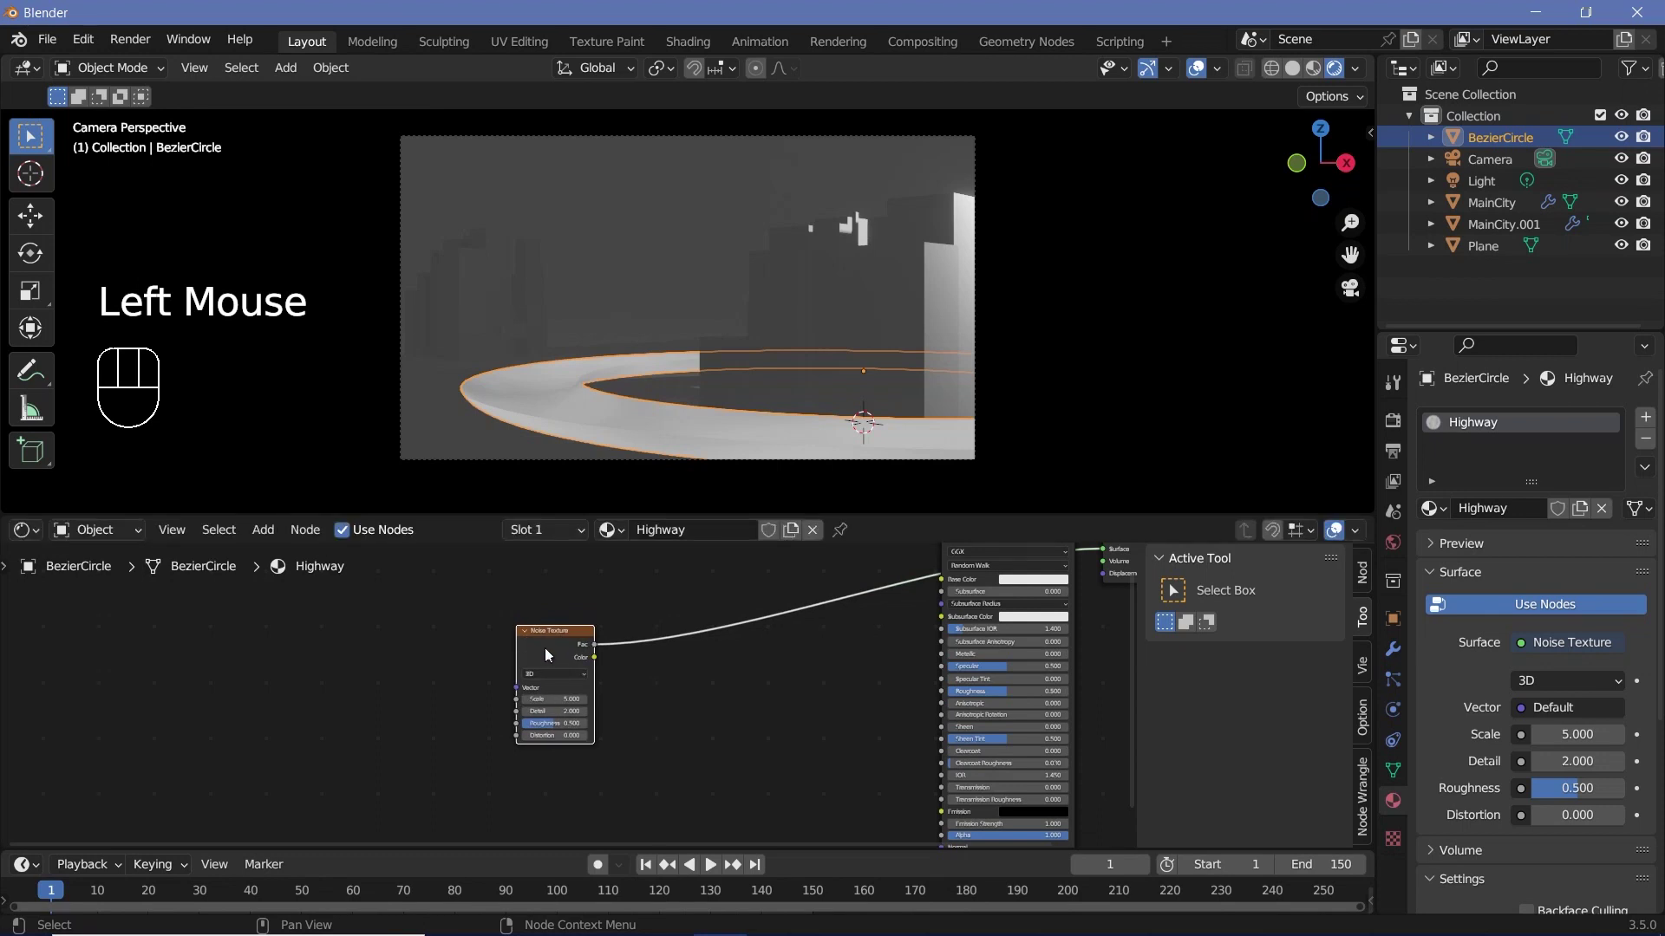
Add Texture Coordinate and Mapping nodes (Ctrl+T) and drive Mapping's vector with Object coordinates
{"action": "key", "text": "ctrl+t"}
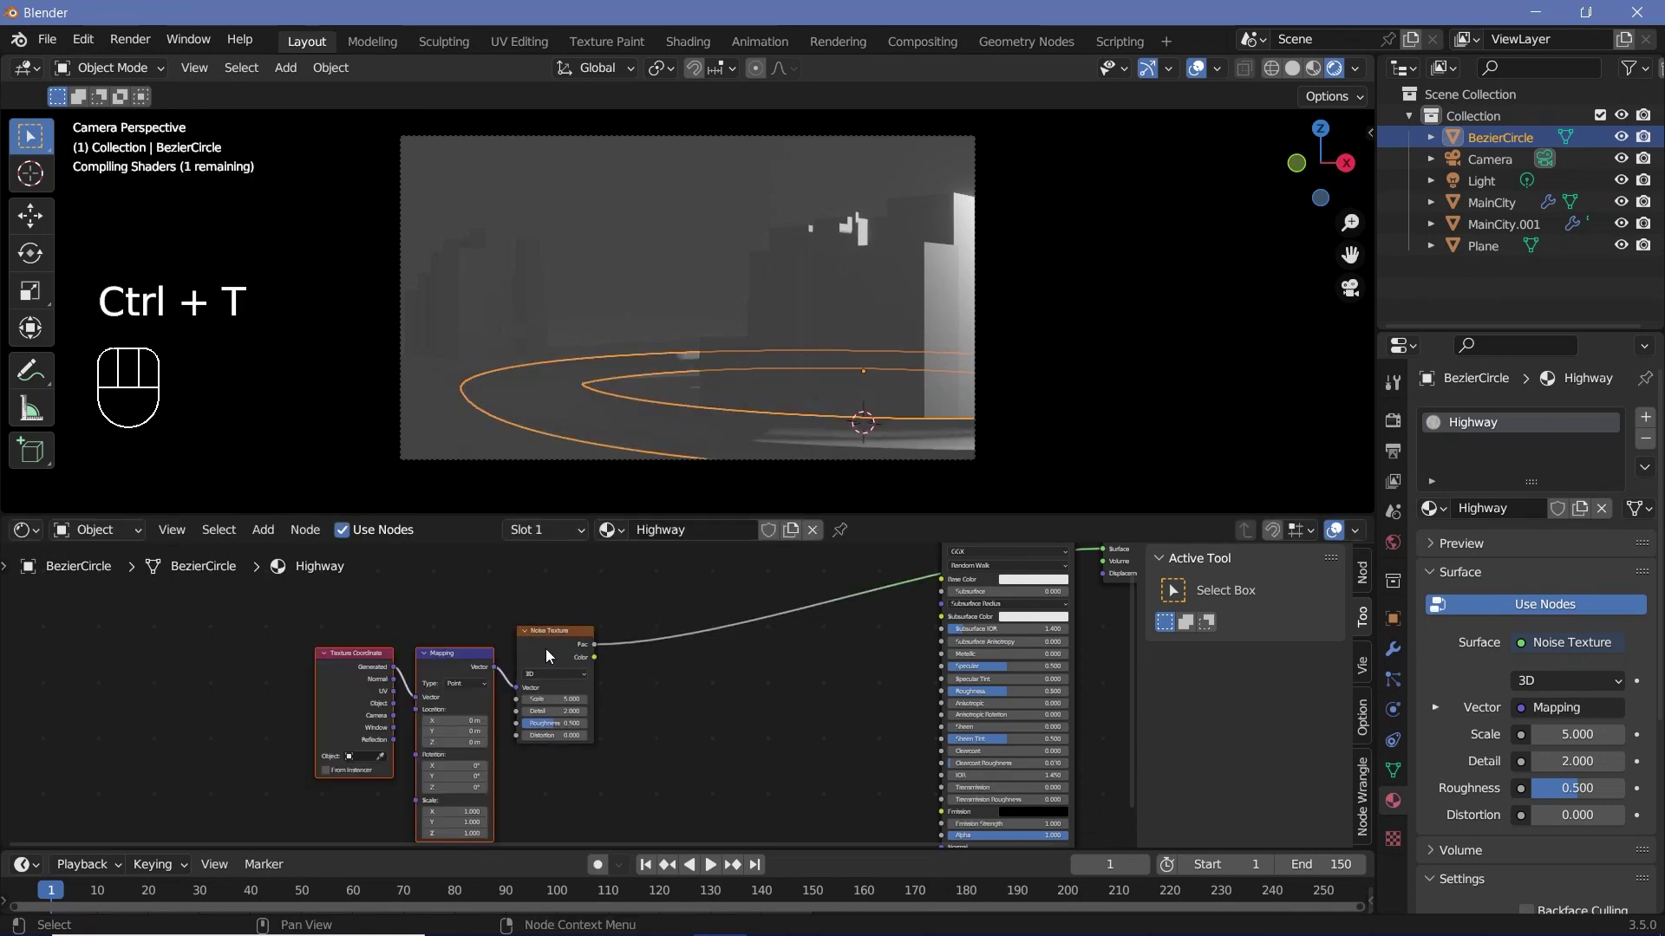
{"action": "scroll", "scroll_direction": "up", "scroll_amount": 3}
{"action": "scroll", "scroll_direction": "up", "scroll_amount": 3}
{"action": "left_click_drag", "start_coordinate": [335, 711], "coordinate": [290, 663]}
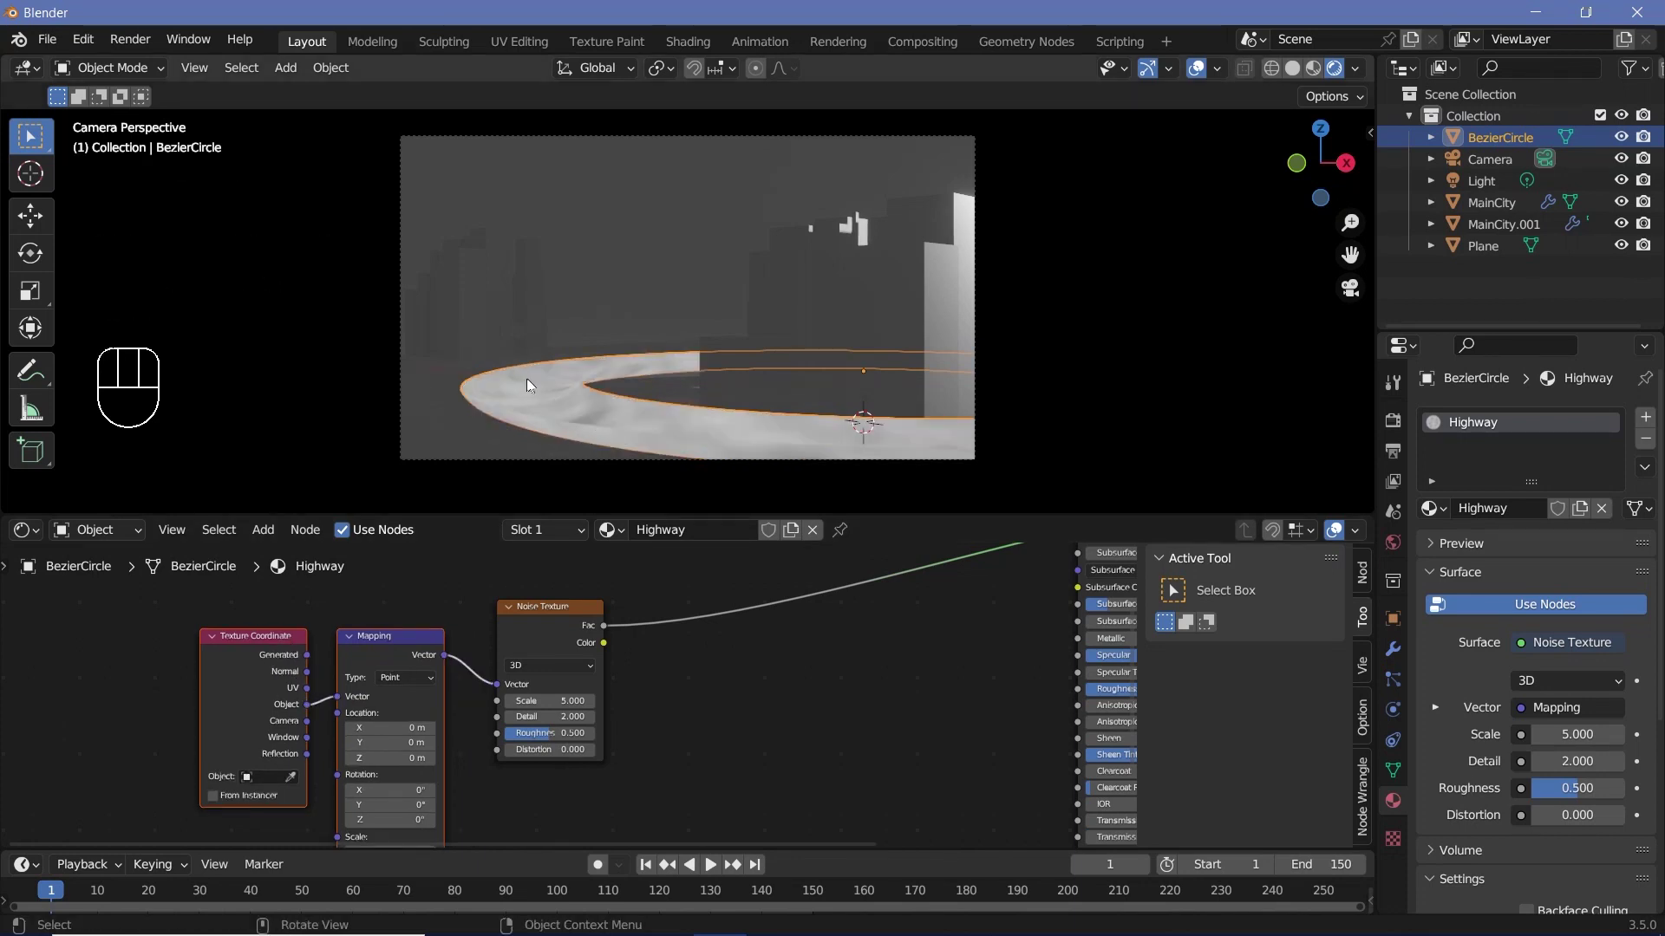
{"action": "left_click_drag", "start_coordinate": [487, 679], "coordinate": [546, 647]}
{"action": "left_click", "coordinate": [548, 637]}
Insert a ColorRamp after the noise with stops at 0.273 and 0.756 for high contrast
{"action": "key", "text": "shift+a"}
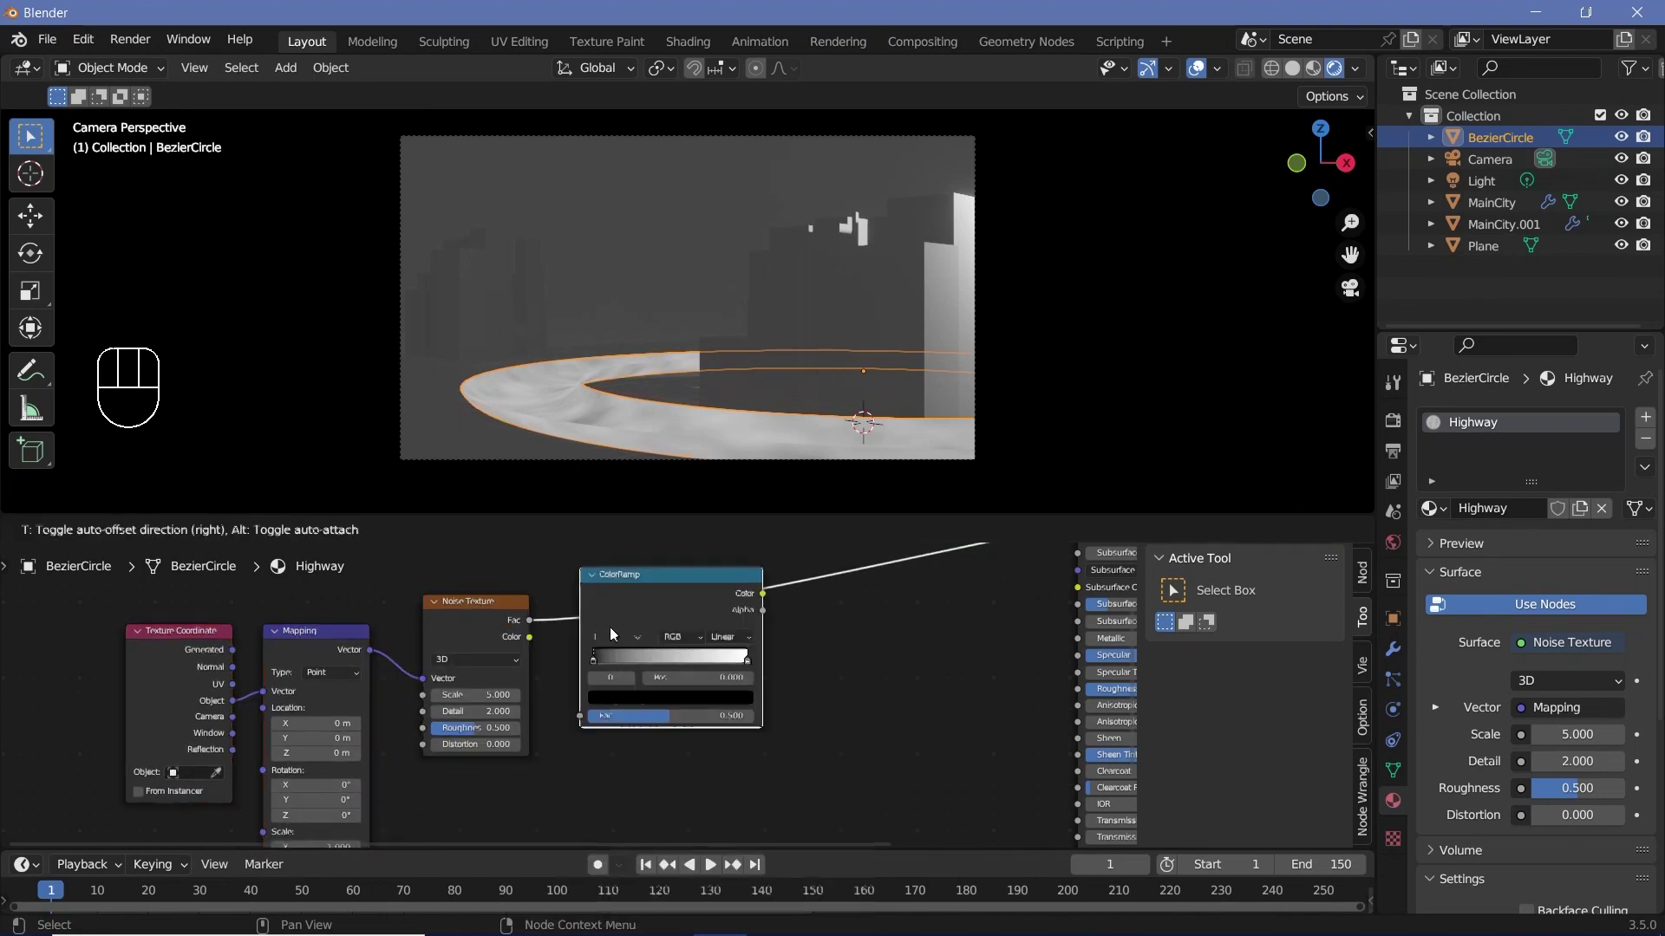
{"action": "left_click_drag", "start_coordinate": [647, 671], "coordinate": [710, 676]}
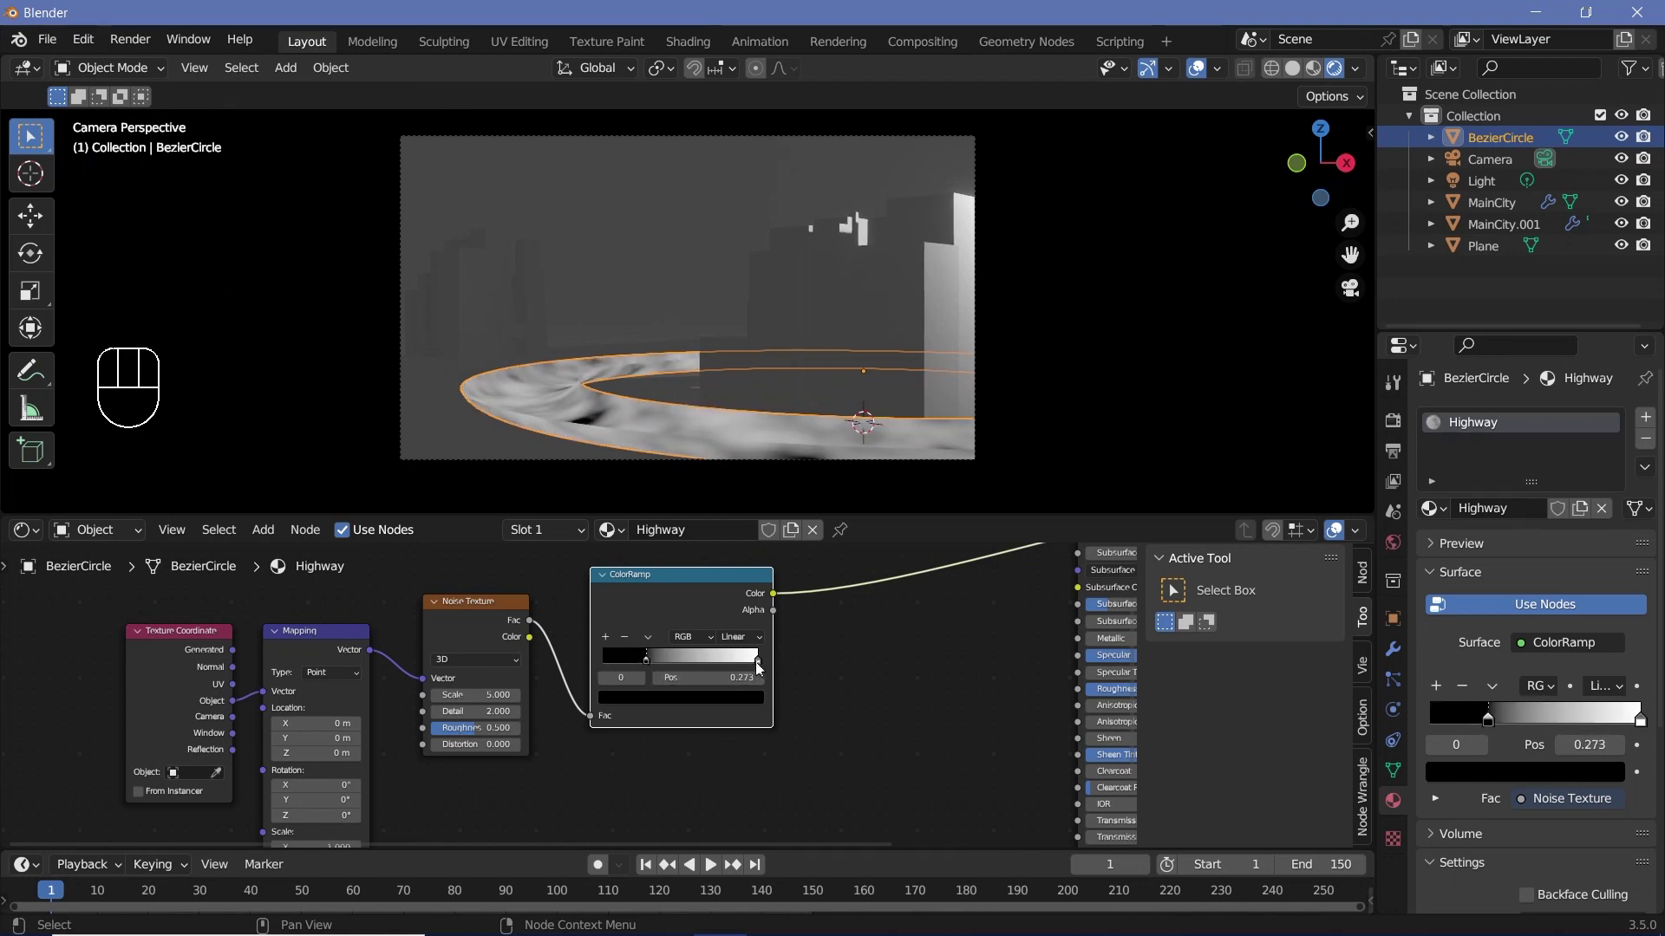
{"action": "left_click_drag", "start_coordinate": [761, 666], "coordinate": [705, 659]}
Set the Mapping rotation Z to 589° and scale to 0.1, 0.1, 6.9 so the noise forms long streaks
{"action": "middle_click", "coordinate": [705, 659]}
{"action": "scroll", "scroll_direction": "up", "scroll_amount": 3}
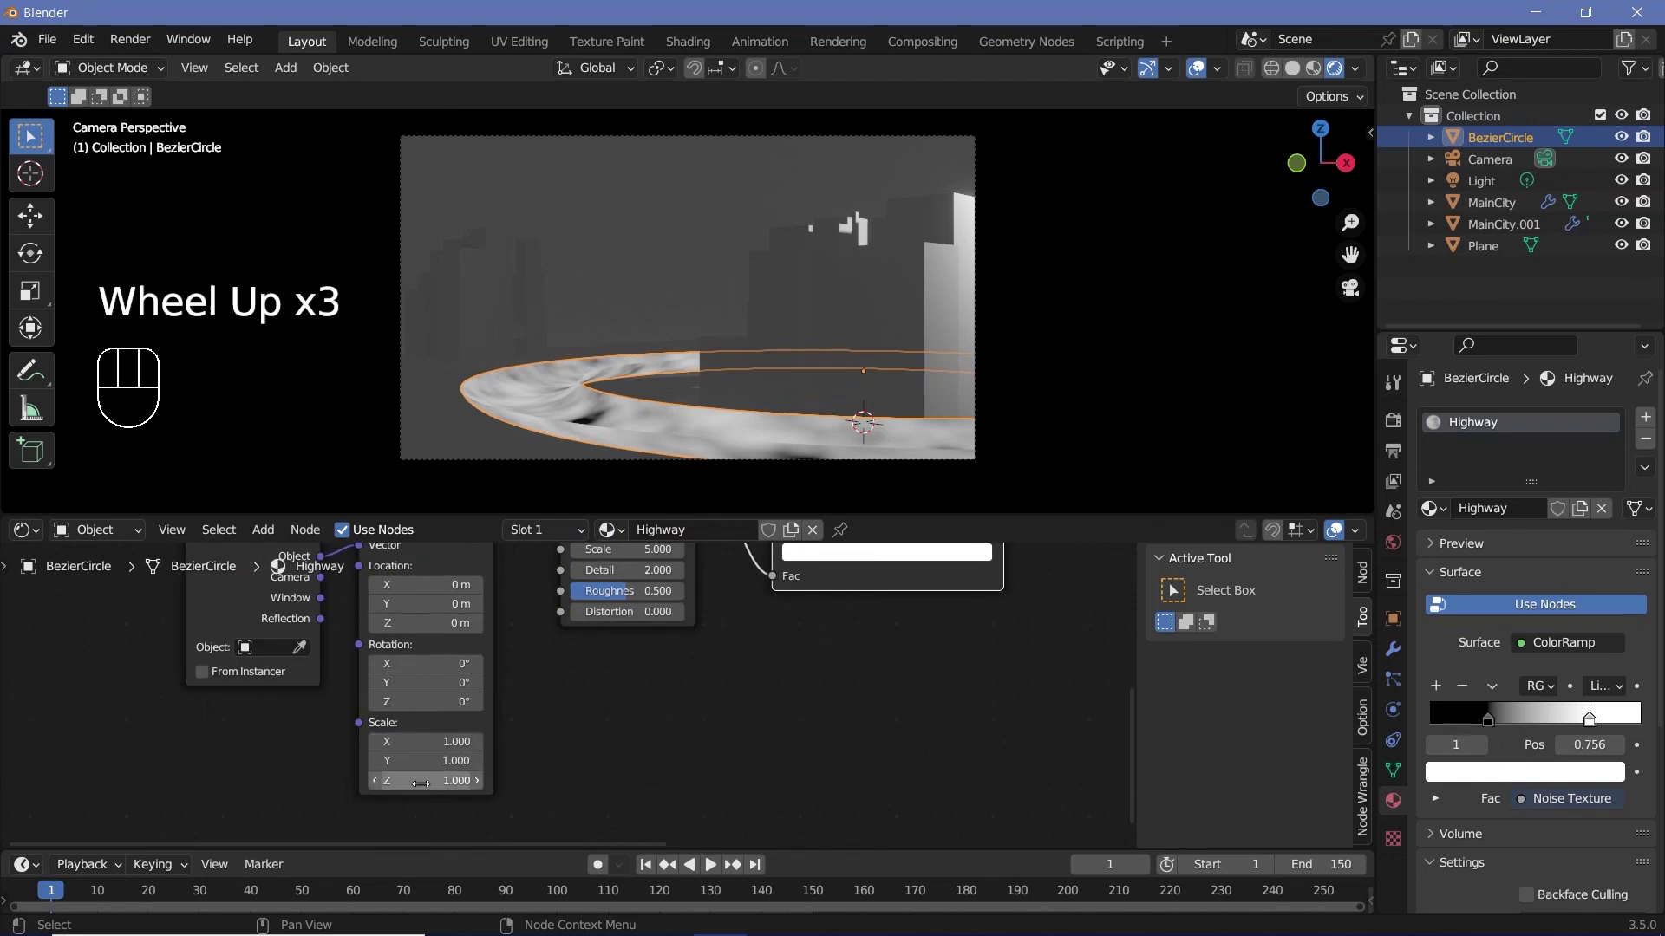
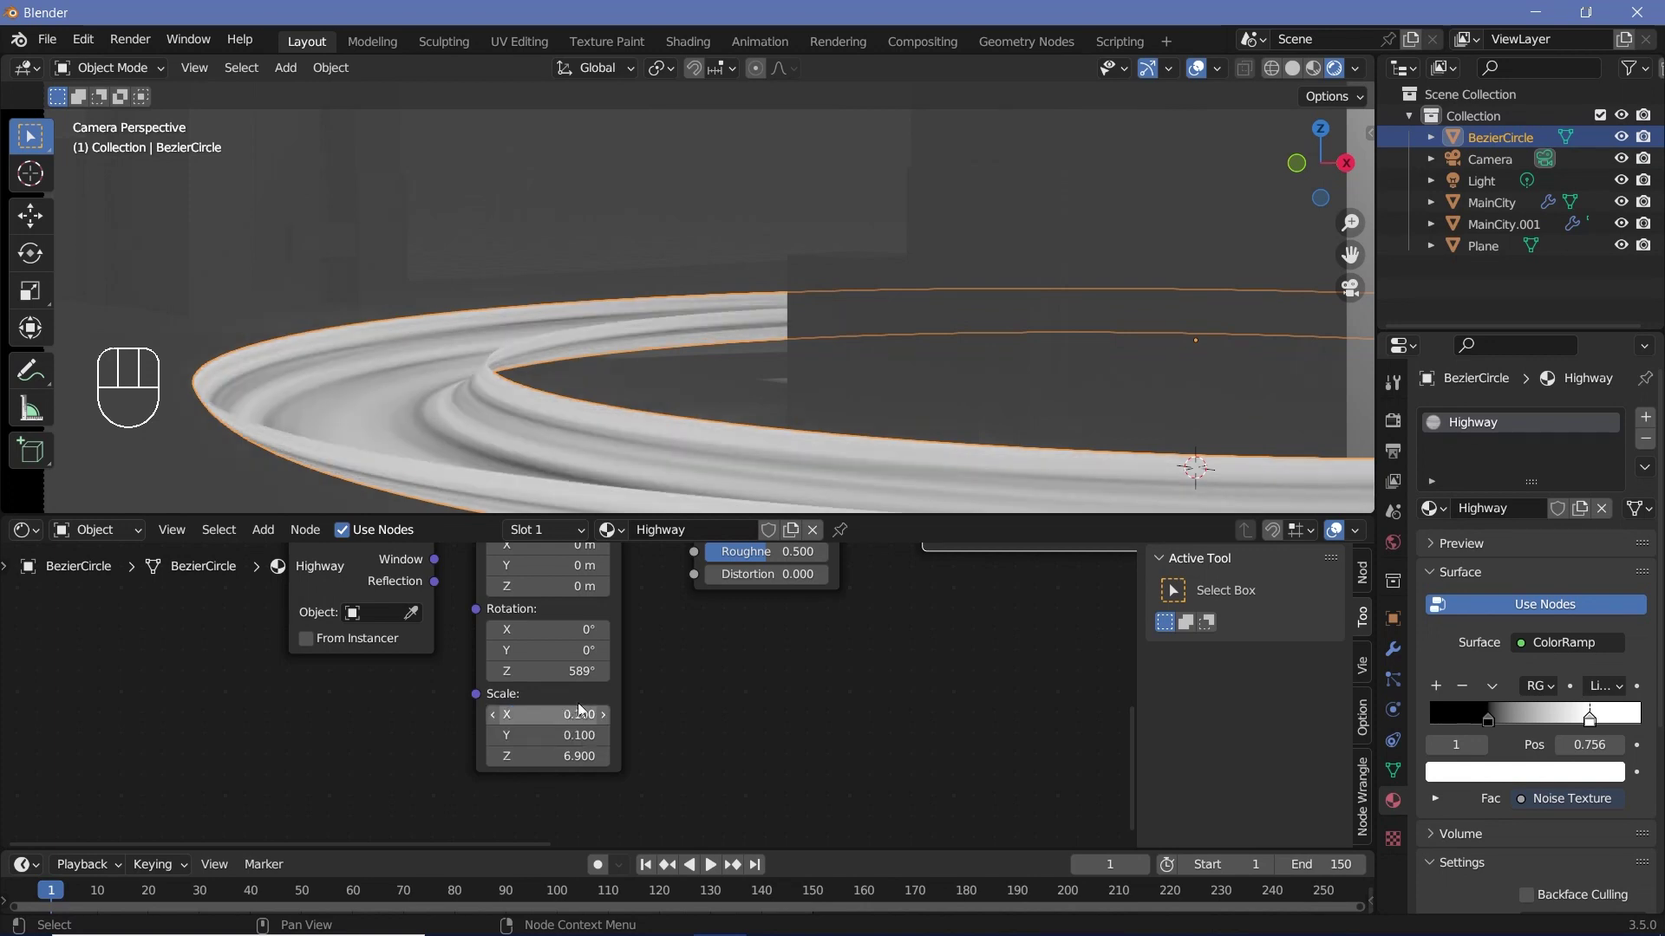
{"action": "scroll", "scroll_direction": "down", "scroll_amount": 3}
{"action": "scroll", "scroll_direction": "down", "scroll_amount": 3}
{"action": "scroll", "scroll_direction": "down", "scroll_amount": 3}
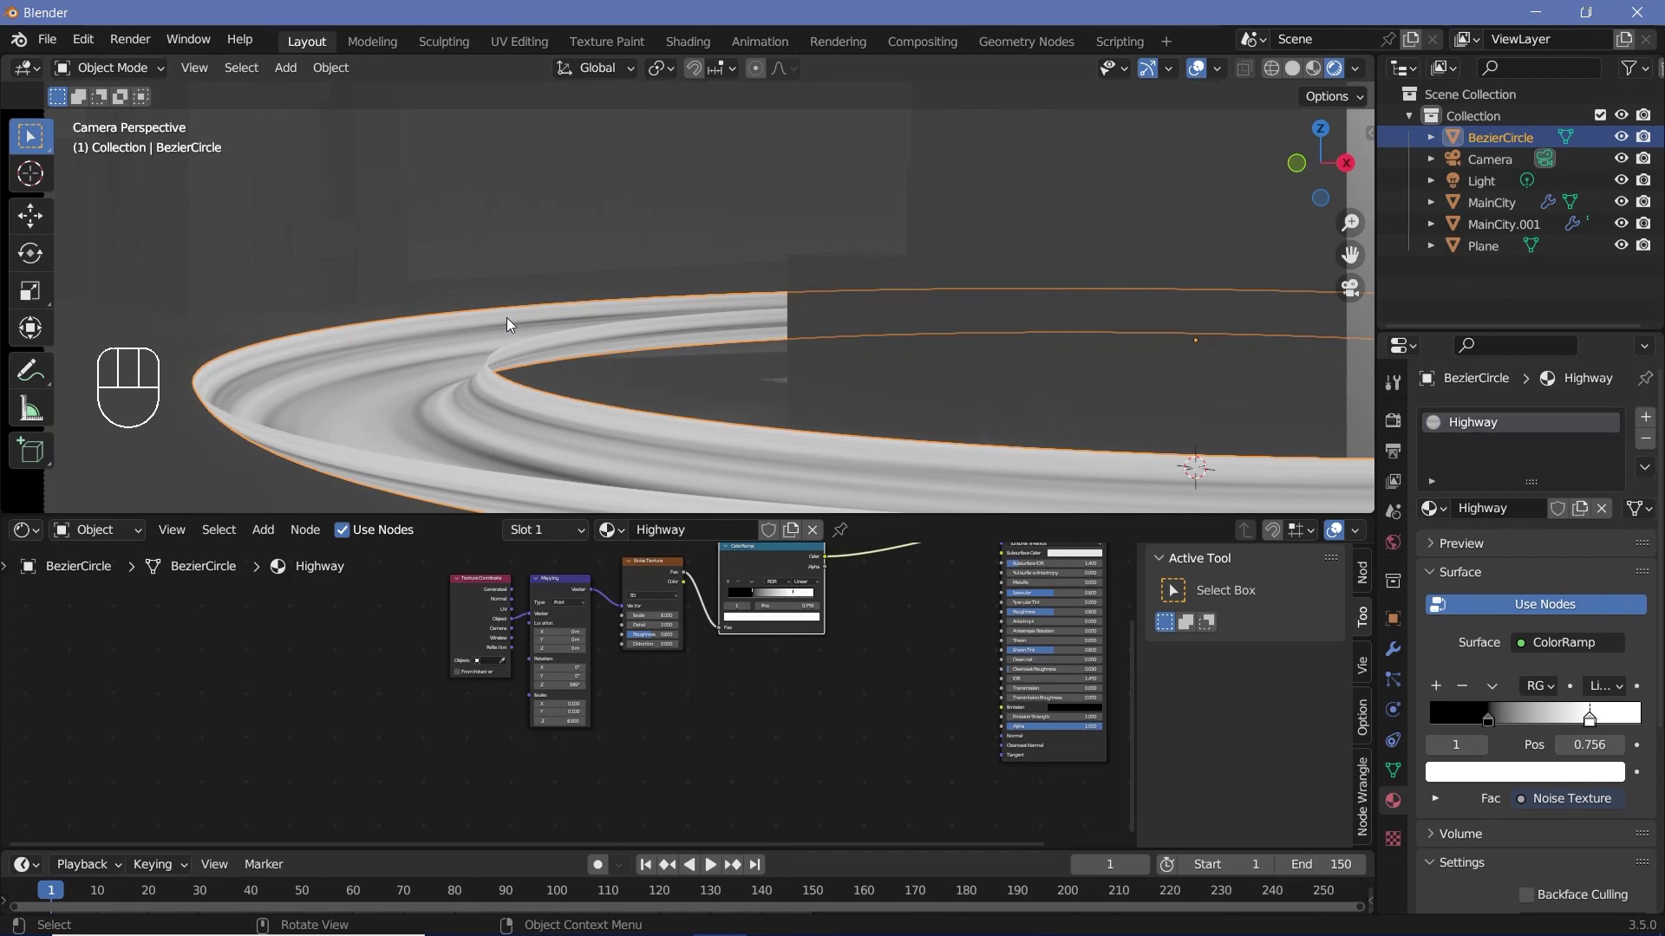
{"action": "scroll", "scroll_direction": "up", "scroll_amount": 3}
{"action": "scroll", "scroll_direction": "up", "scroll_amount": 3}
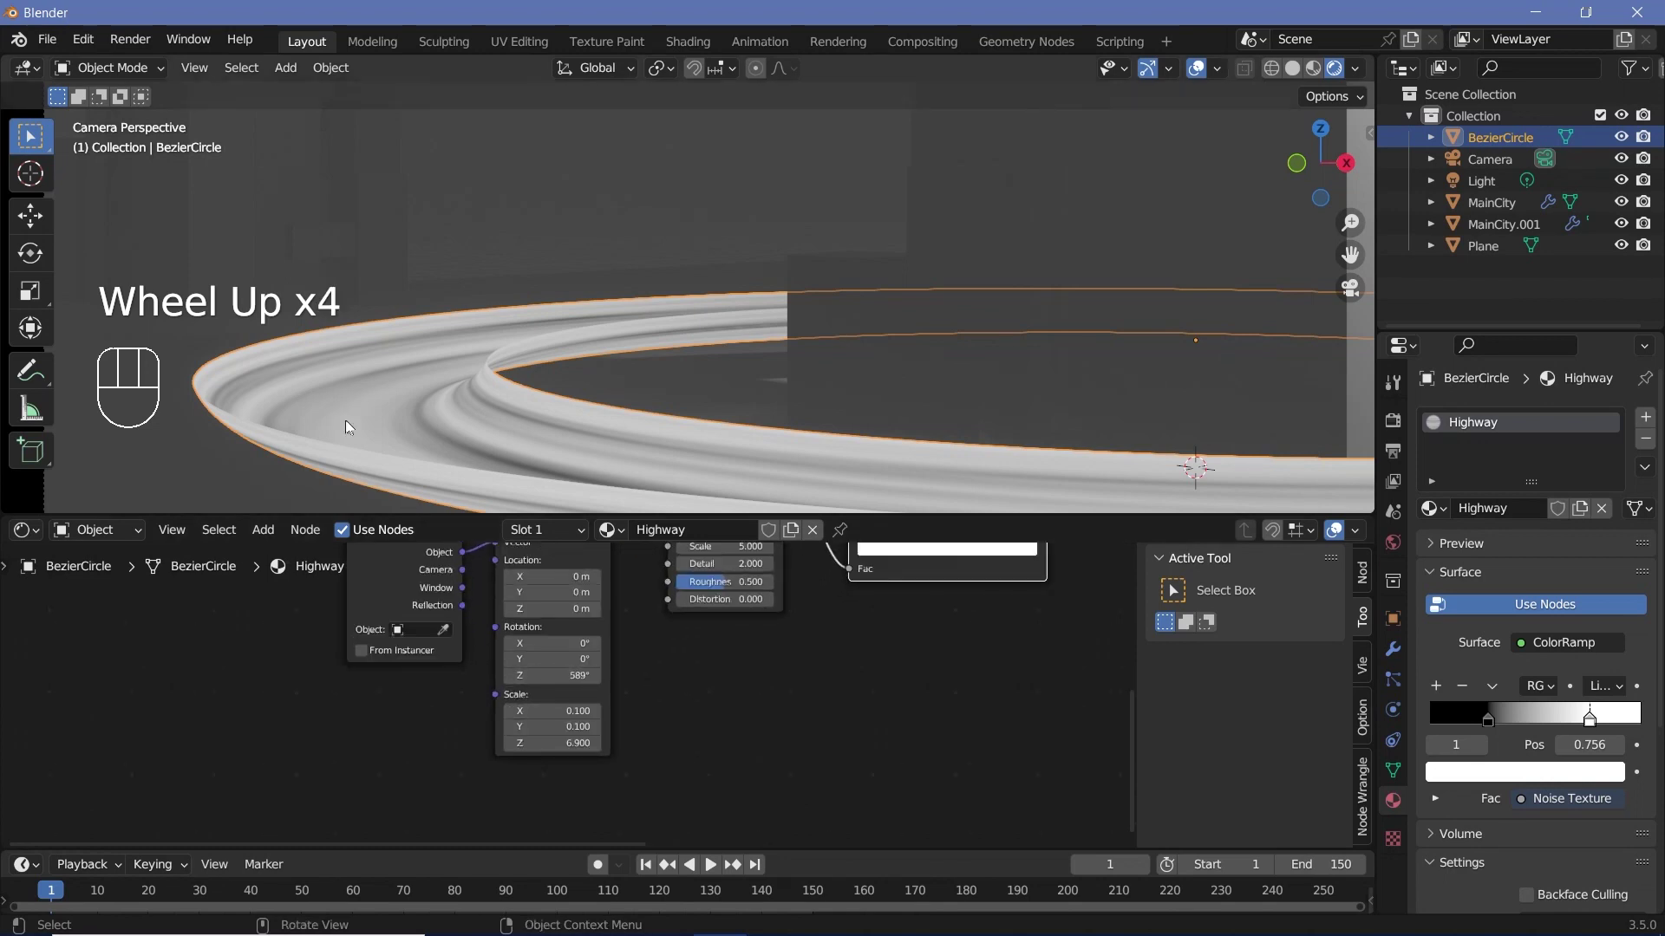
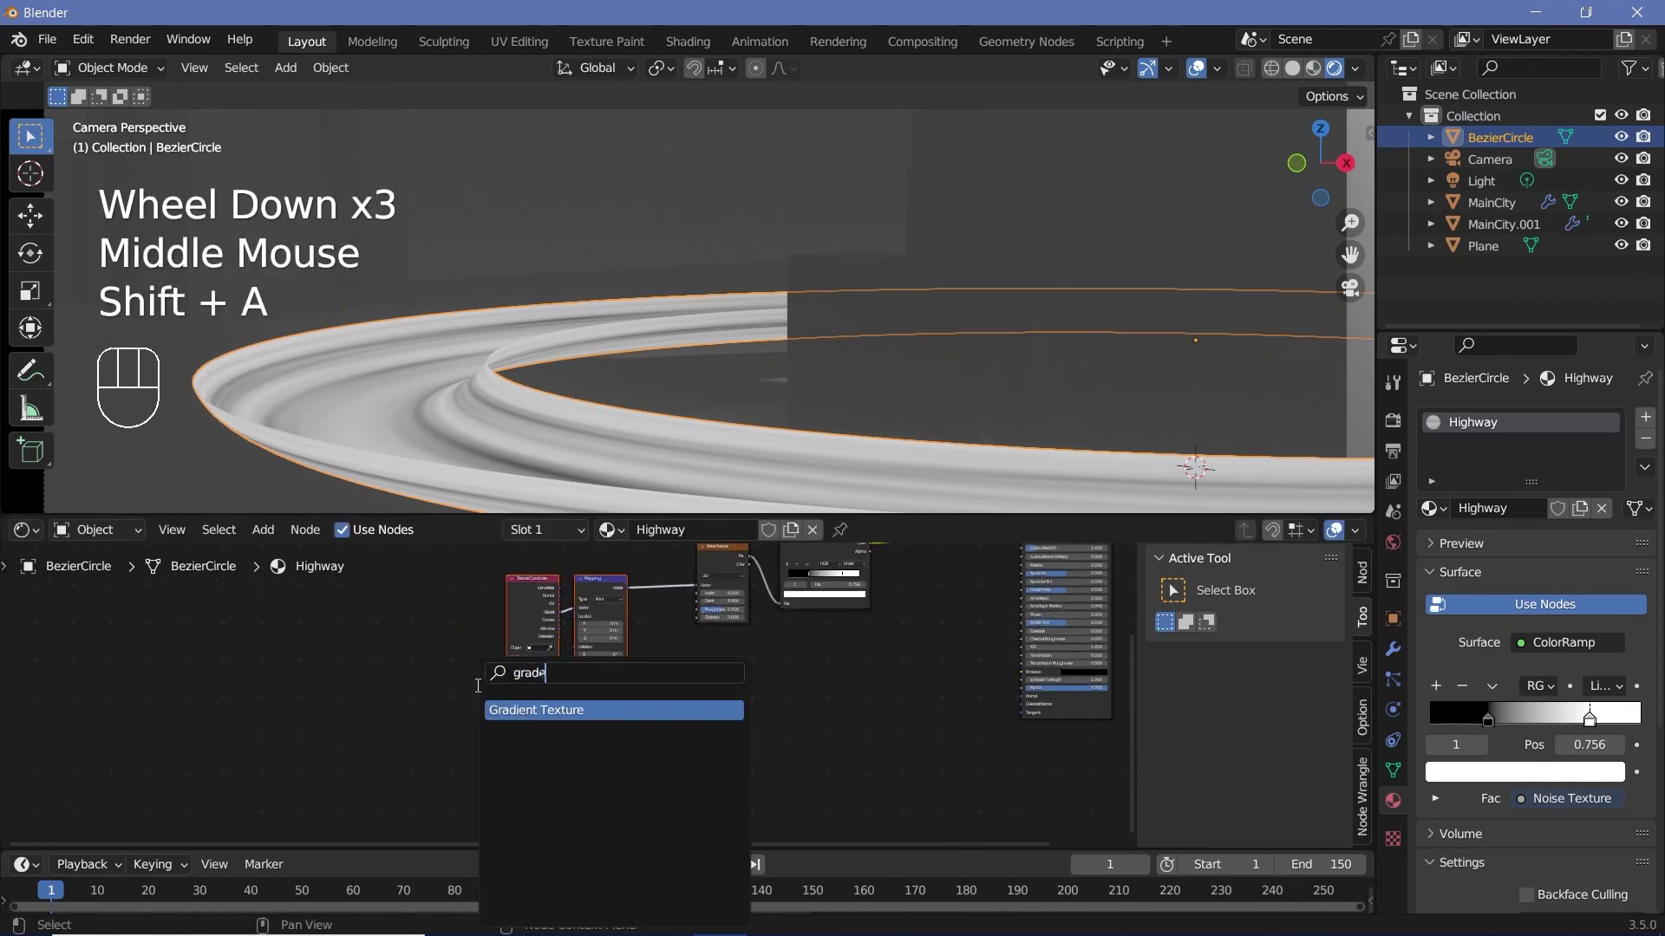
Add a Gradient Texture node to the Highway material and check the ring through the camera
{"action": "left_click", "coordinate": [551, 764]}
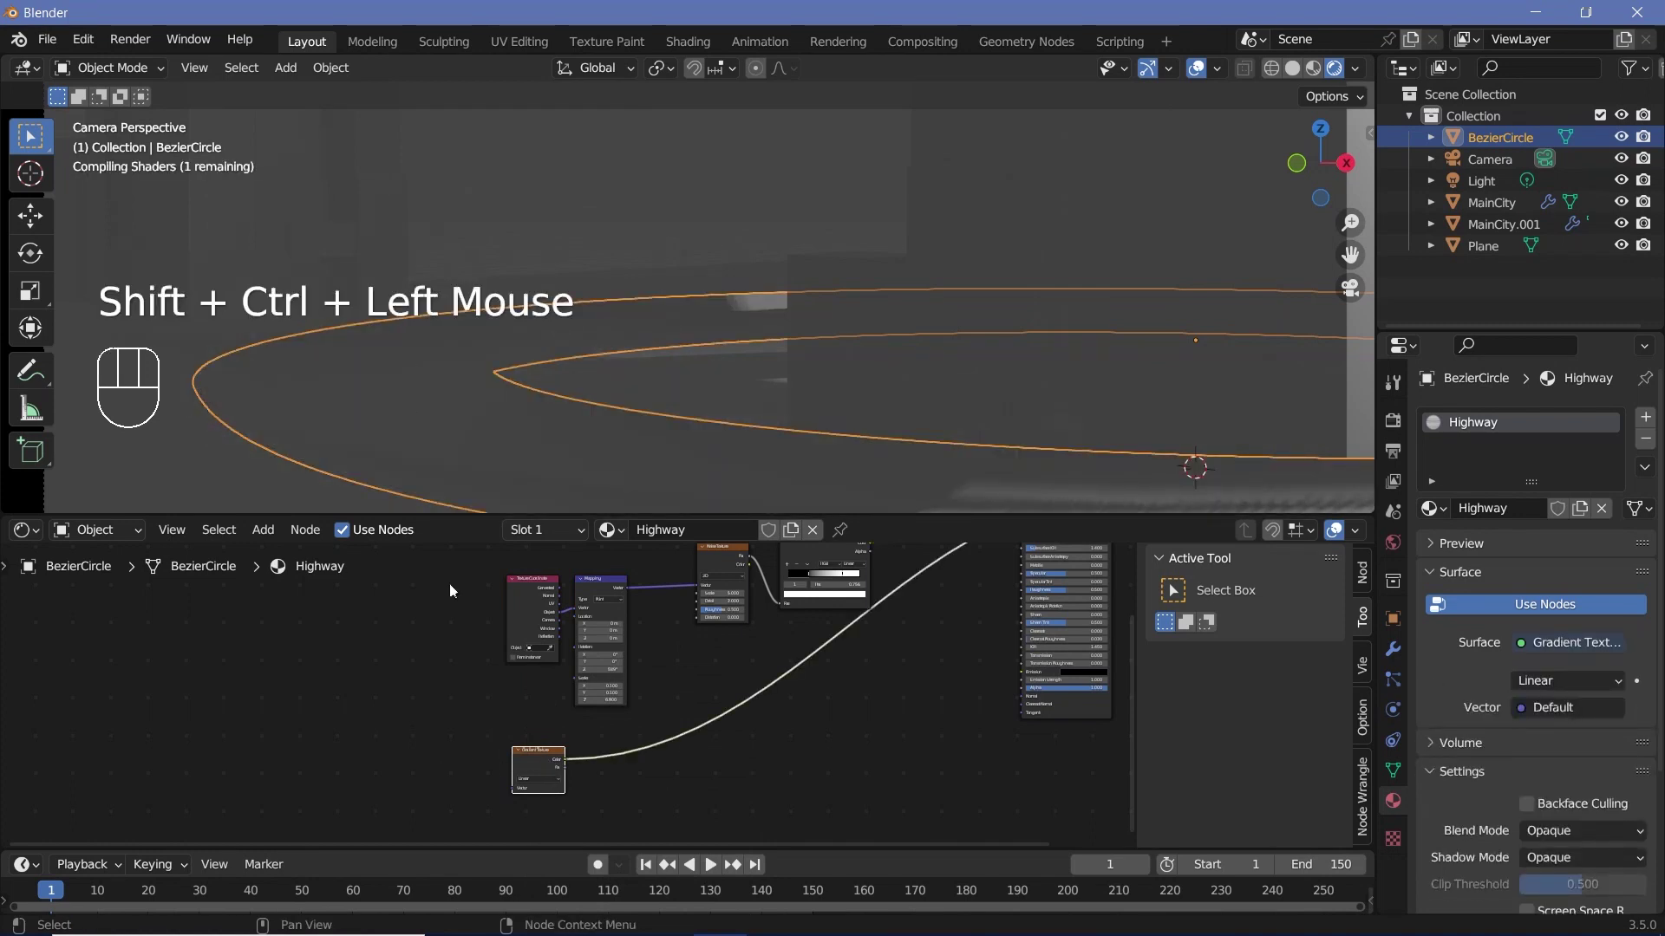
{"action": "scroll", "scroll_direction": "up", "scroll_amount": 3}
{"action": "key", "text": "KP_0"}
{"action": "scroll", "scroll_direction": "down", "scroll_amount": 3}
{"action": "middle_click", "coordinate": [744, 154]}
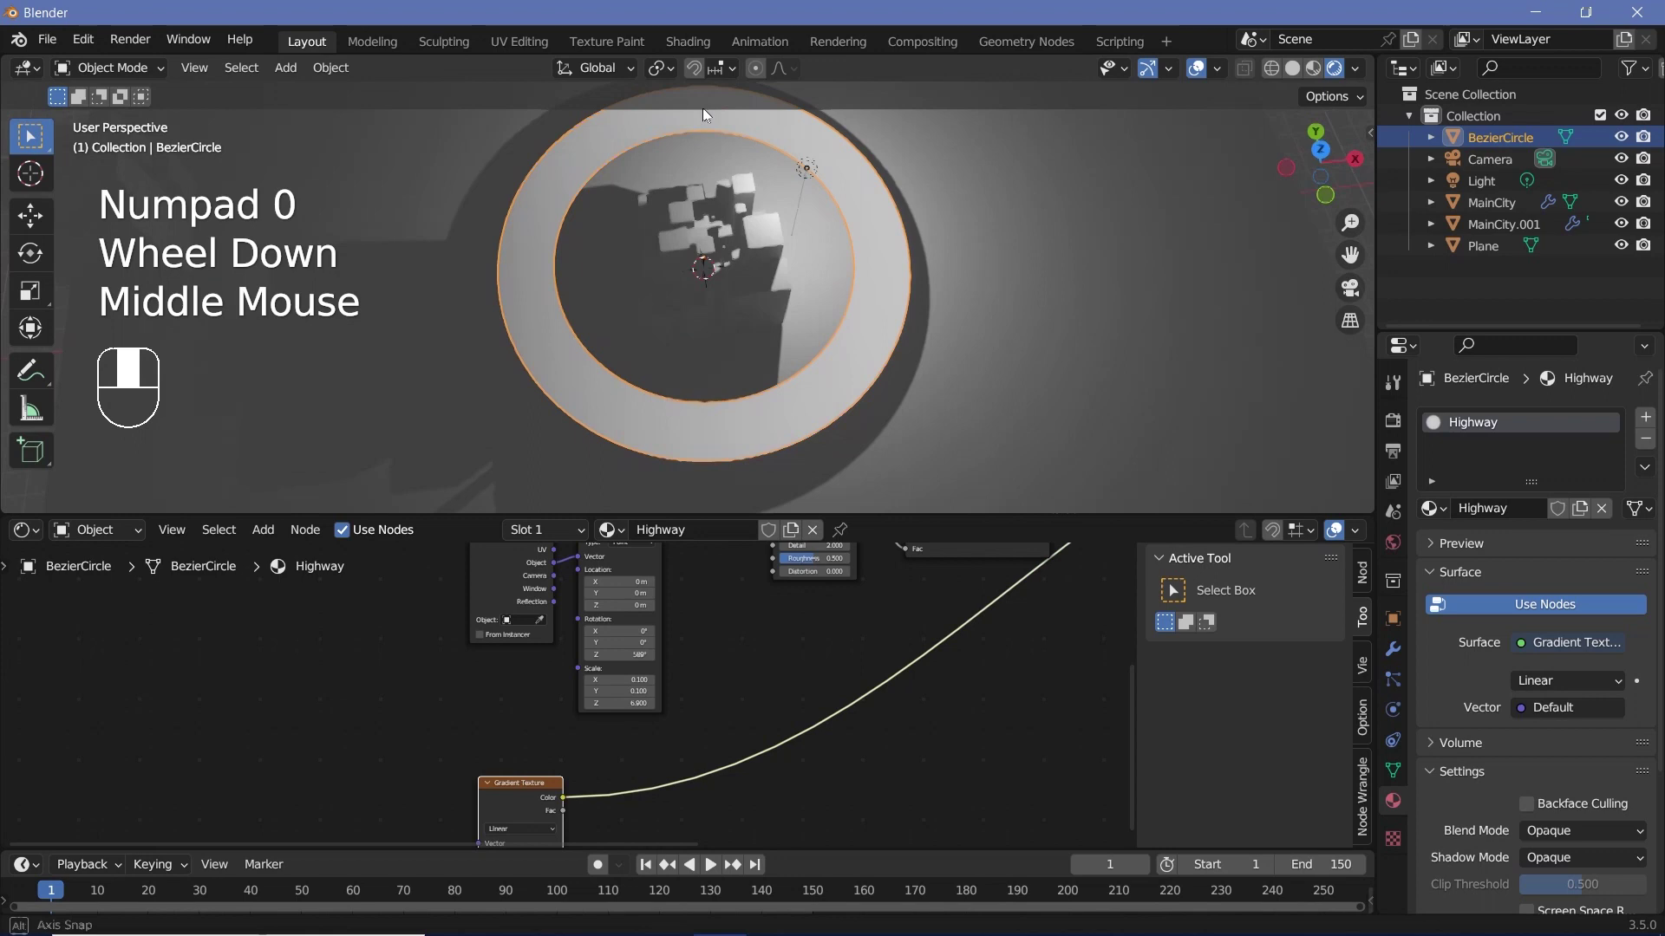
{"action": "scroll", "scroll_direction": "down", "scroll_amount": 3}
{"action": "middle_click", "coordinate": [535, 787]}
{"action": "scroll", "scroll_direction": "up", "scroll_amount": 3}
{"action": "scroll", "scroll_direction": "up", "scroll_amount": 3}
Feed the gradient from Object coordinates via Mapping and set its type to Spherical
{"action": "left_click", "coordinate": [645, 683]}
{"action": "key", "text": "ctrl+t"}
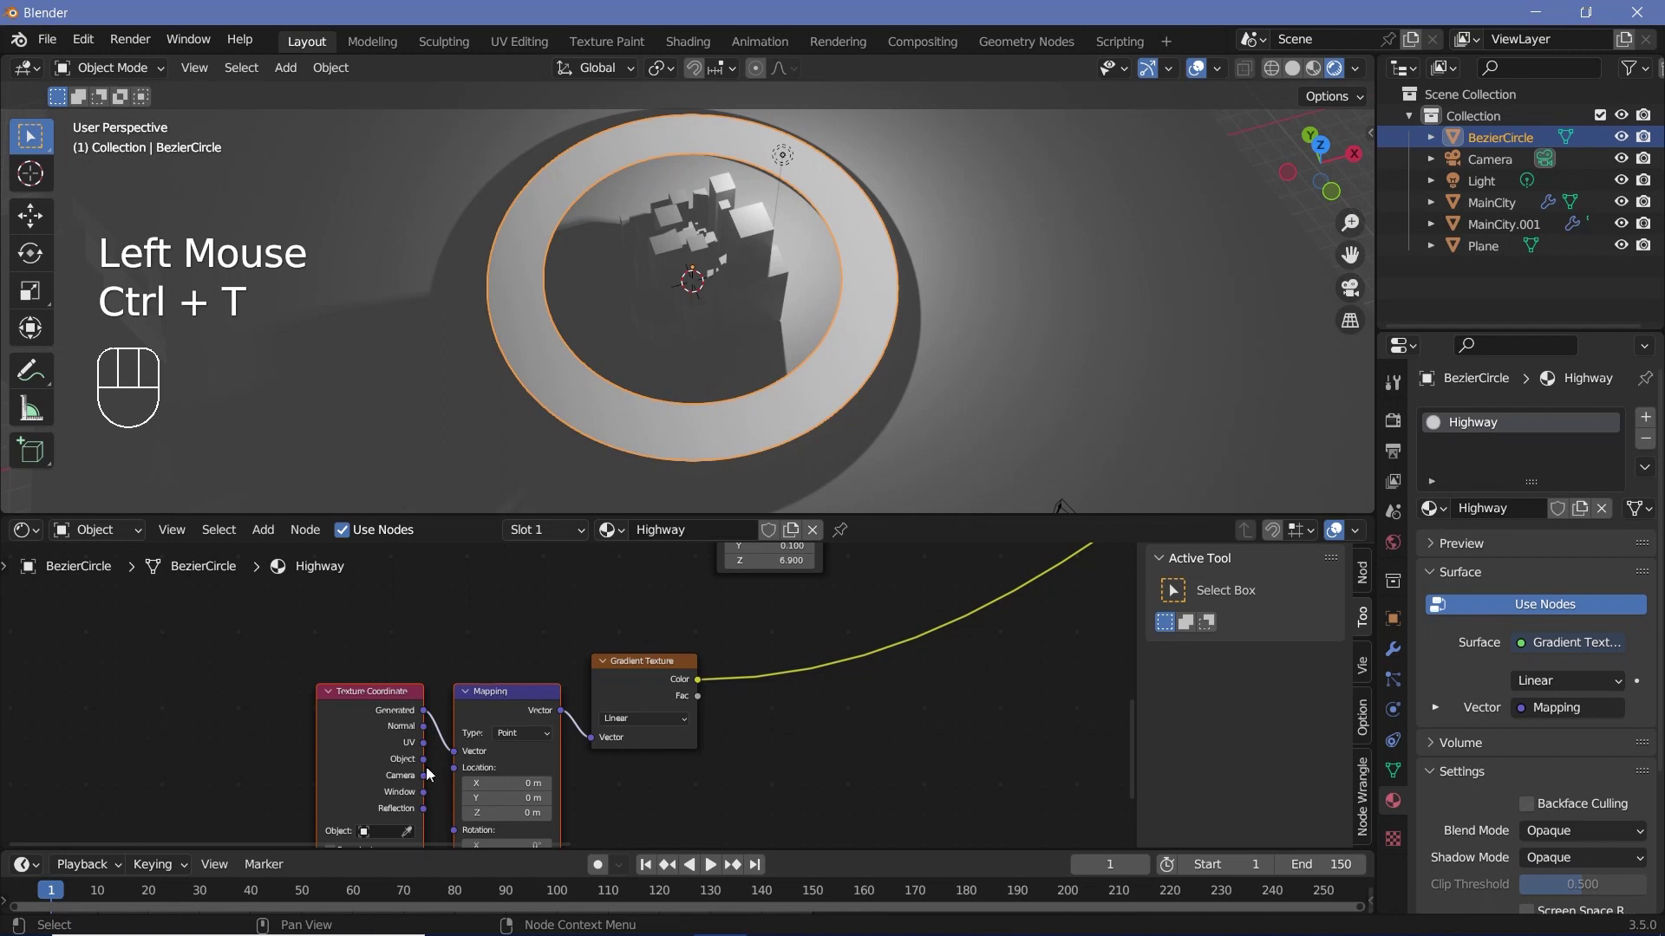
{"action": "left_click_drag", "start_coordinate": [430, 765], "coordinate": [455, 763]}
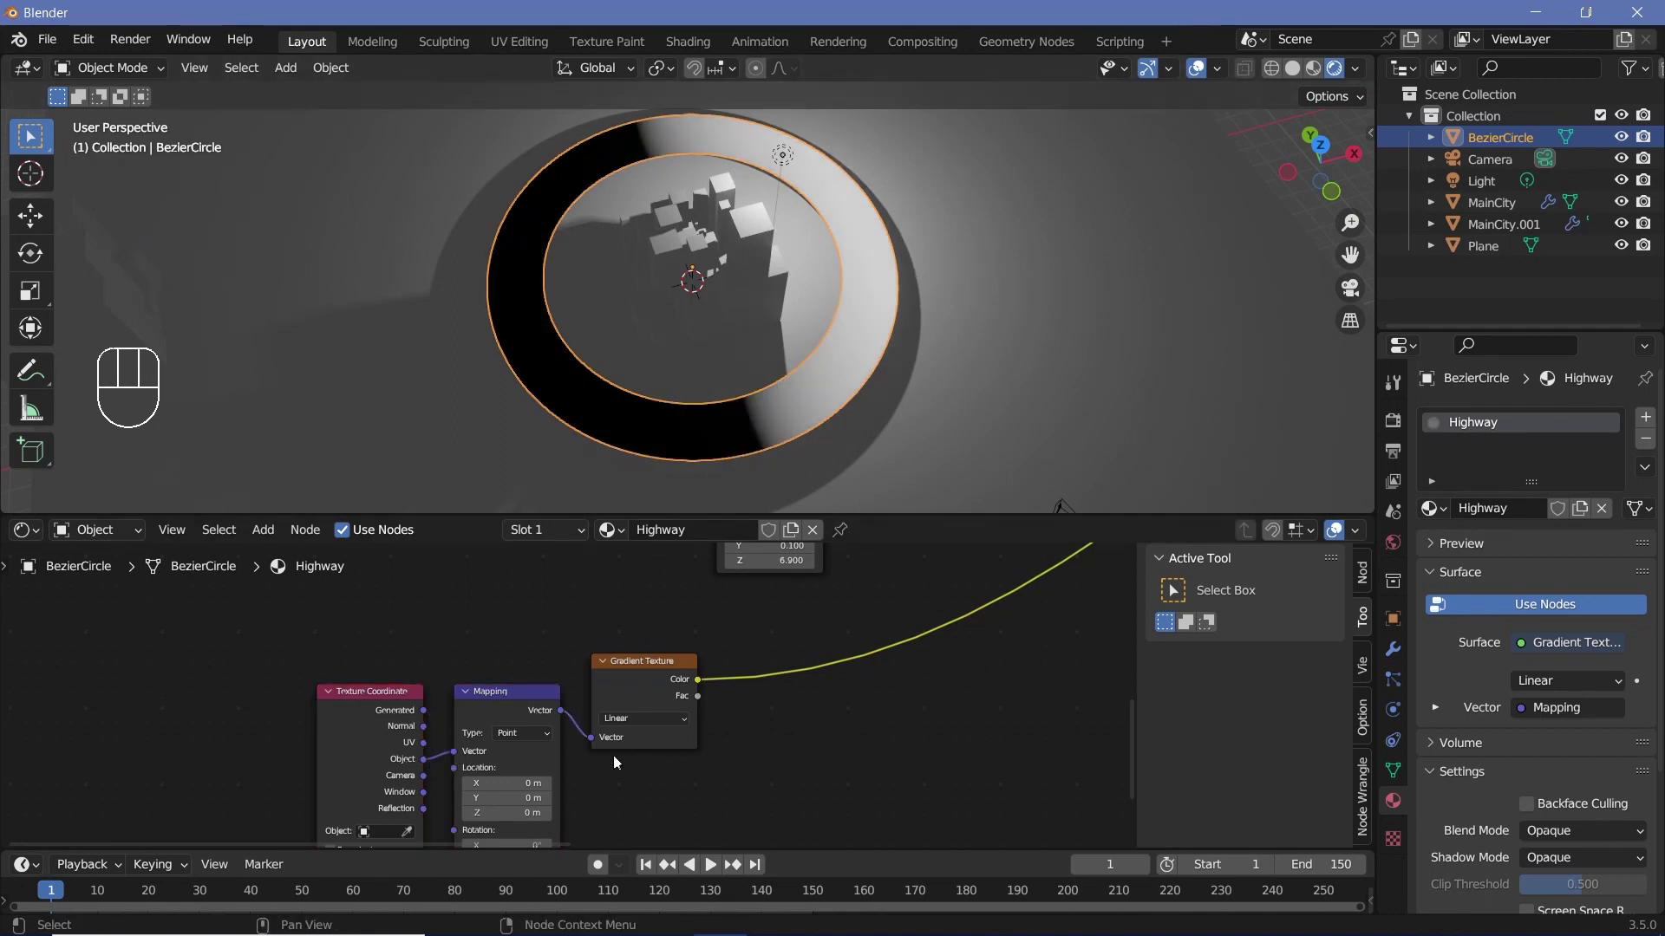
{"action": "left_click_drag", "start_coordinate": [642, 728], "coordinate": [808, 380]}
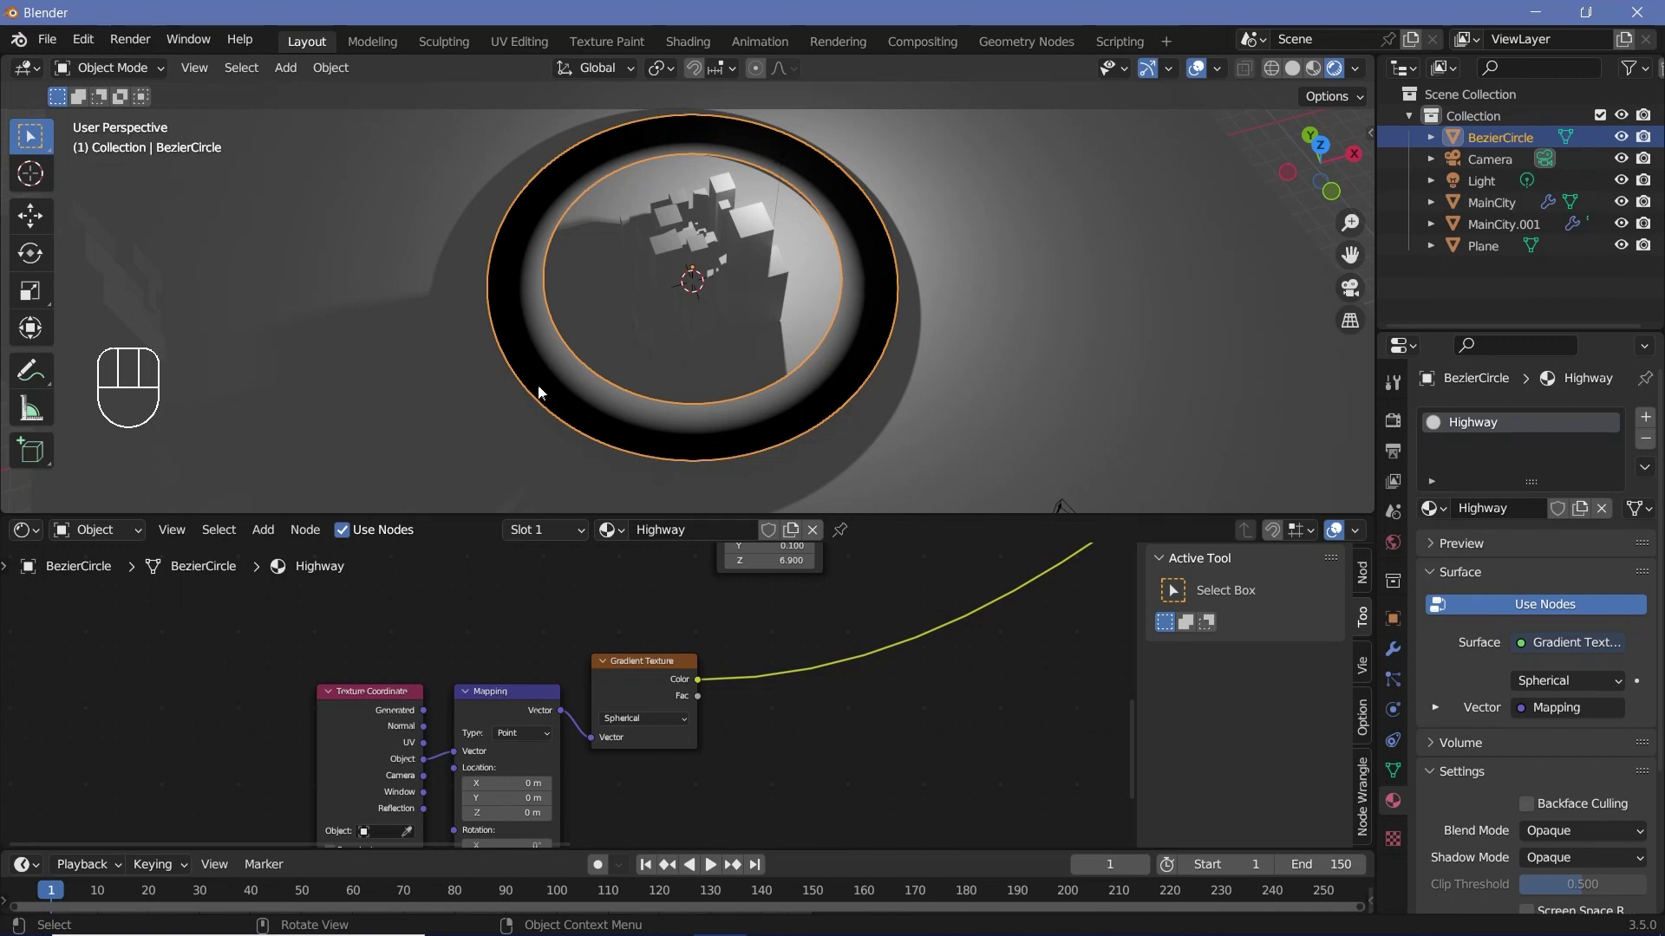
{"action": "scroll", "scroll_direction": "down", "scroll_amount": 3}
{"action": "left_click_drag", "start_coordinate": [434, 625], "coordinate": [732, 685]}
Insert a Linear ColorRamp after the texture and reduce the Mapping scale to narrow the ring's bands
{"action": "key", "text": "shift+a"}
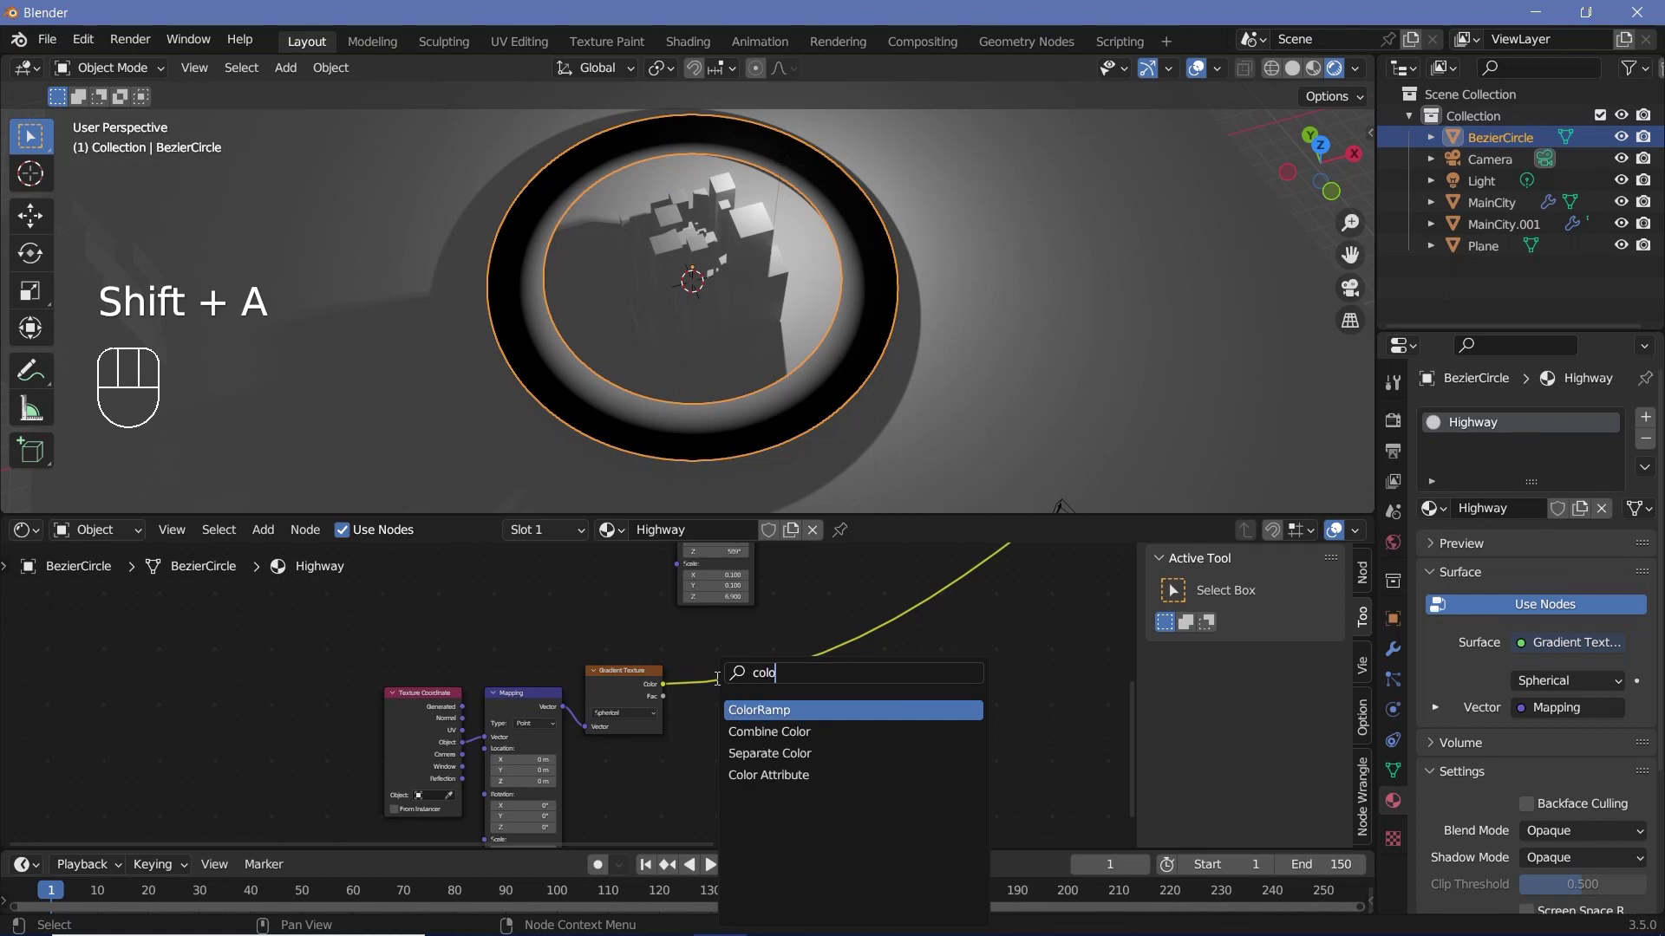
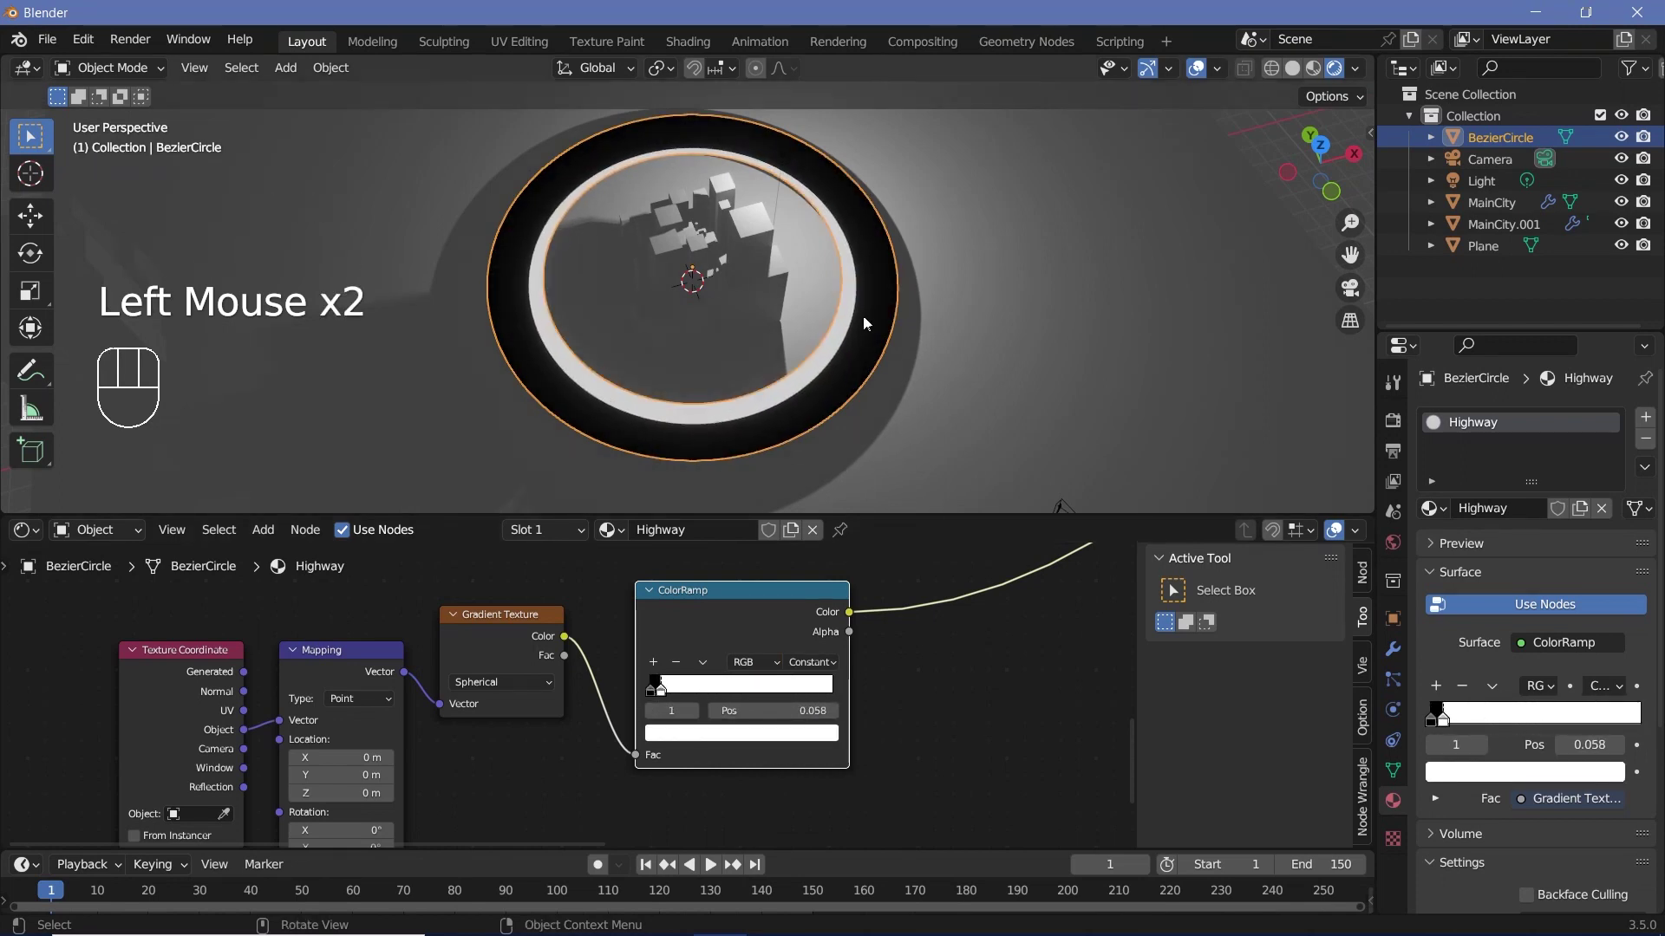
{"action": "middle_click", "coordinate": [467, 733]}
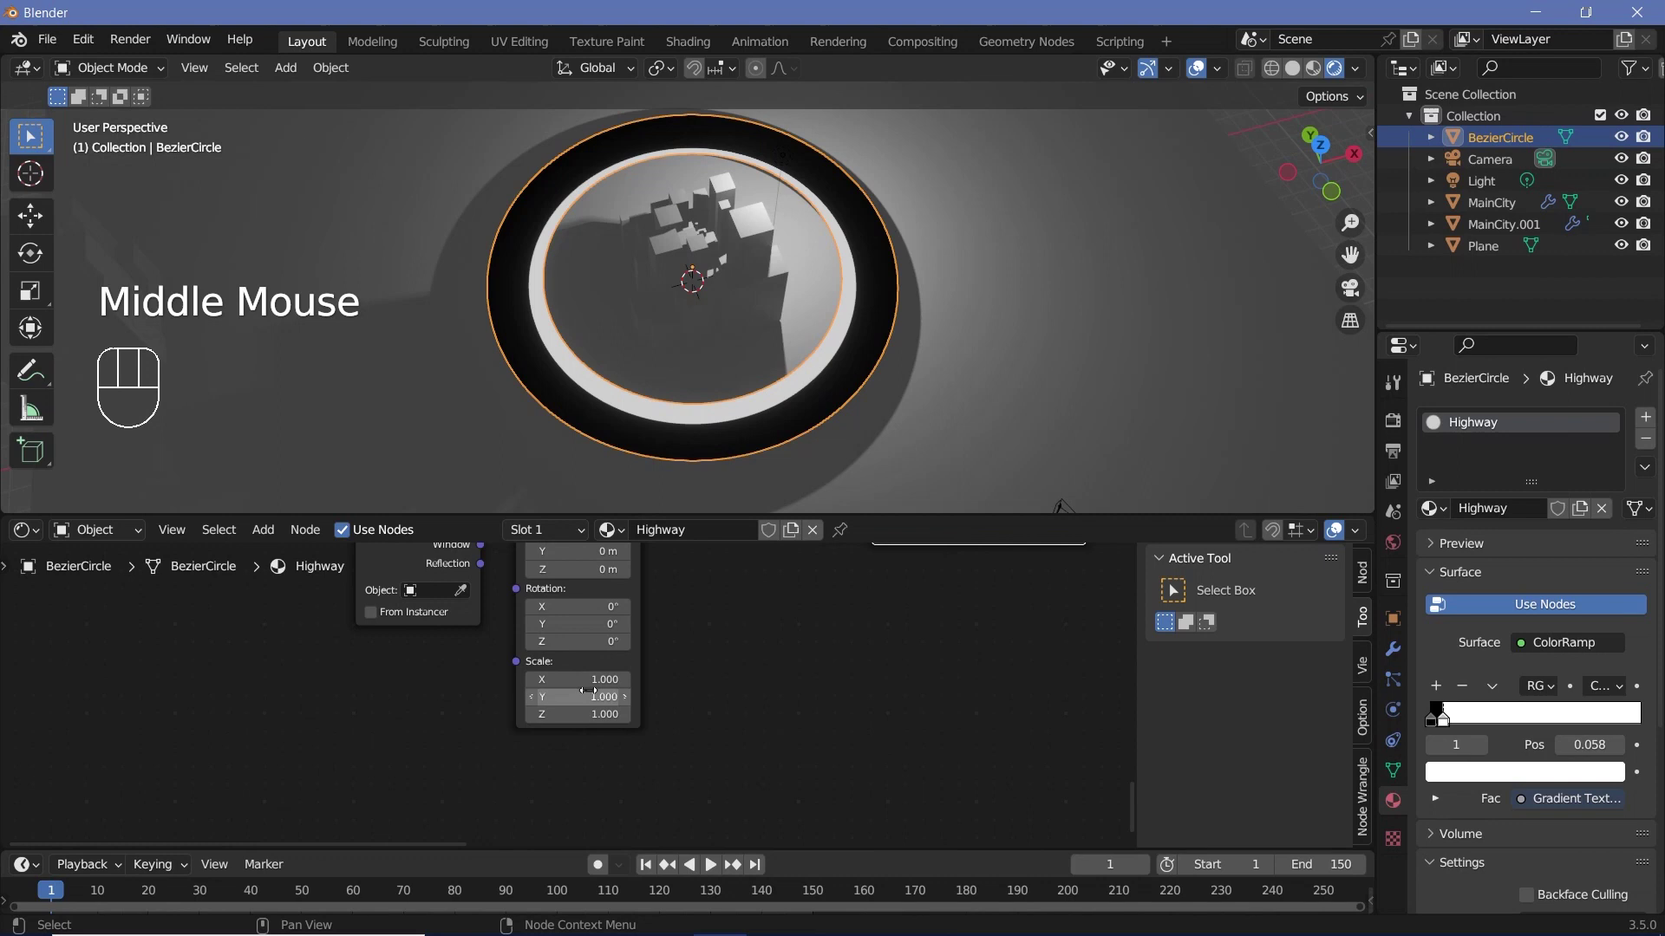
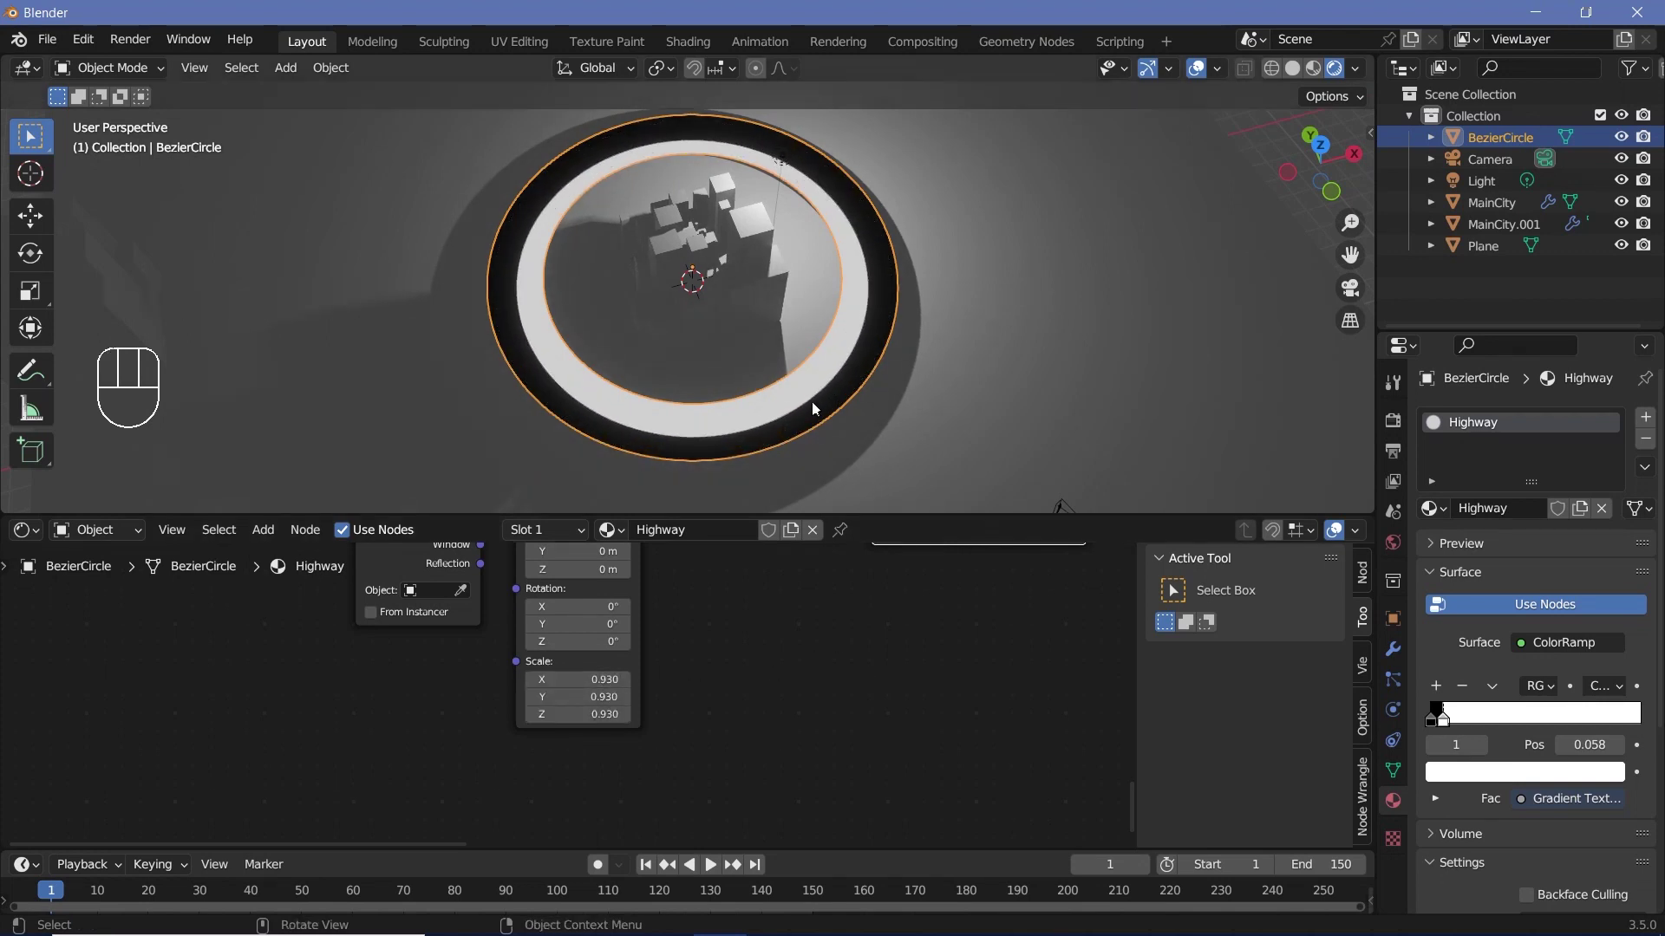
{"action": "key", "text": "KP_7"}
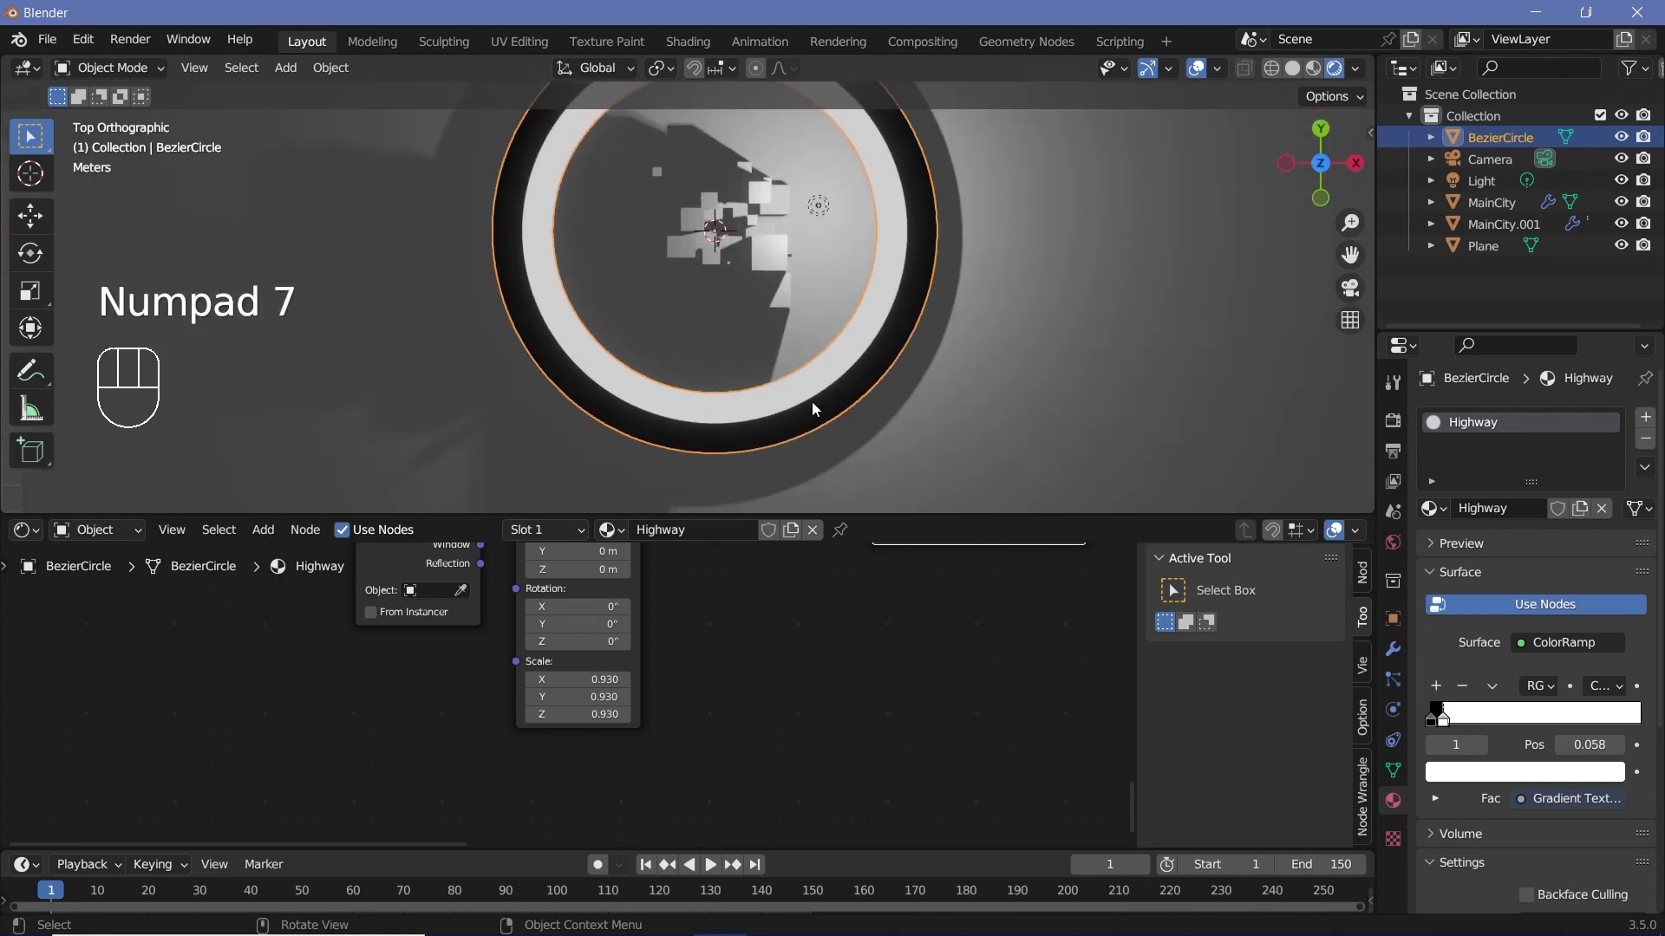
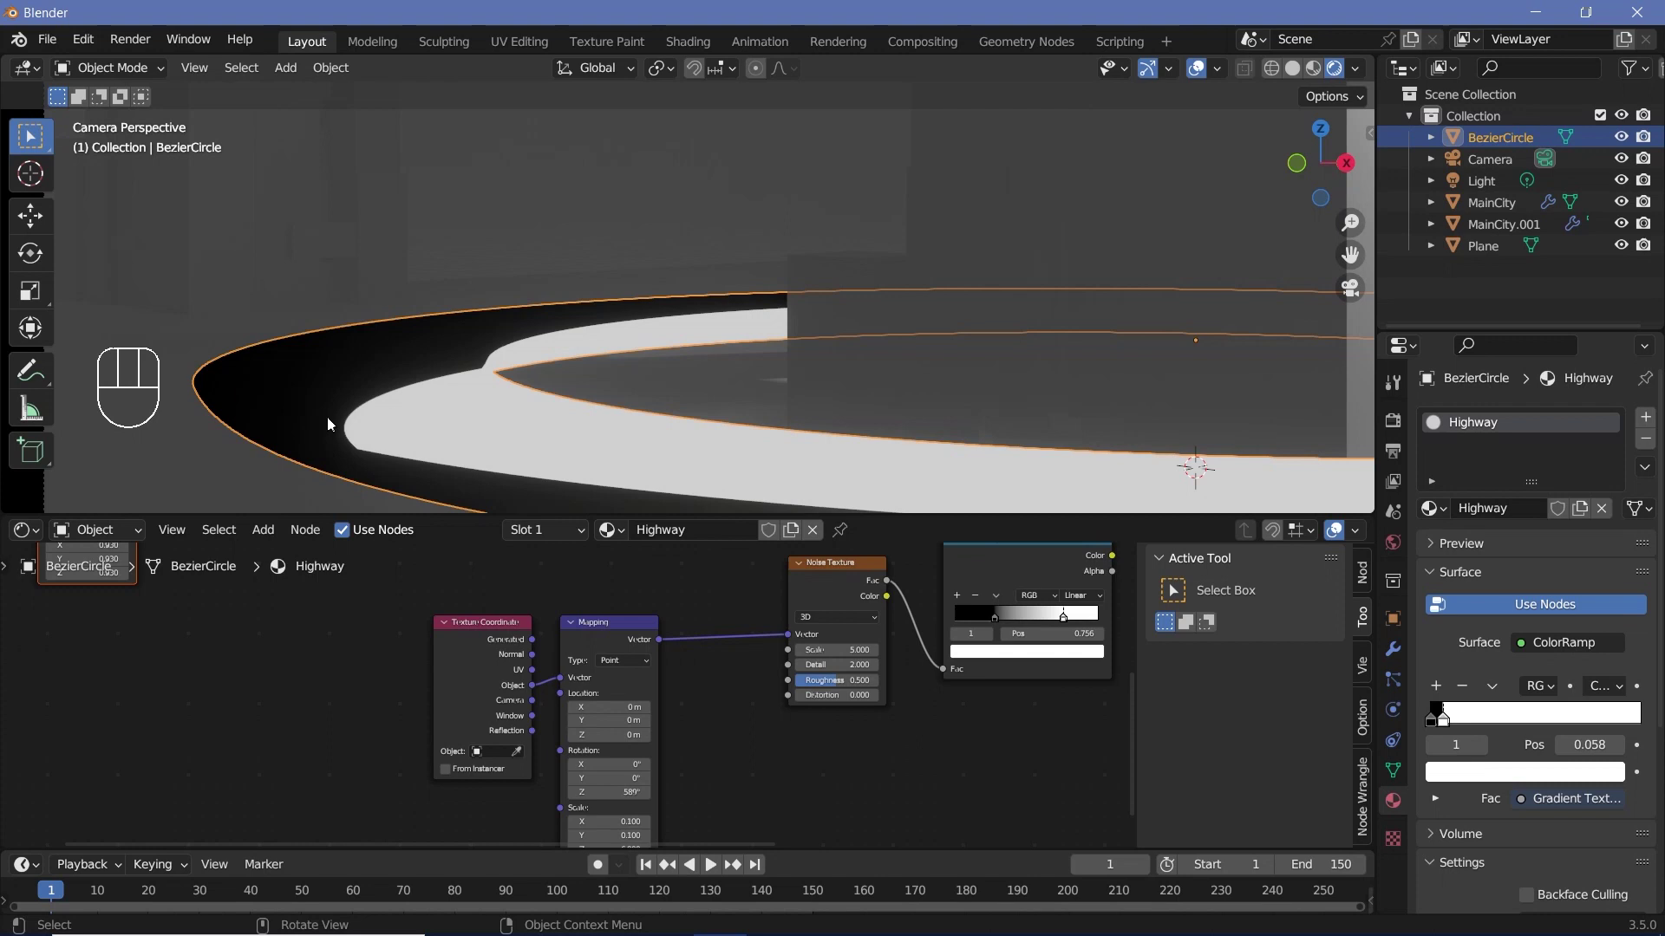
Duplicate the Mapping node below the first and feed it the same Object texture coordinates
{"action": "scroll", "scroll_direction": "down", "scroll_amount": 3}
{"action": "left_click", "coordinate": [933, 619]}
{"action": "left_click", "coordinate": [1000, 579]}
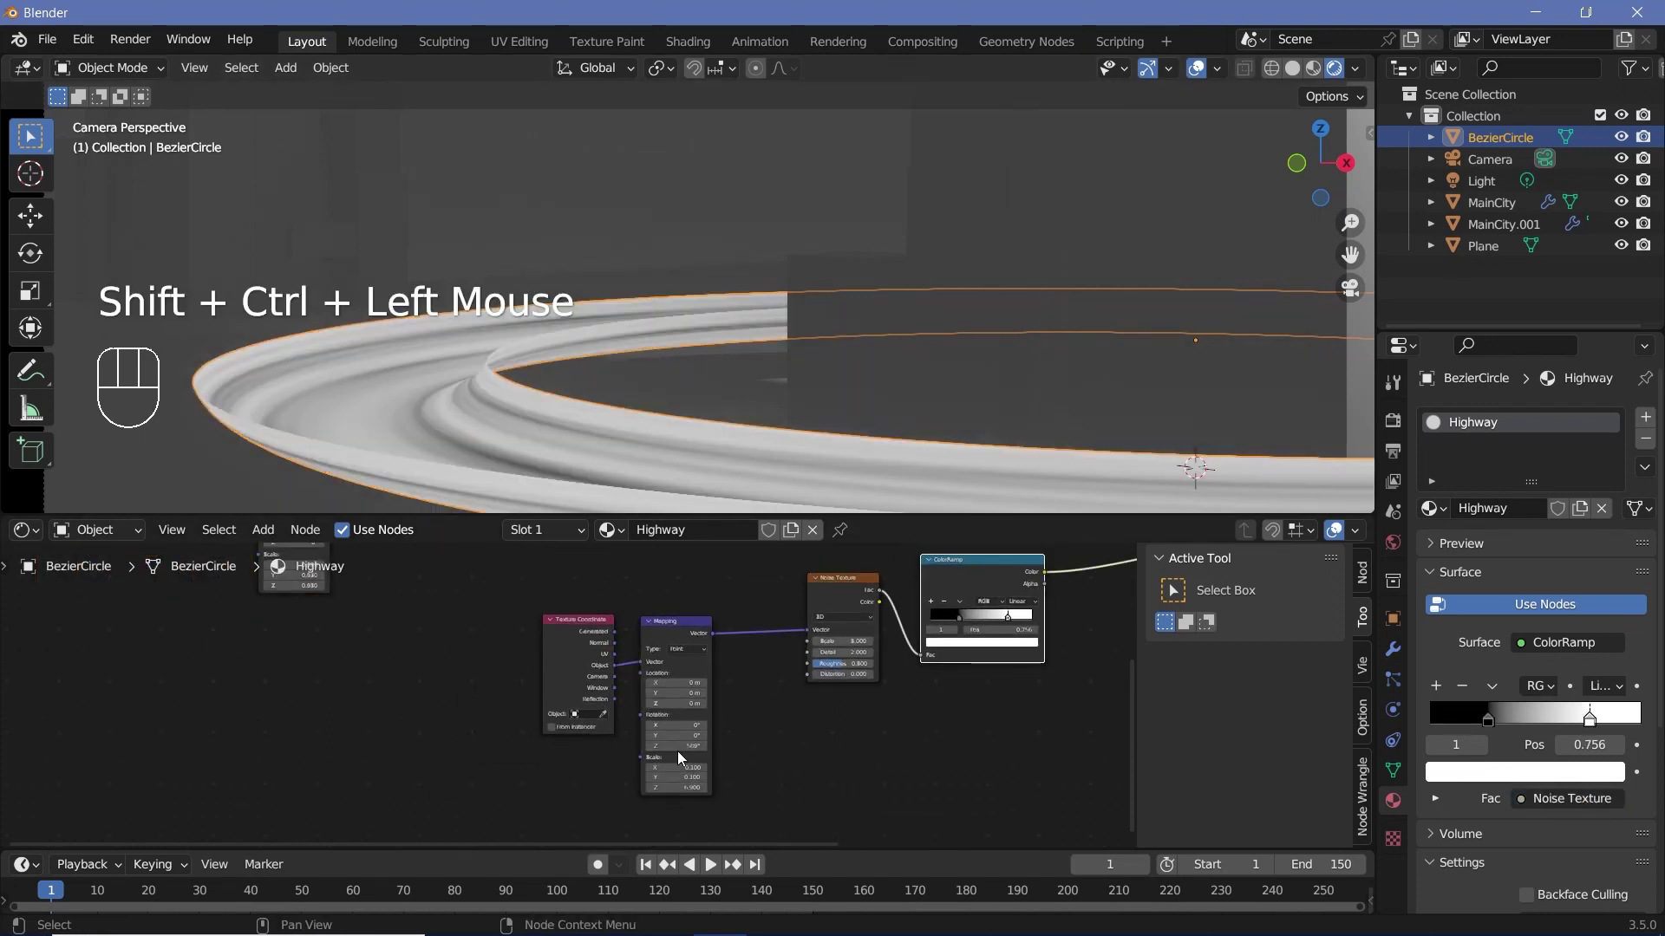
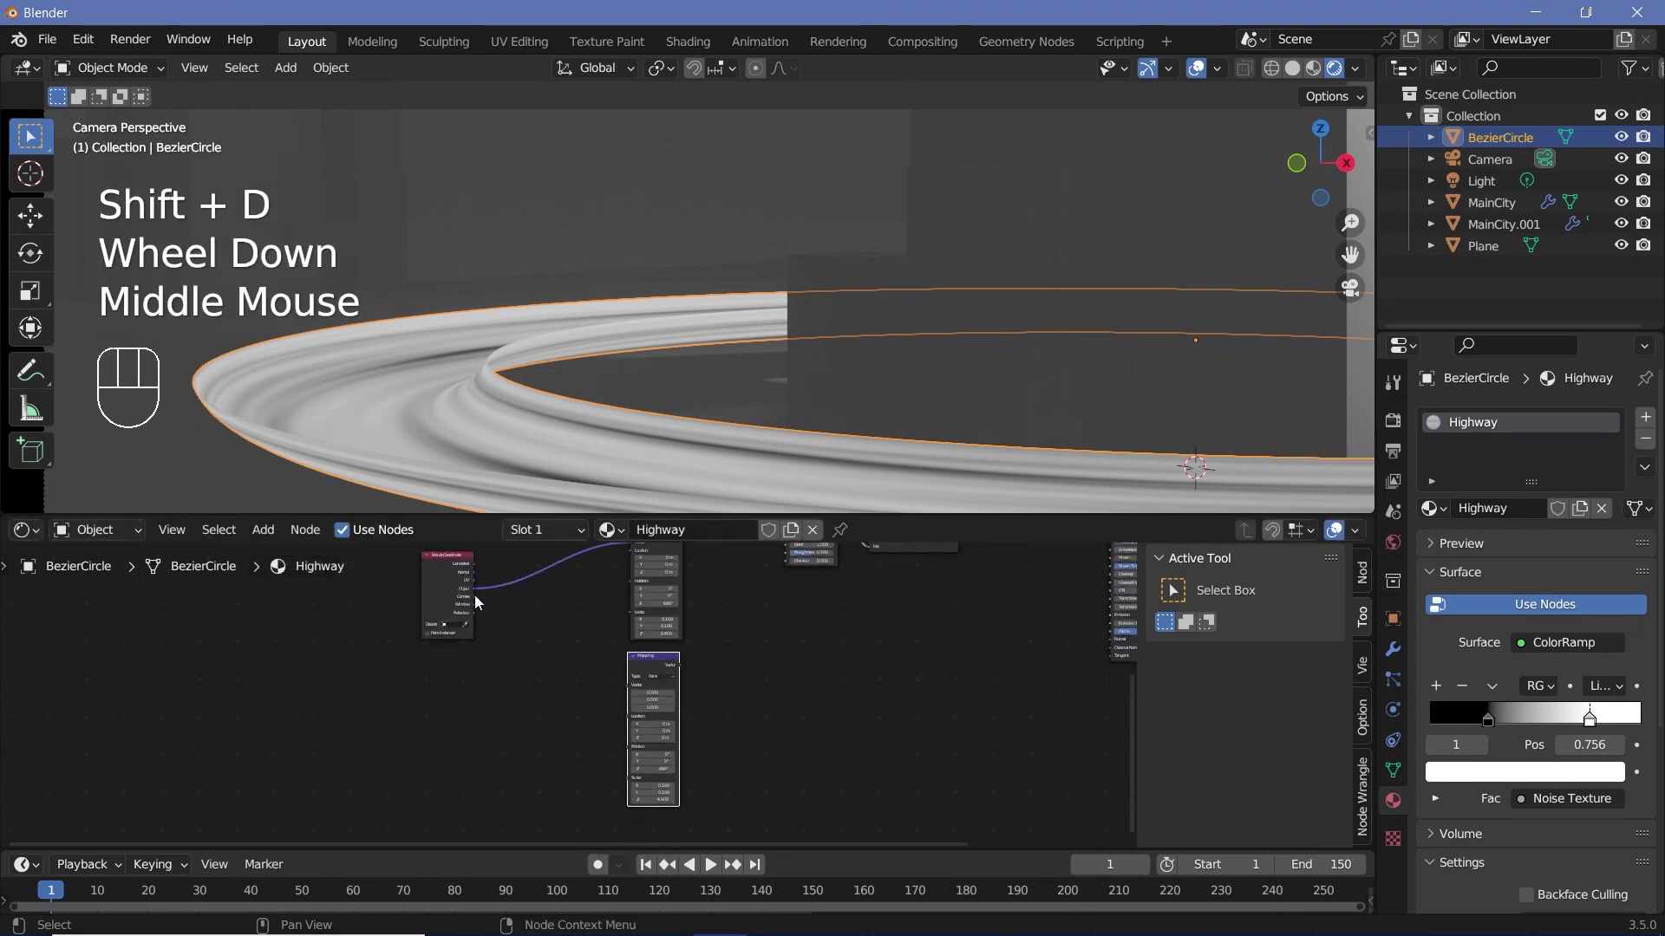
{"action": "left_click_drag", "start_coordinate": [482, 600], "coordinate": [633, 690]}
{"action": "left_click_drag", "start_coordinate": [592, 710], "coordinate": [506, 740]}
Add a Value node, route it into a Combine XYZ Z input and on into the first Mapping node
{"action": "key", "text": "shift+a"}
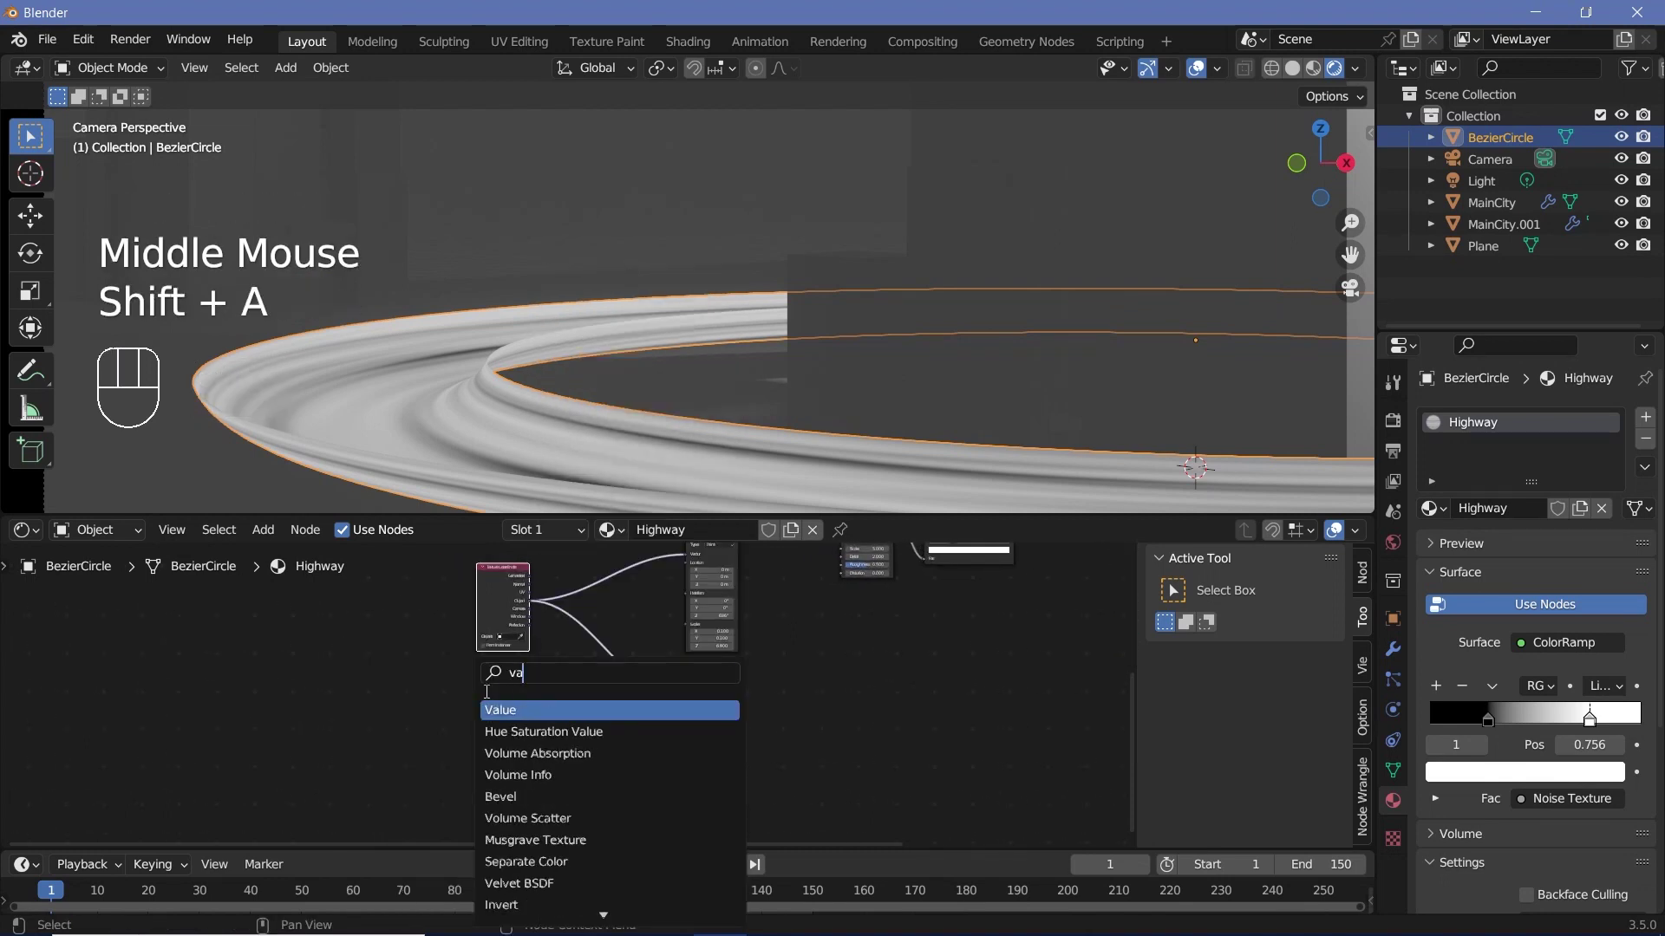
{"action": "scroll", "scroll_direction": "up", "scroll_amount": 3}
{"action": "left_click_drag", "start_coordinate": [477, 715], "coordinate": [556, 748]}
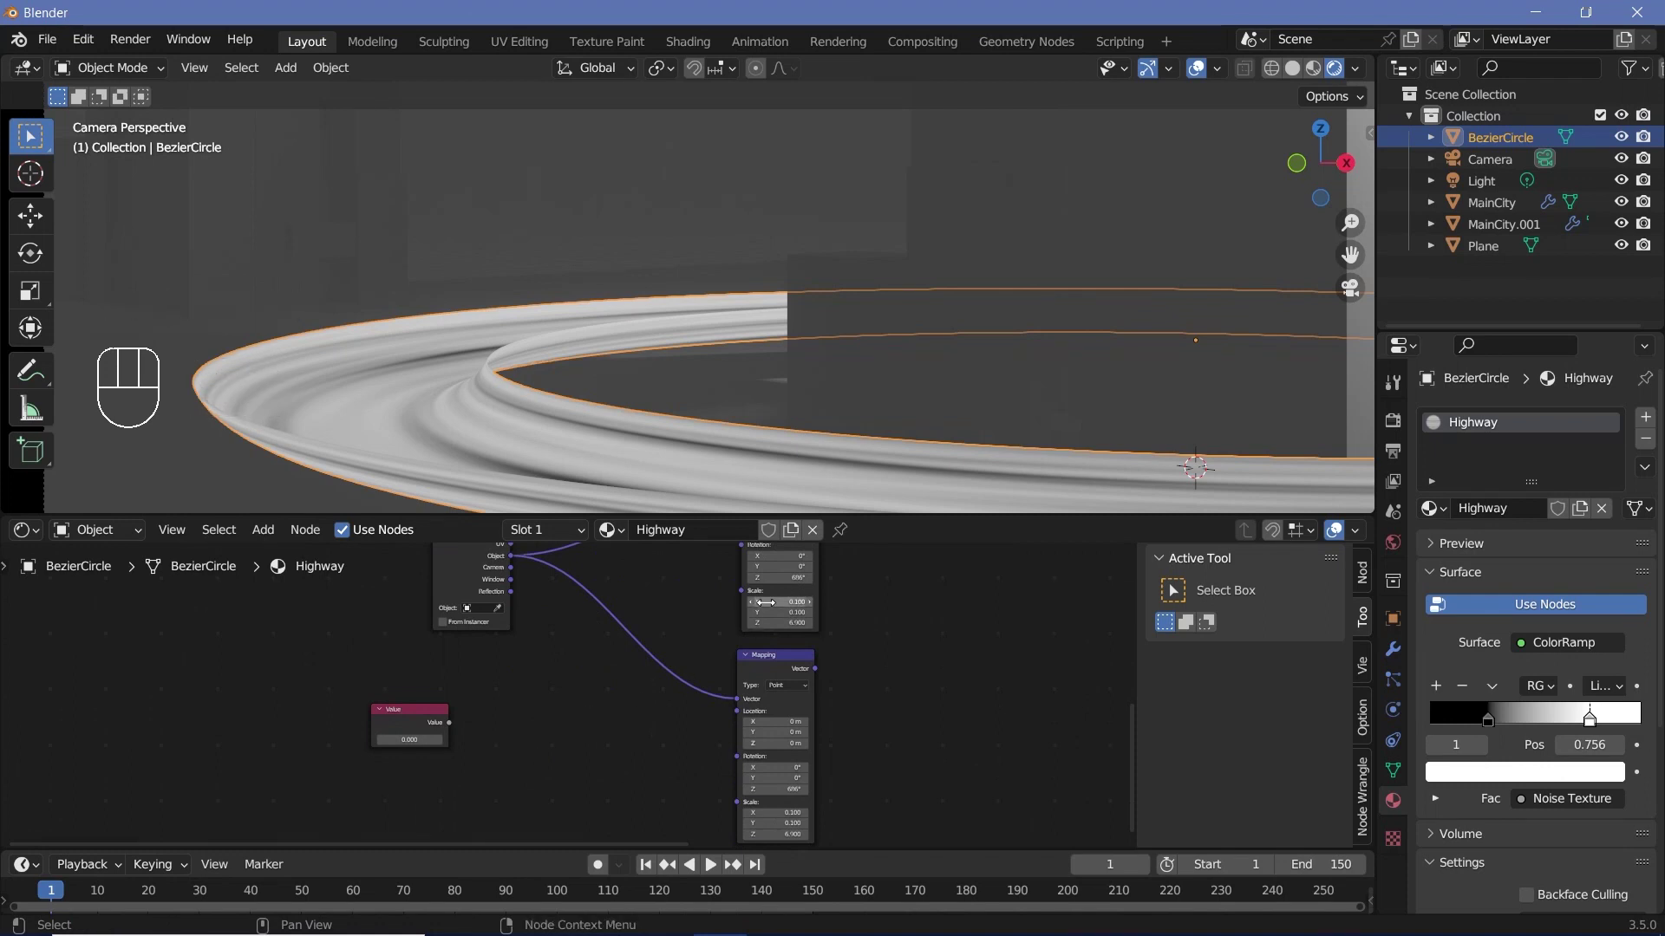
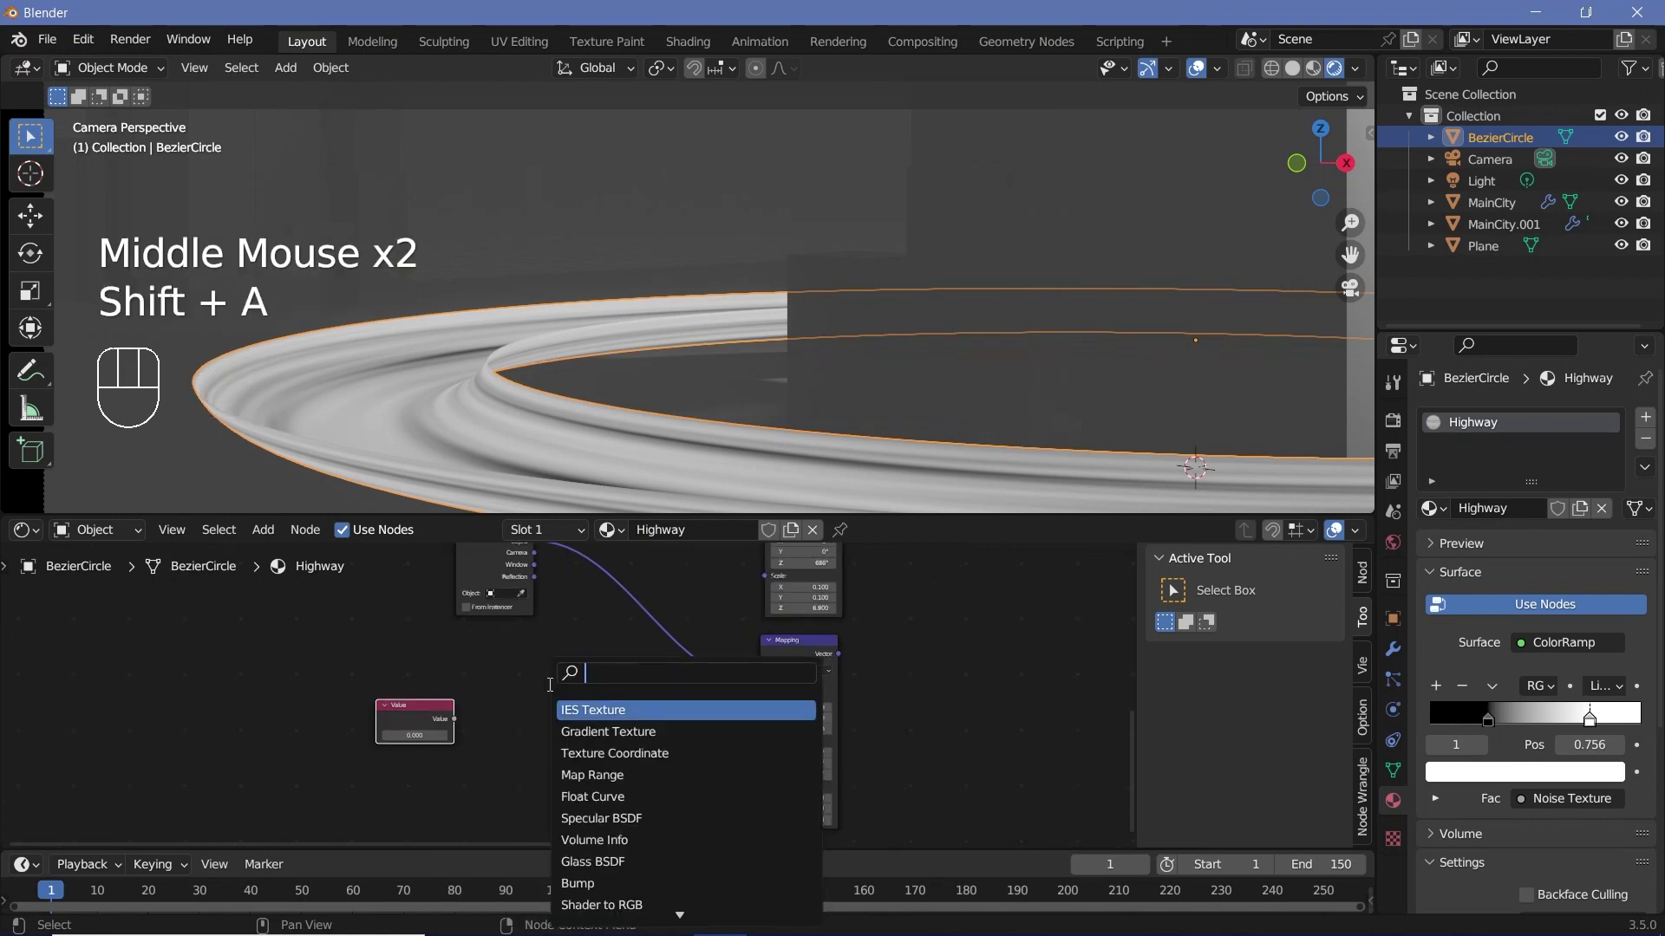
{"action": "left_click_drag", "start_coordinate": [465, 727], "coordinate": [576, 715]}
{"action": "left_click_drag", "start_coordinate": [652, 672], "coordinate": [613, 758]}
{"action": "middle_click", "coordinate": [562, 640]}
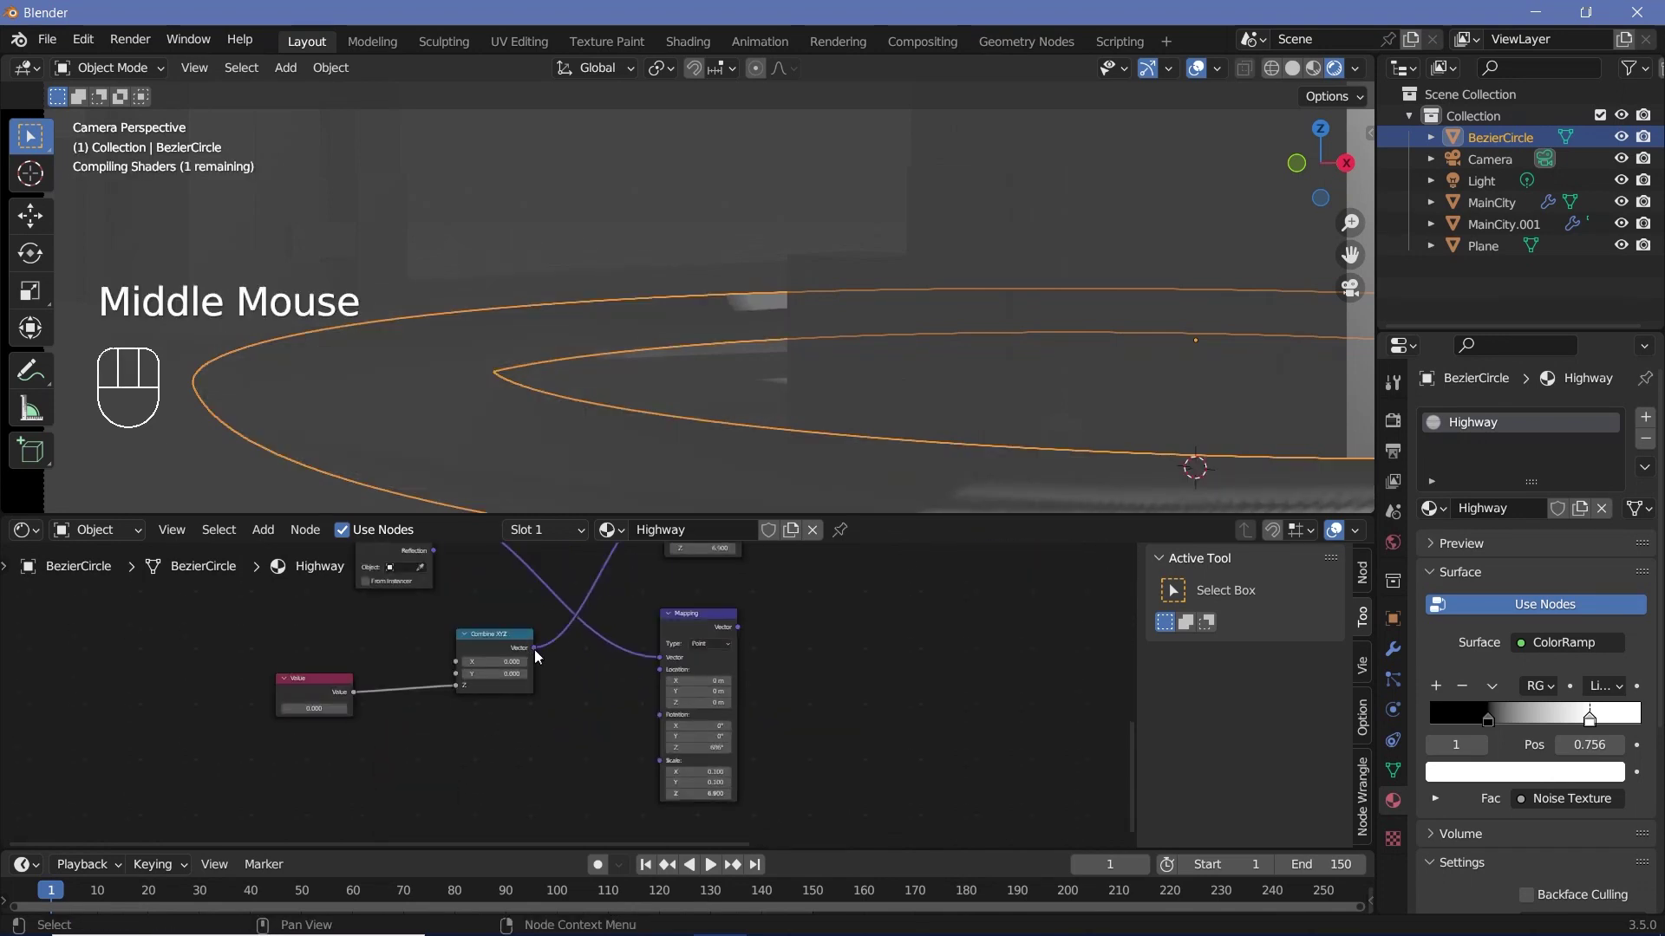
{"action": "left_click", "coordinate": [598, 719]}
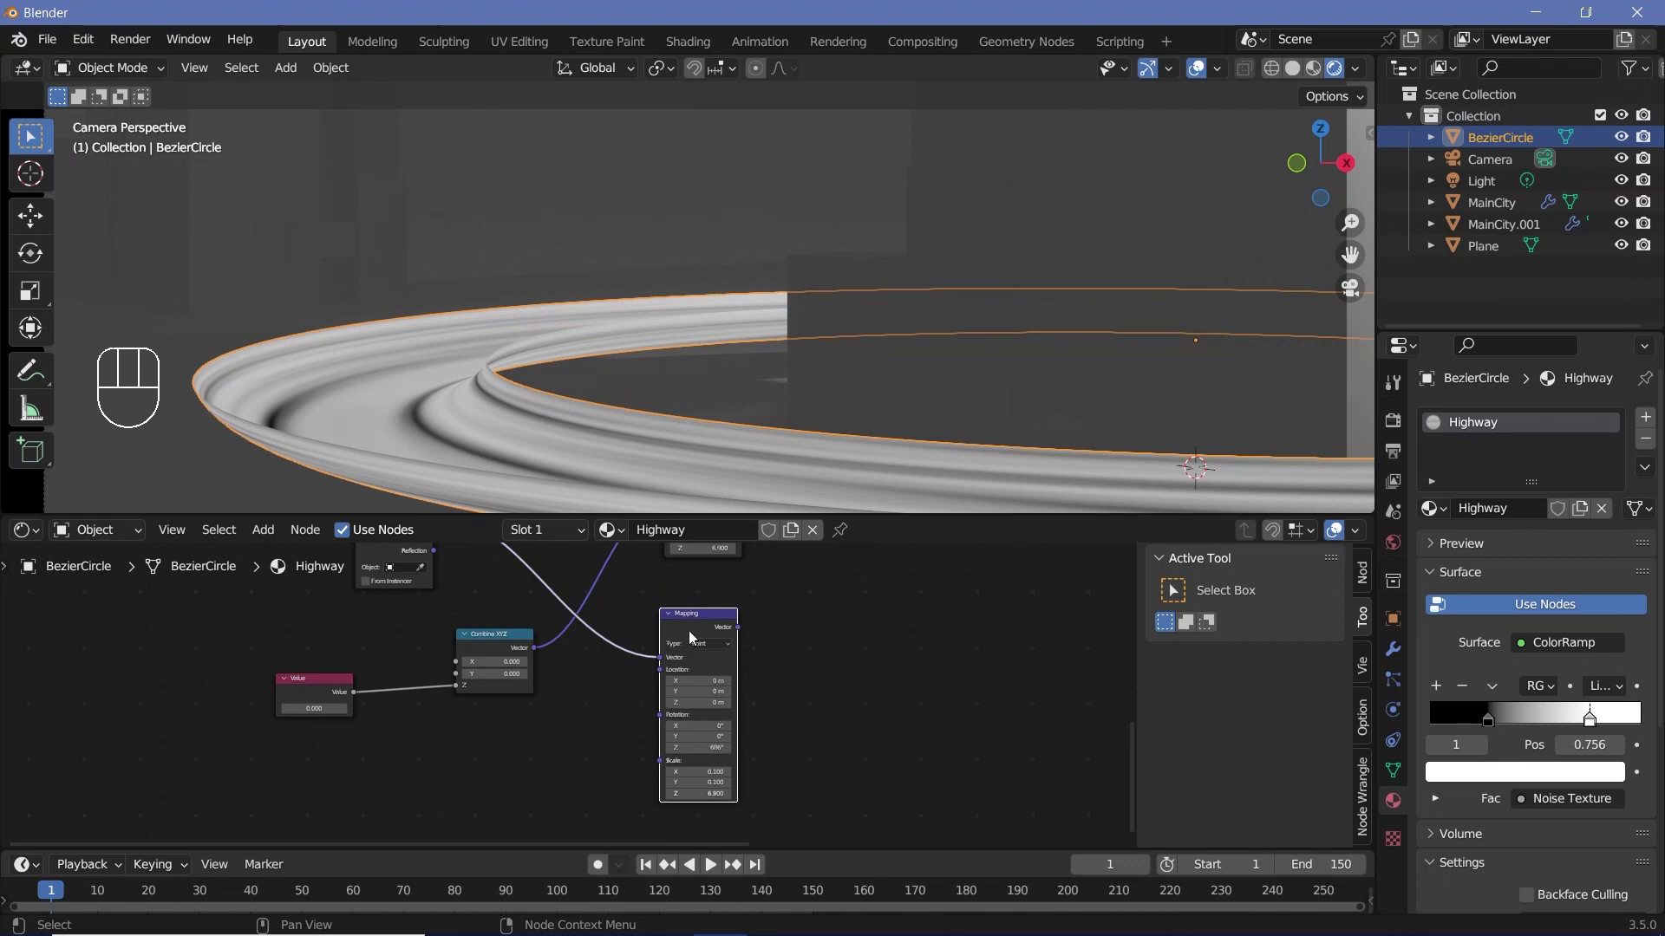
{"action": "left_click", "coordinate": [507, 640]}
Add a Math Multiply node and a duplicate Combine XYZ, feeding the negated value into its Z
{"action": "key", "text": "shift+a"}
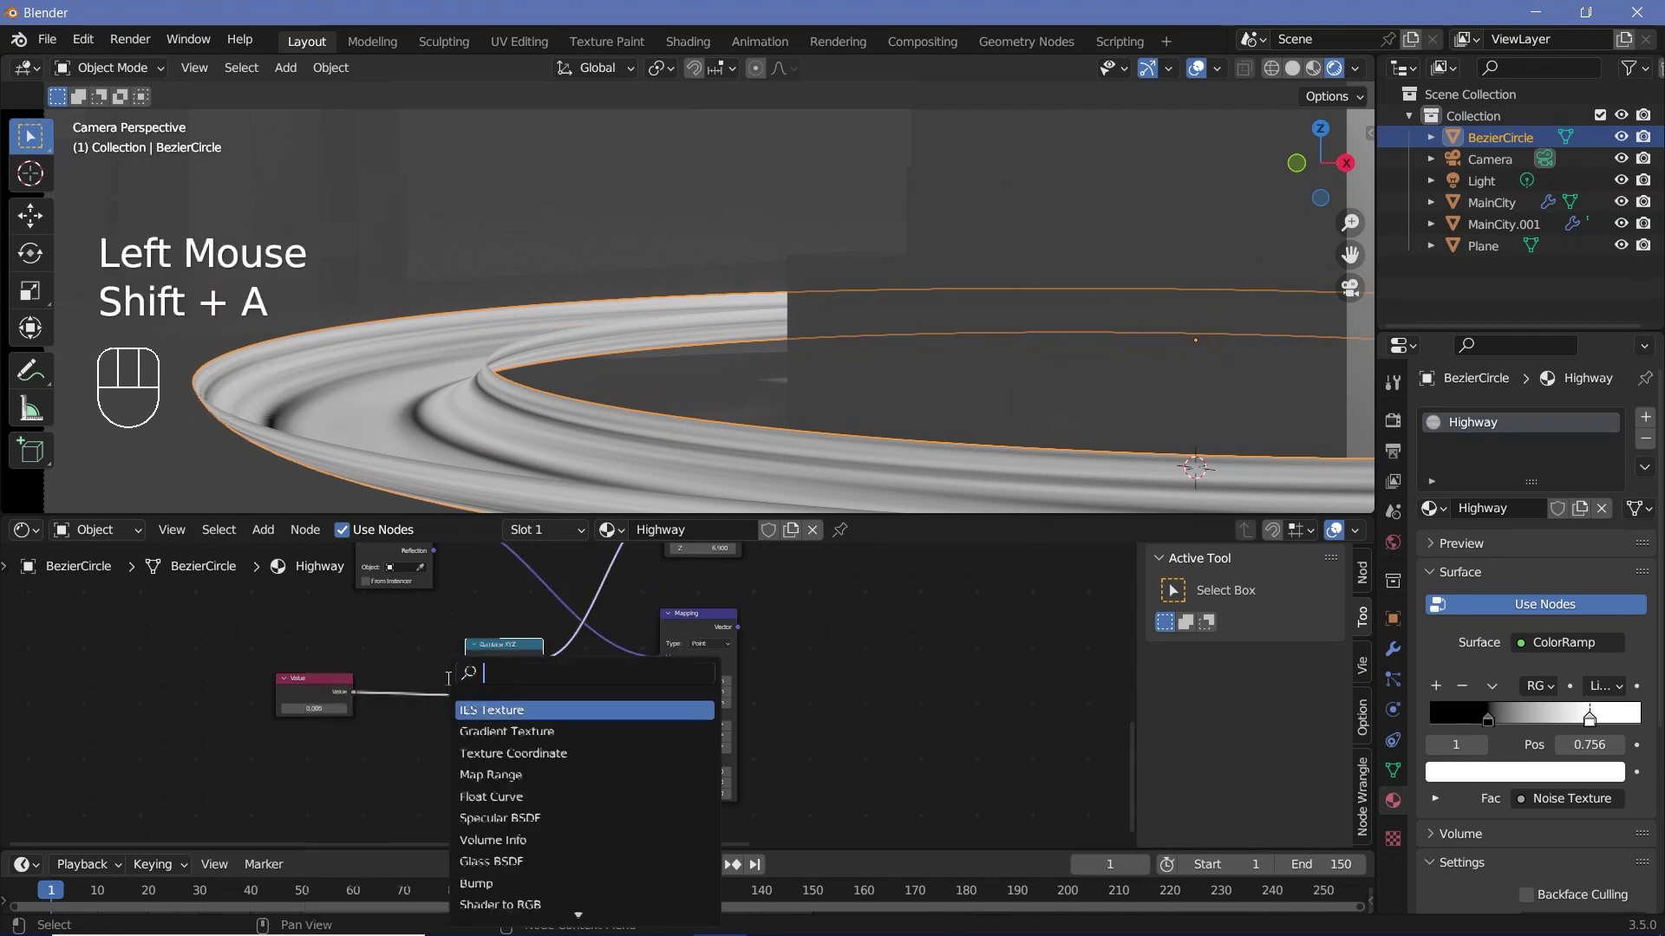
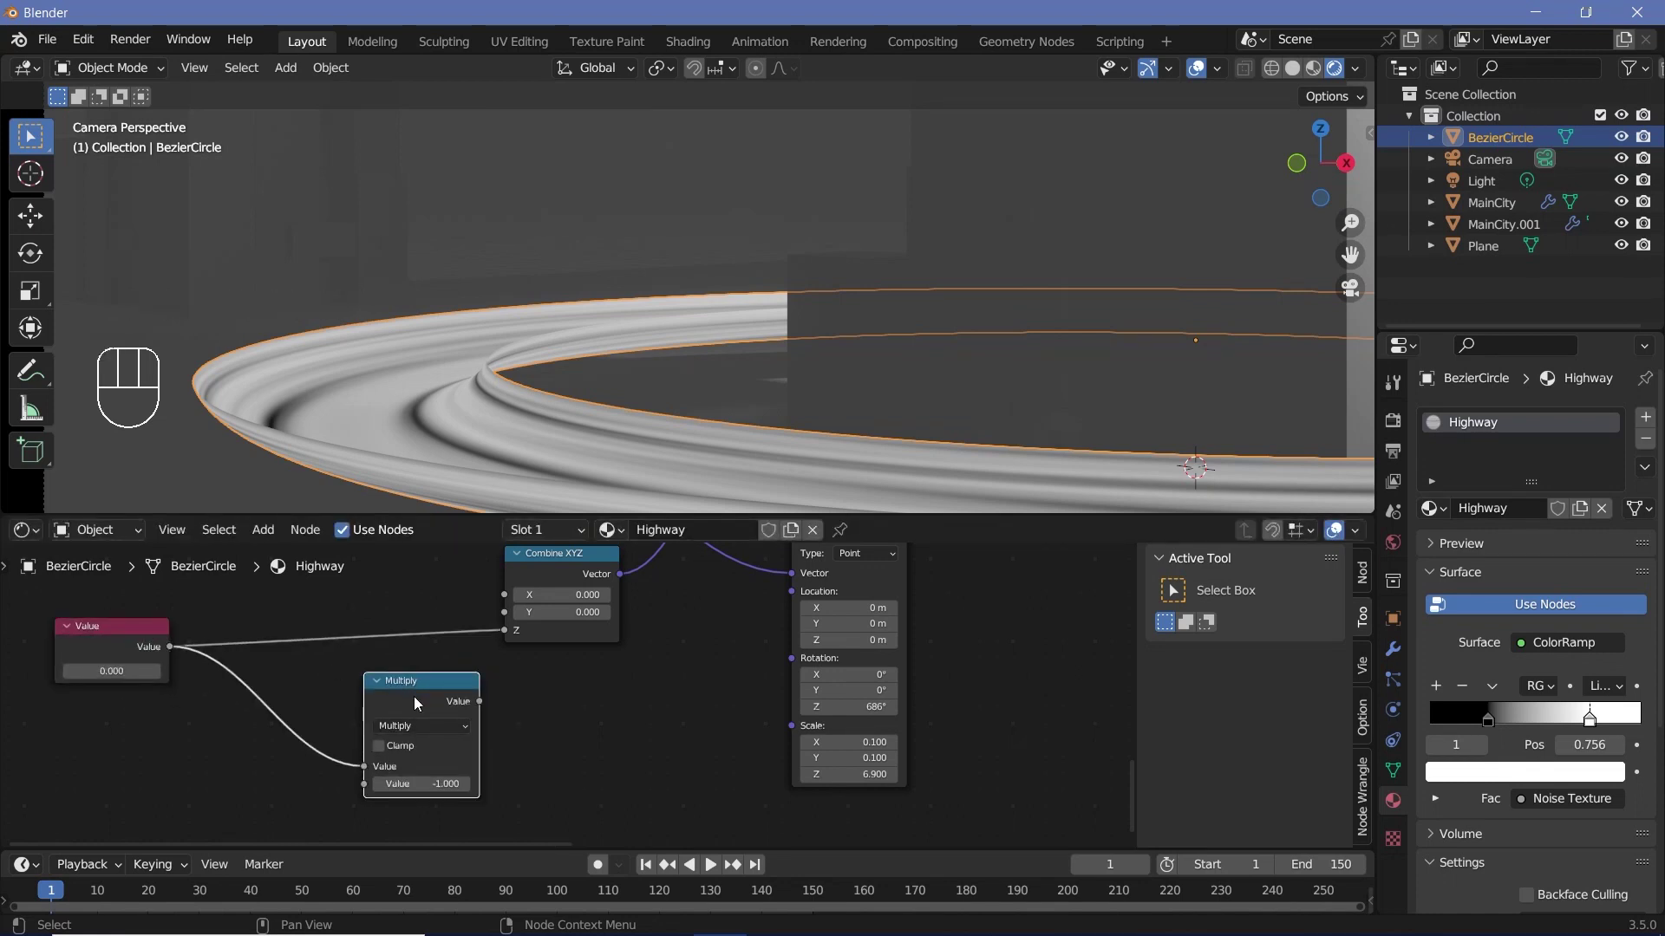
{"action": "left_click", "coordinate": [564, 569]}
{"action": "key", "text": "shift+d"}
{"action": "left_click", "coordinate": [509, 746]}
{"action": "left_click_drag", "start_coordinate": [630, 696], "coordinate": [781, 676]}
Set the Multiply factor to −1 and link the second Combine XYZ into the second Mapping node
{"action": "middle_click", "coordinate": [691, 688]}
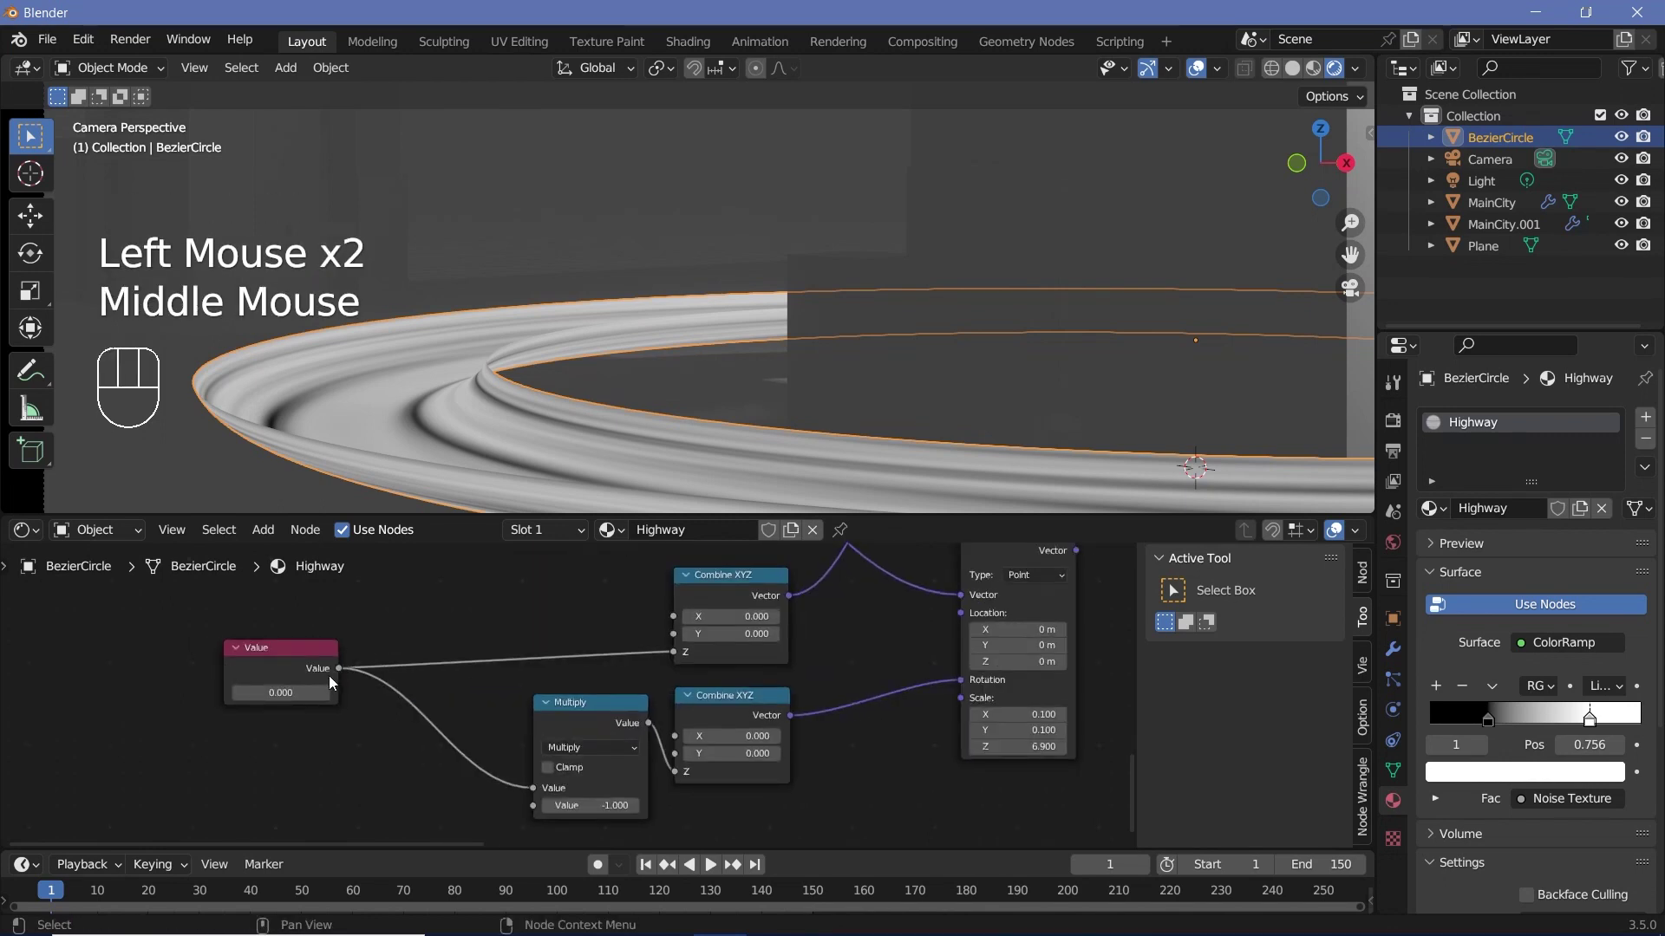
{"action": "scroll", "scroll_direction": "down", "scroll_amount": 3}
{"action": "right_click", "coordinate": [791, 704]}
{"action": "left_click", "coordinate": [791, 703]}
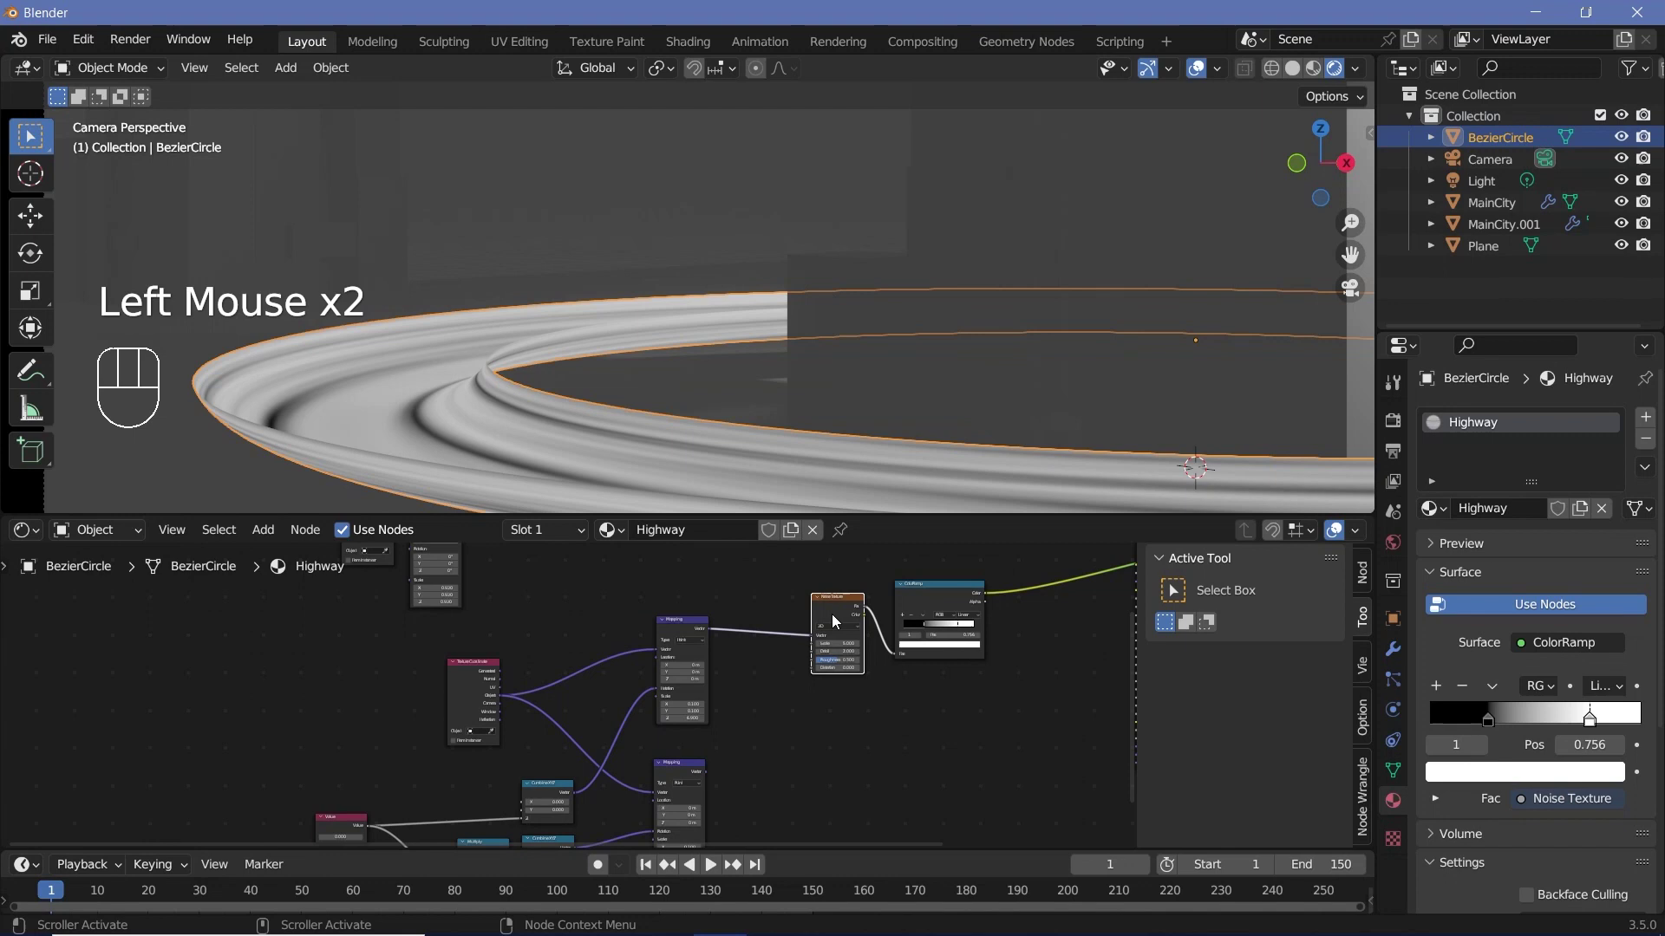
{"action": "left_click", "coordinate": [837, 621]}
{"action": "scroll", "scroll_direction": "up", "scroll_amount": 3}
{"action": "left_click", "coordinate": [722, 604]}
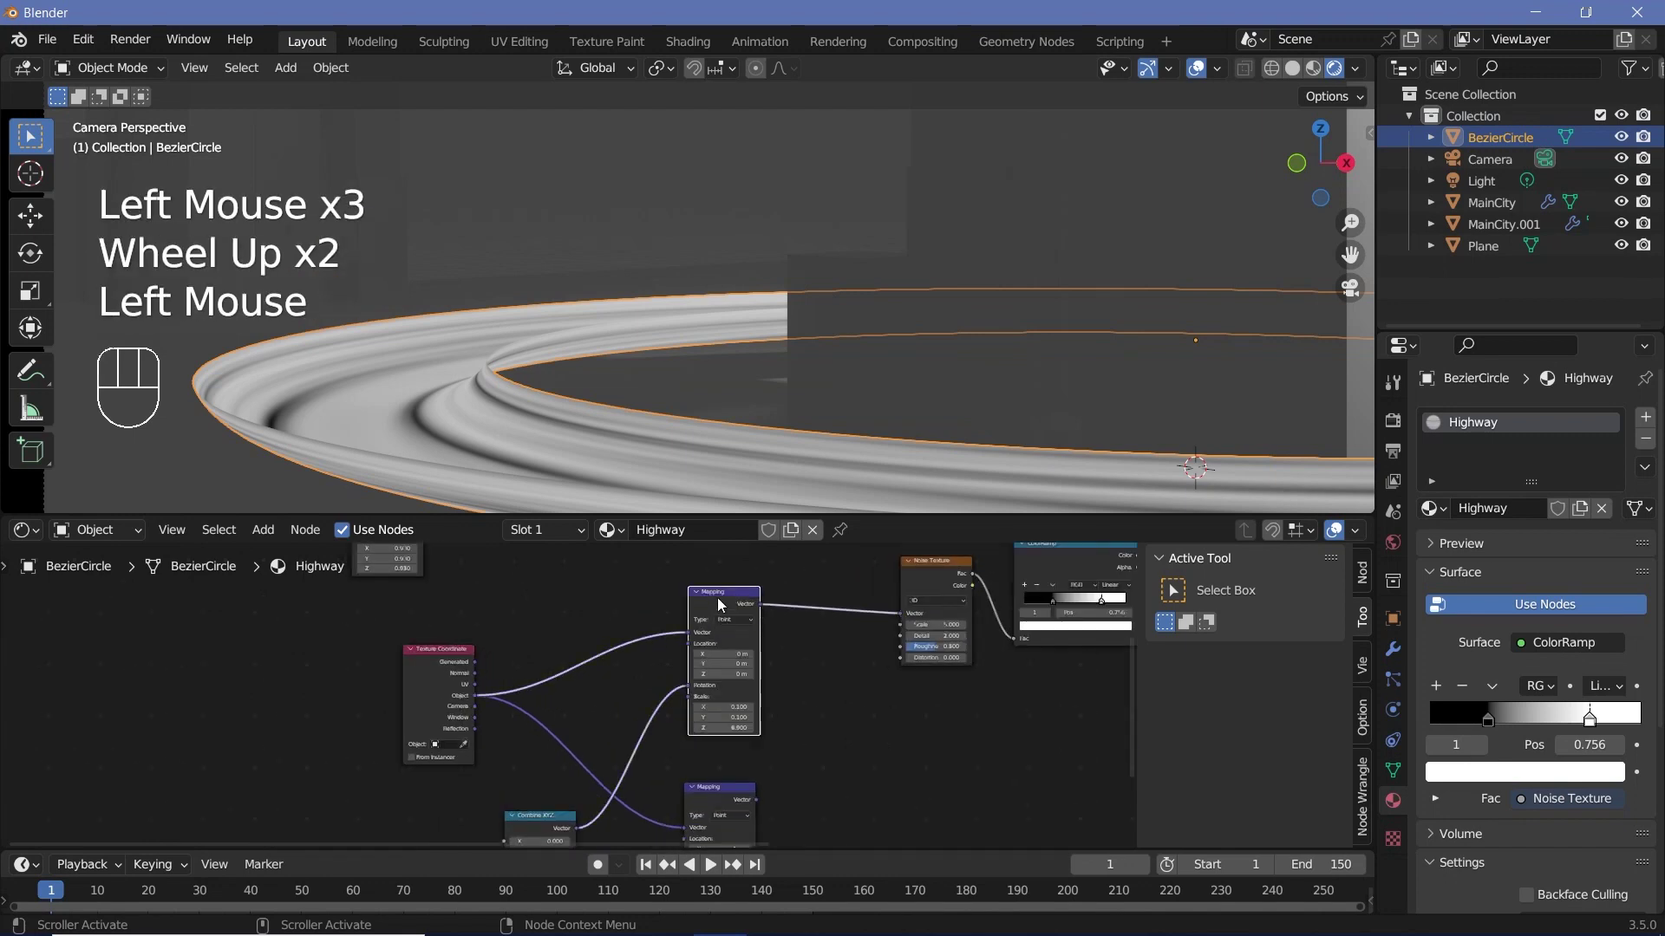
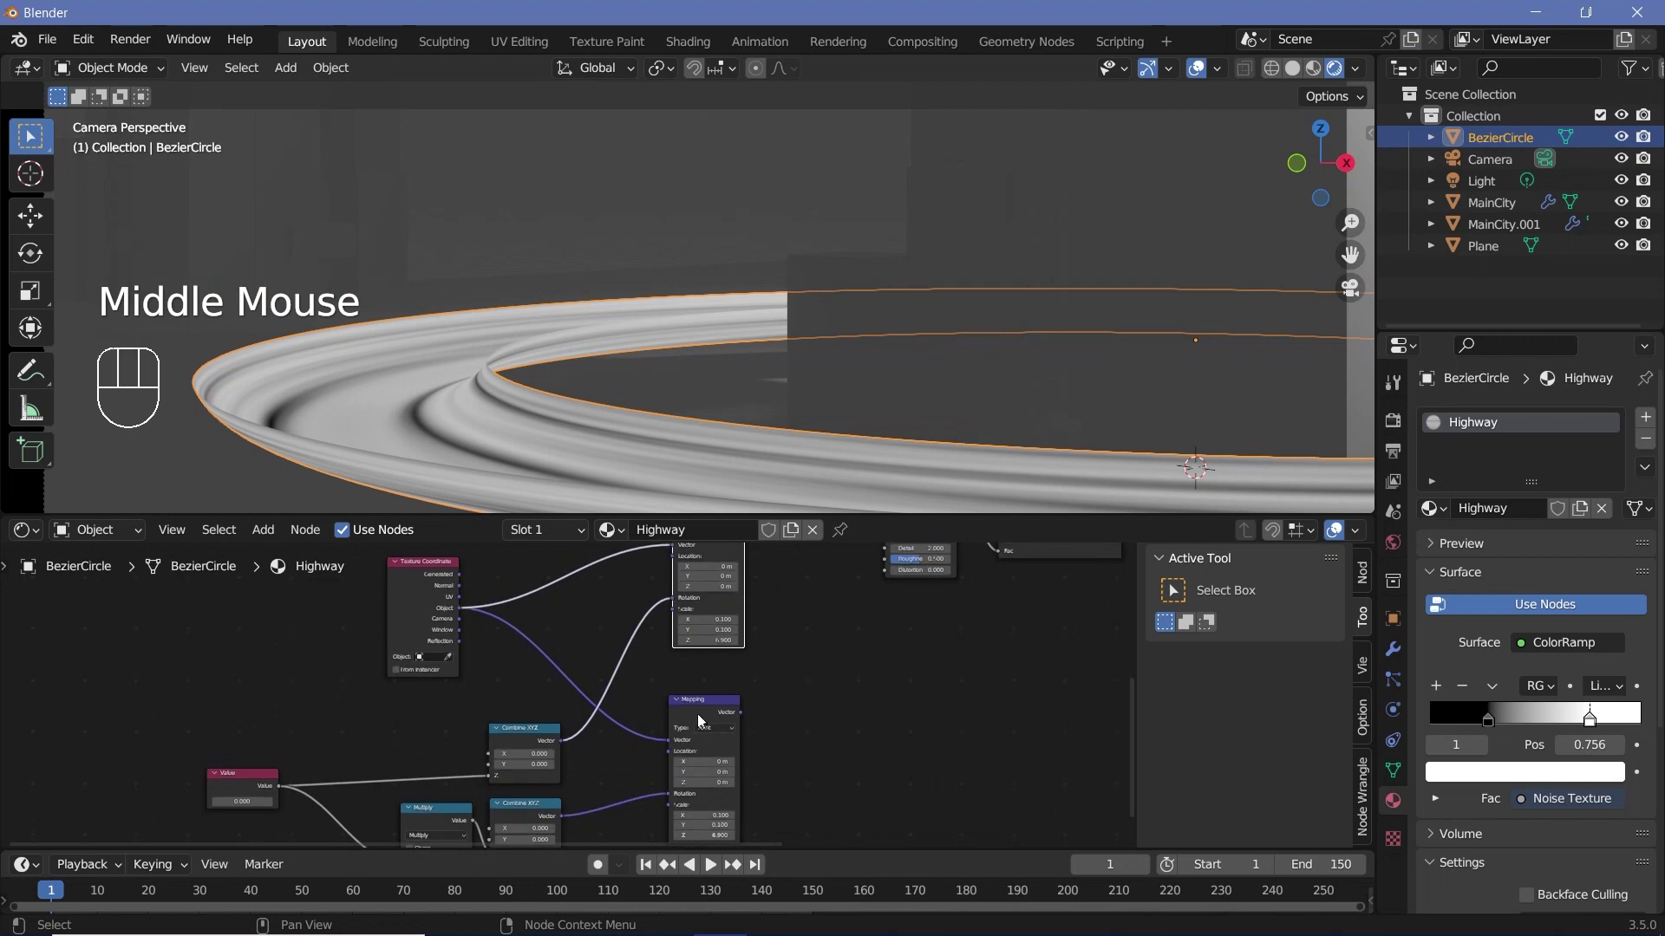
{"action": "left_click", "coordinate": [702, 720]}
{"action": "middle_click", "coordinate": [699, 698]}
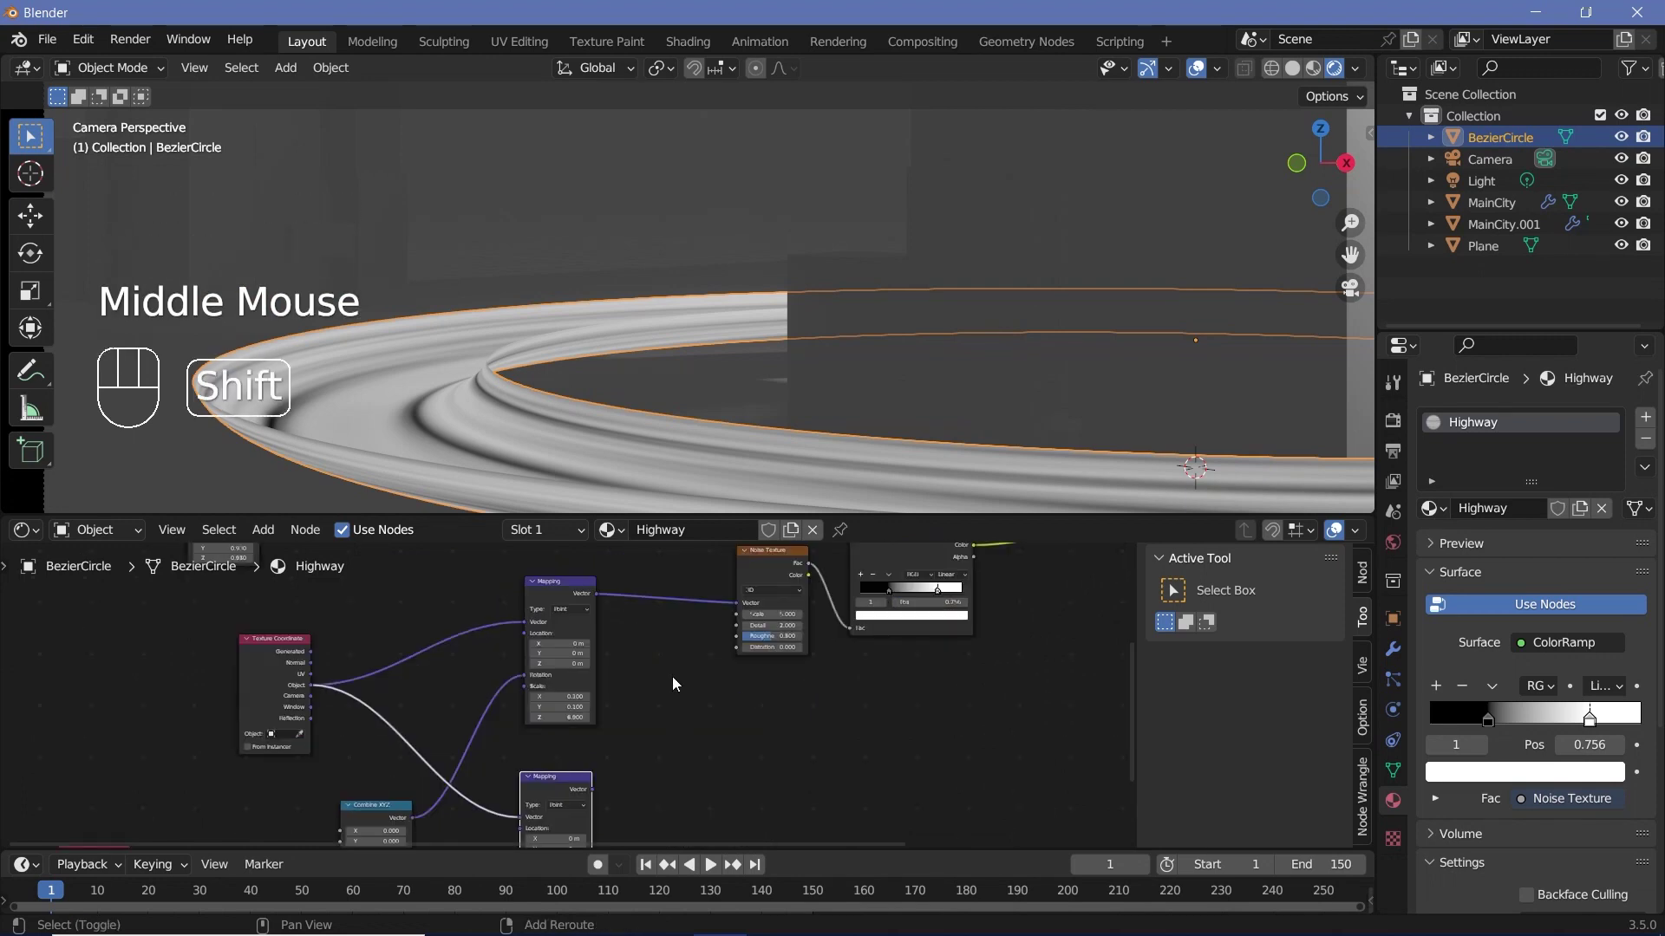
Insert a Vector Mix node so both Mapping outputs blend before the Noise Texture
{"action": "key", "text": "shift+a"}
{"action": "key", "text": "BackSpace"}
{"action": "scroll", "scroll_direction": "up", "scroll_amount": 3}
{"action": "scroll", "scroll_direction": "up", "scroll_amount": 3}
{"action": "left_click_drag", "start_coordinate": [717, 707], "coordinate": [712, 739]}
{"action": "left_click_drag", "start_coordinate": [715, 665], "coordinate": [678, 777]}
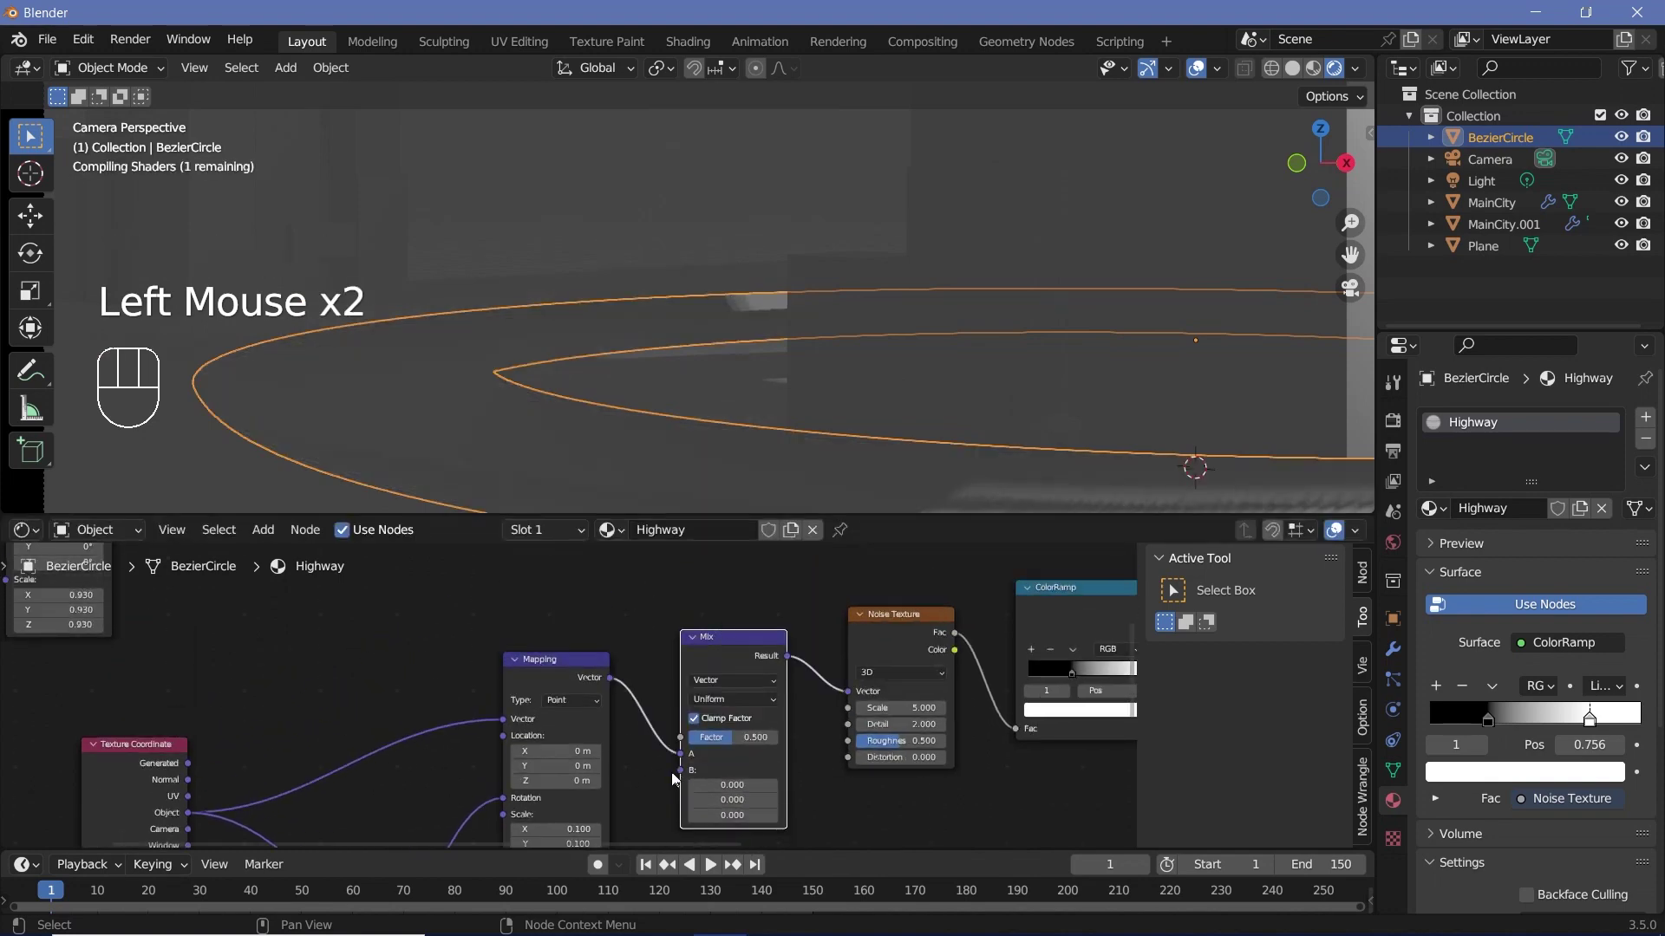
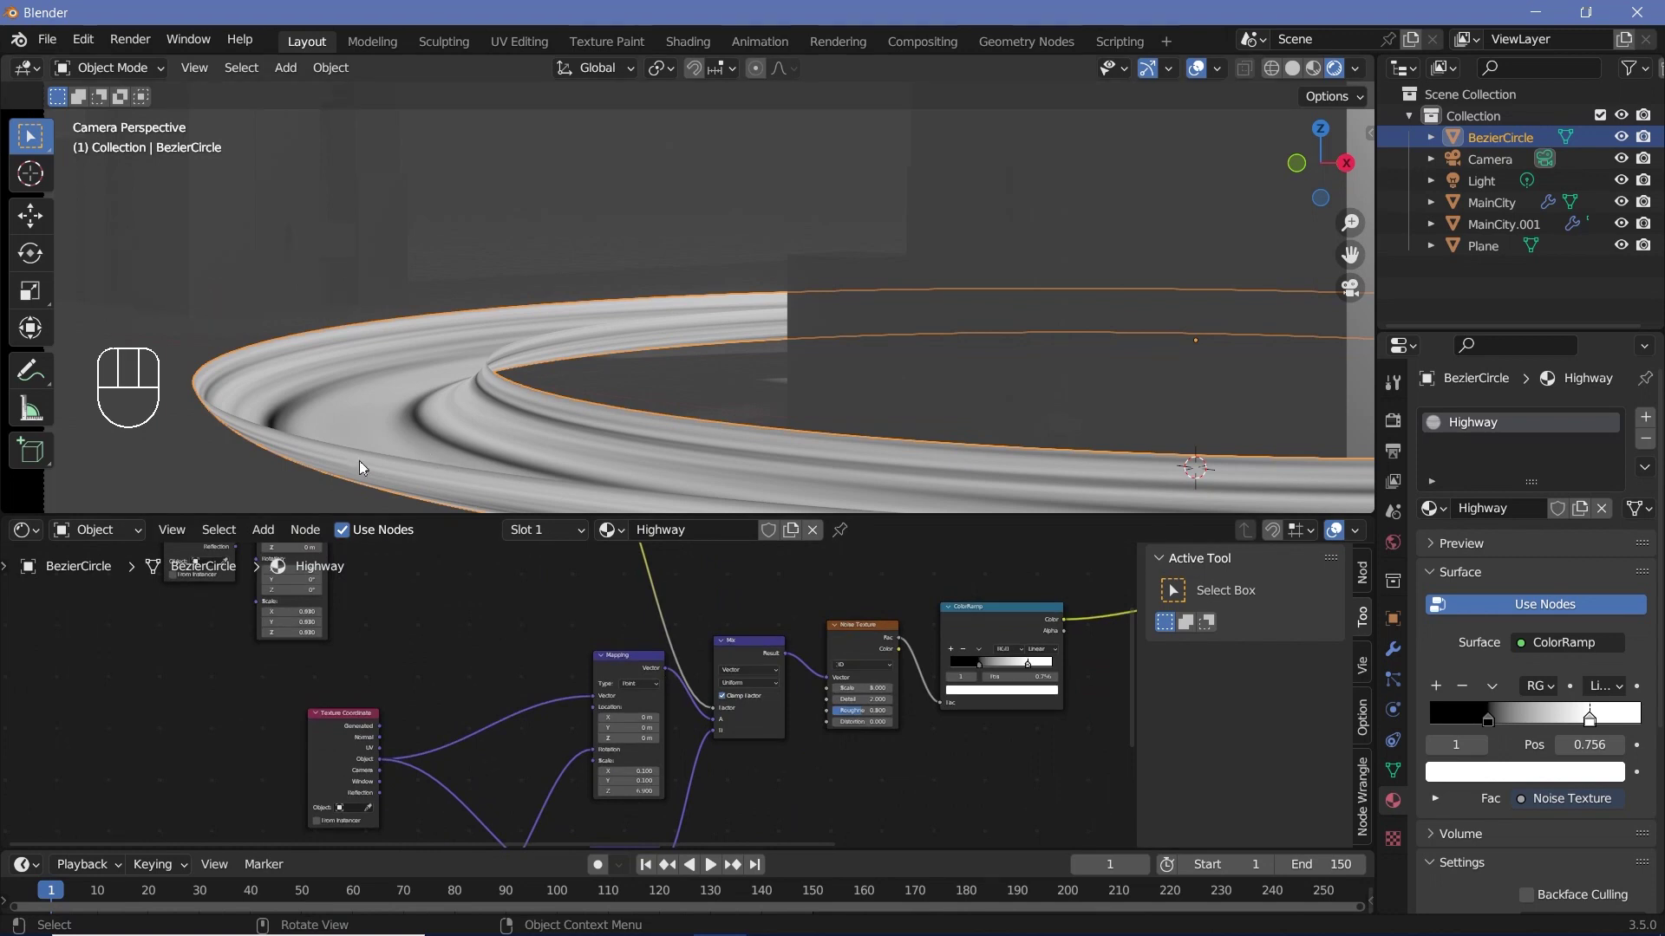
{"action": "left_click", "coordinate": [613, 661]}
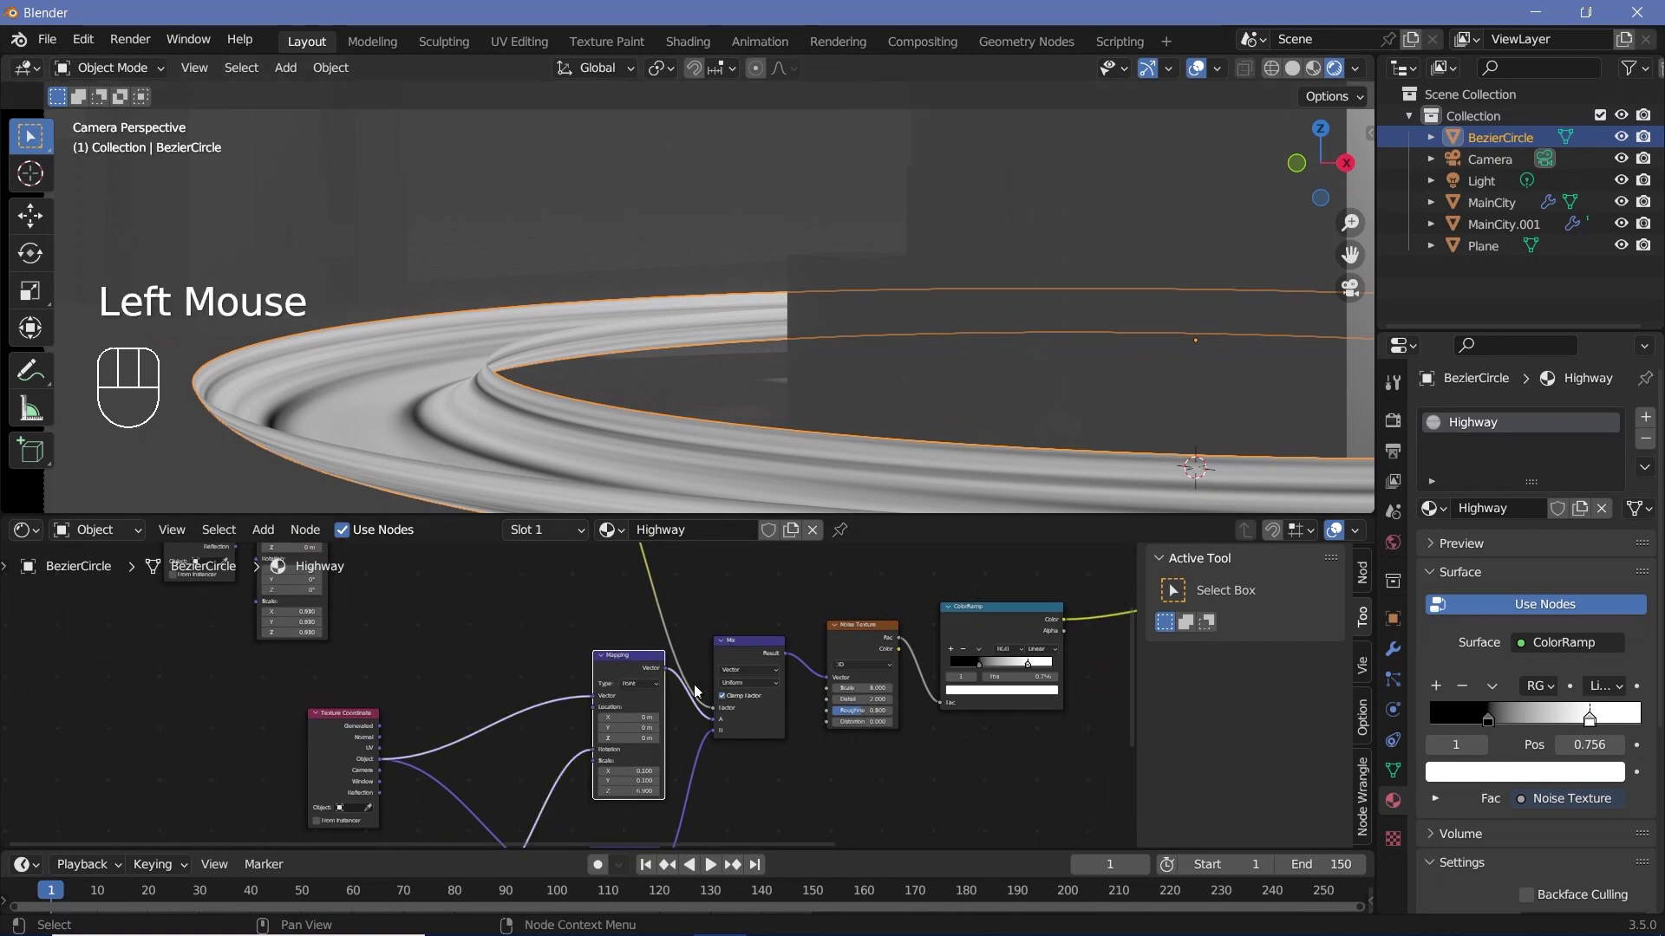
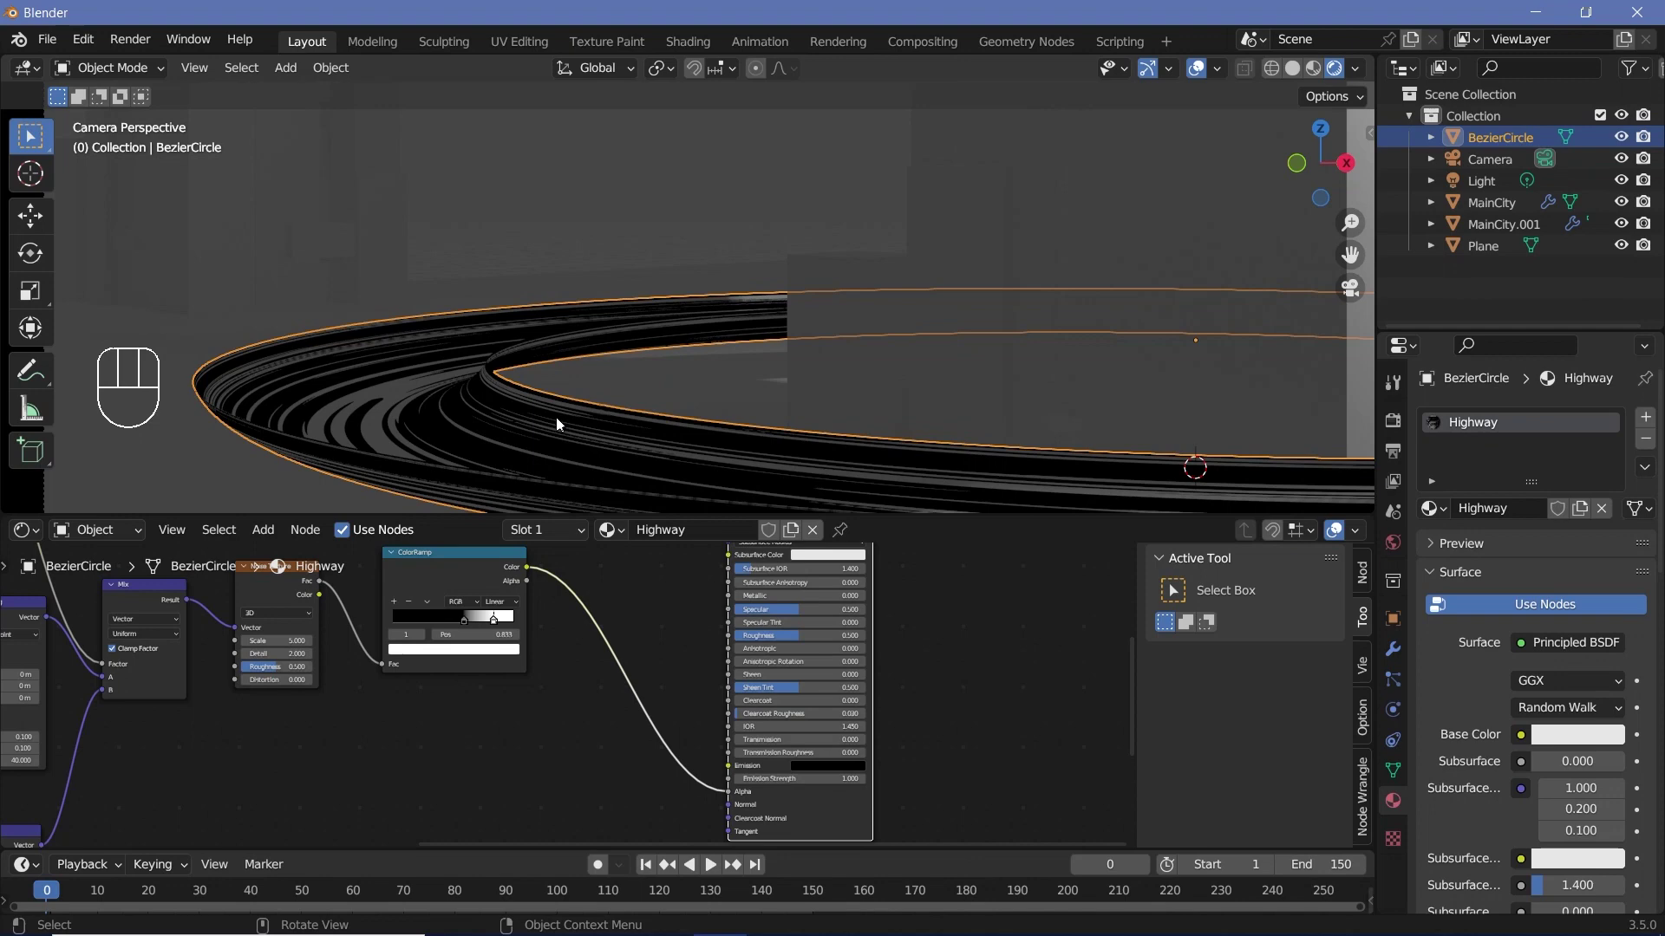
Drive the Principled BSDF Emission Strength from the striped ColorRamp output
{"action": "scroll", "scroll_direction": "down", "scroll_amount": 3}
{"action": "scroll", "scroll_direction": "down", "scroll_amount": 3}
{"action": "scroll", "scroll_direction": "down", "scroll_amount": 3}
{"action": "scroll", "scroll_direction": "down", "scroll_amount": 3}
{"action": "left_click_drag", "start_coordinate": [1551, 656], "coordinate": [1561, 752]}
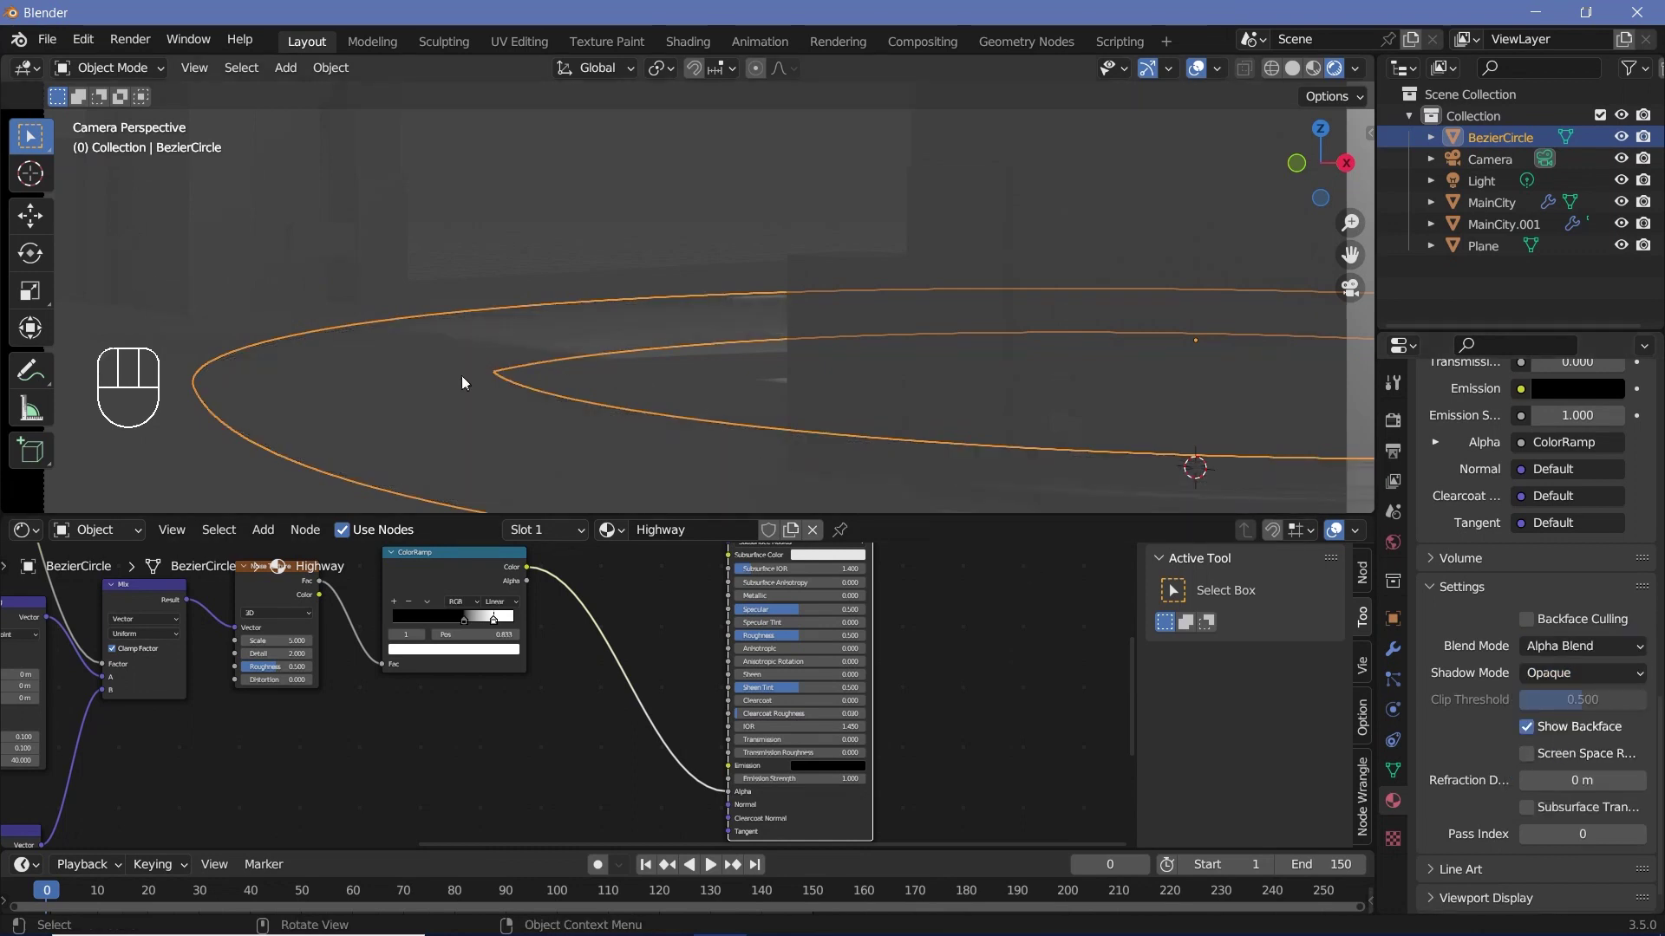
{"action": "scroll", "scroll_direction": "up", "scroll_amount": 3}
{"action": "scroll", "scroll_direction": "up", "scroll_amount": 3}
{"action": "scroll", "scroll_direction": "down", "scroll_amount": 3}
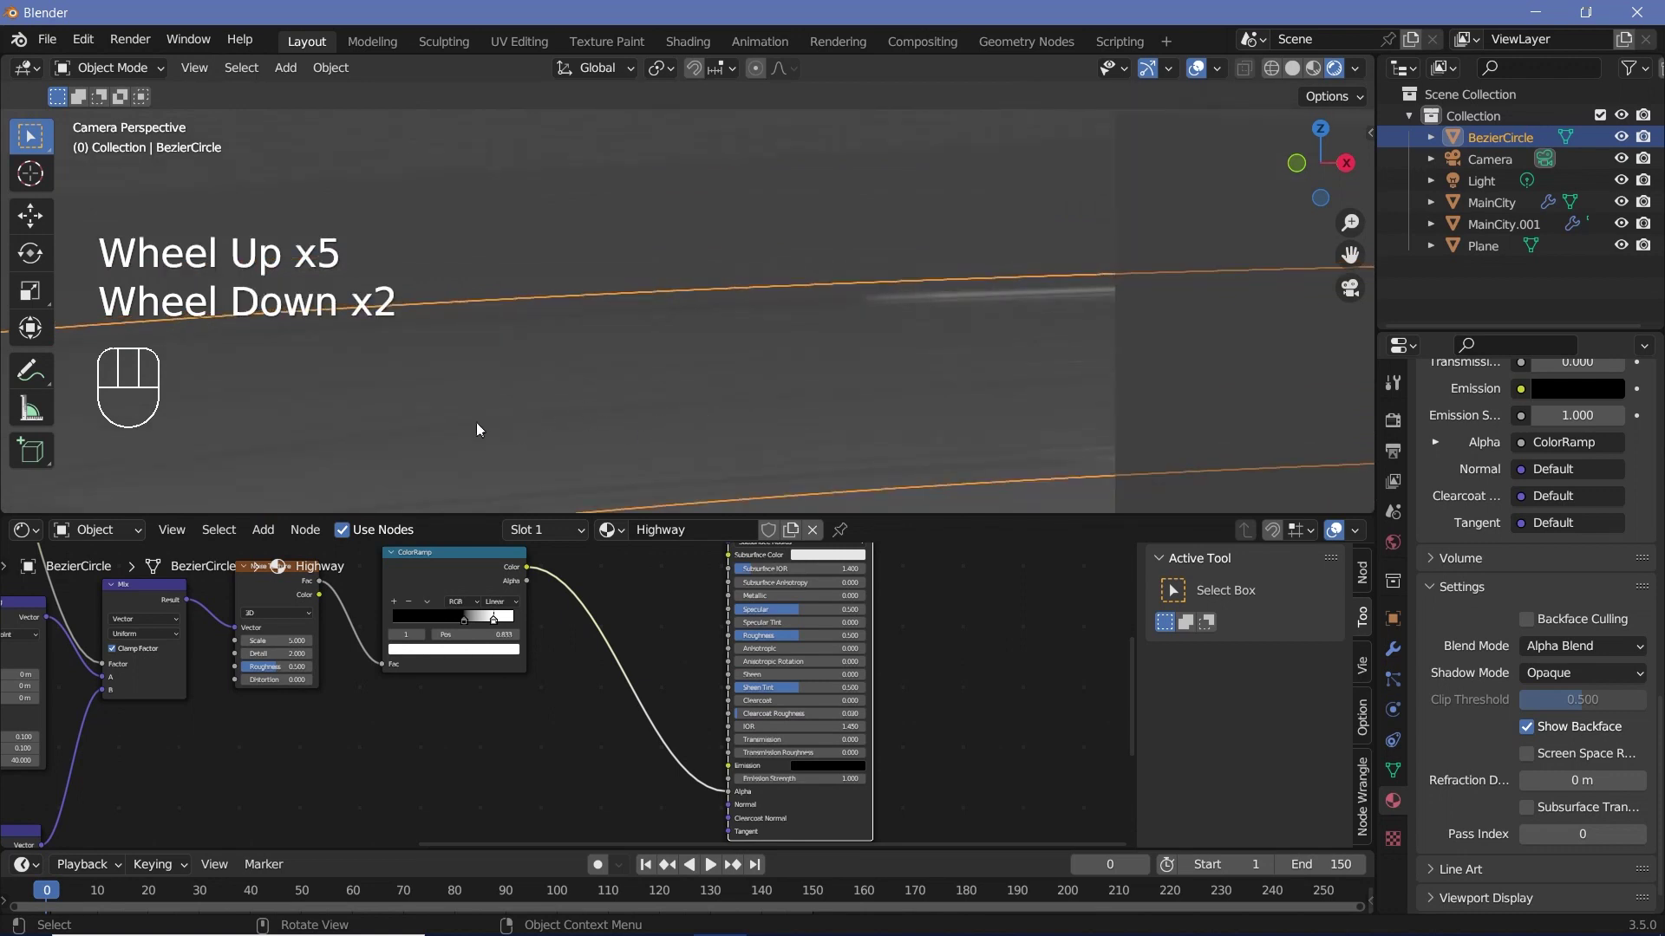
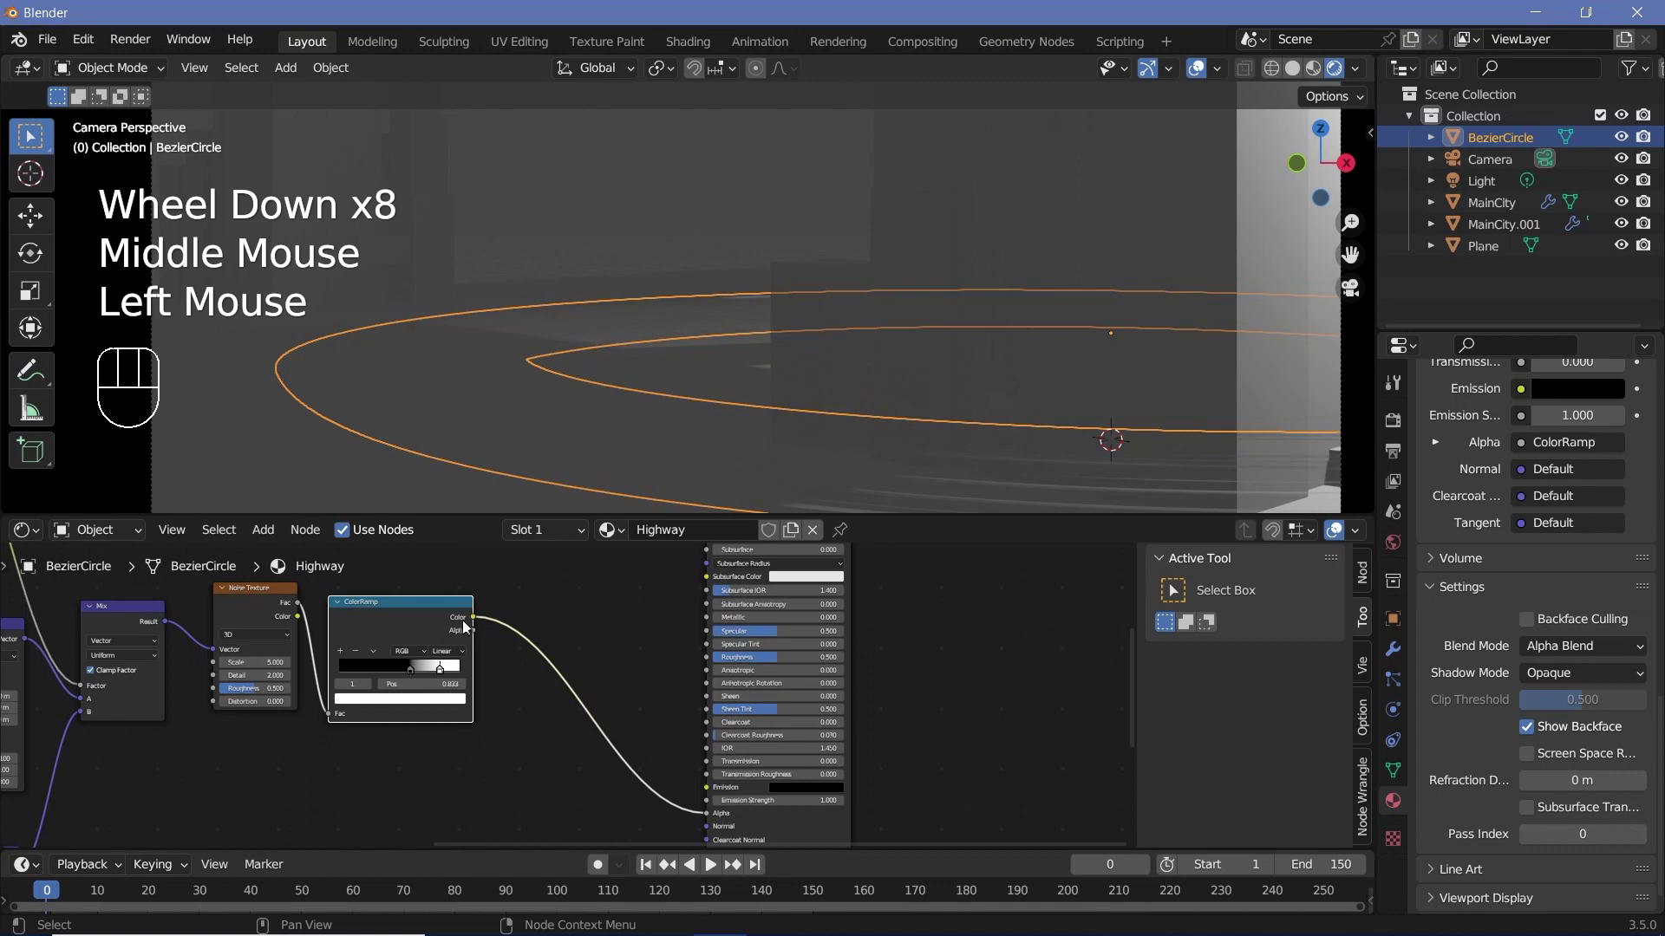
{"action": "left_click_drag", "start_coordinate": [480, 622], "coordinate": [816, 797]}
Set the emission colour to white and add a Math node for boosting strength
{"action": "left_click", "coordinate": [820, 797]}
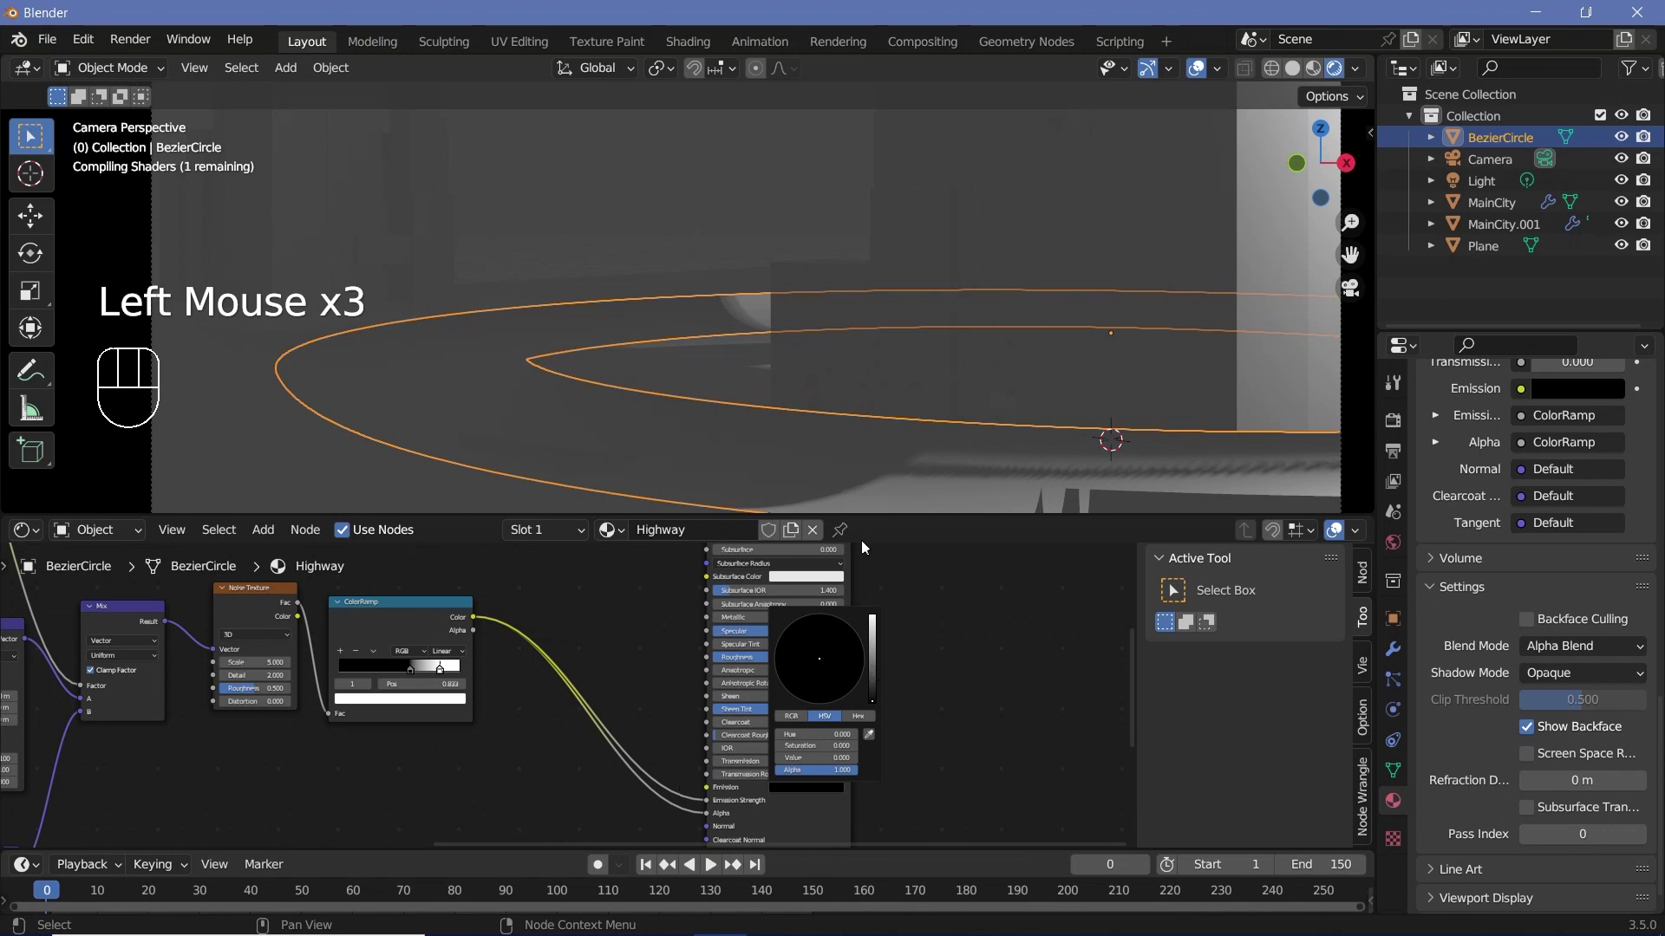
{"action": "left_click", "coordinate": [876, 634]}
{"action": "scroll", "scroll_direction": "up", "scroll_amount": 3}
{"action": "middle_click", "coordinate": [664, 752]}
{"action": "key", "text": "shift+a"}
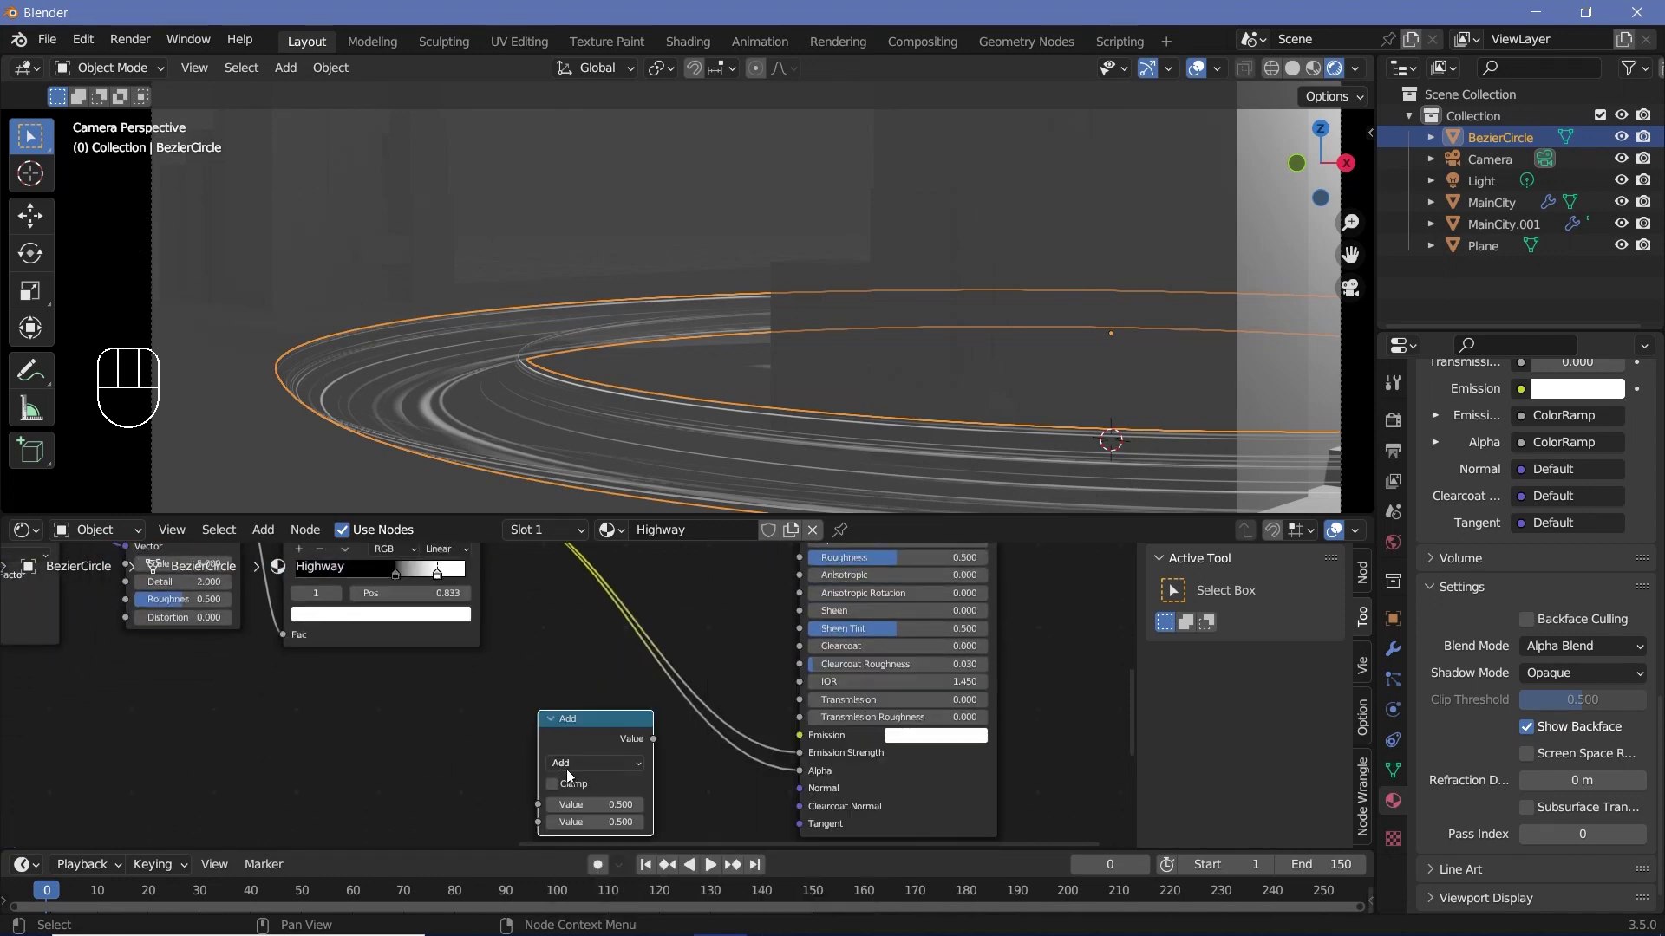
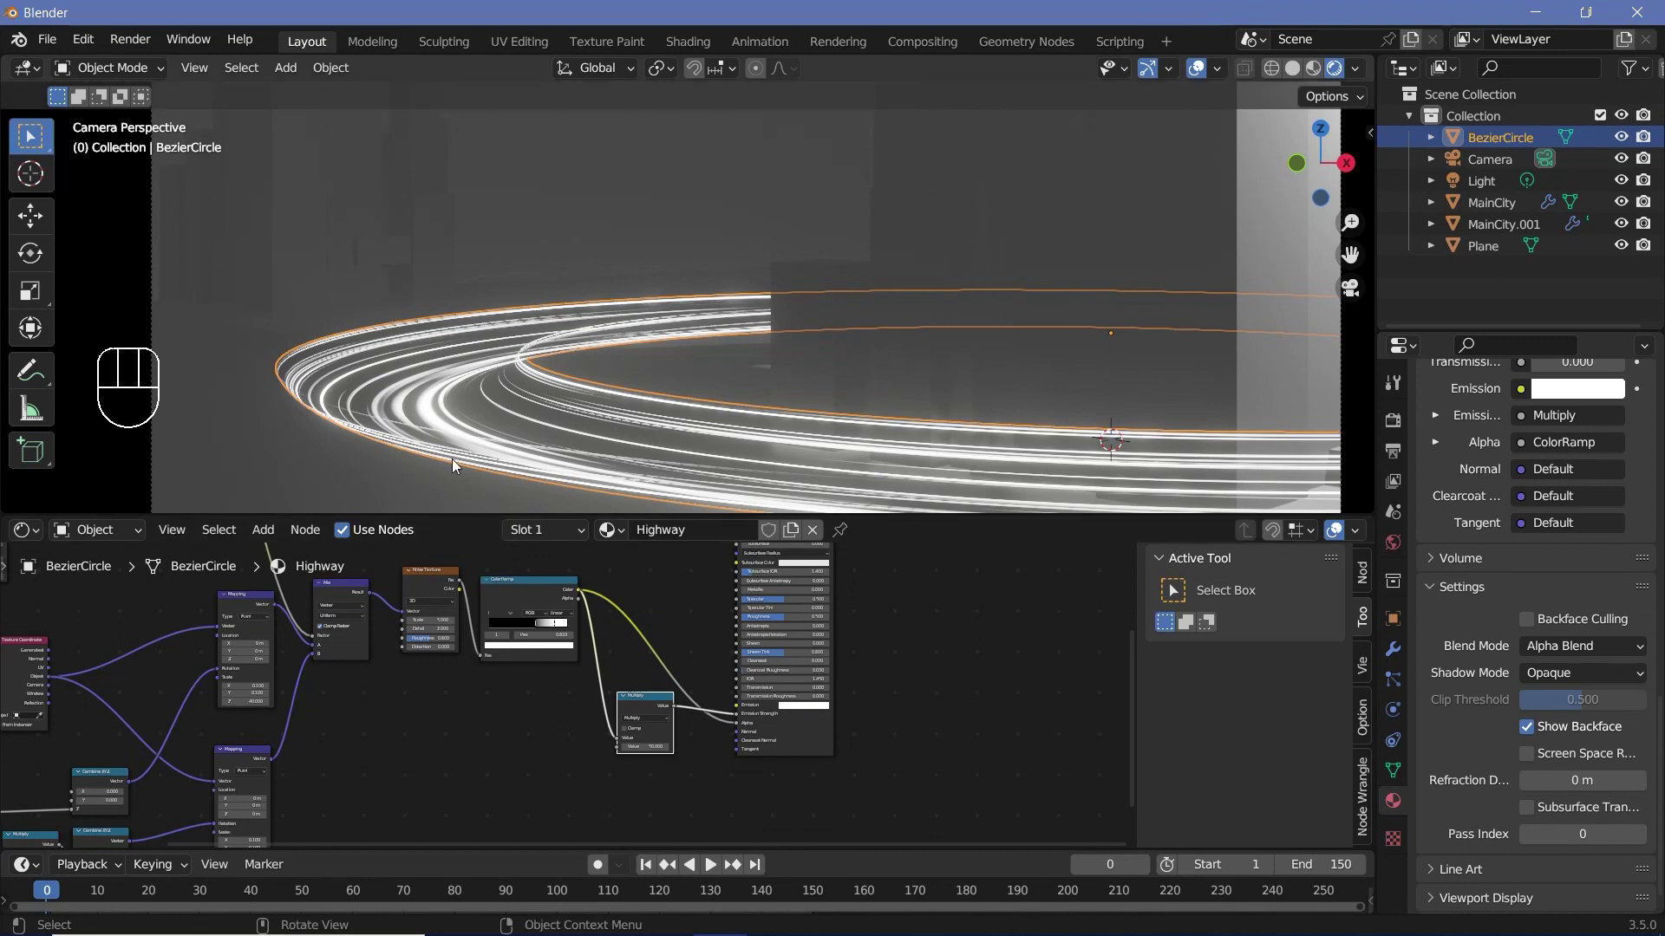
Duplicate the Noise Texture and ColorRamp nodes as a second noise-driven ramp
{"action": "middle_click", "coordinate": [664, 610]}
{"action": "left_click_drag", "start_coordinate": [963, 612], "coordinate": [820, 635]}
{"action": "key", "text": "shift+a"}
{"action": "left_click", "coordinate": [820, 612]}
{"action": "key", "text": "shift+a"}
Pick a stop on the new ColorRamp and bring up its colour for an orange tint
{"action": "middle_click", "coordinate": [725, 750]}
{"action": "scroll", "scroll_direction": "up", "scroll_amount": 3}
{"action": "left_click", "coordinate": [712, 686]}
{"action": "left_click", "coordinate": [744, 735]}
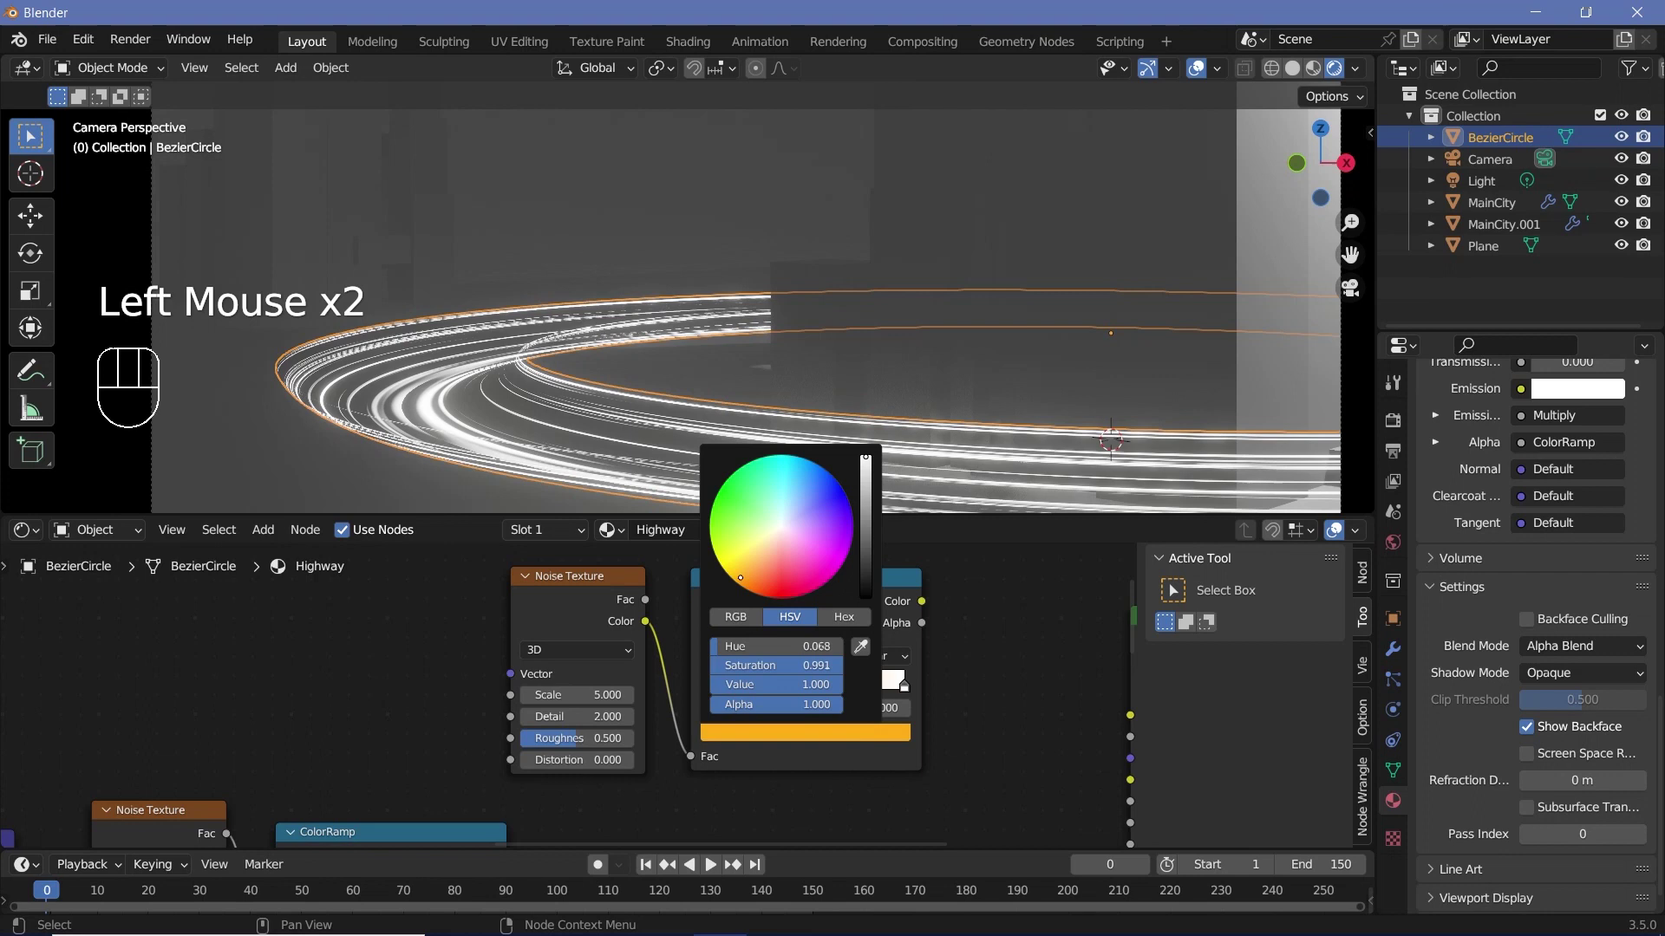
Colour the second ramp's stops orange and red and confirm the gradient
{"action": "left_click", "coordinate": [903, 692]}
{"action": "left_click", "coordinate": [862, 738]}
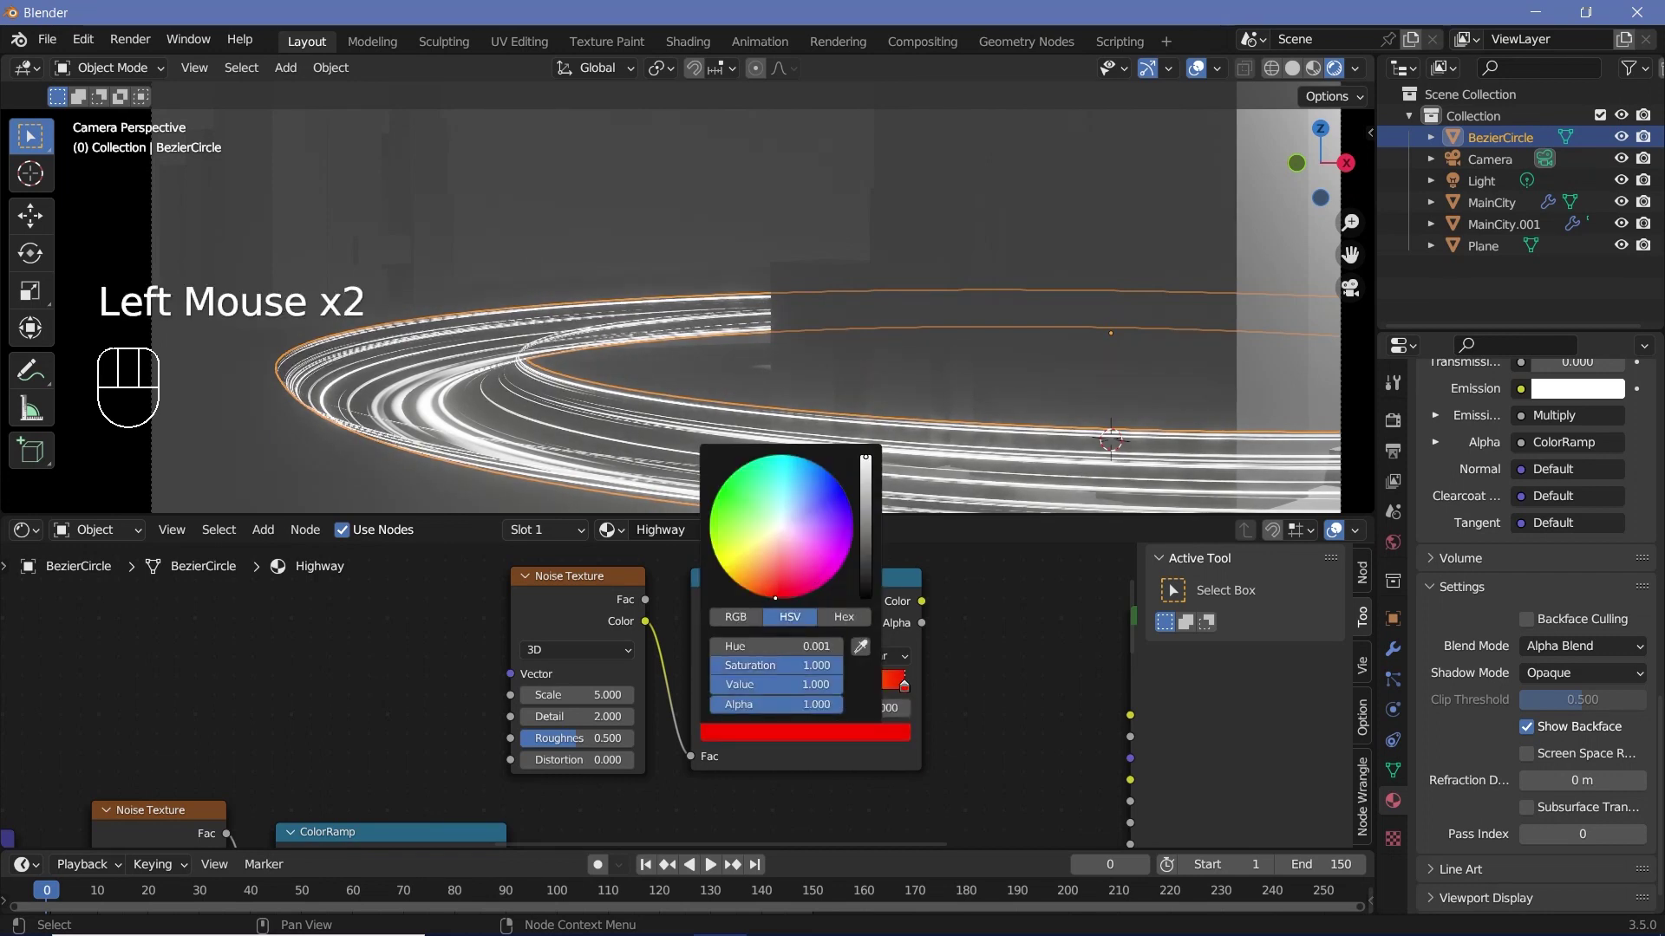
{"action": "left_click_drag", "start_coordinate": [907, 692], "coordinate": [486, 727]}
{"action": "scroll", "scroll_direction": "down", "scroll_amount": 3}
{"action": "left_click", "coordinate": [550, 643]}
{"action": "scroll", "scroll_direction": "down", "scroll_amount": 3}
Reposition the orange-red ramp nodes and feed their Color into the shader's Emission colour
{"action": "middle_click", "coordinate": [347, 770]}
{"action": "scroll", "scroll_direction": "up", "scroll_amount": 3}
{"action": "left_click_drag", "start_coordinate": [347, 692], "coordinate": [529, 570]}
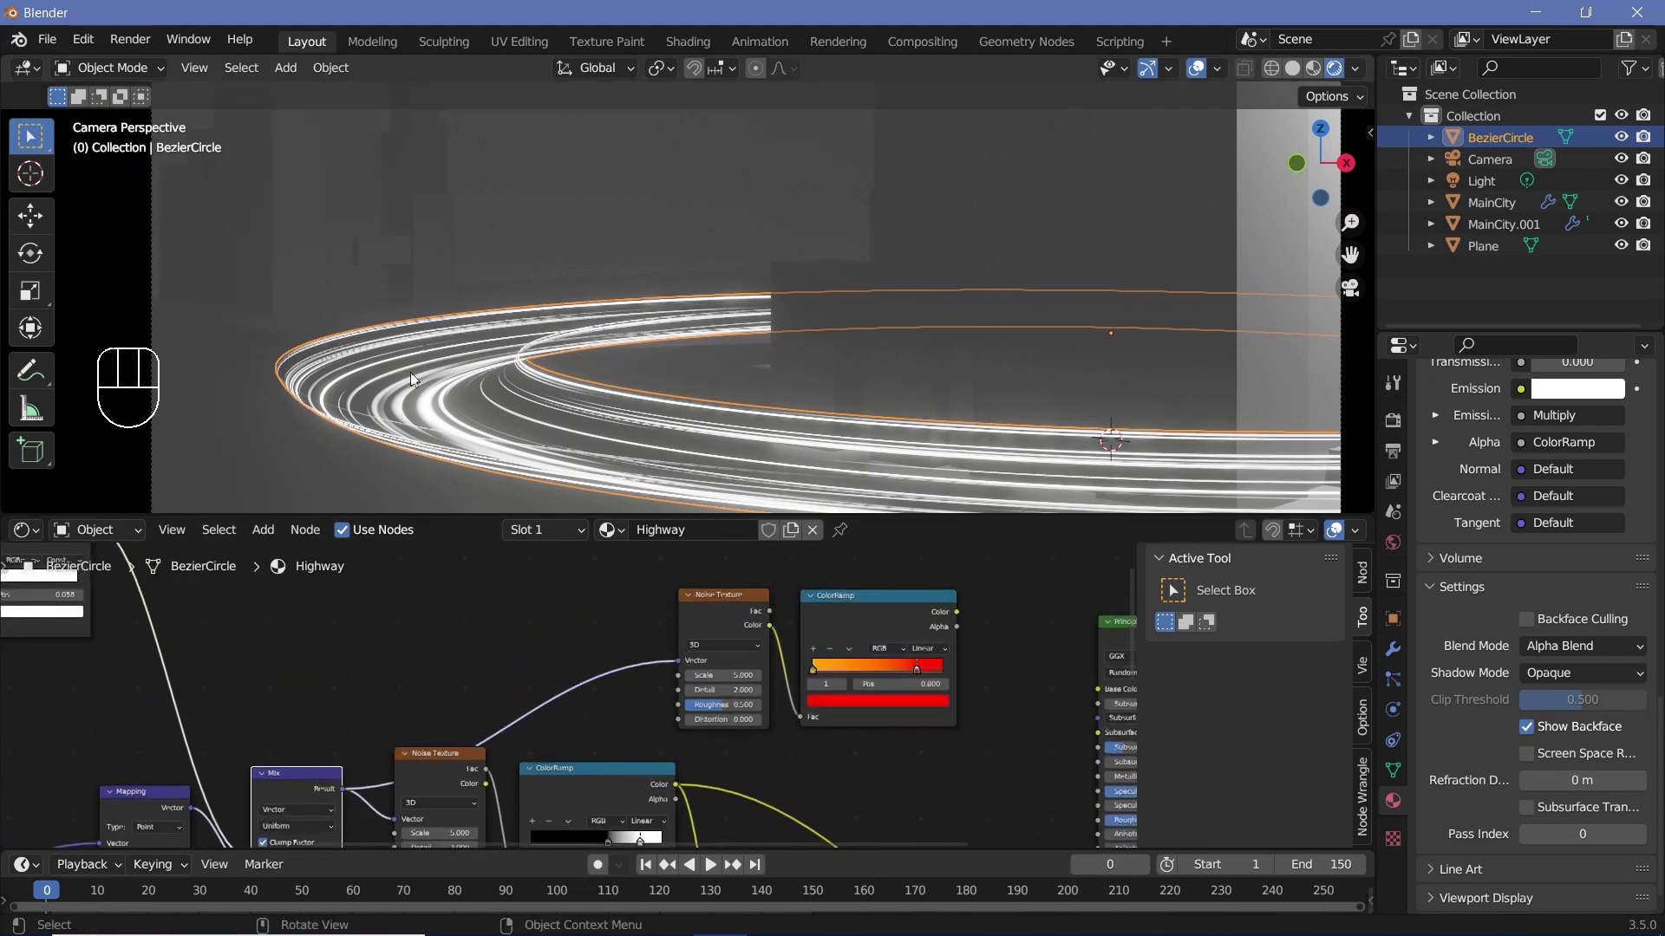
{"action": "middle_click", "coordinate": [585, 564]}
{"action": "left_click", "coordinate": [585, 575]}
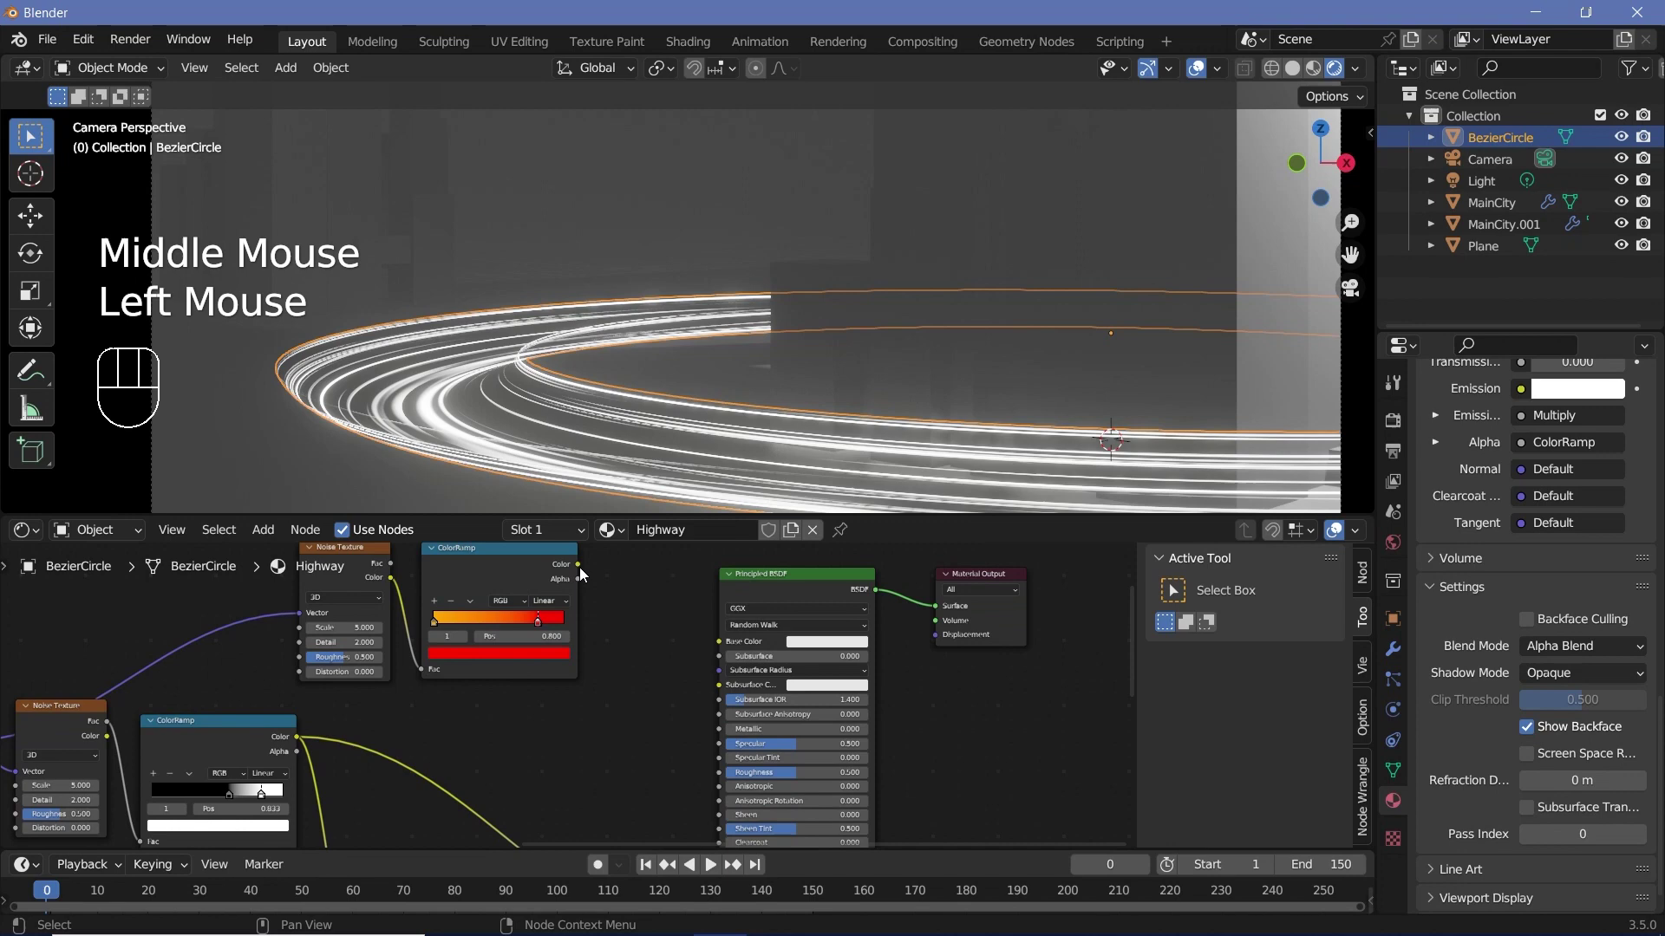
{"action": "left_click_drag", "start_coordinate": [595, 582], "coordinate": [735, 715]}
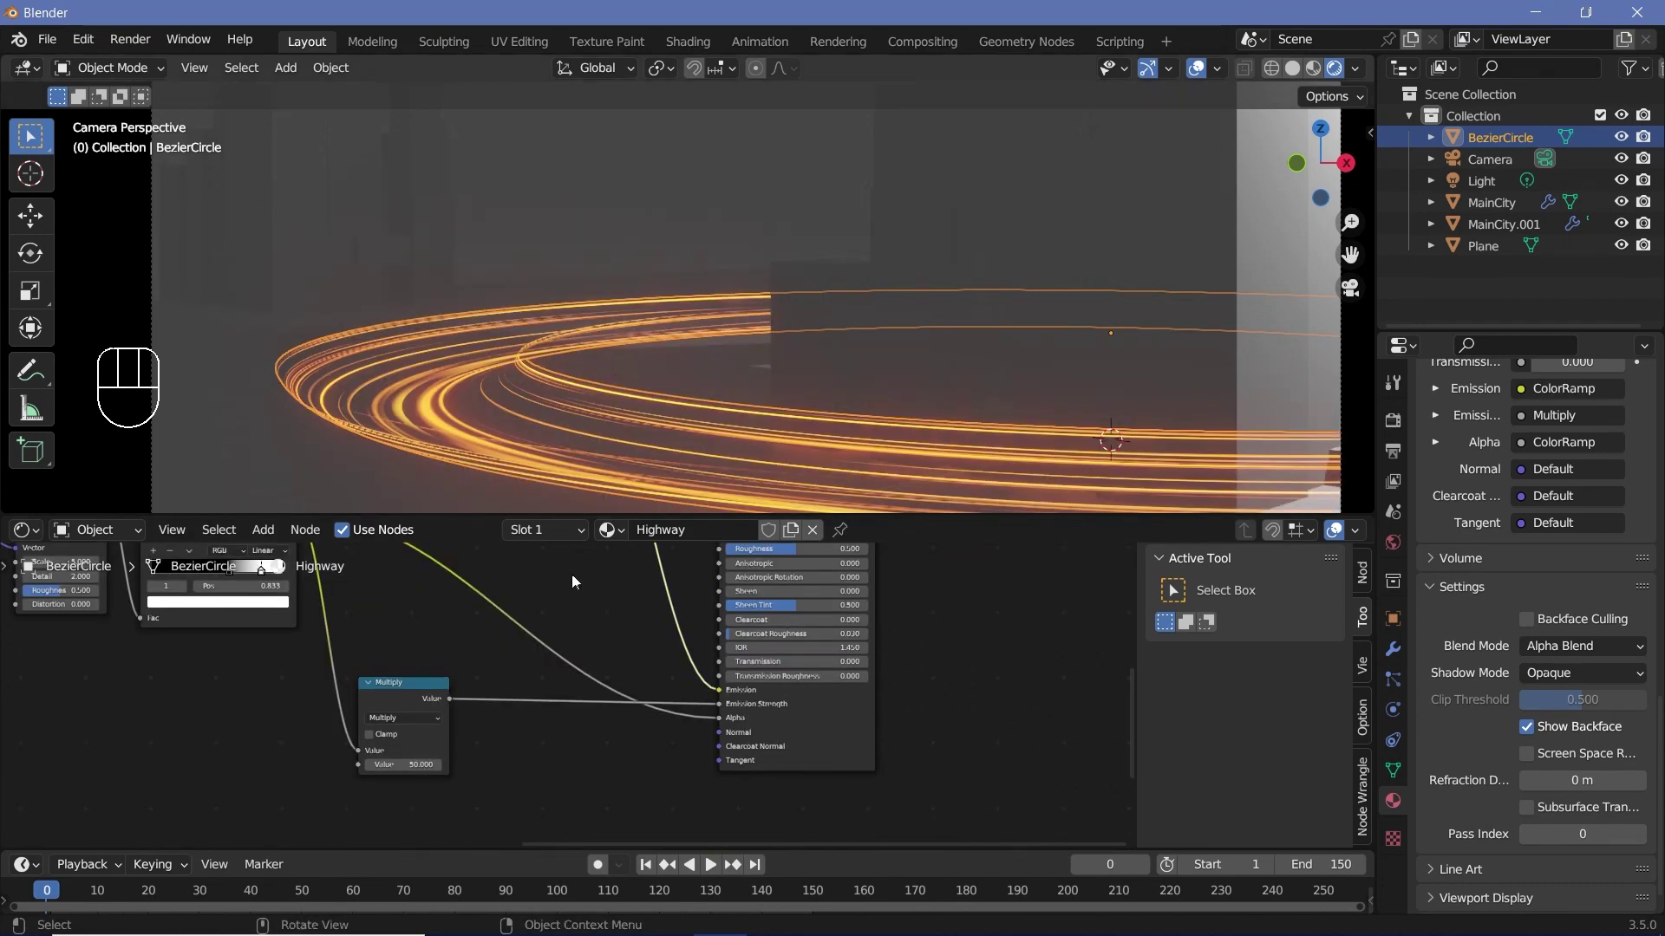
{"action": "middle_click", "coordinate": [798, 598]}
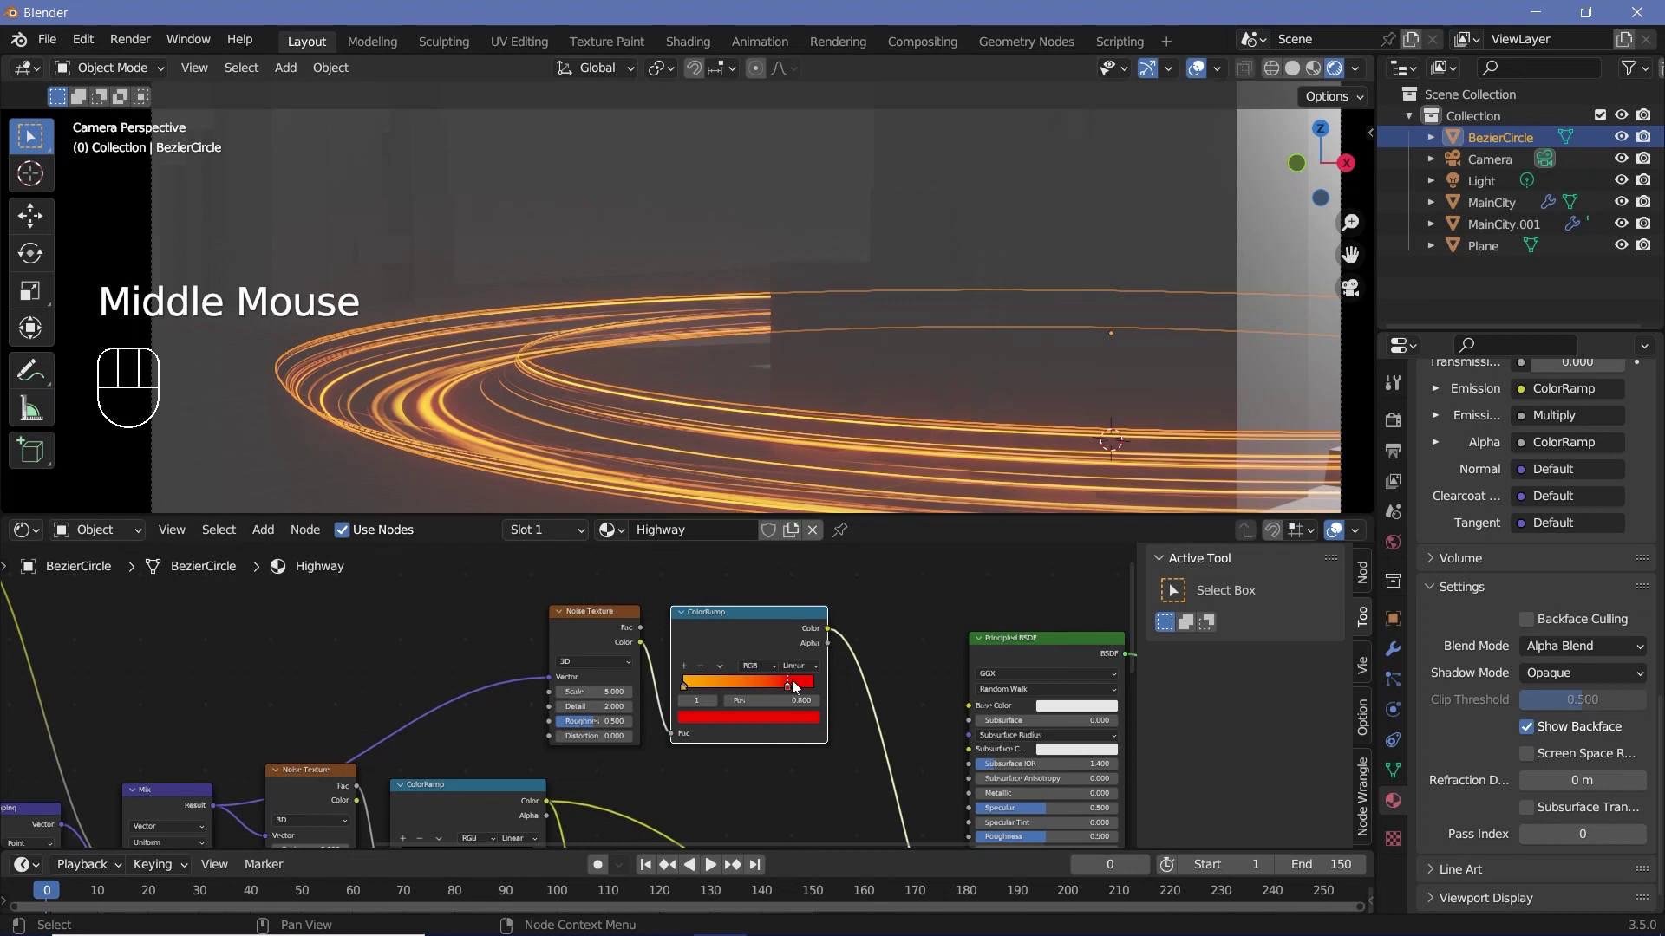
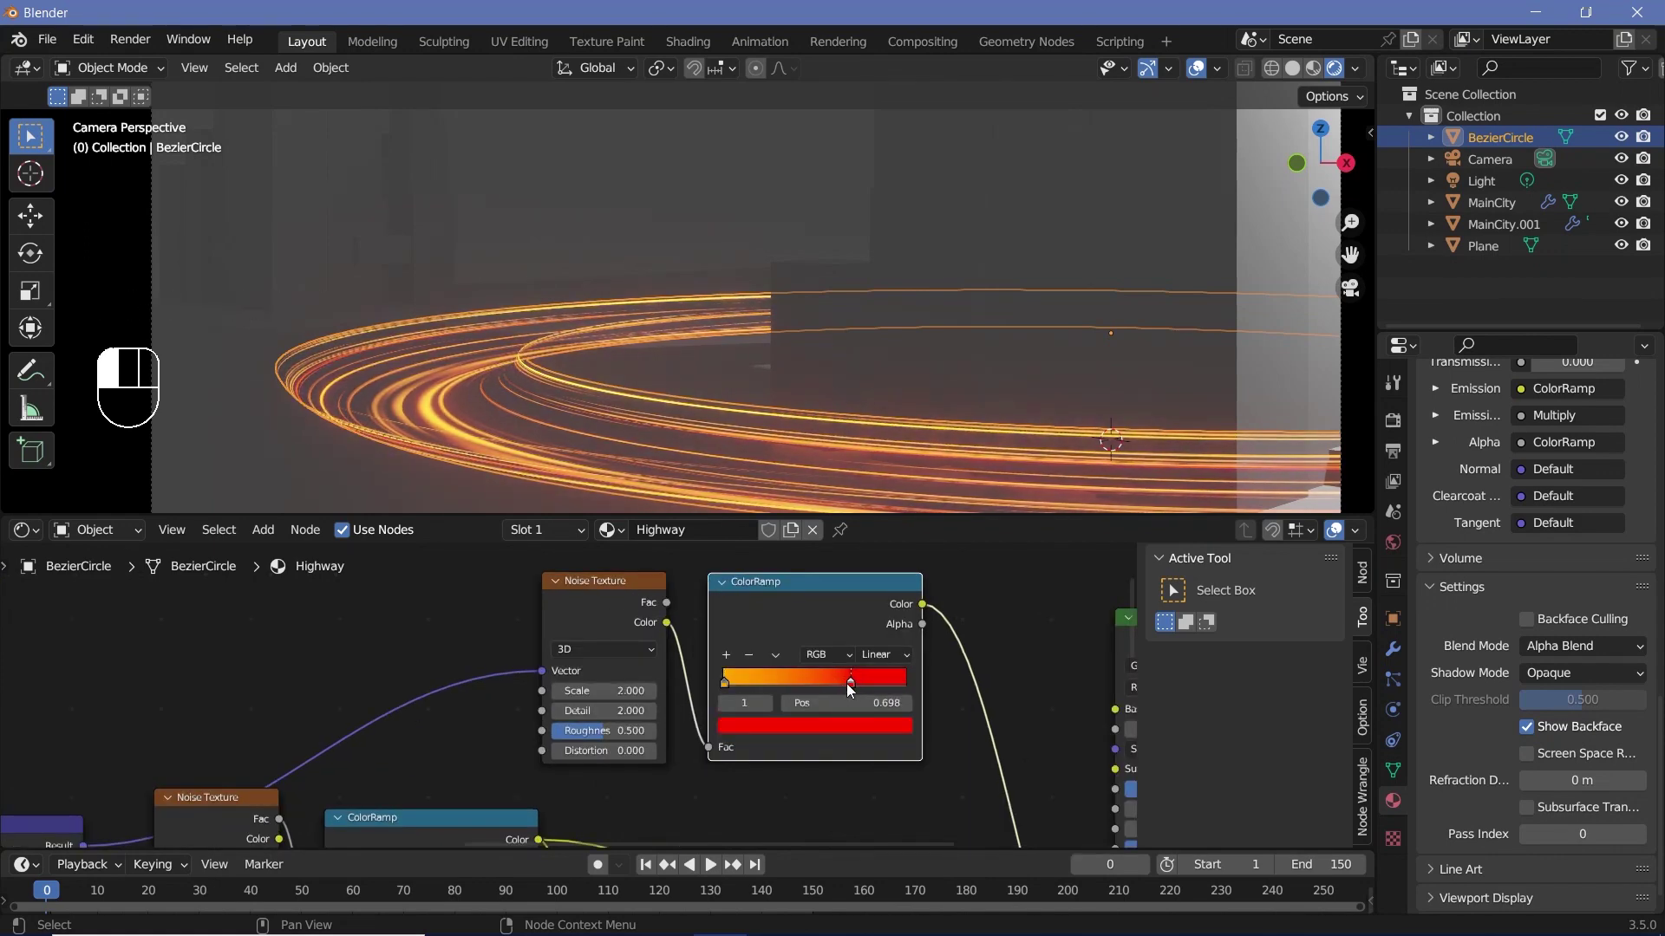
{"action": "scroll", "scroll_direction": "down", "scroll_amount": 3}
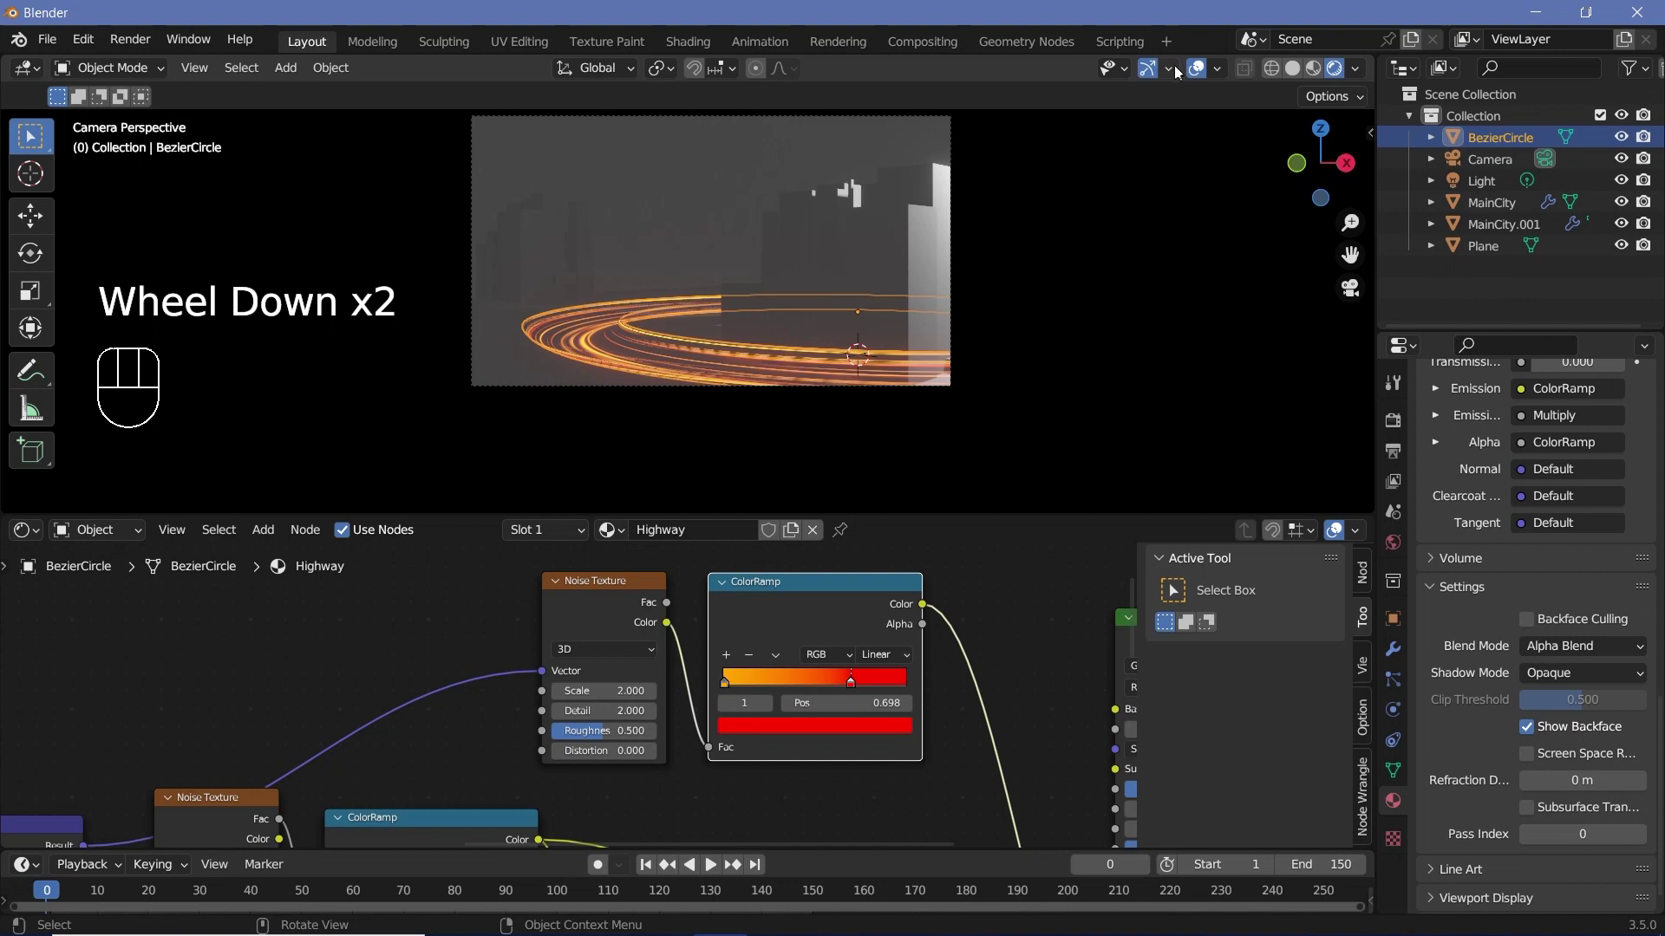
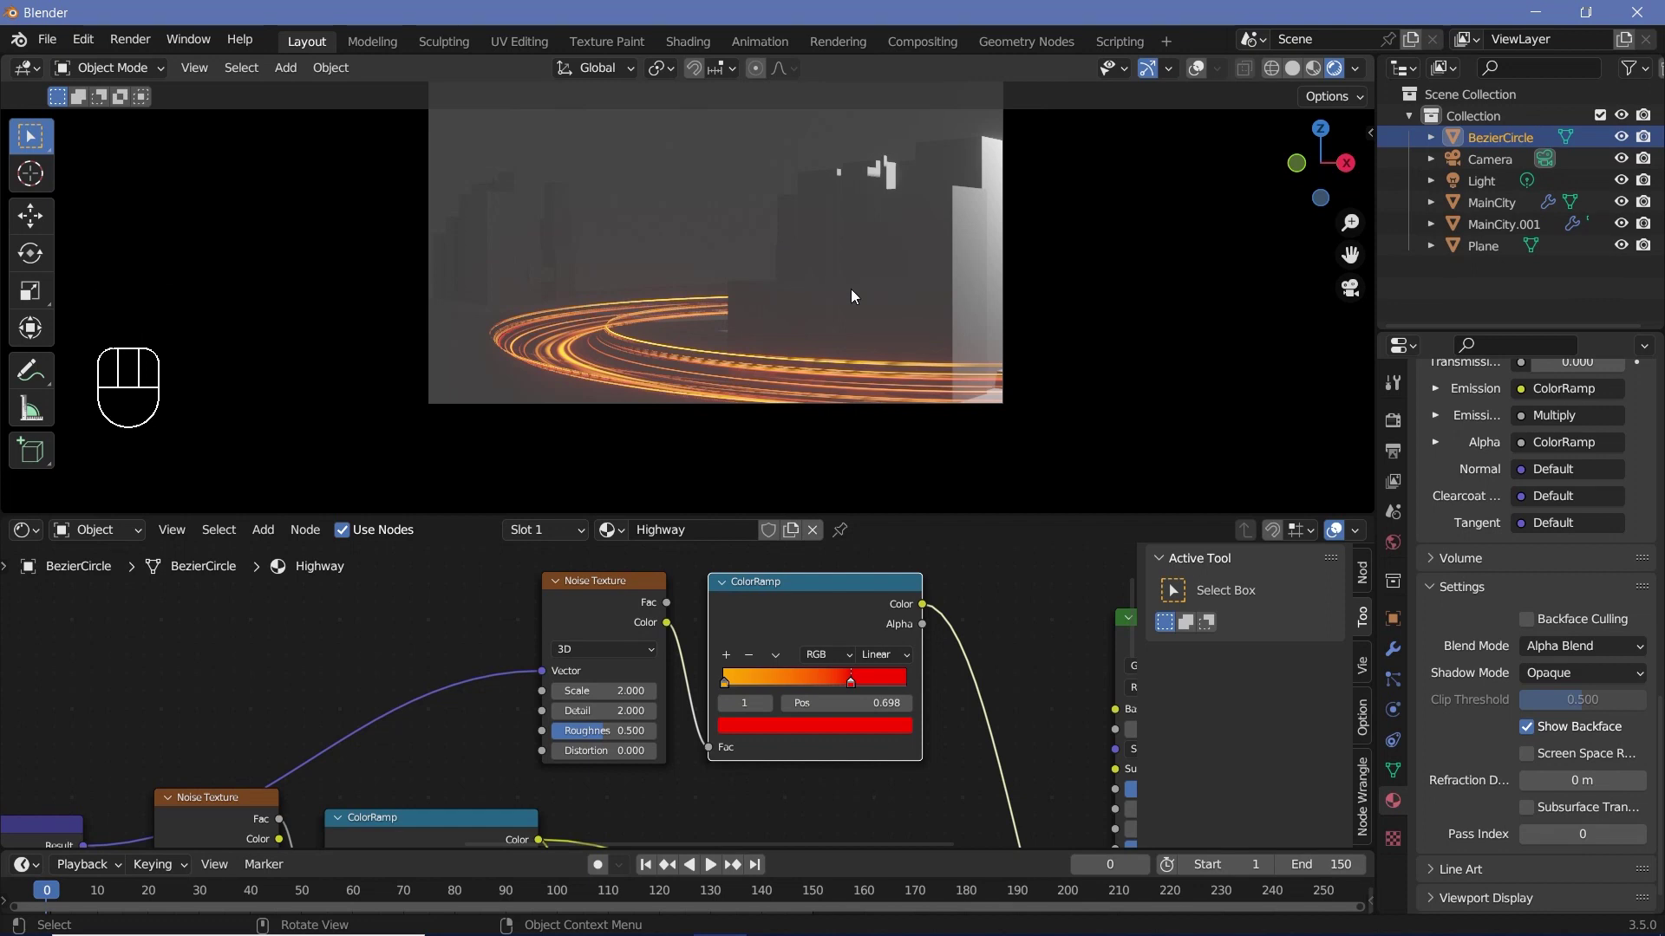
Select the MainCity object and bring its plain Principled BSDF material into view
{"action": "left_click", "coordinate": [891, 299]}
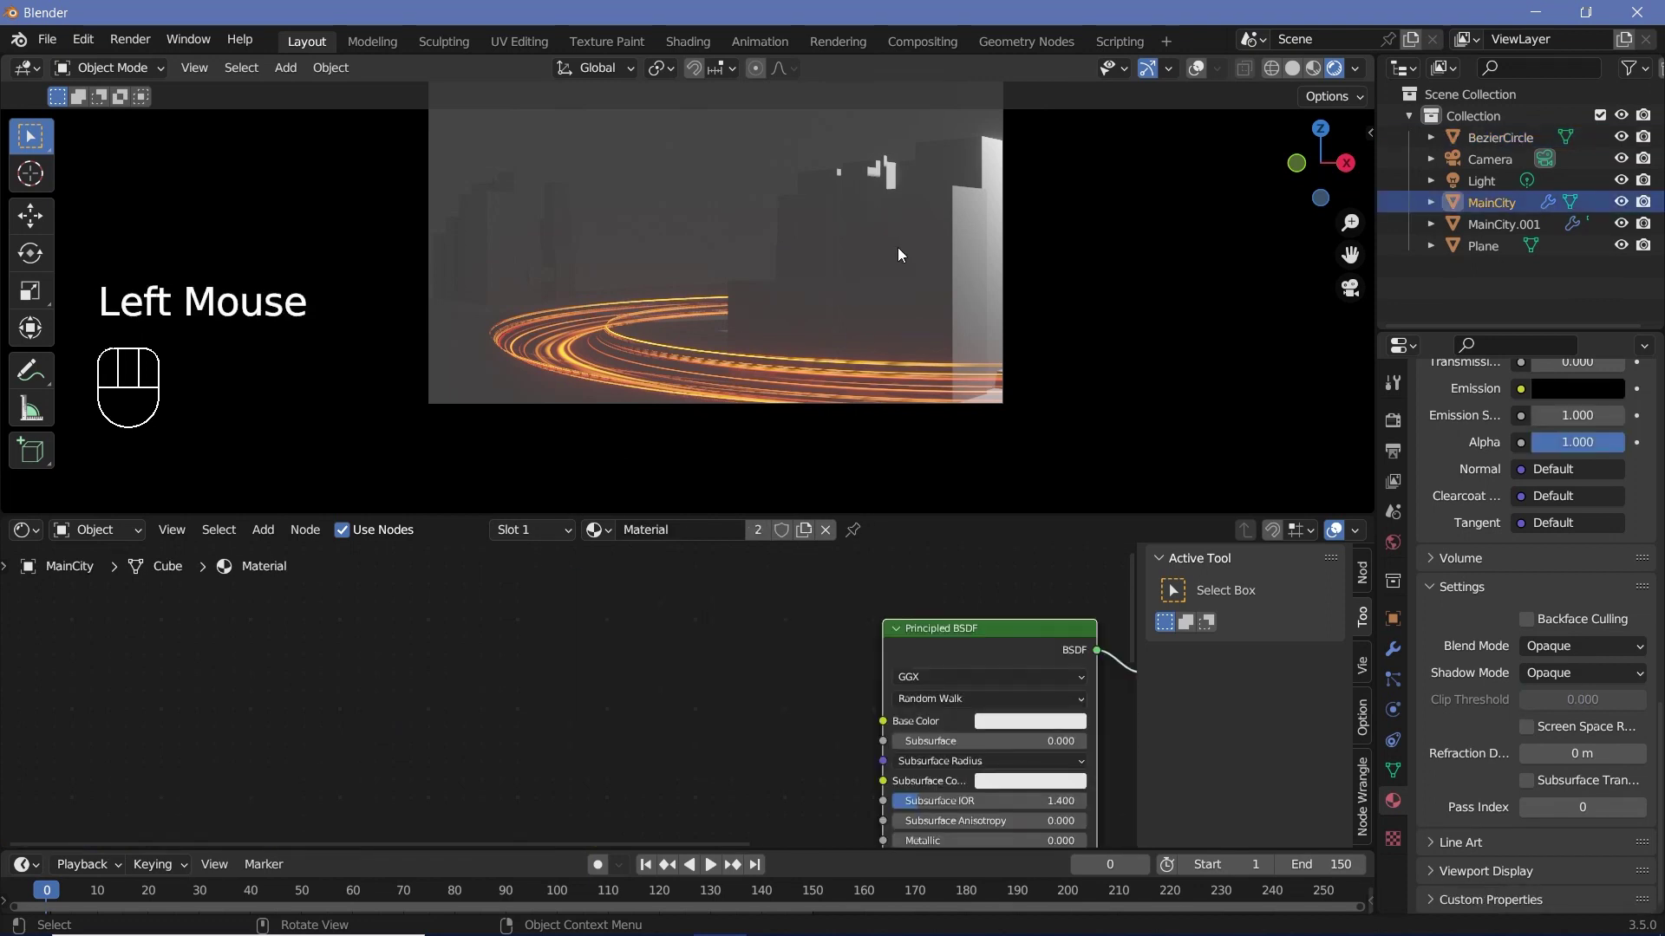
{"action": "middle_click", "coordinate": [640, 753]}
{"action": "scroll", "scroll_direction": "down", "scroll_amount": 3}
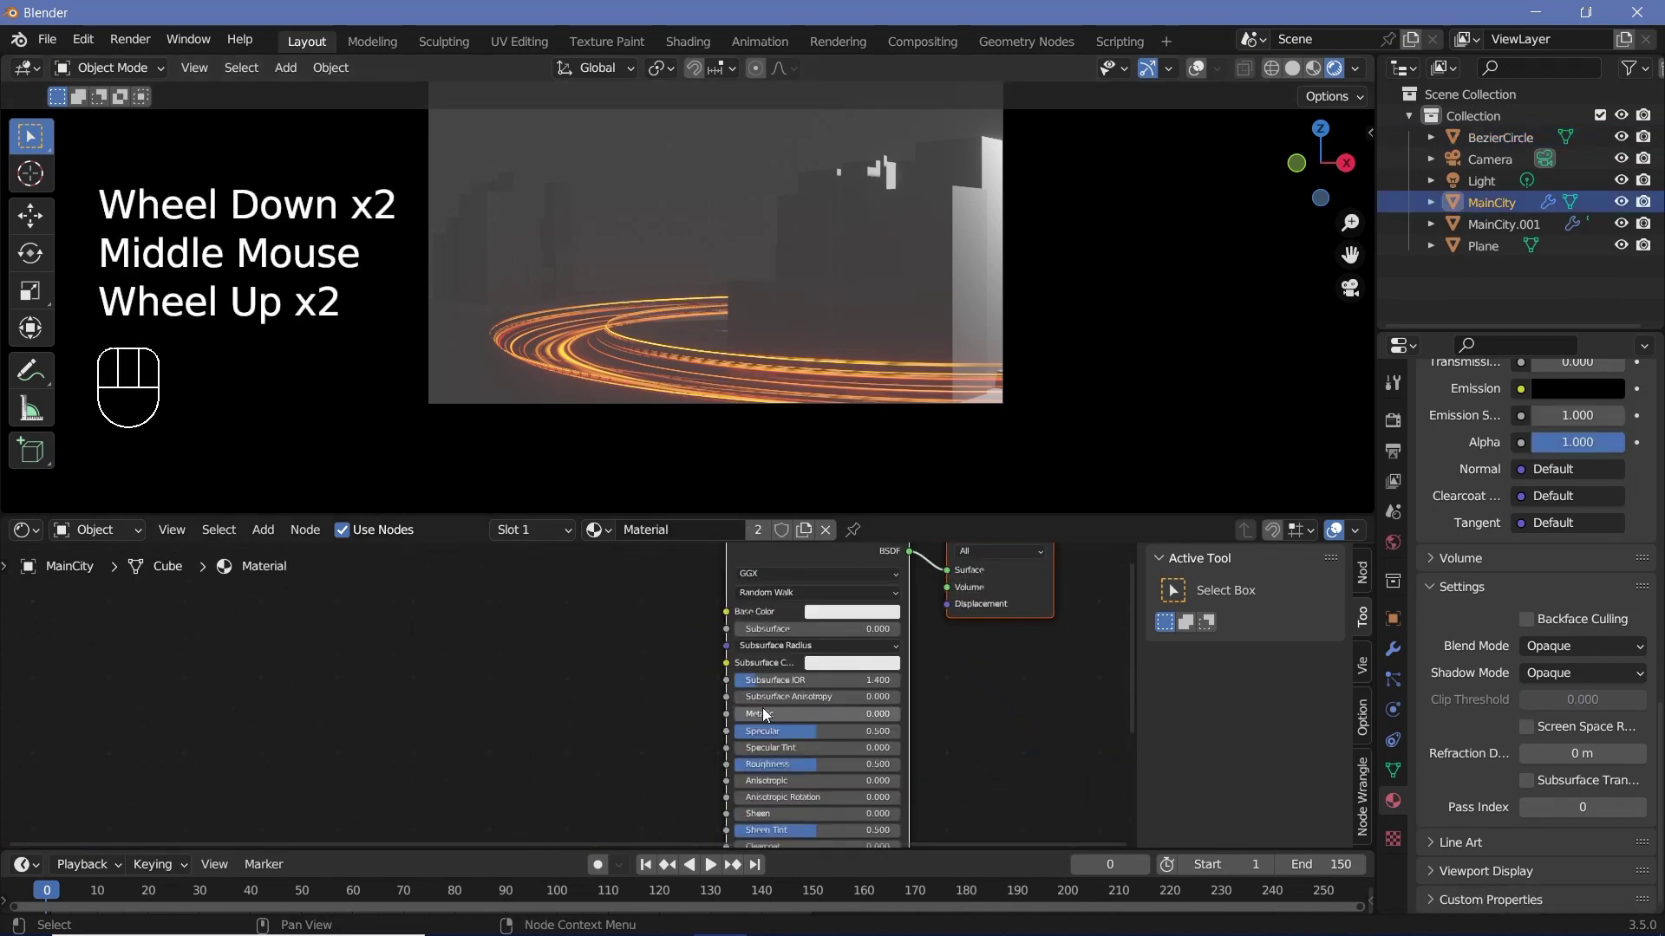
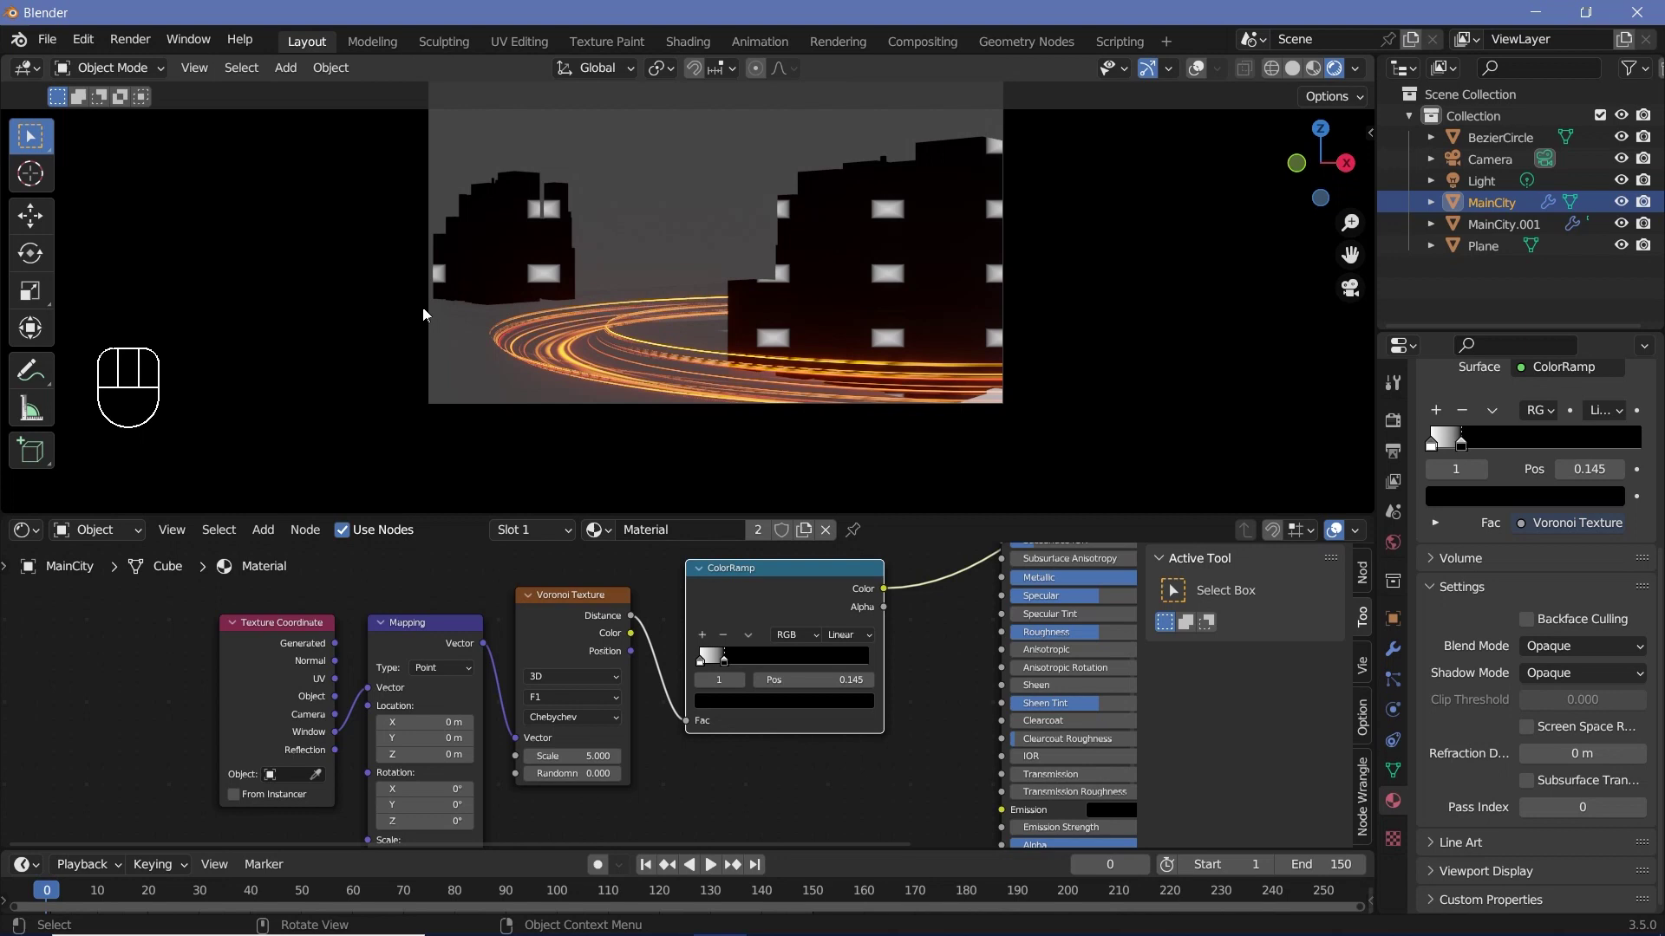
Stretch the window mapping horizontally by 1.778 to match the 1920×1080 render aspect
{"action": "scroll", "scroll_direction": "down", "scroll_amount": 3}
{"action": "left_click_drag", "start_coordinate": [575, 303], "coordinate": [555, 369]}
{"action": "scroll", "scroll_direction": "up", "scroll_amount": 3}
{"action": "middle_click", "coordinate": [524, 304]}
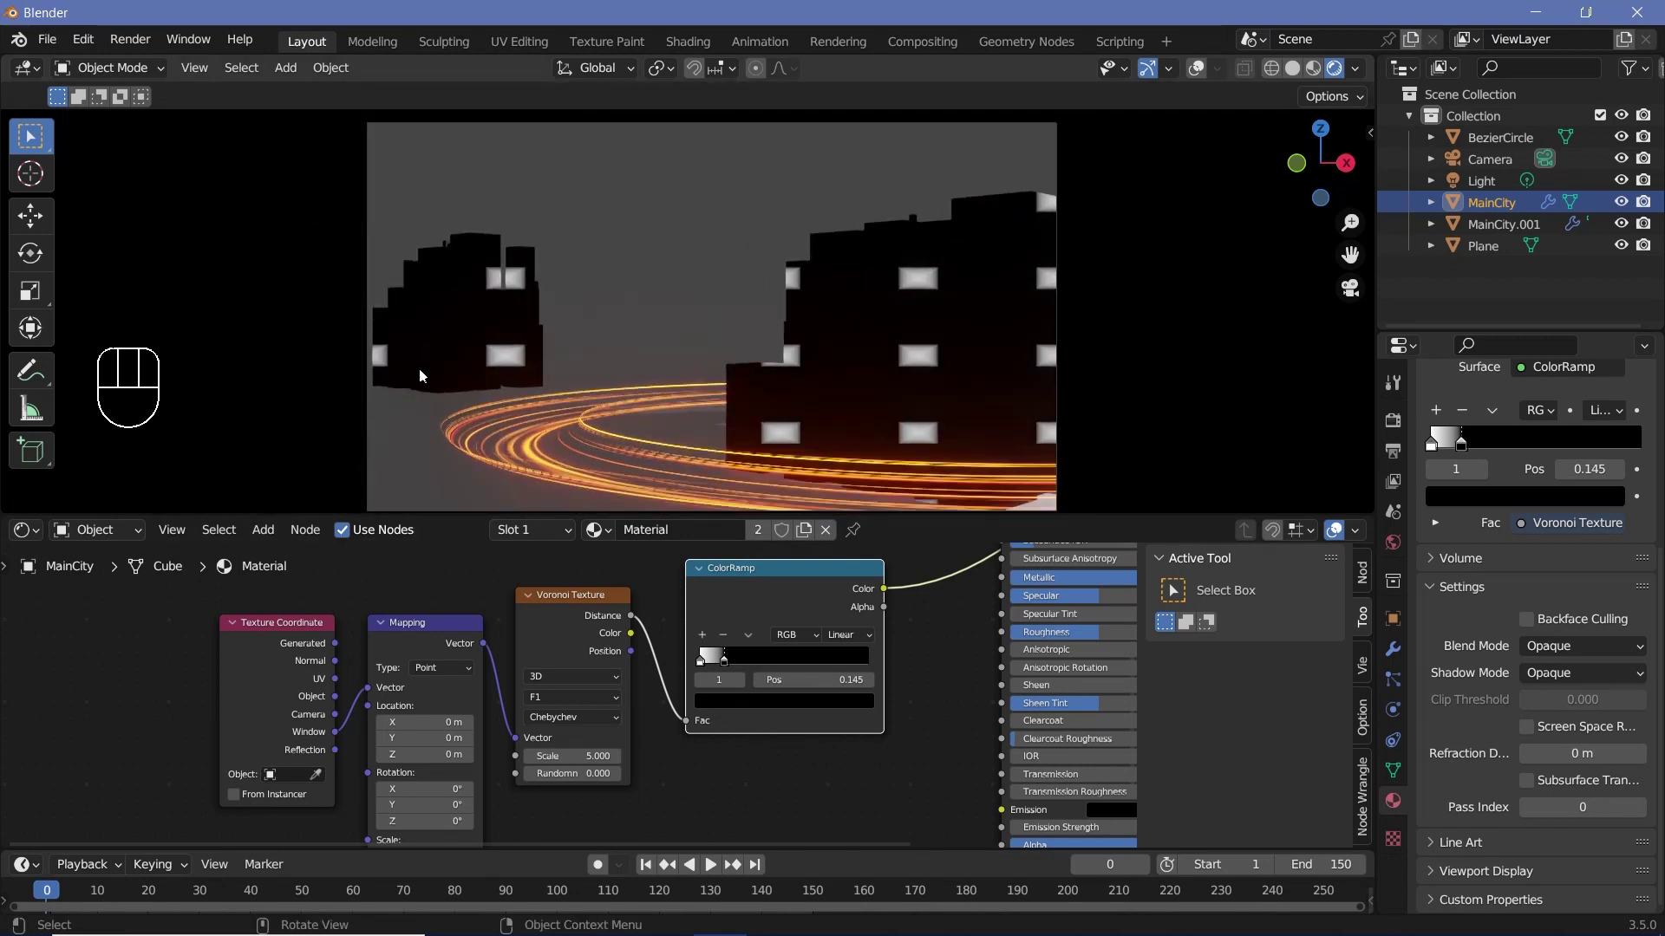
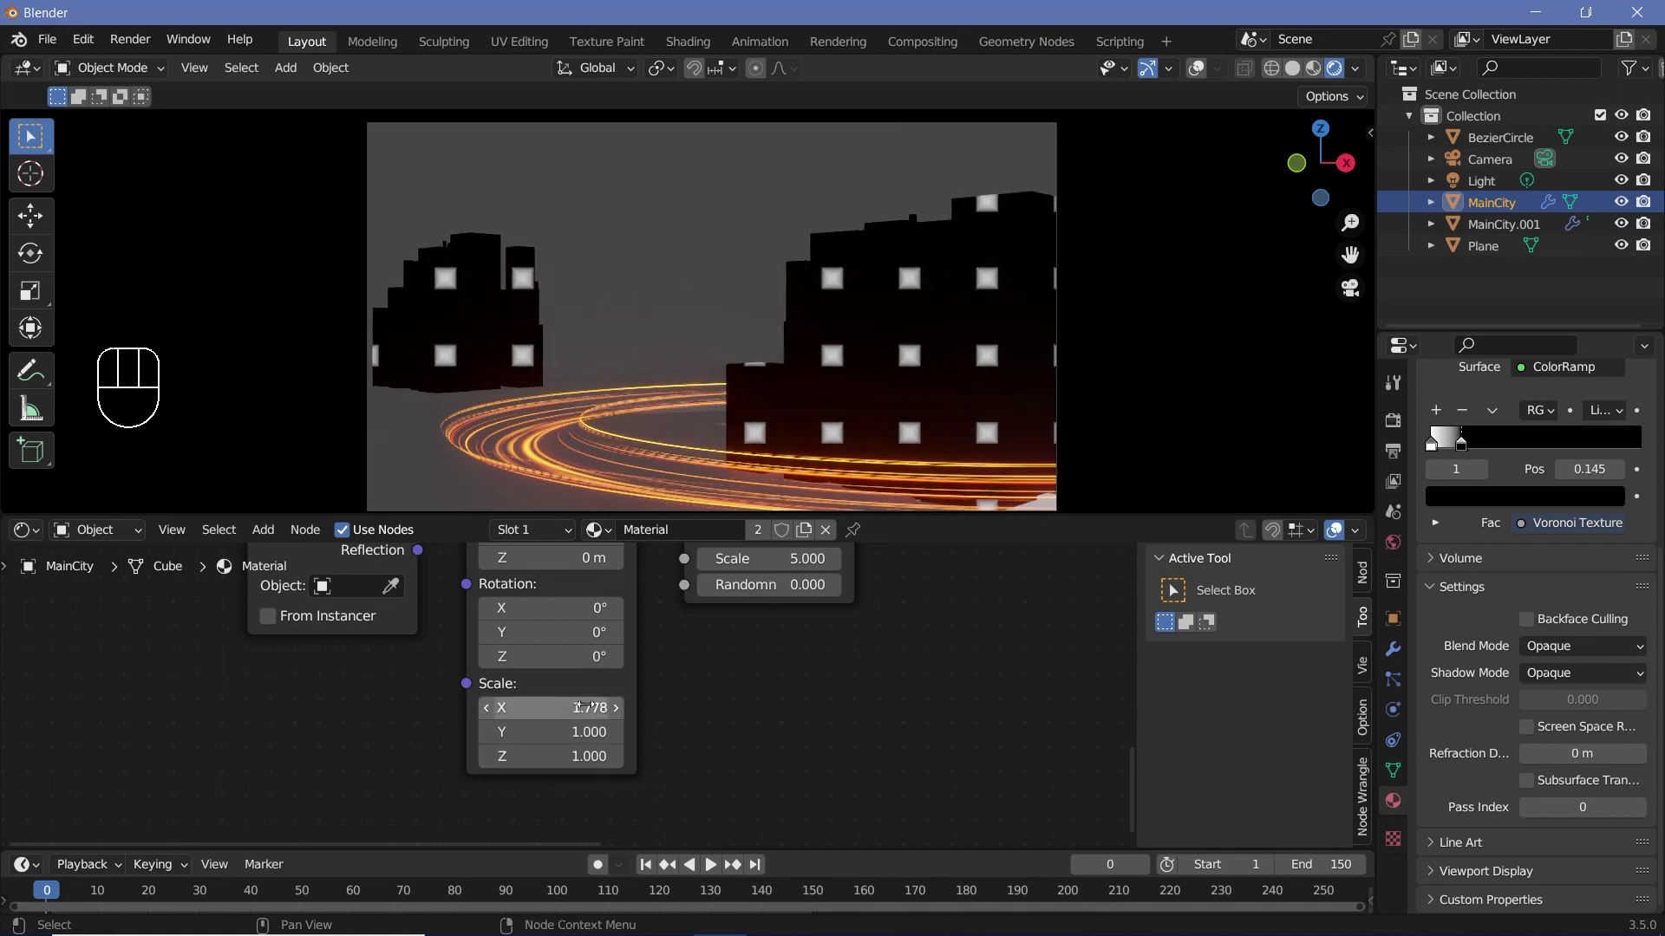
{"action": "left_click", "coordinate": [1393, 427]}
{"action": "left_click", "coordinate": [1402, 454]}
{"action": "scroll", "scroll_direction": "up", "scroll_amount": 3}
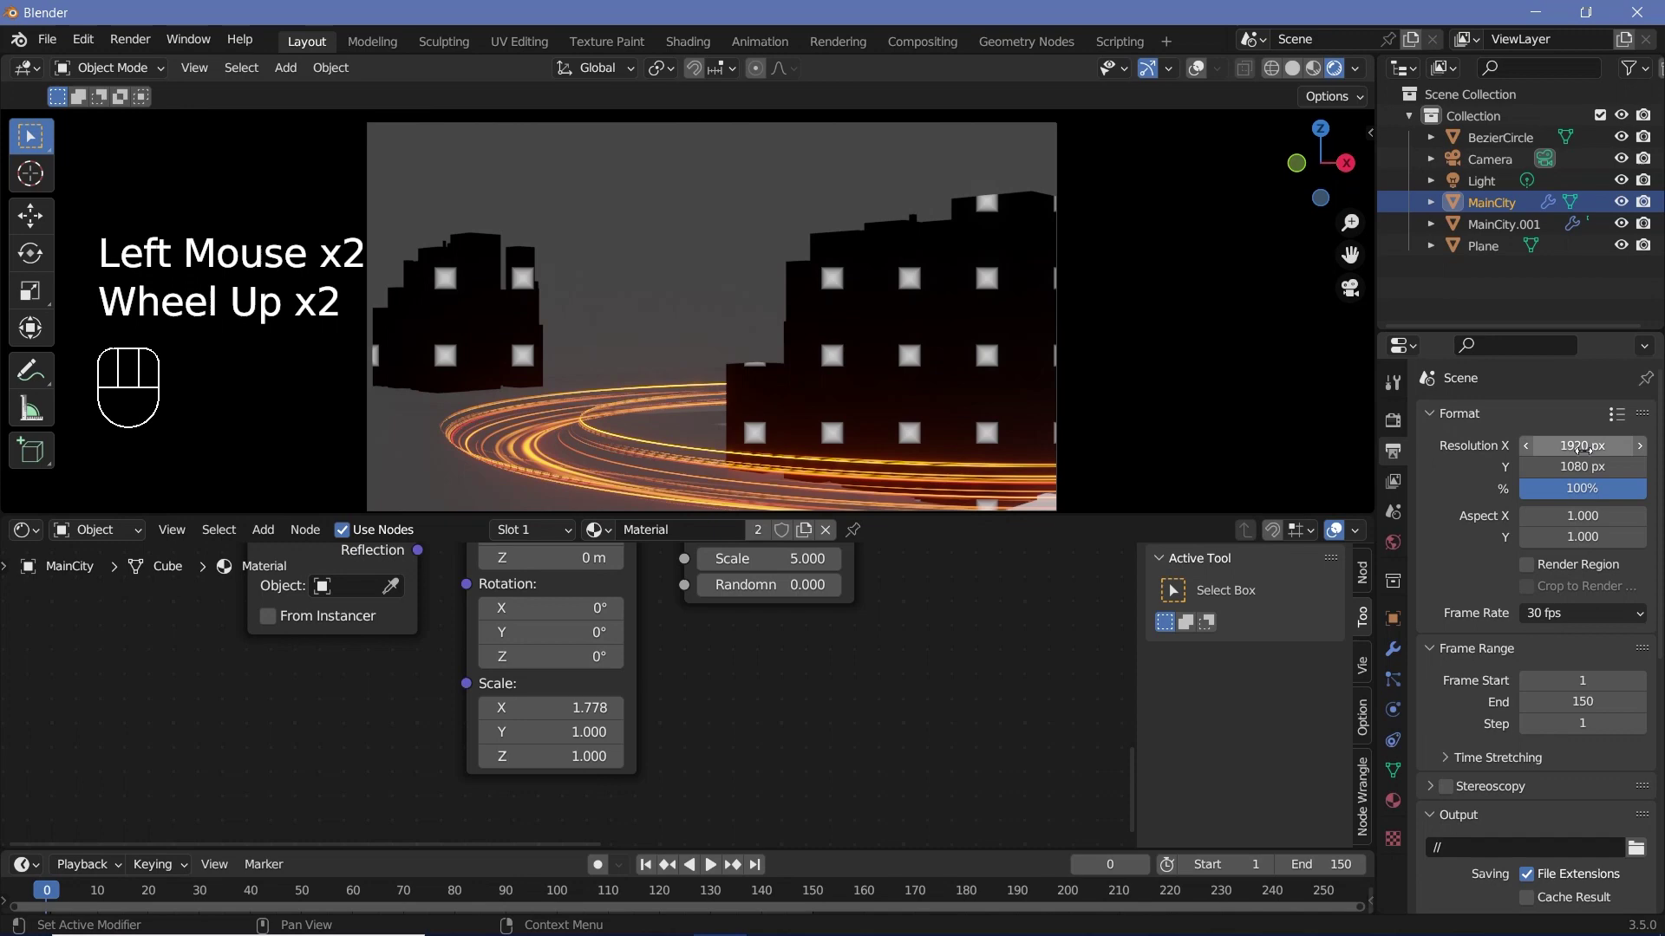
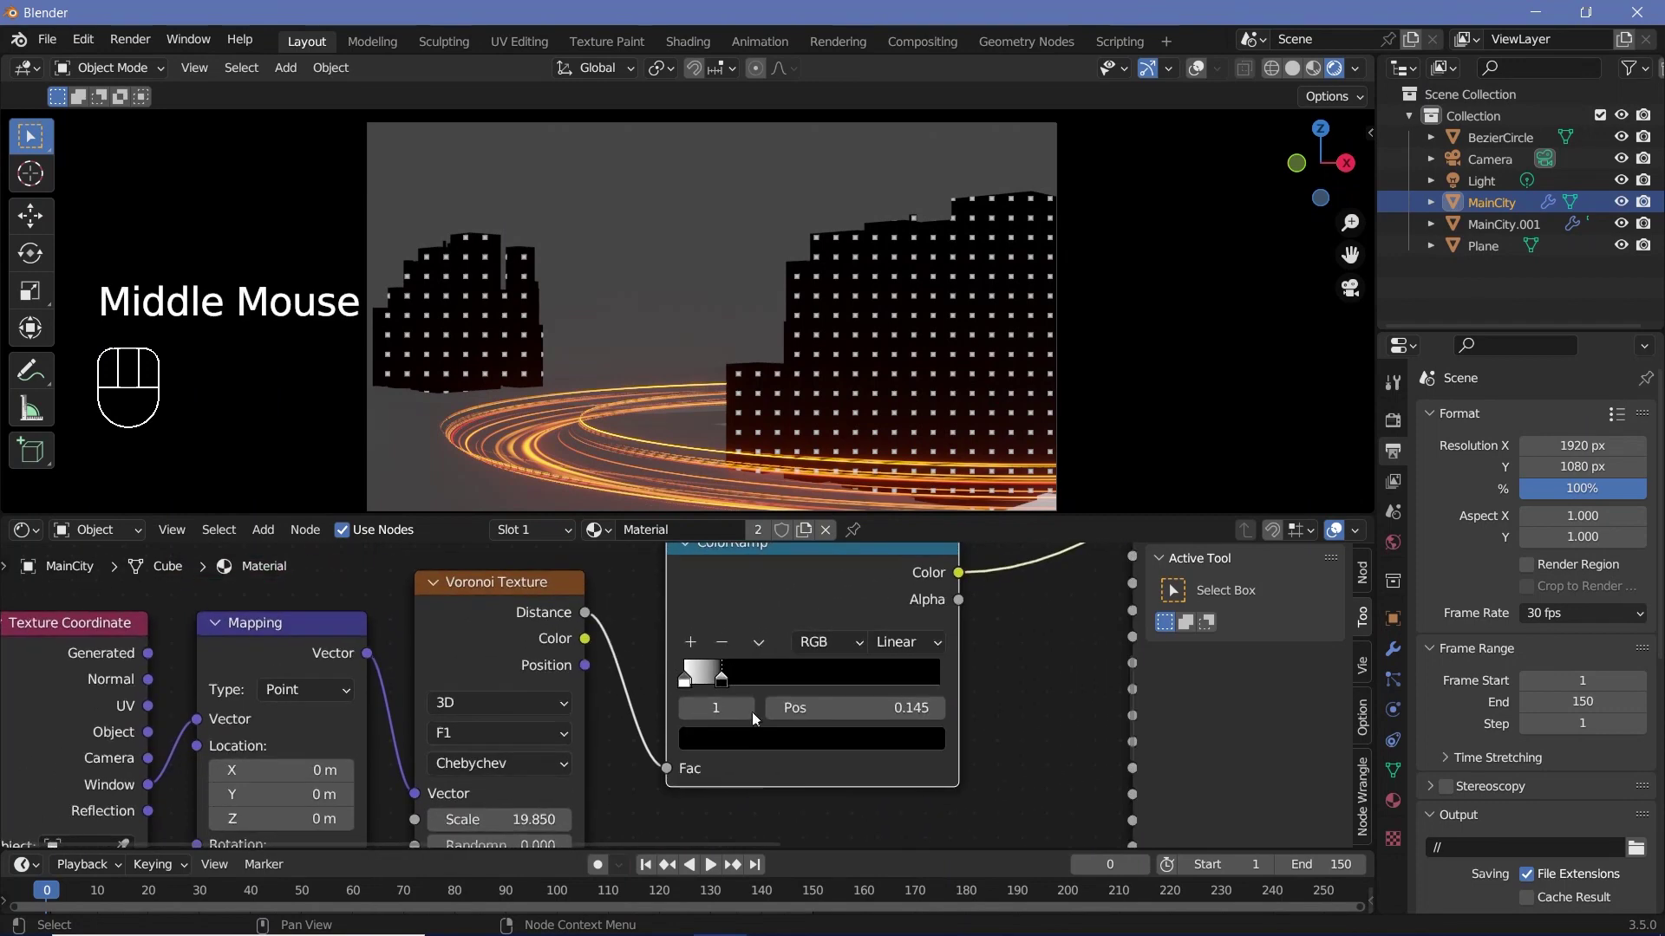
Raise the Voronoi scale to 66.85, move the ramp stop to 0.2 and rewire the ramp into the shader
{"action": "left_click", "coordinate": [715, 692]}
{"action": "left_click_drag", "start_coordinate": [737, 685], "coordinate": [761, 688]}
{"action": "left_click", "coordinate": [784, 622]}
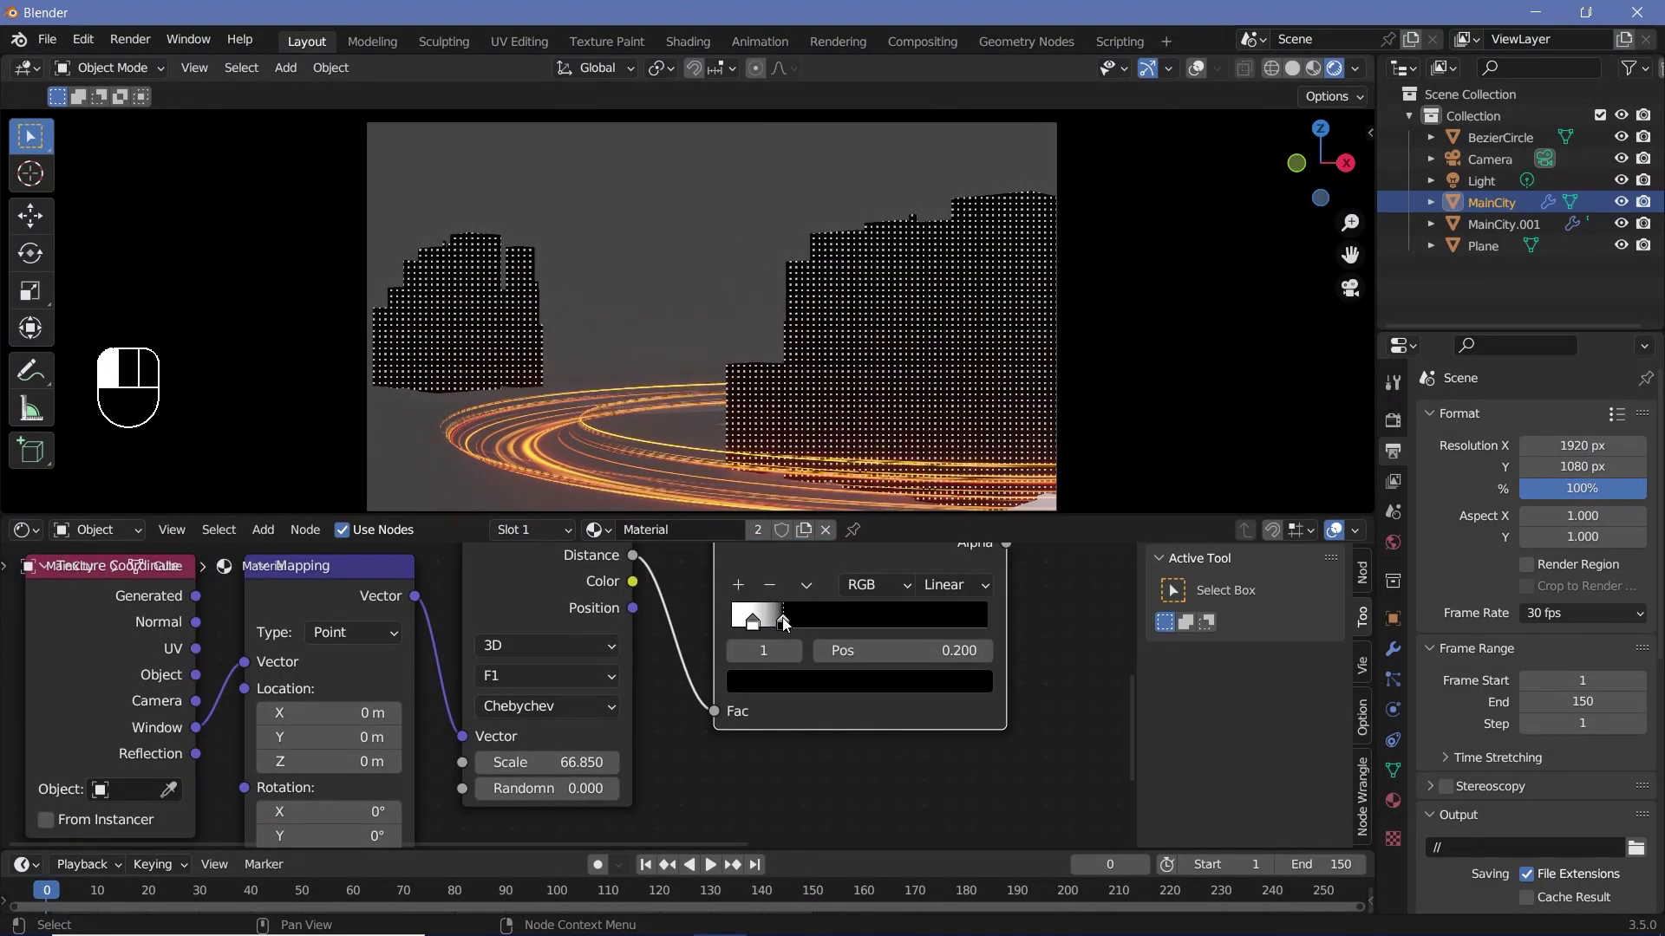
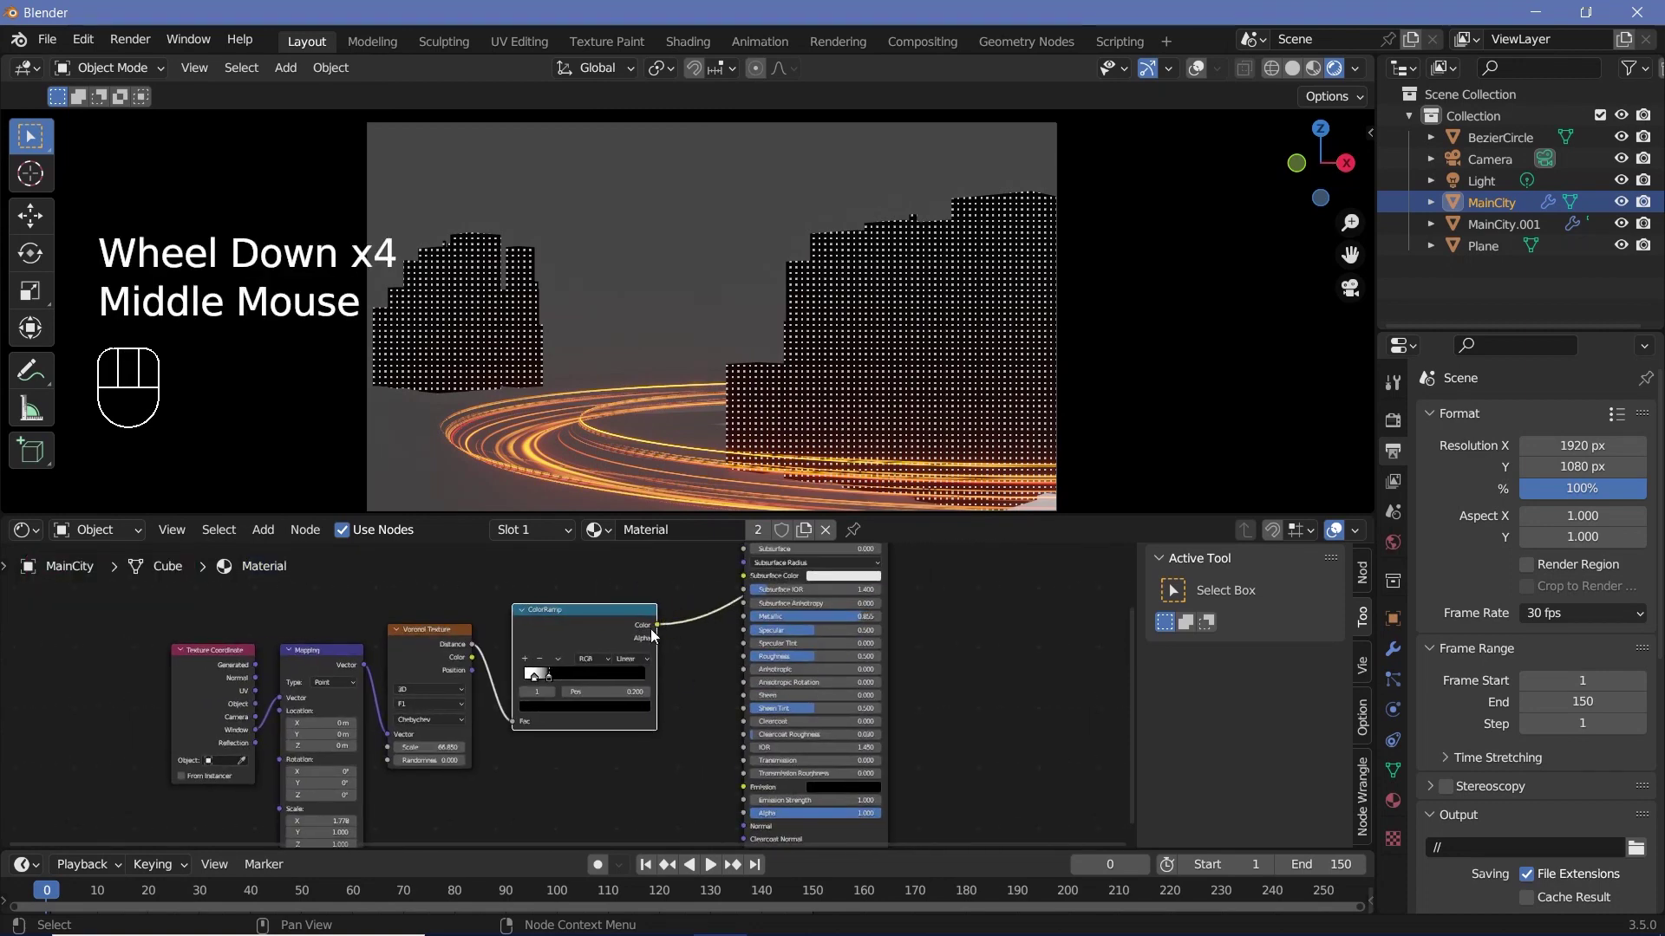
{"action": "left_click_drag", "start_coordinate": [663, 629], "coordinate": [782, 661]}
{"action": "left_click", "coordinate": [878, 832]}
{"action": "left_click", "coordinate": [878, 831]}
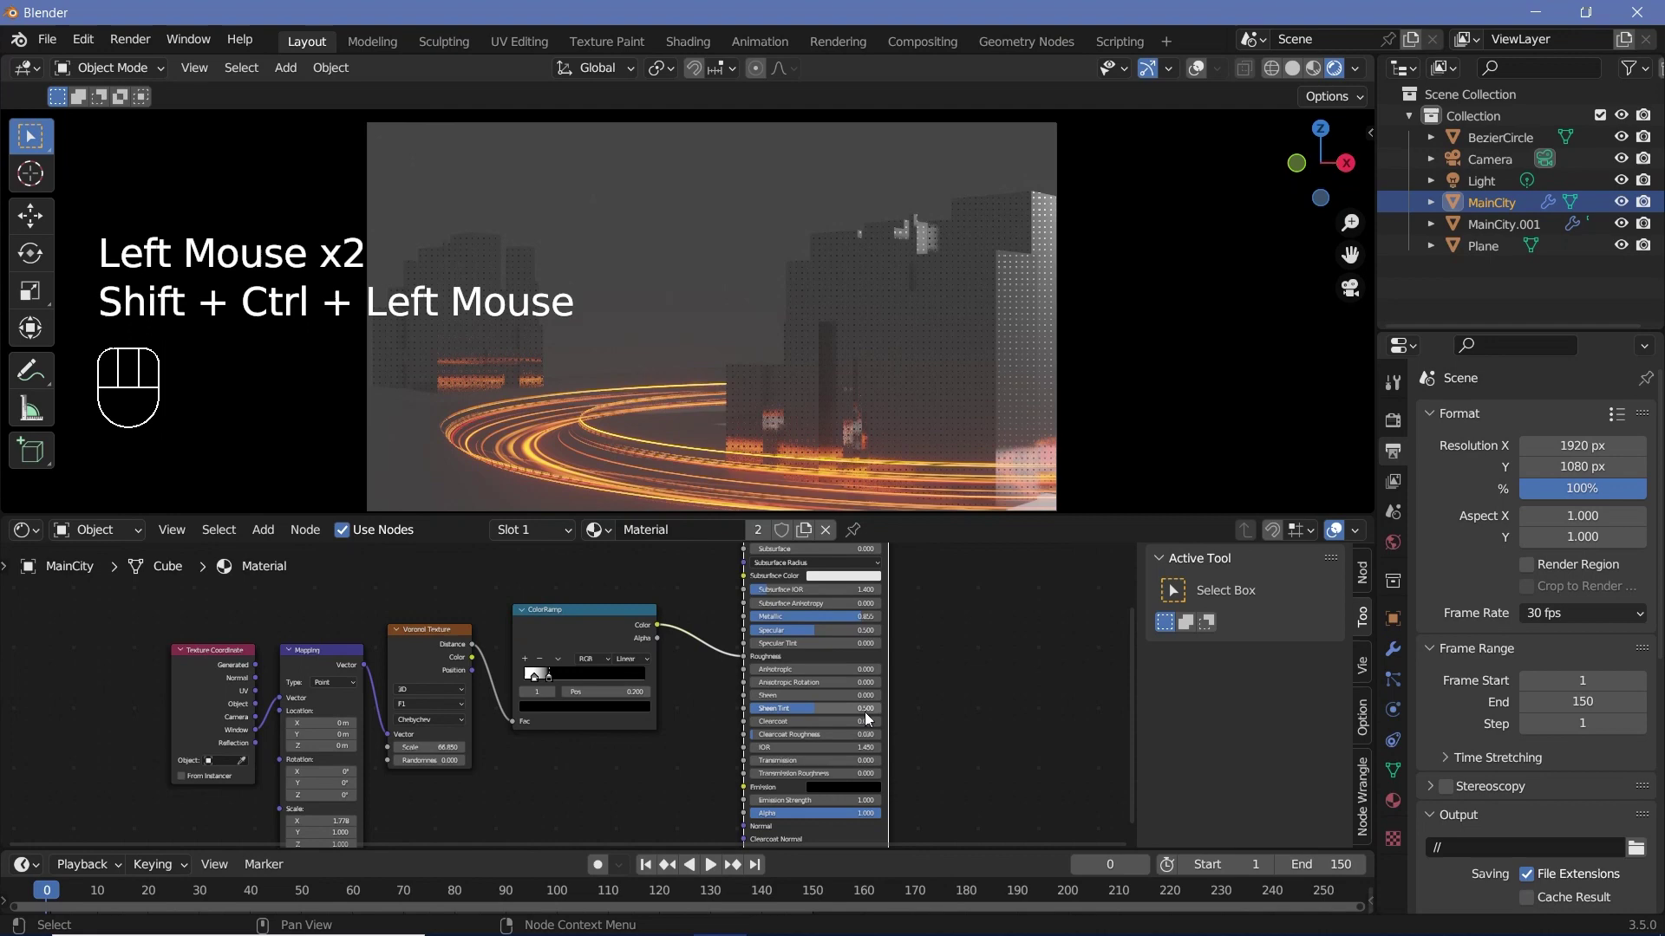
{"action": "scroll", "scroll_direction": "up", "scroll_amount": 3}
Brighten the dark ramp stop to grey, then set the World background colour to black
{"action": "left_click", "coordinate": [843, 757]}
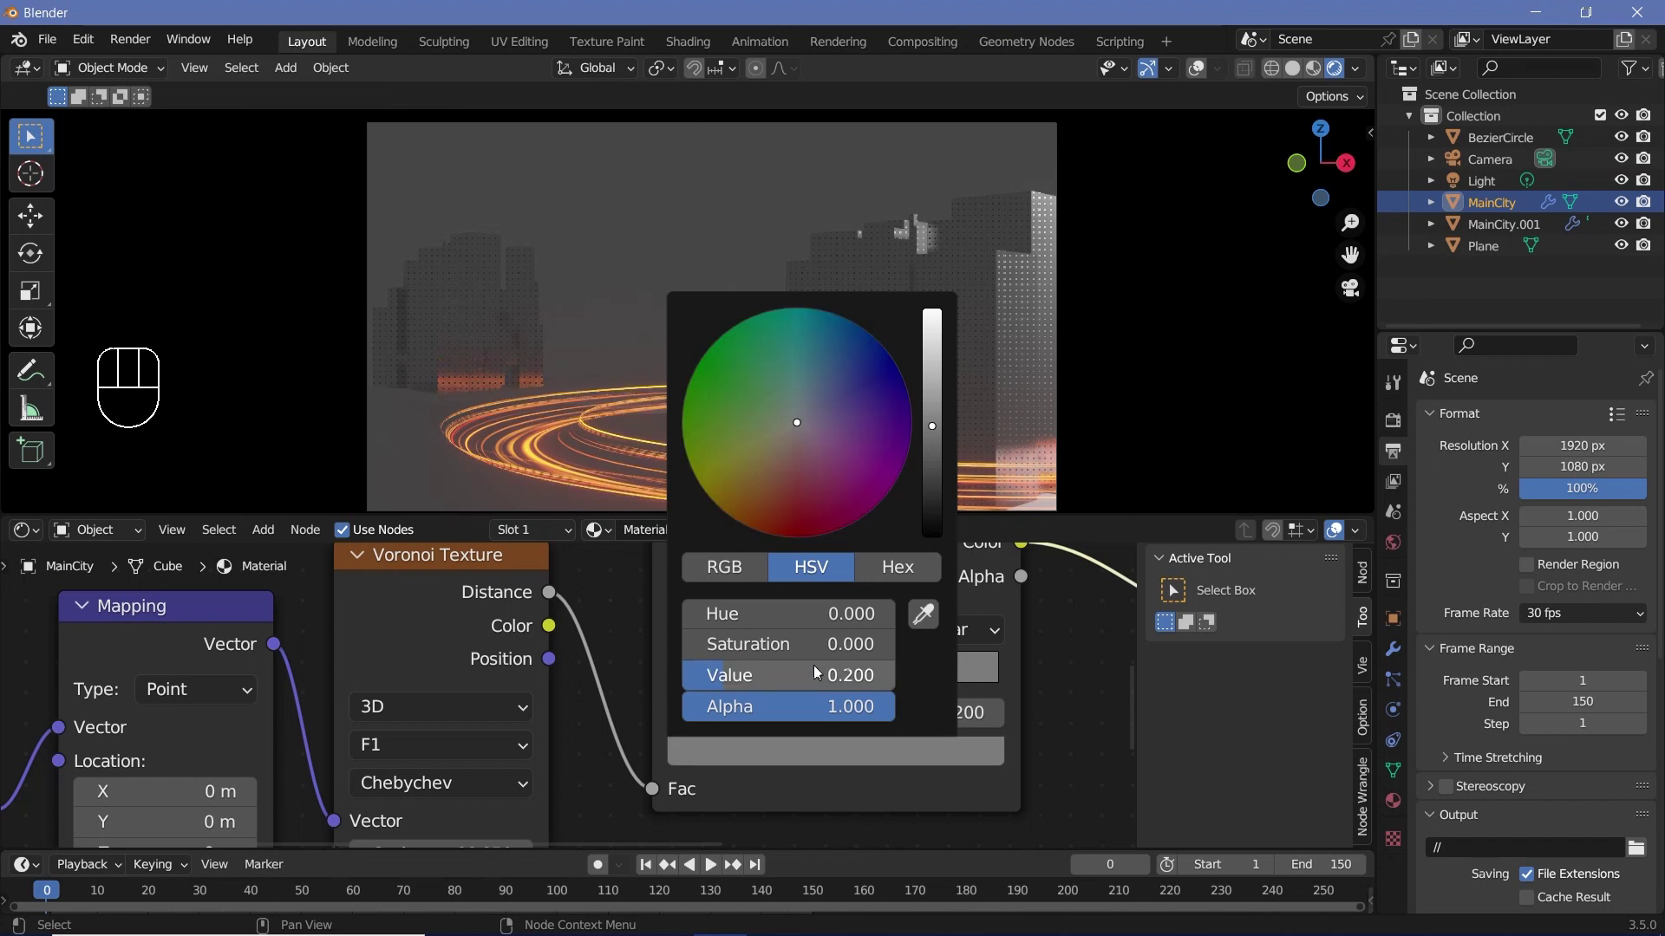
{"action": "left_click", "coordinate": [704, 686]}
{"action": "left_click", "coordinate": [731, 761]}
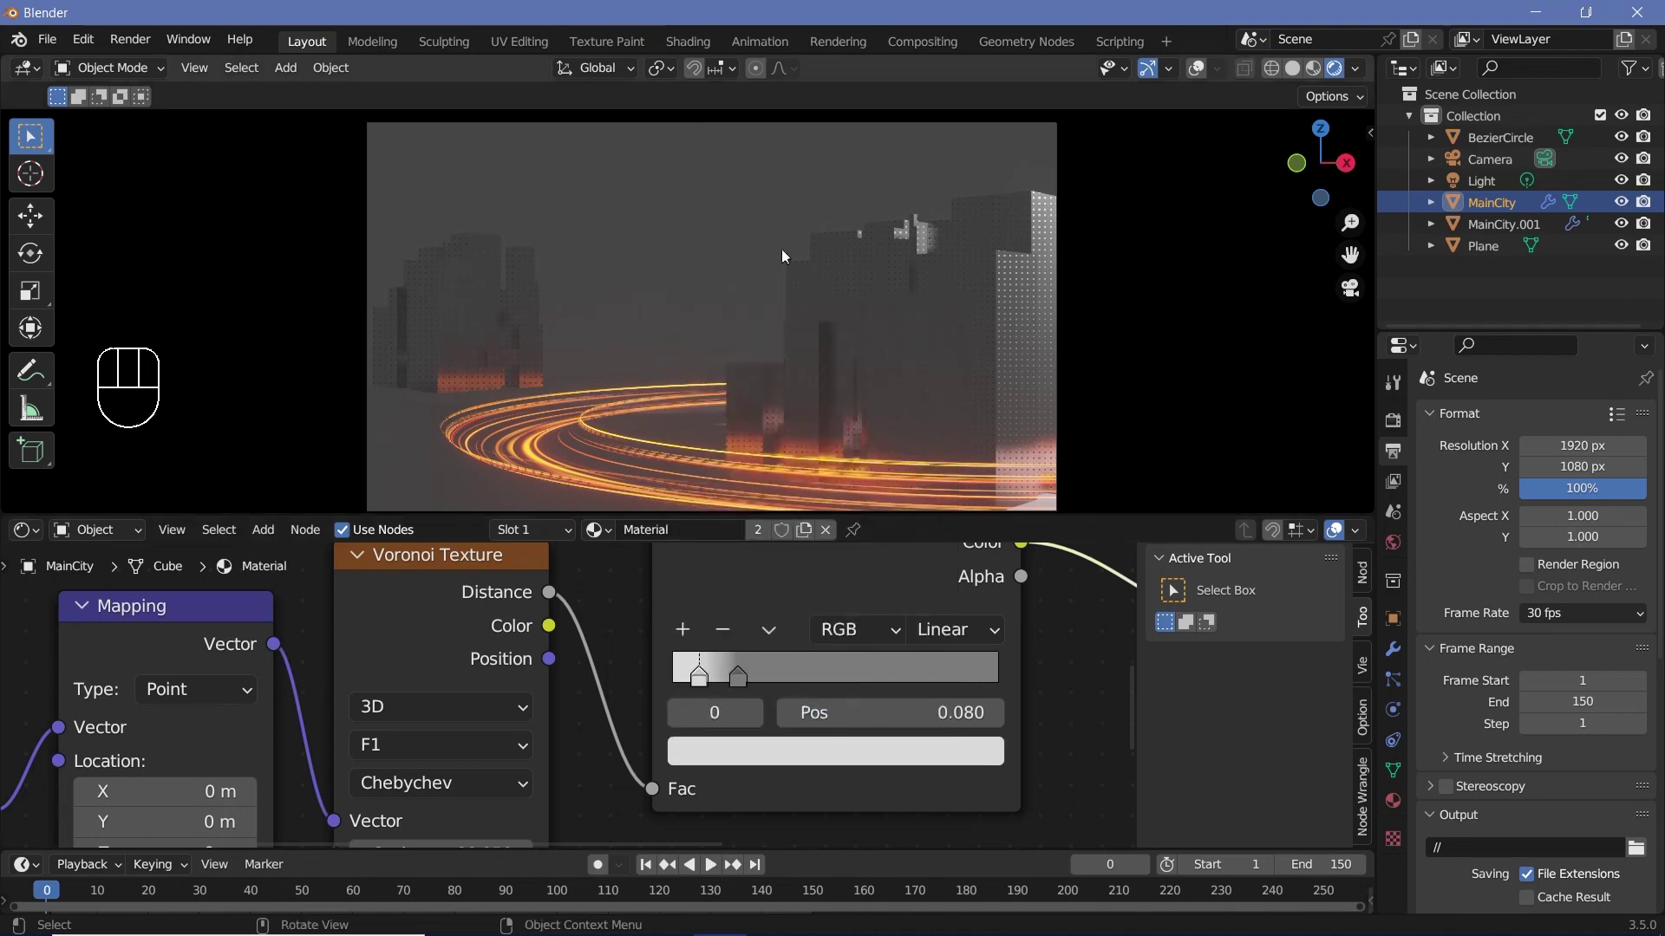
{"action": "left_click", "coordinate": [1390, 551]}
{"action": "left_click", "coordinate": [1554, 571]}
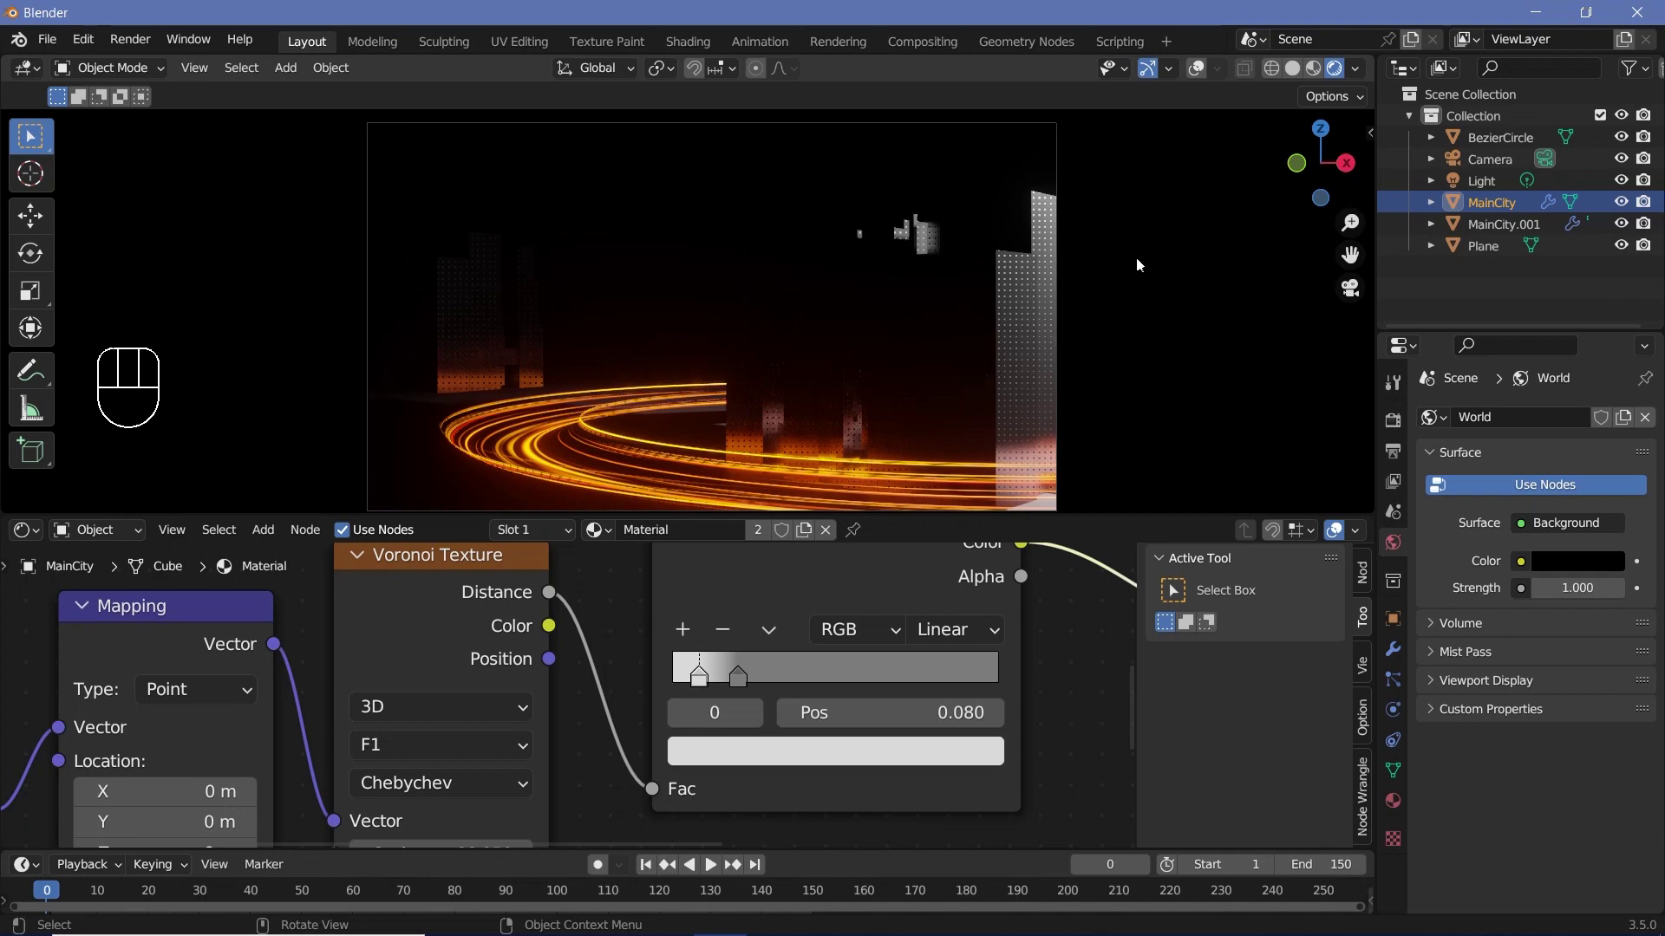
Select the point Light and move it about −1.83 m along global Y
{"action": "left_click", "coordinate": [1487, 187]}
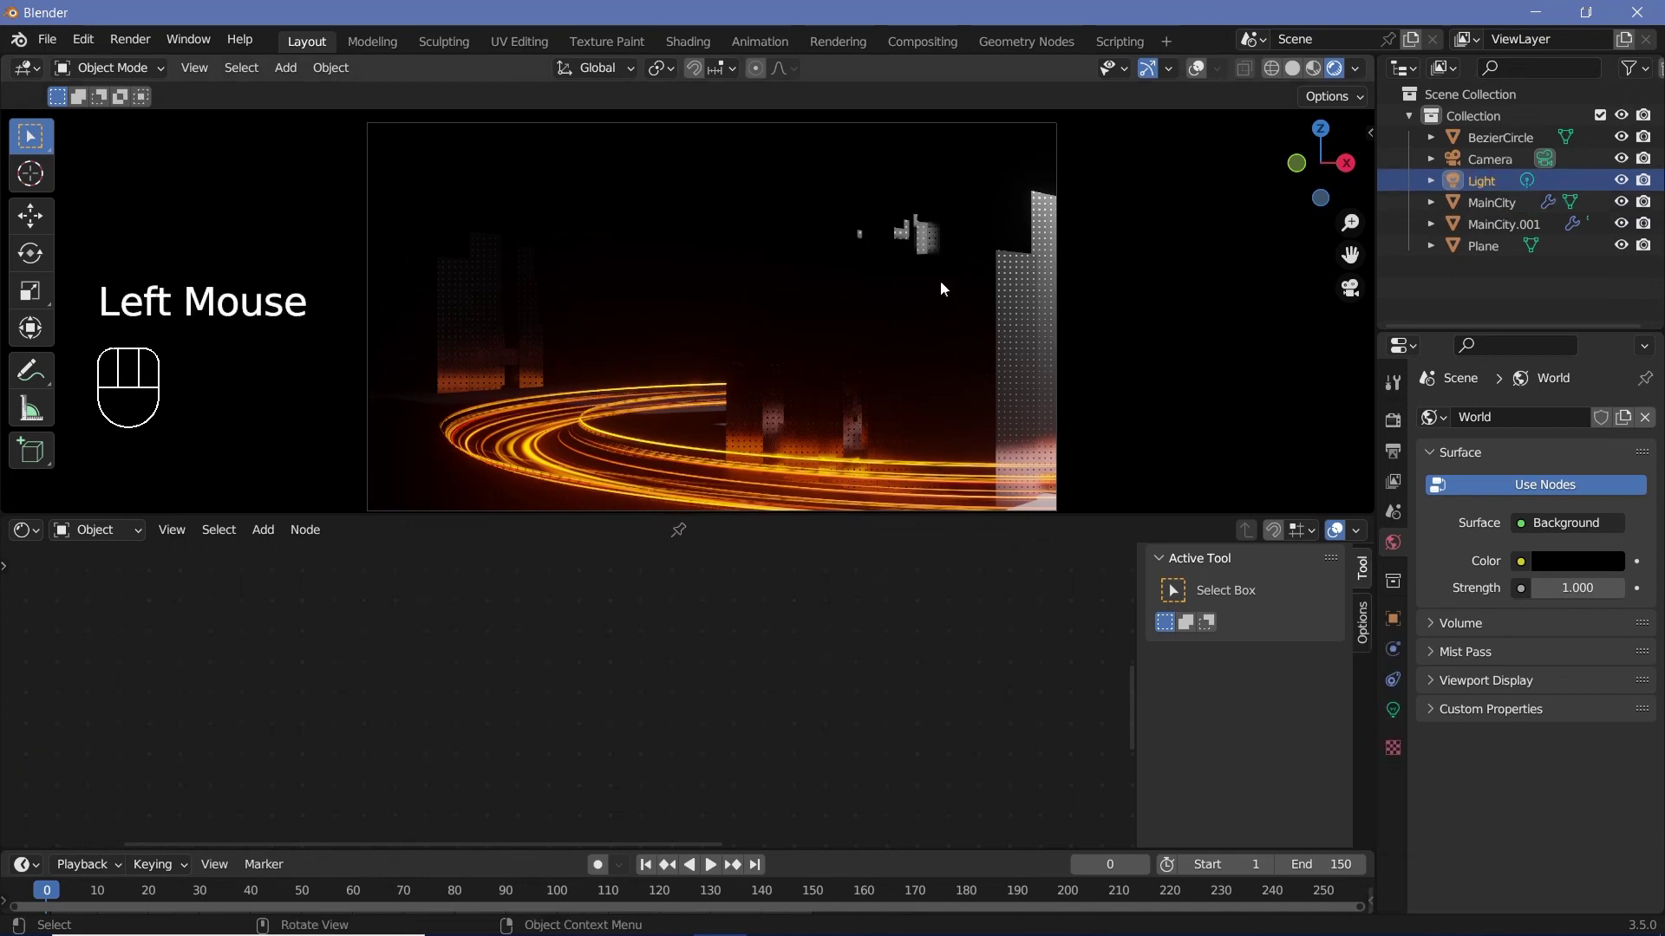
{"action": "key", "text": "g"}
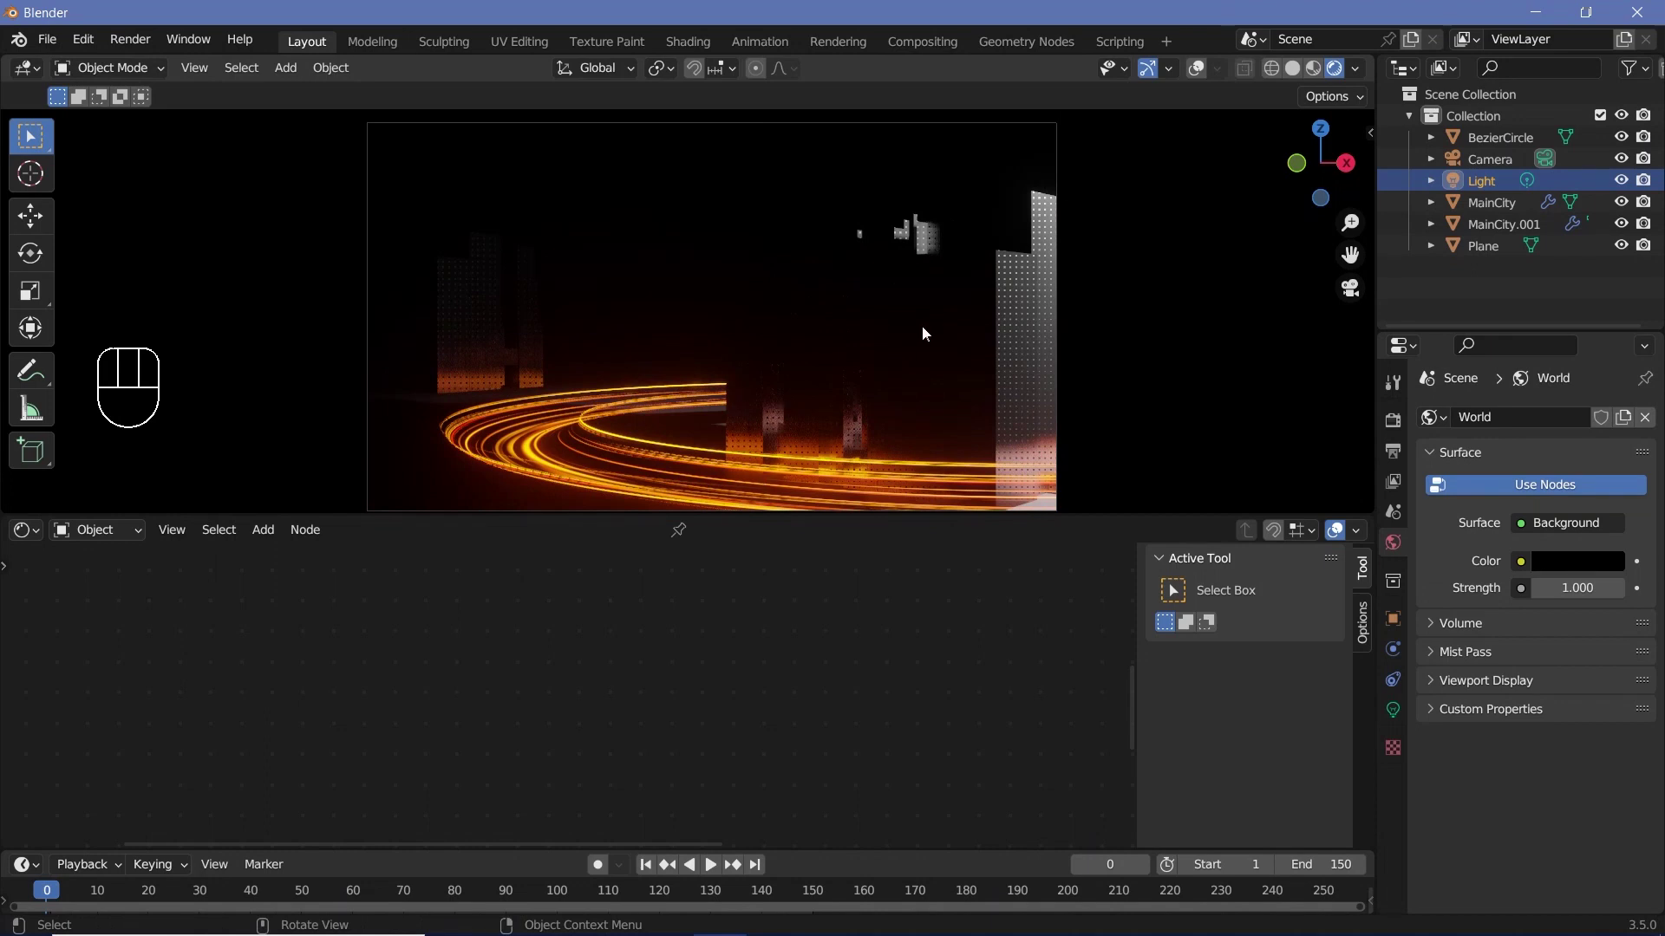
{"action": "key", "text": "g"}
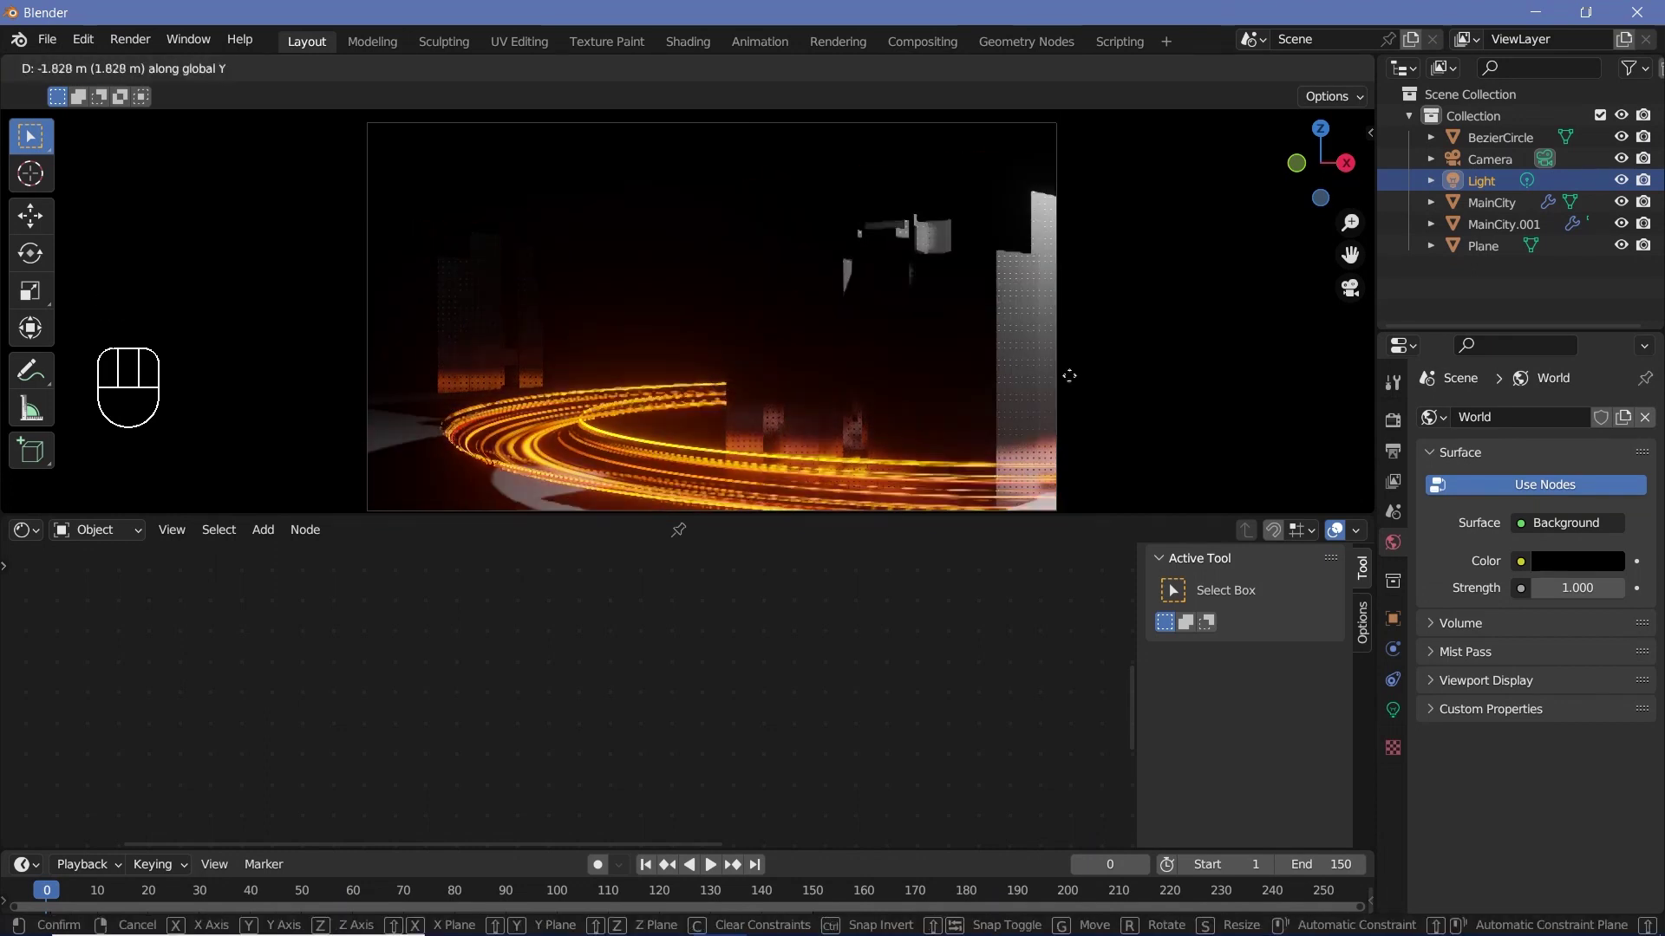
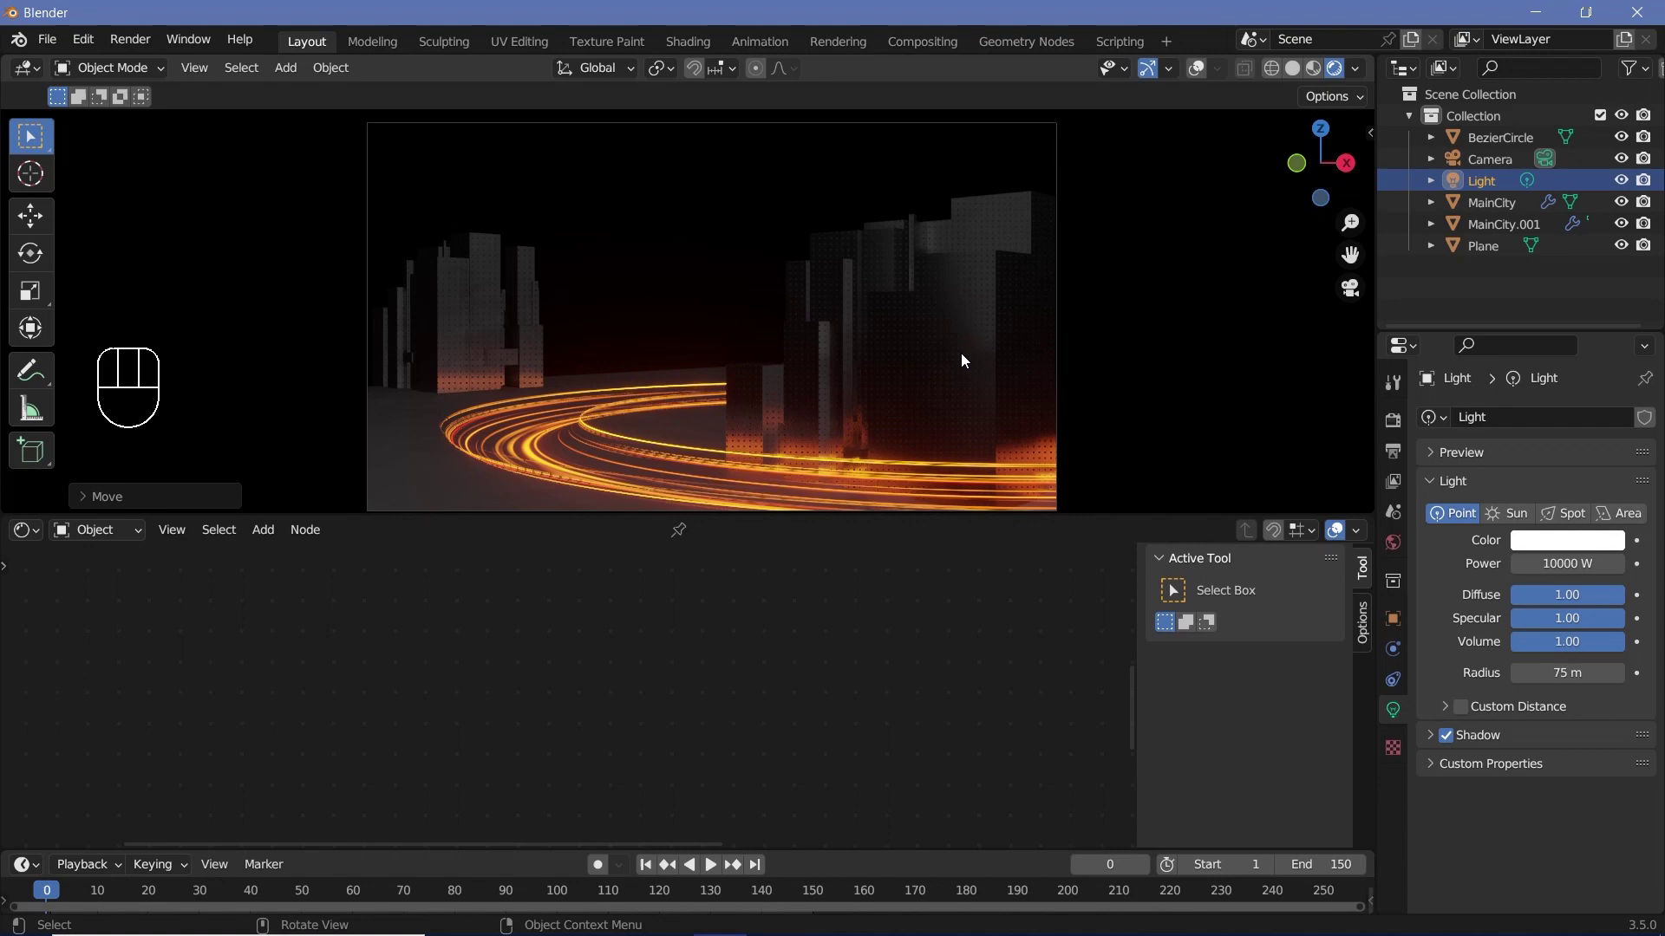
Show MainCity's material settings, then give the ground Plane a new material
{"action": "left_click", "coordinate": [966, 360]}
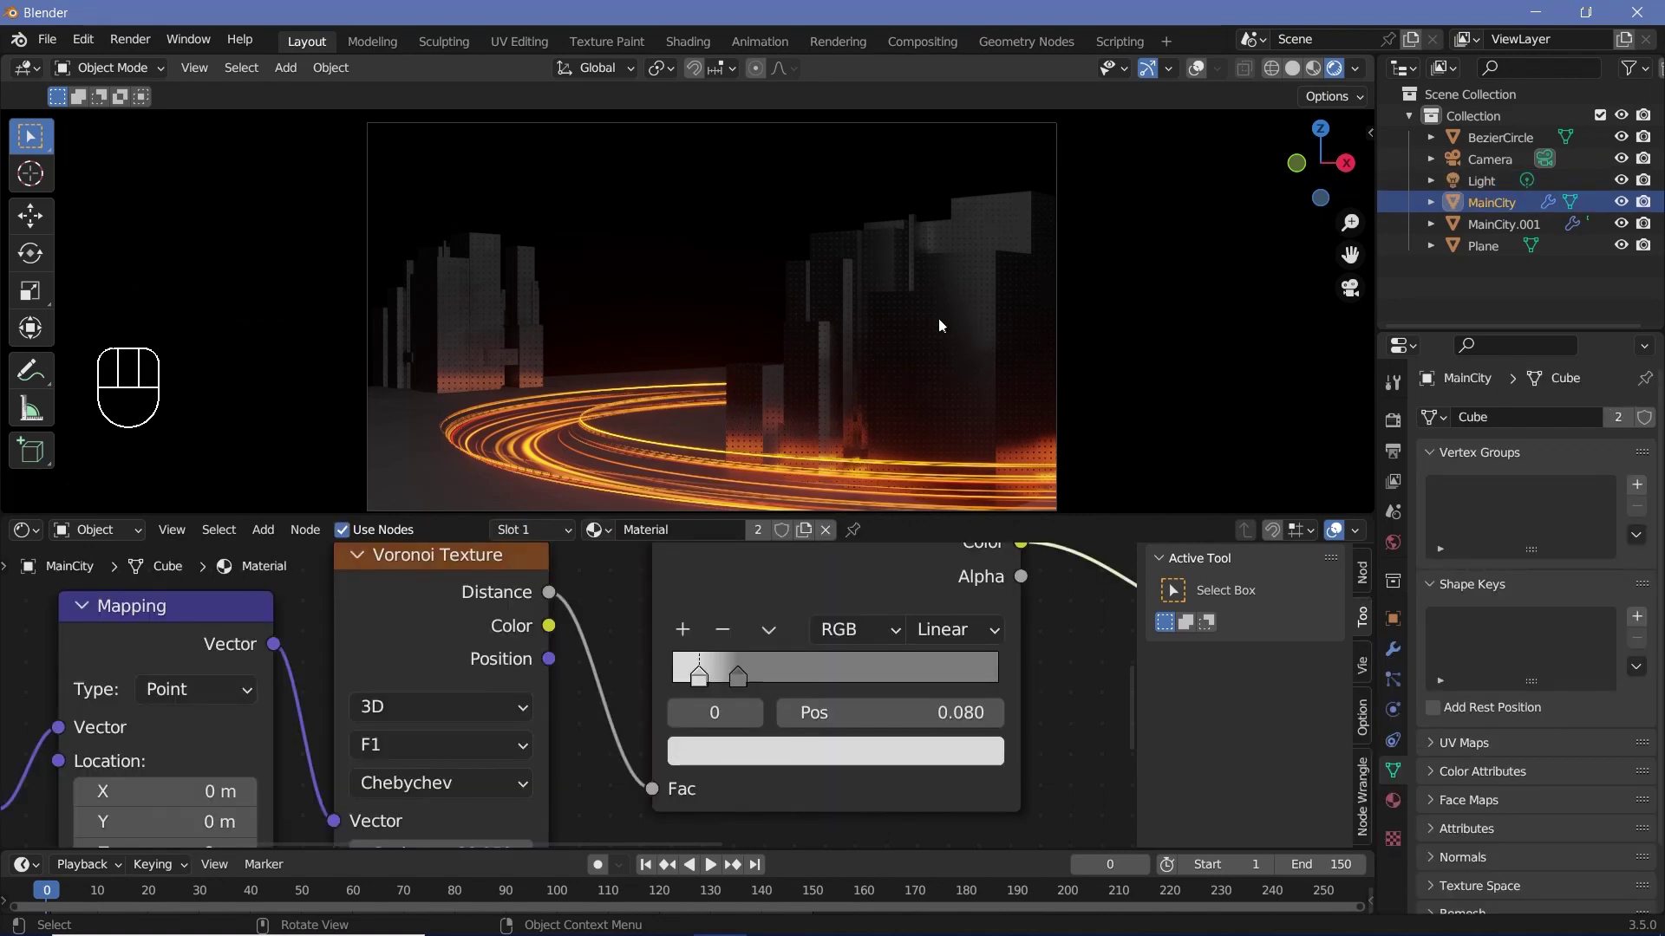
{"action": "left_click", "coordinate": [1391, 808]}
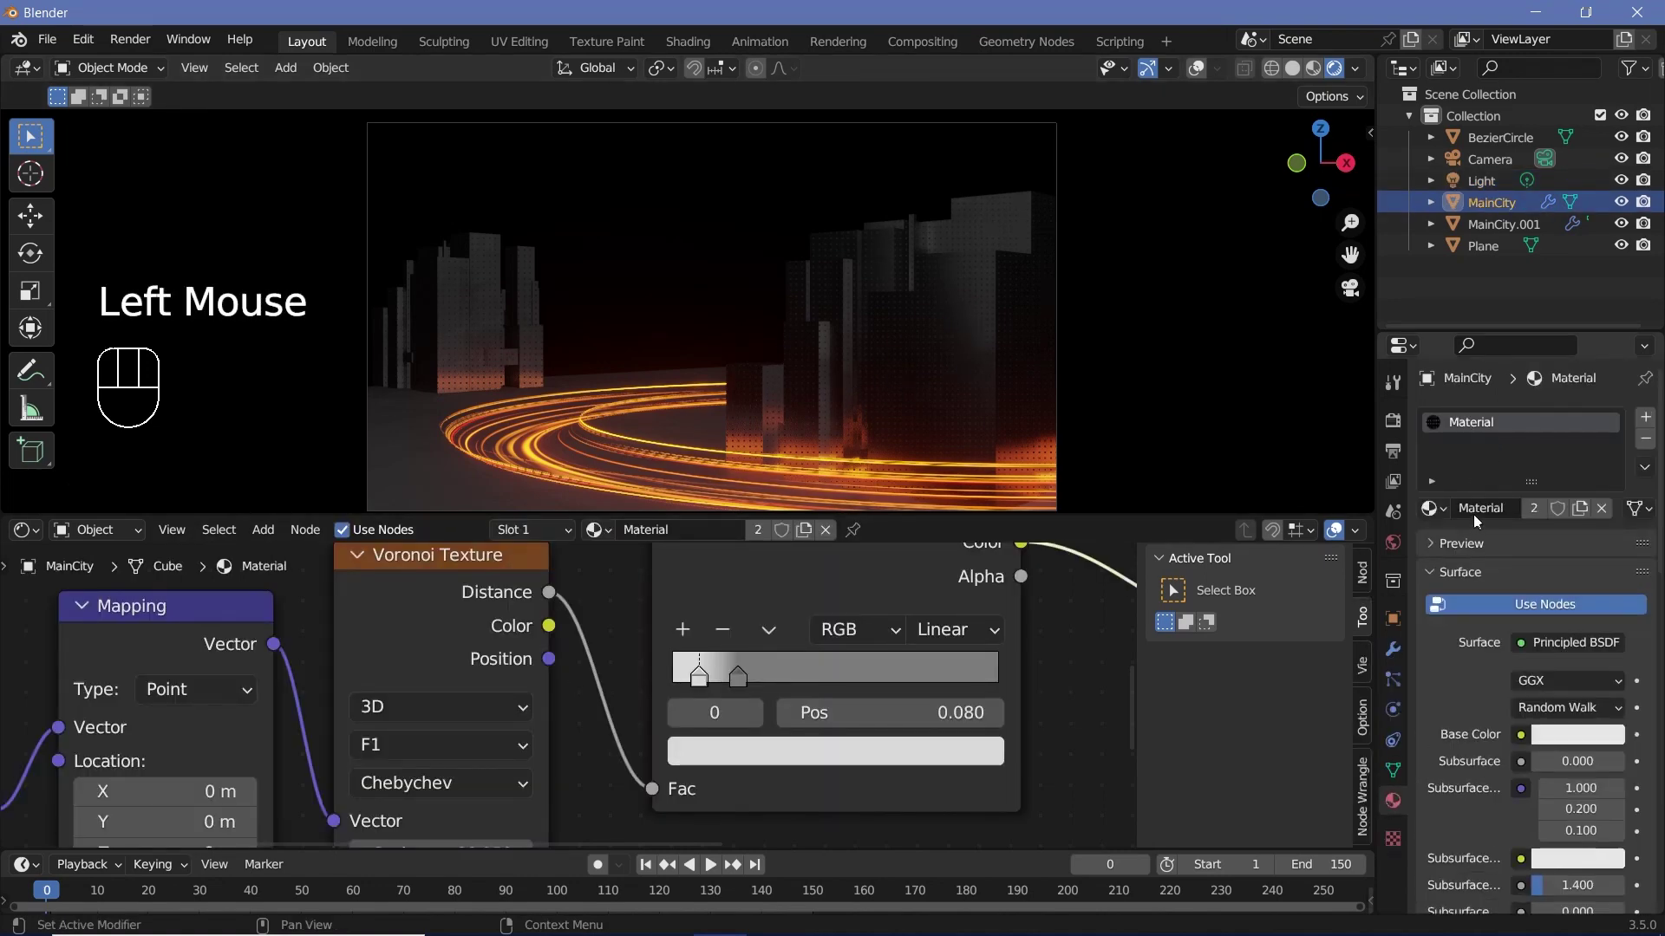
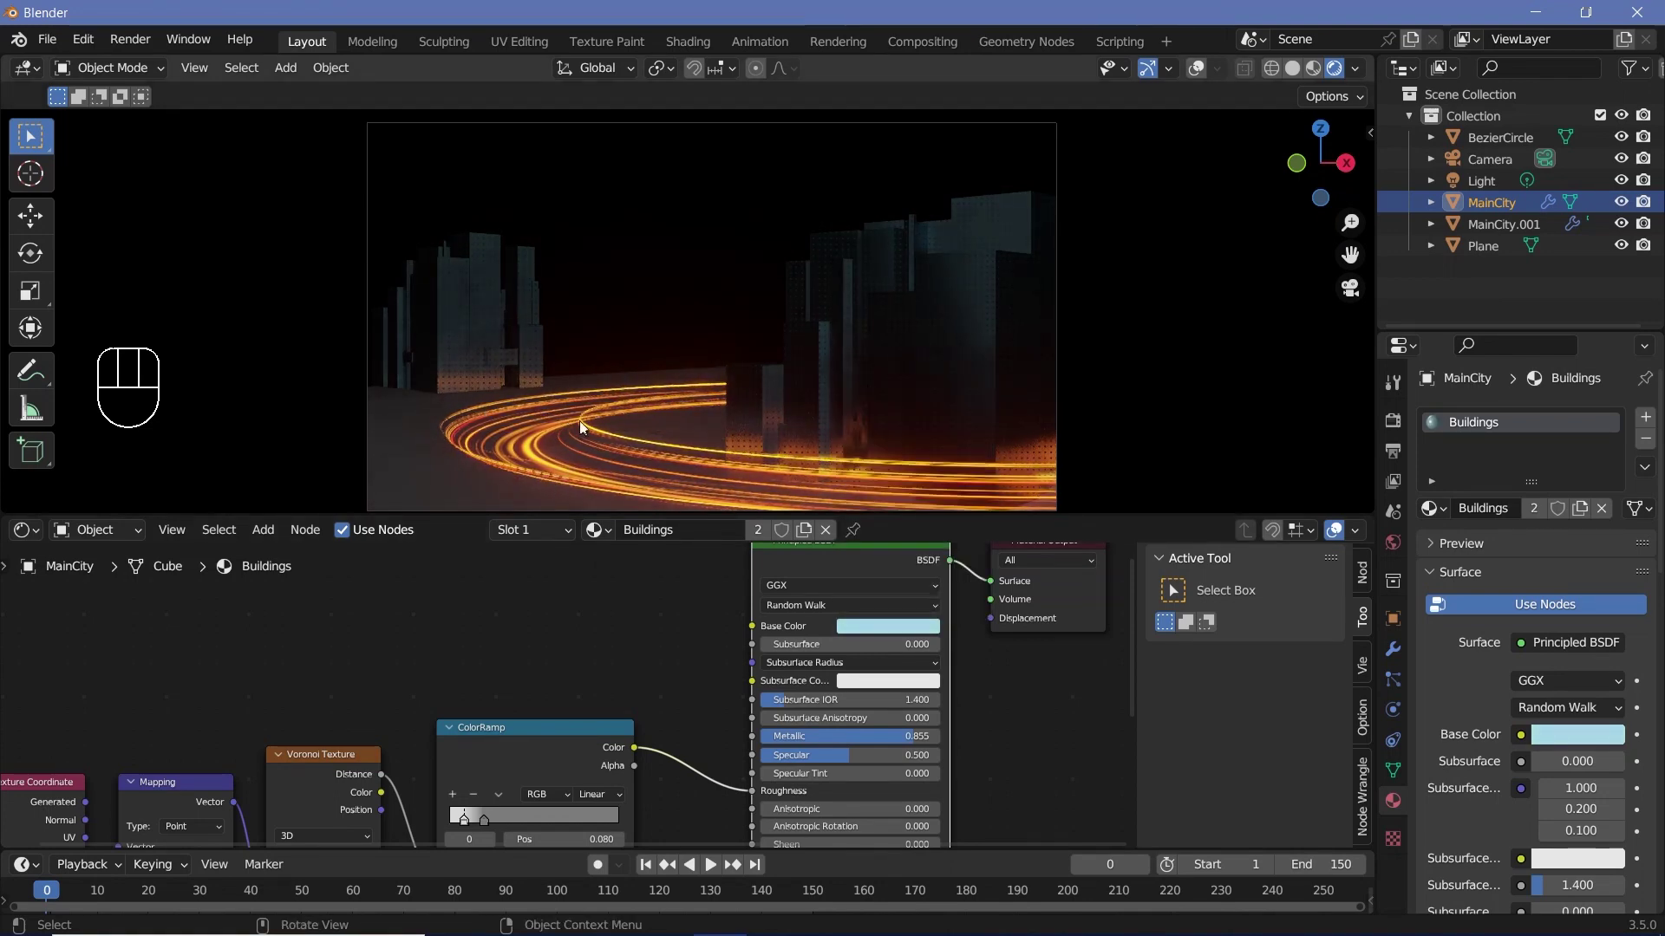
{"action": "left_click", "coordinate": [435, 478]}
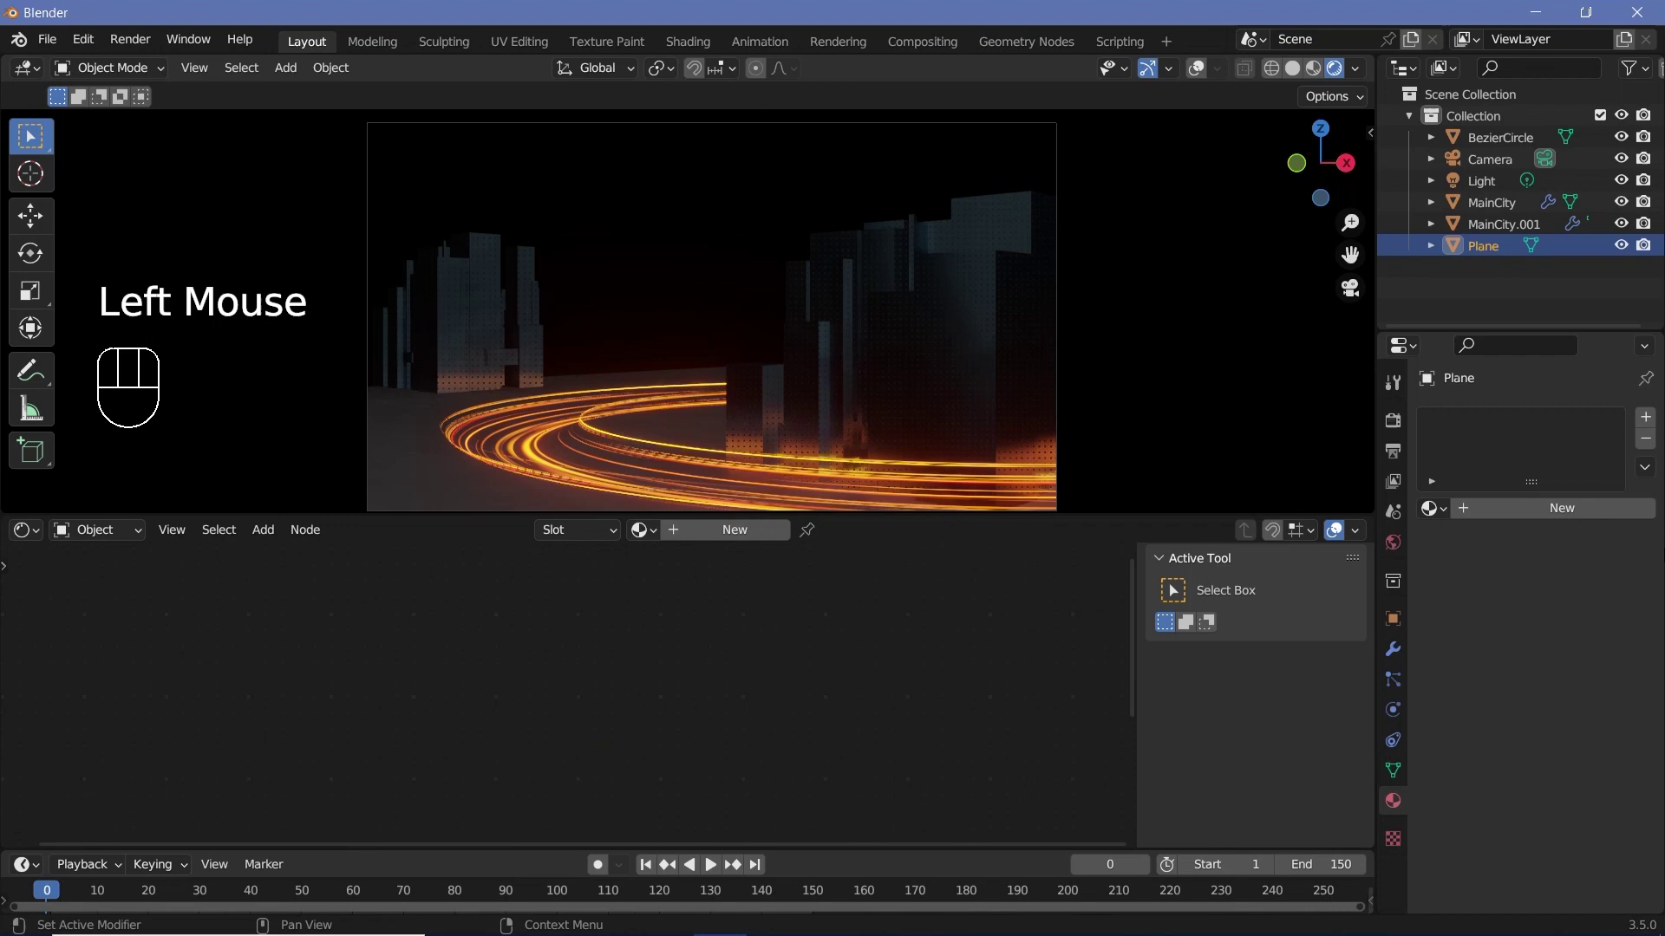
{"action": "left_click_drag", "start_coordinate": [1574, 519], "coordinate": [1496, 522]}
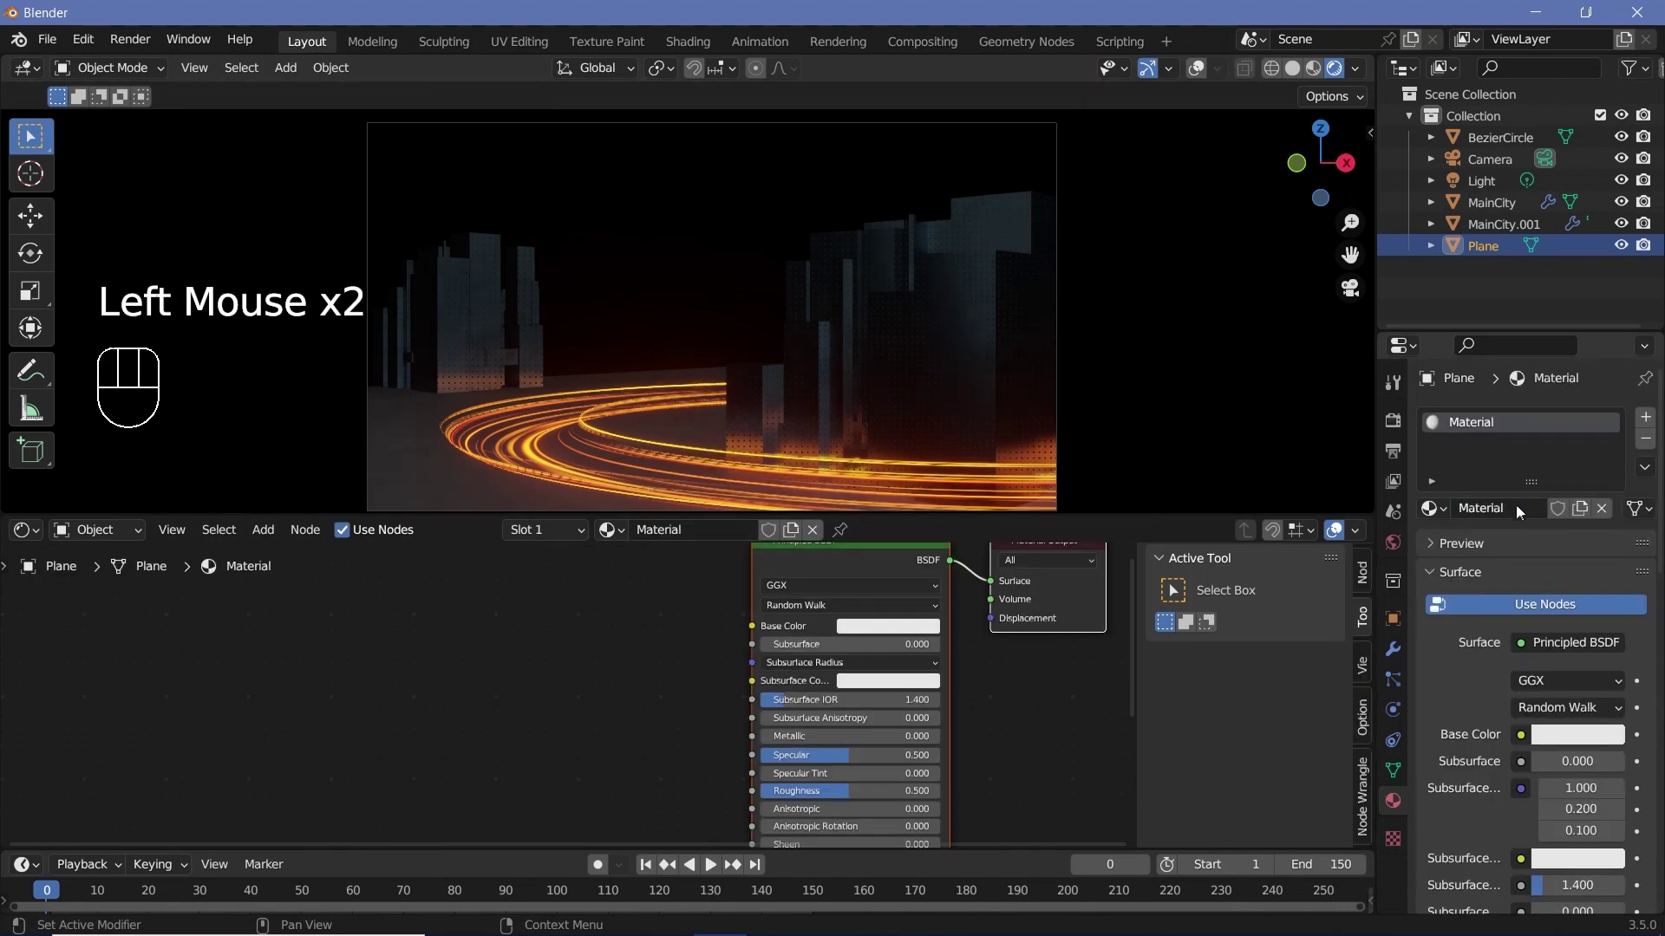
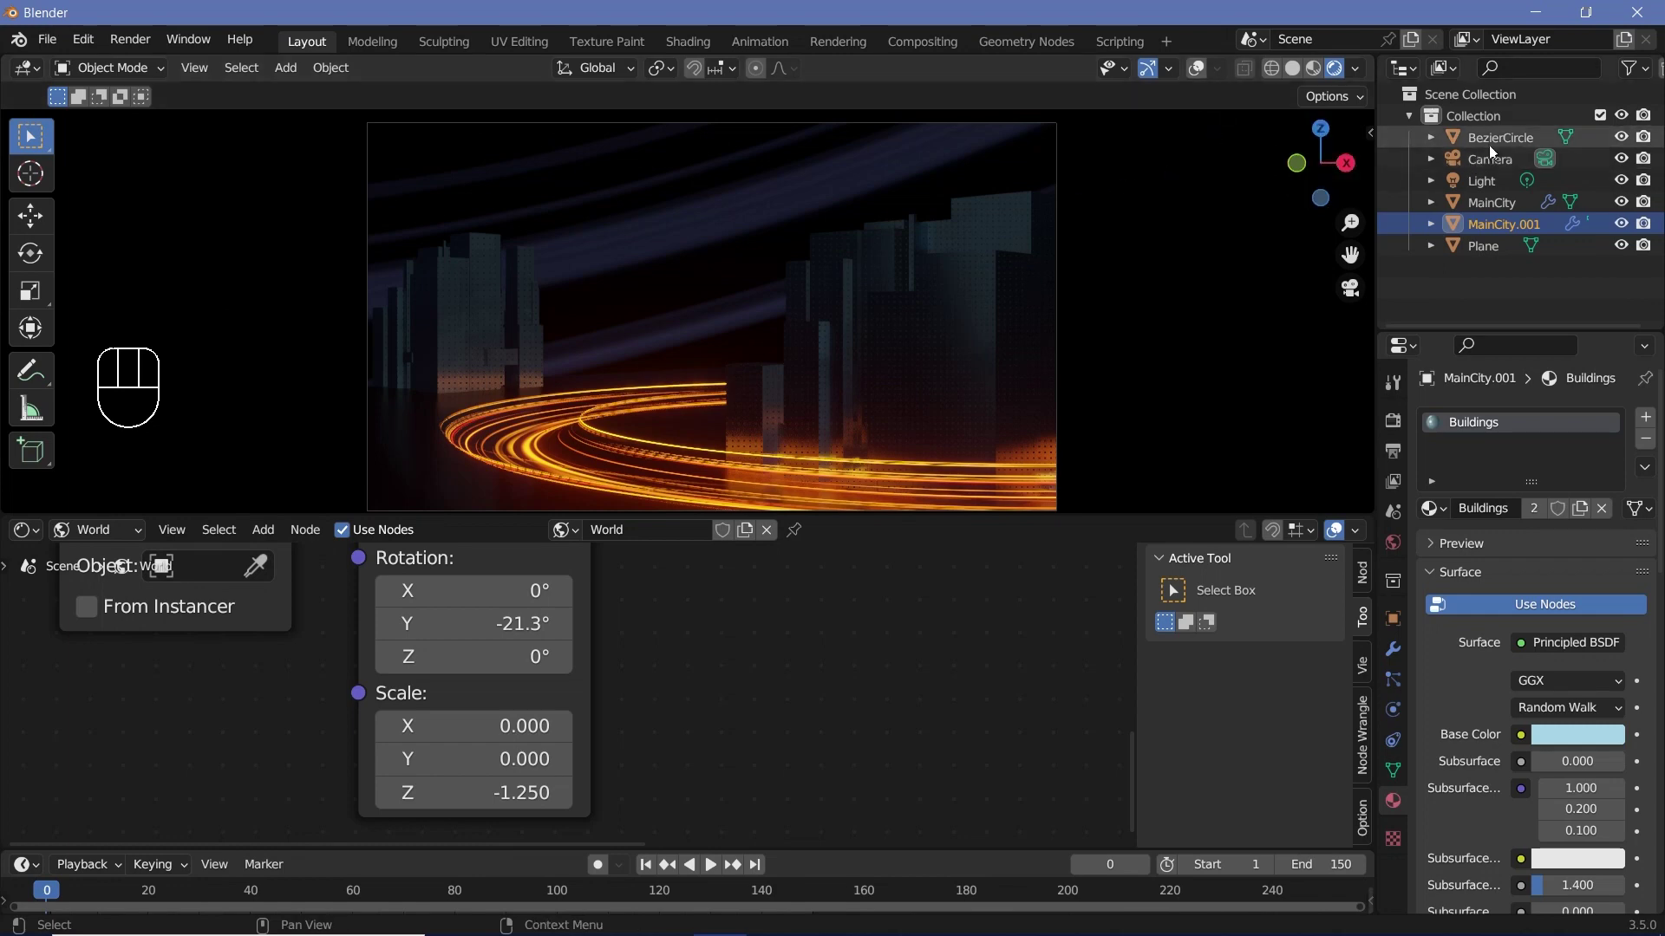
Rotate the camera, then duplicate MainCity.001 with Alt+D and place the new block
{"action": "left_click", "coordinate": [1280, 206]}
{"action": "key", "text": "r"}
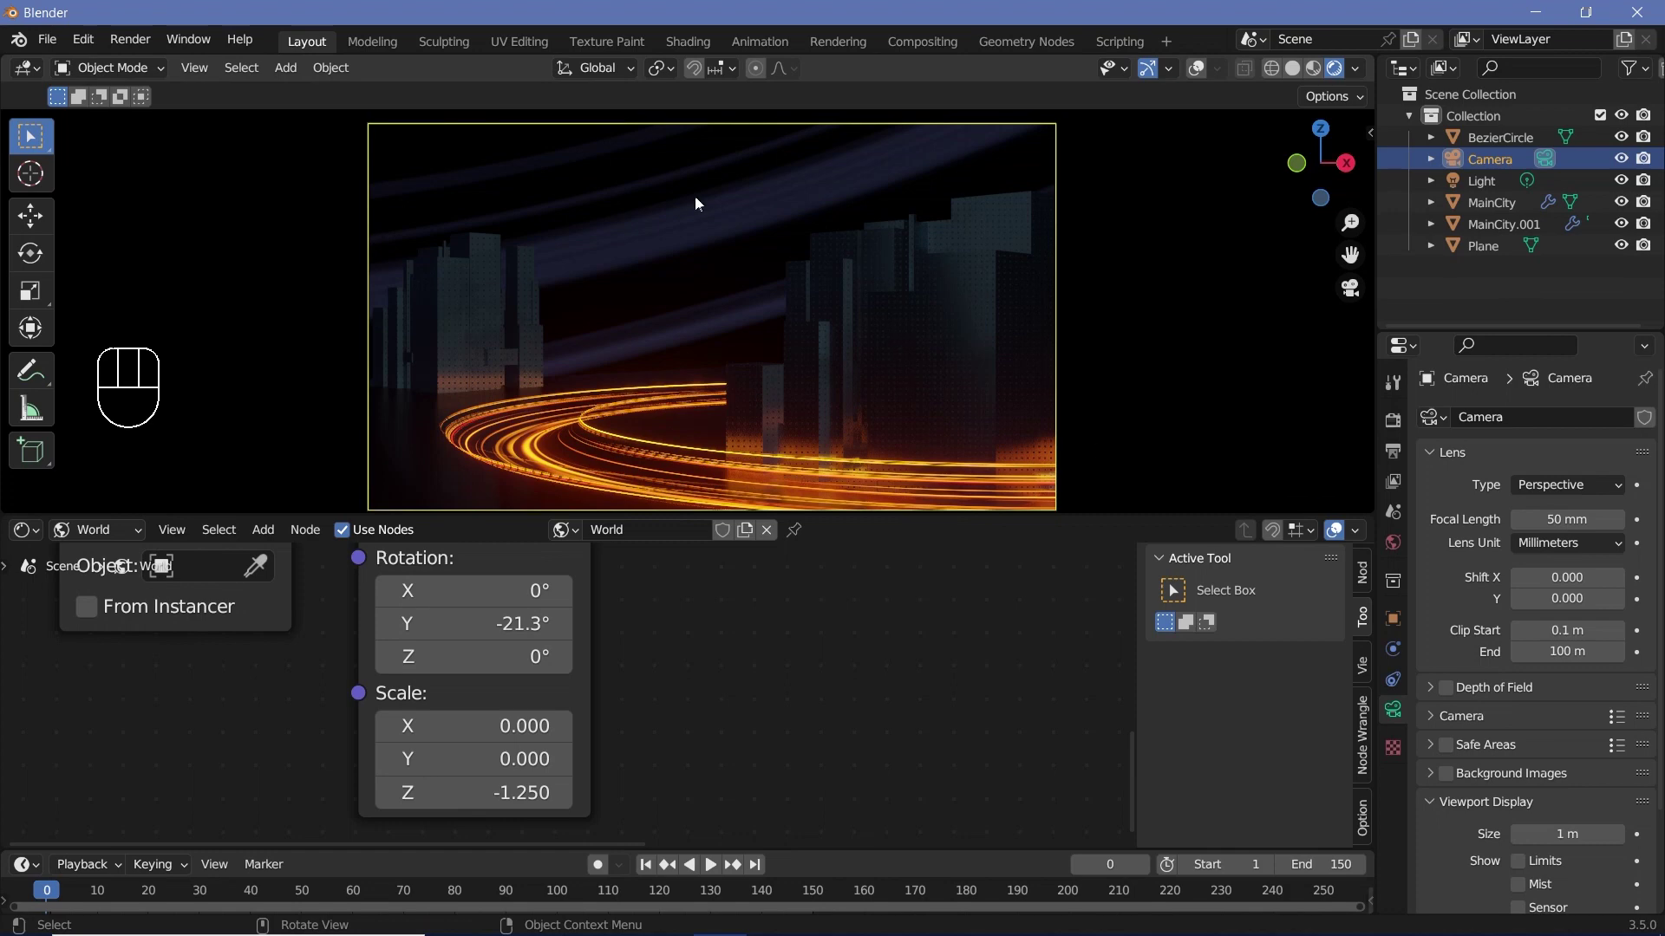
{"action": "left_click_drag", "start_coordinate": [494, 342], "coordinate": [475, 352]}
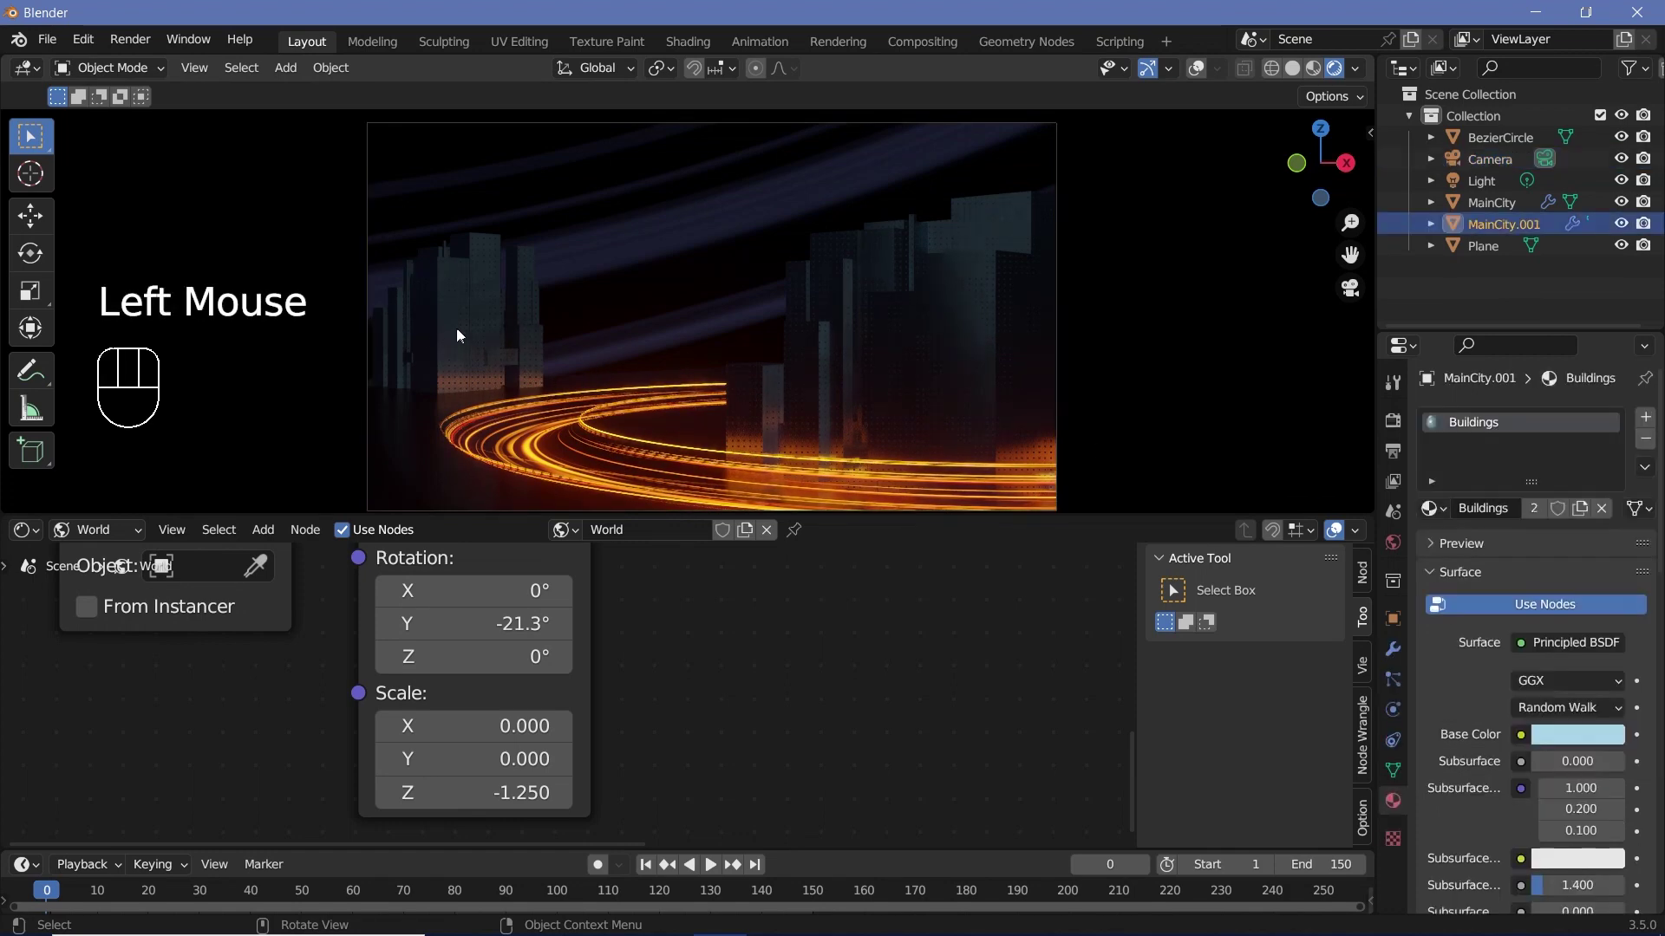
{"action": "key", "text": "alt+d"}
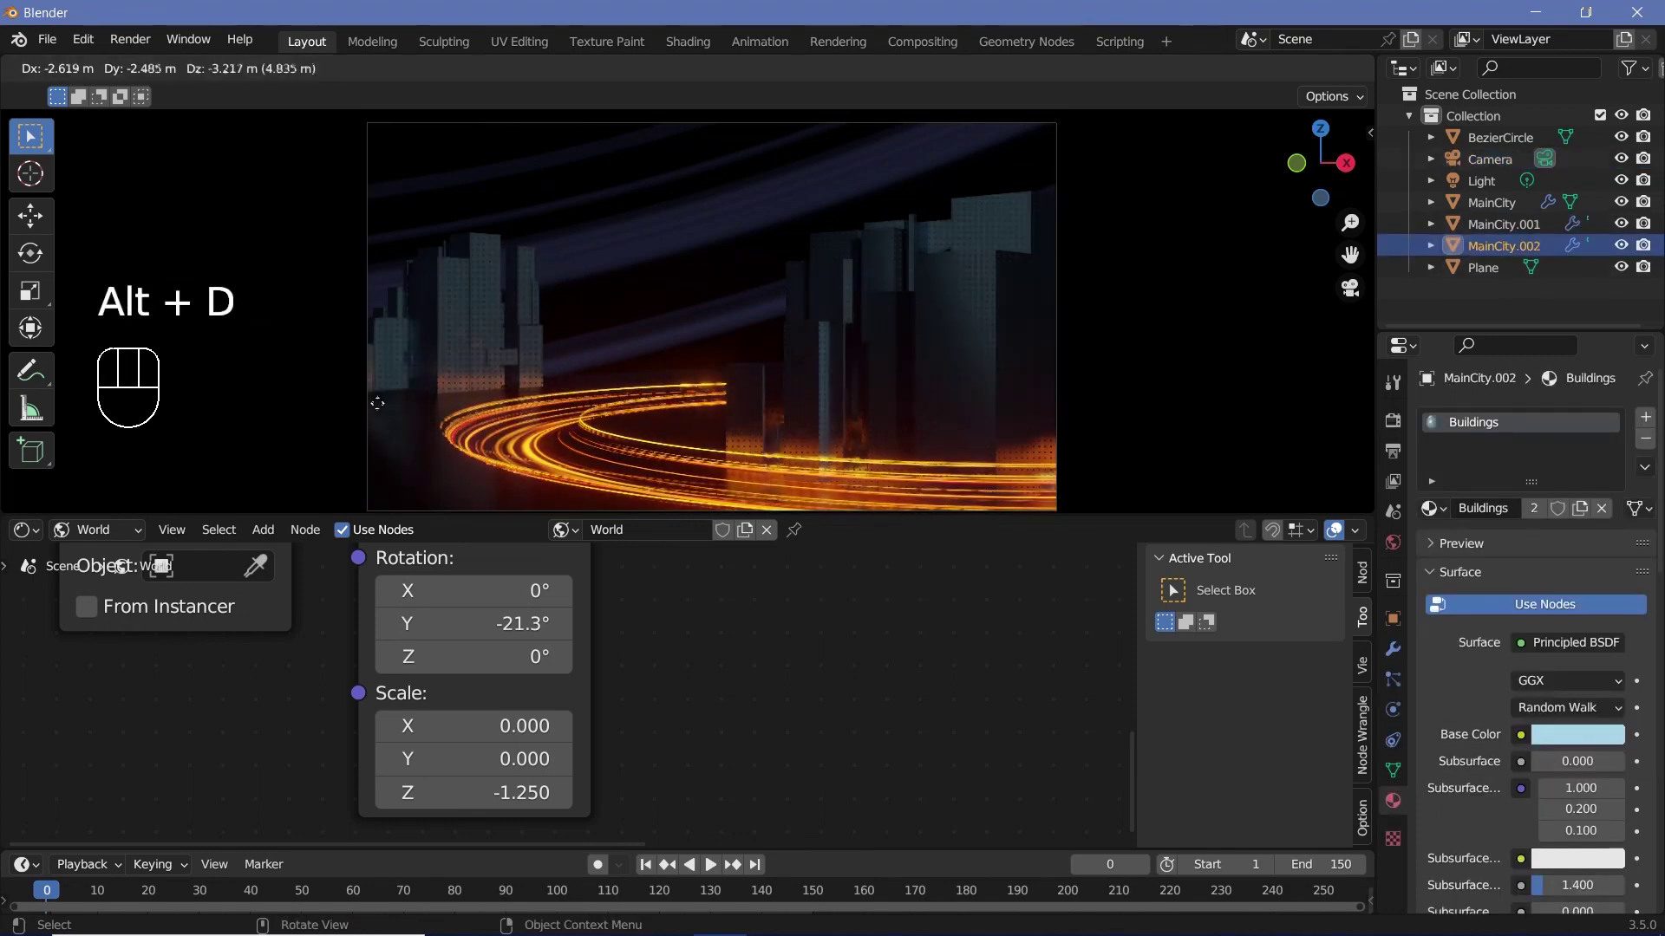
{"action": "key", "text": "g"}
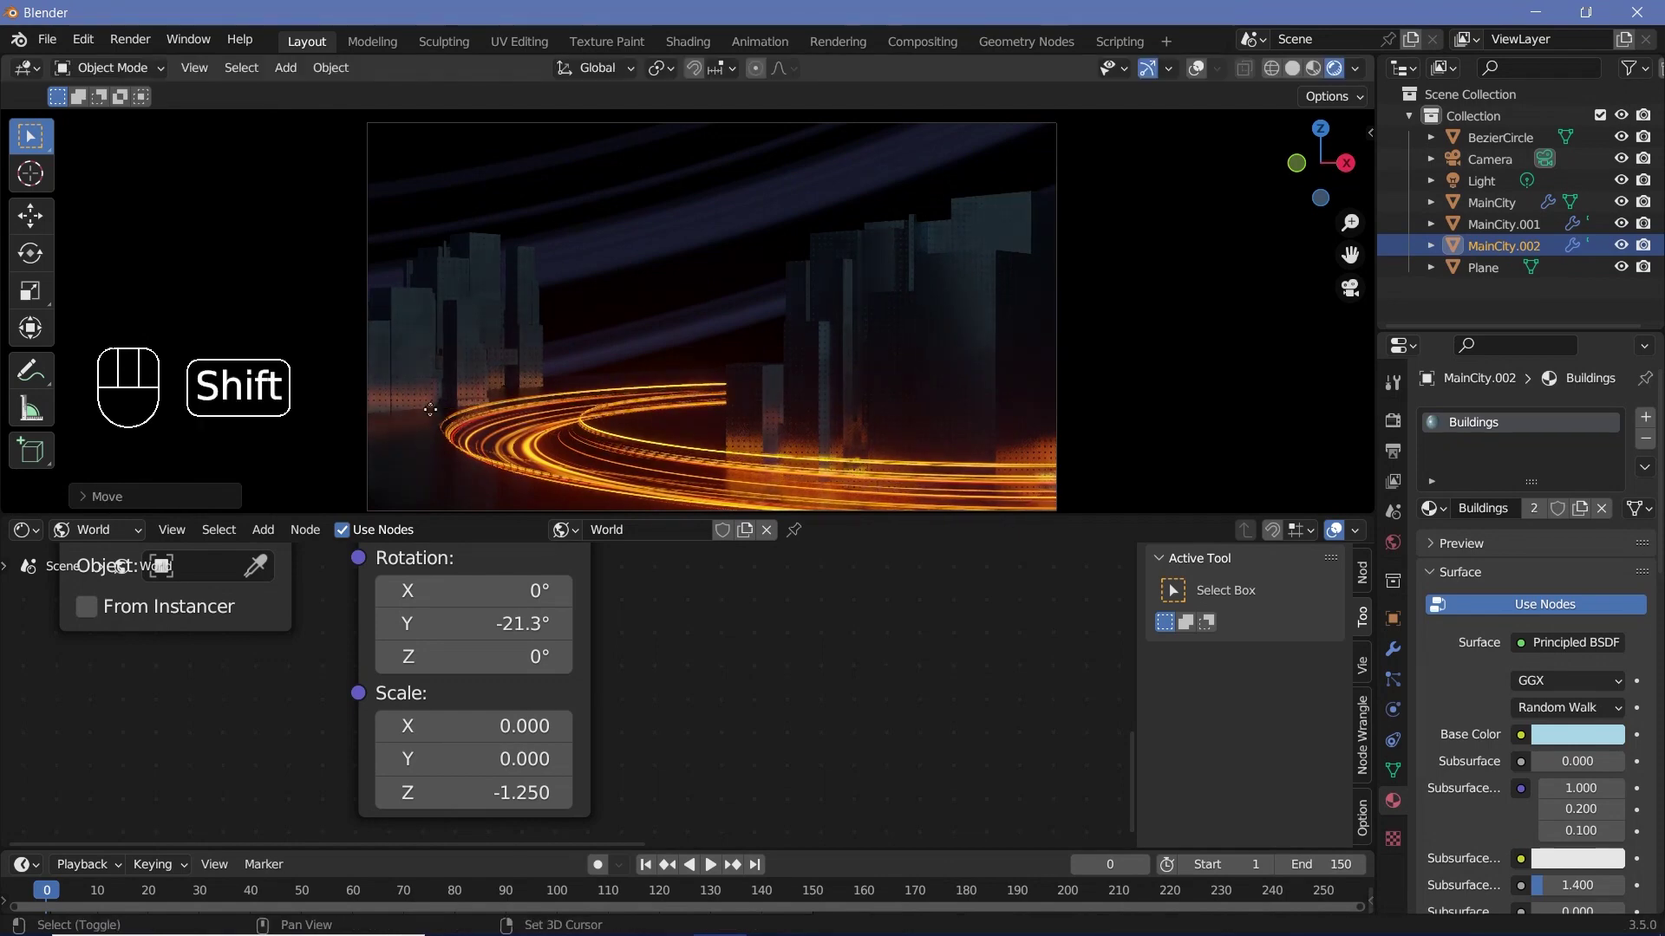
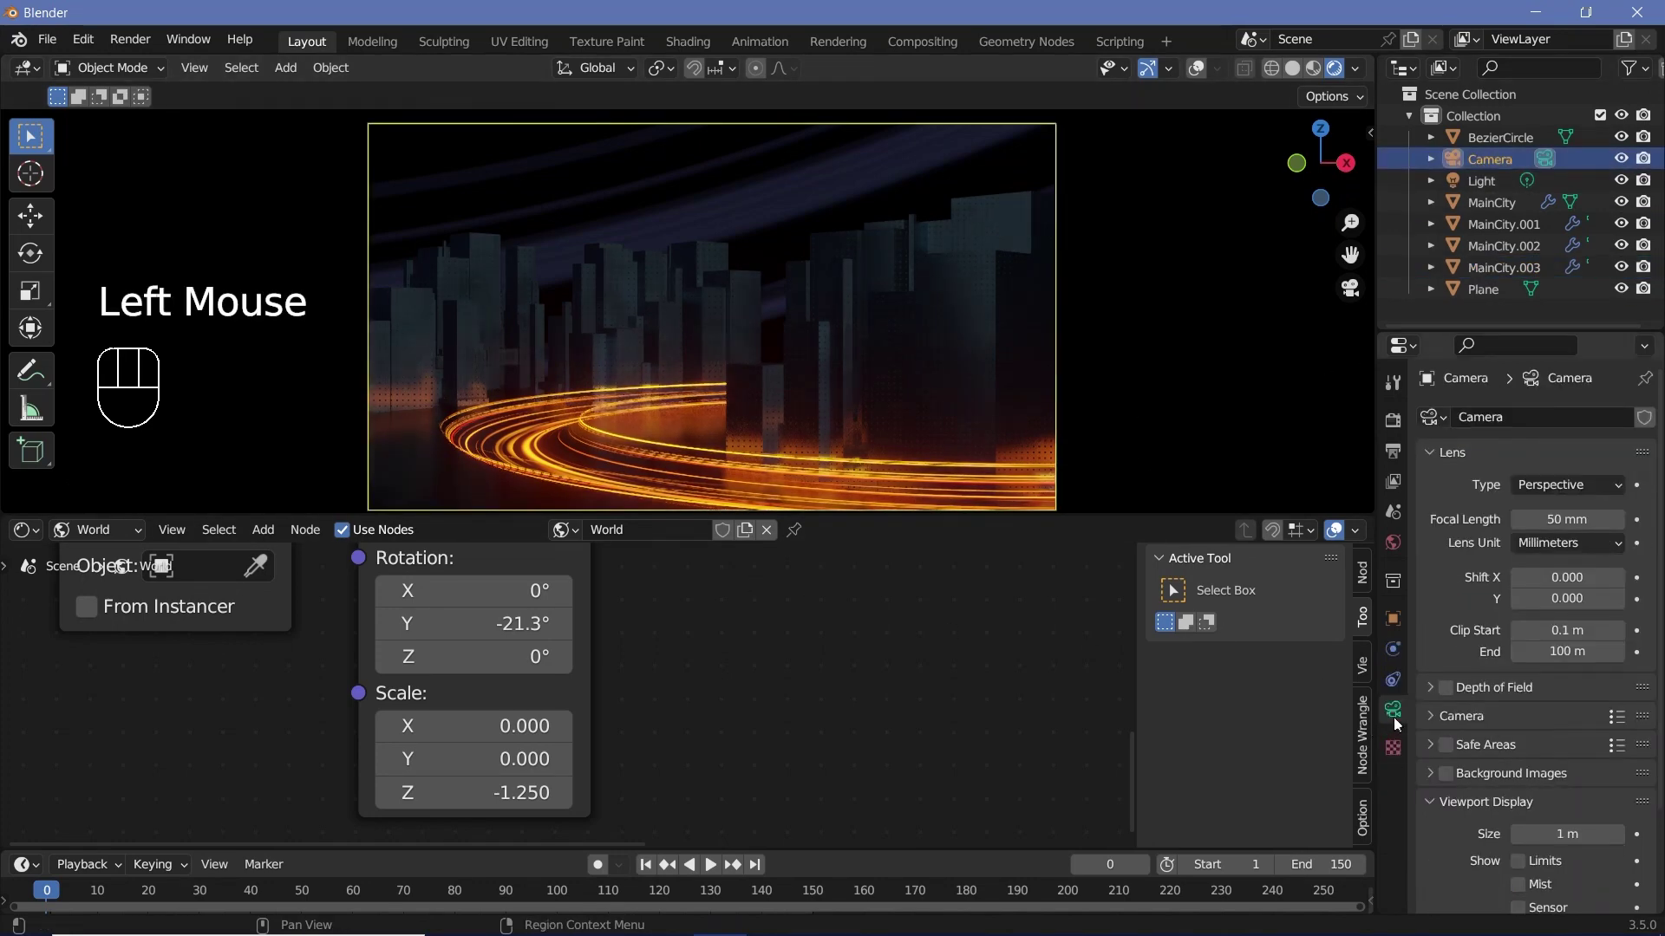
Enable Depth of Field on the camera in its Object Data properties
{"action": "scroll", "scroll_direction": "down", "scroll_amount": 3}
{"action": "scroll", "scroll_direction": "down", "scroll_amount": 3}
{"action": "left_click", "coordinate": [1452, 572]}
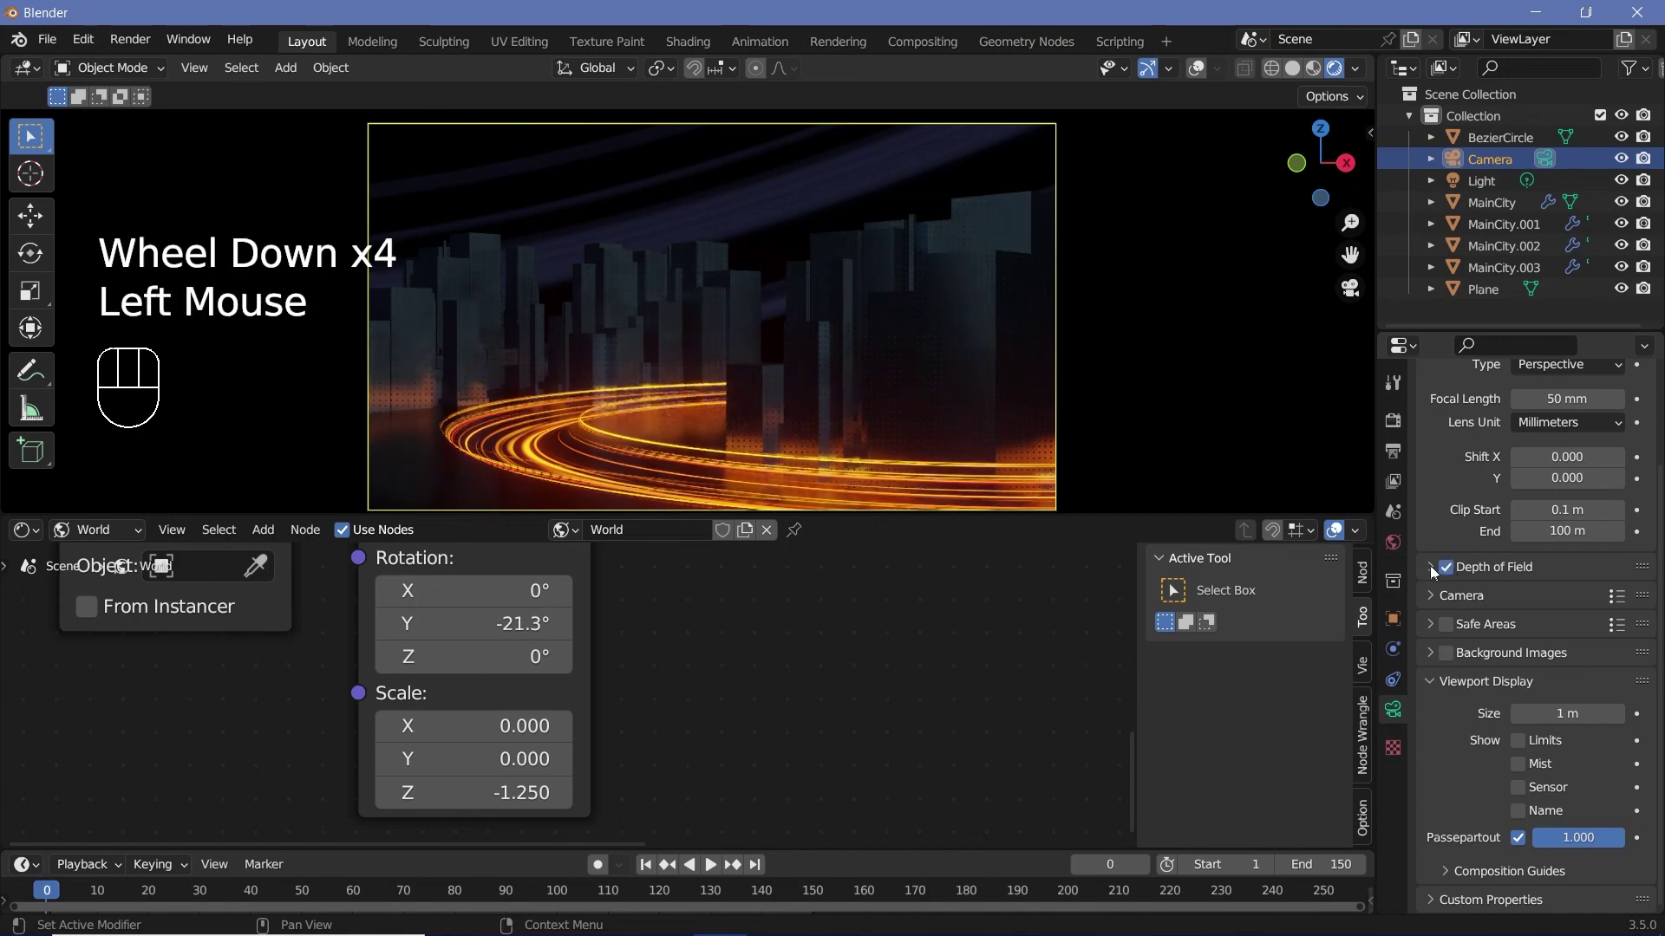
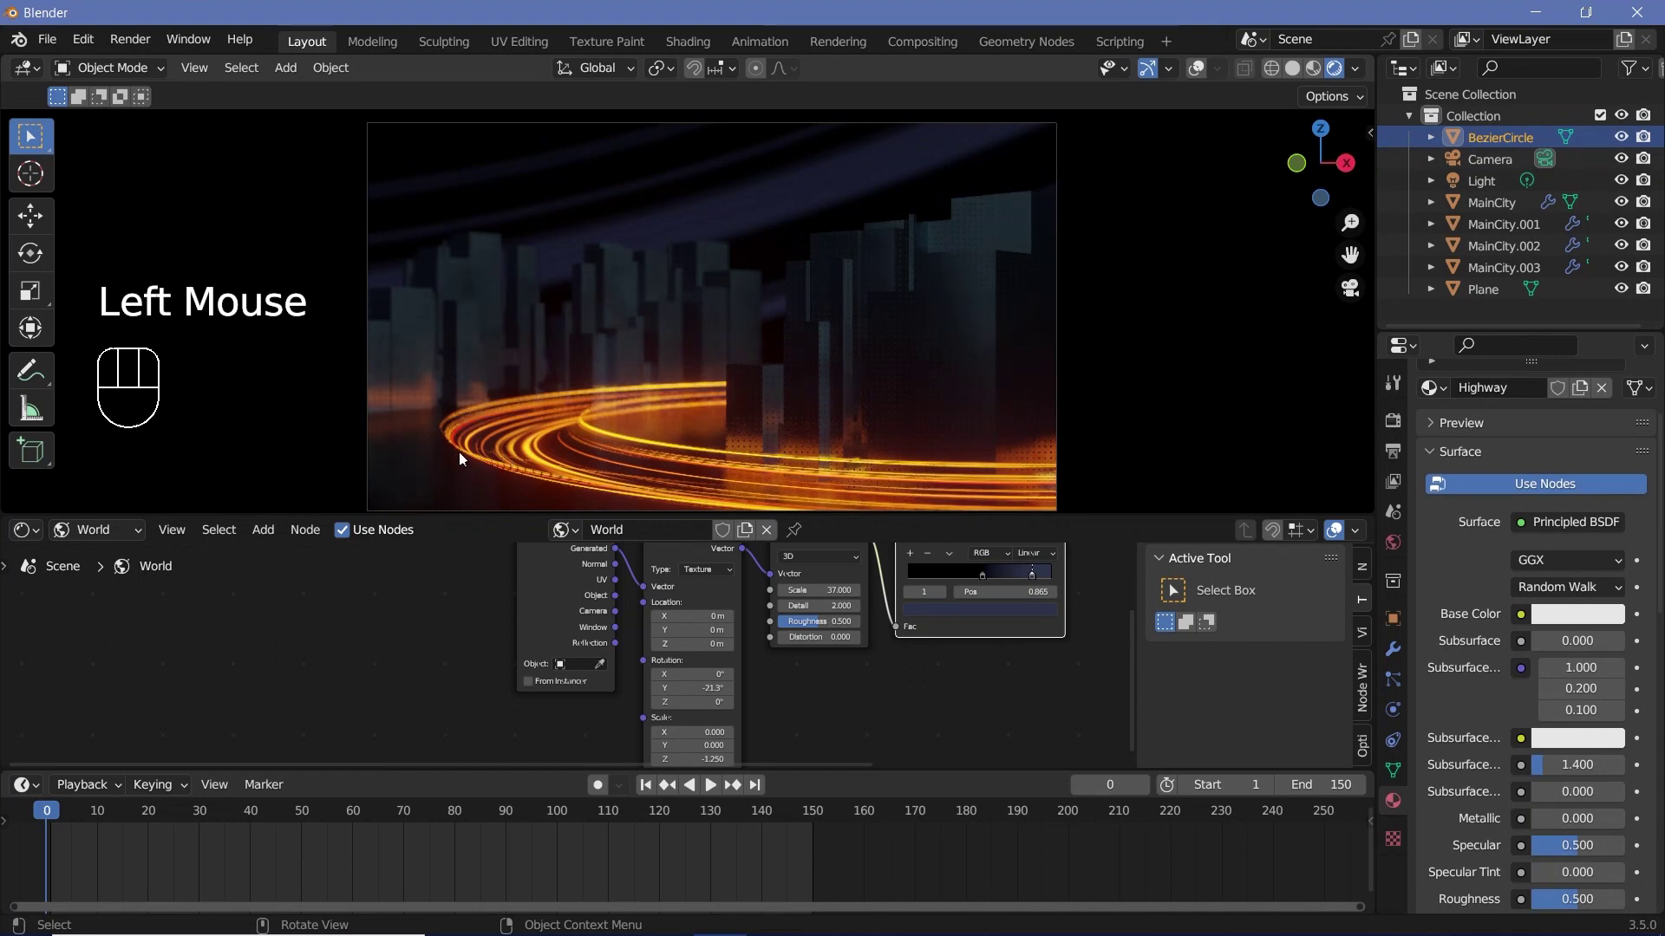
Keyframe the Highway Value node at the first frame and again, changed, at frame 150
{"action": "left_click_drag", "start_coordinate": [131, 532], "coordinate": [123, 567]}
{"action": "middle_click", "coordinate": [413, 673]}
{"action": "left_click", "coordinate": [390, 628]}
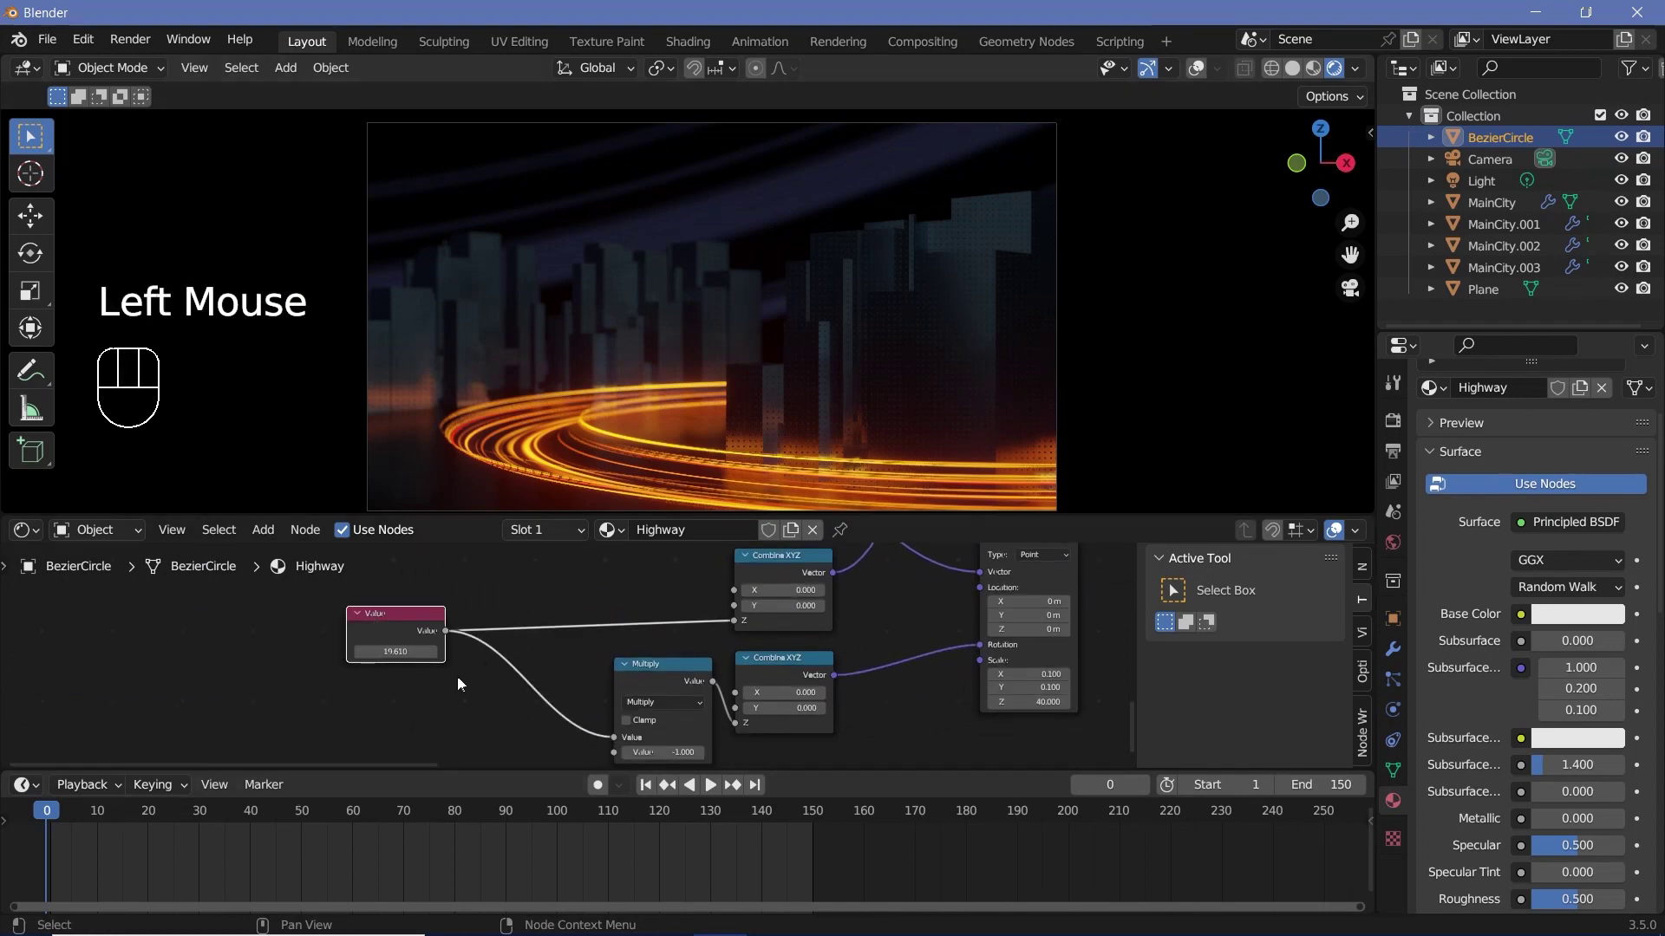
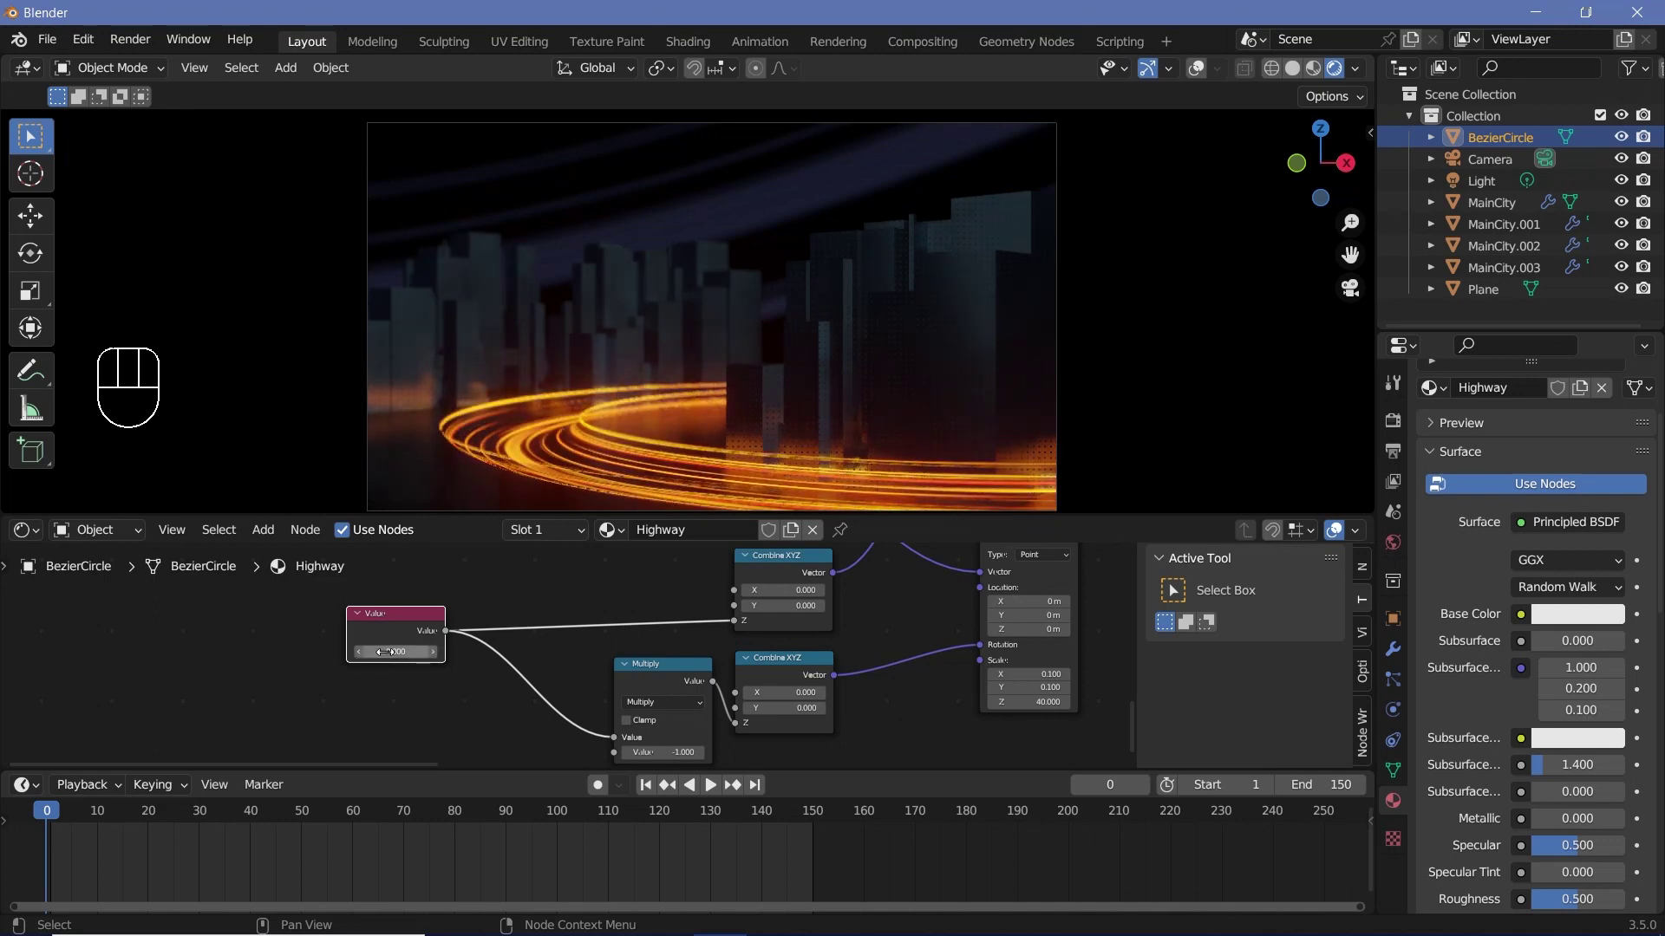
{"action": "key", "text": "i"}
{"action": "left_click", "coordinate": [828, 837]}
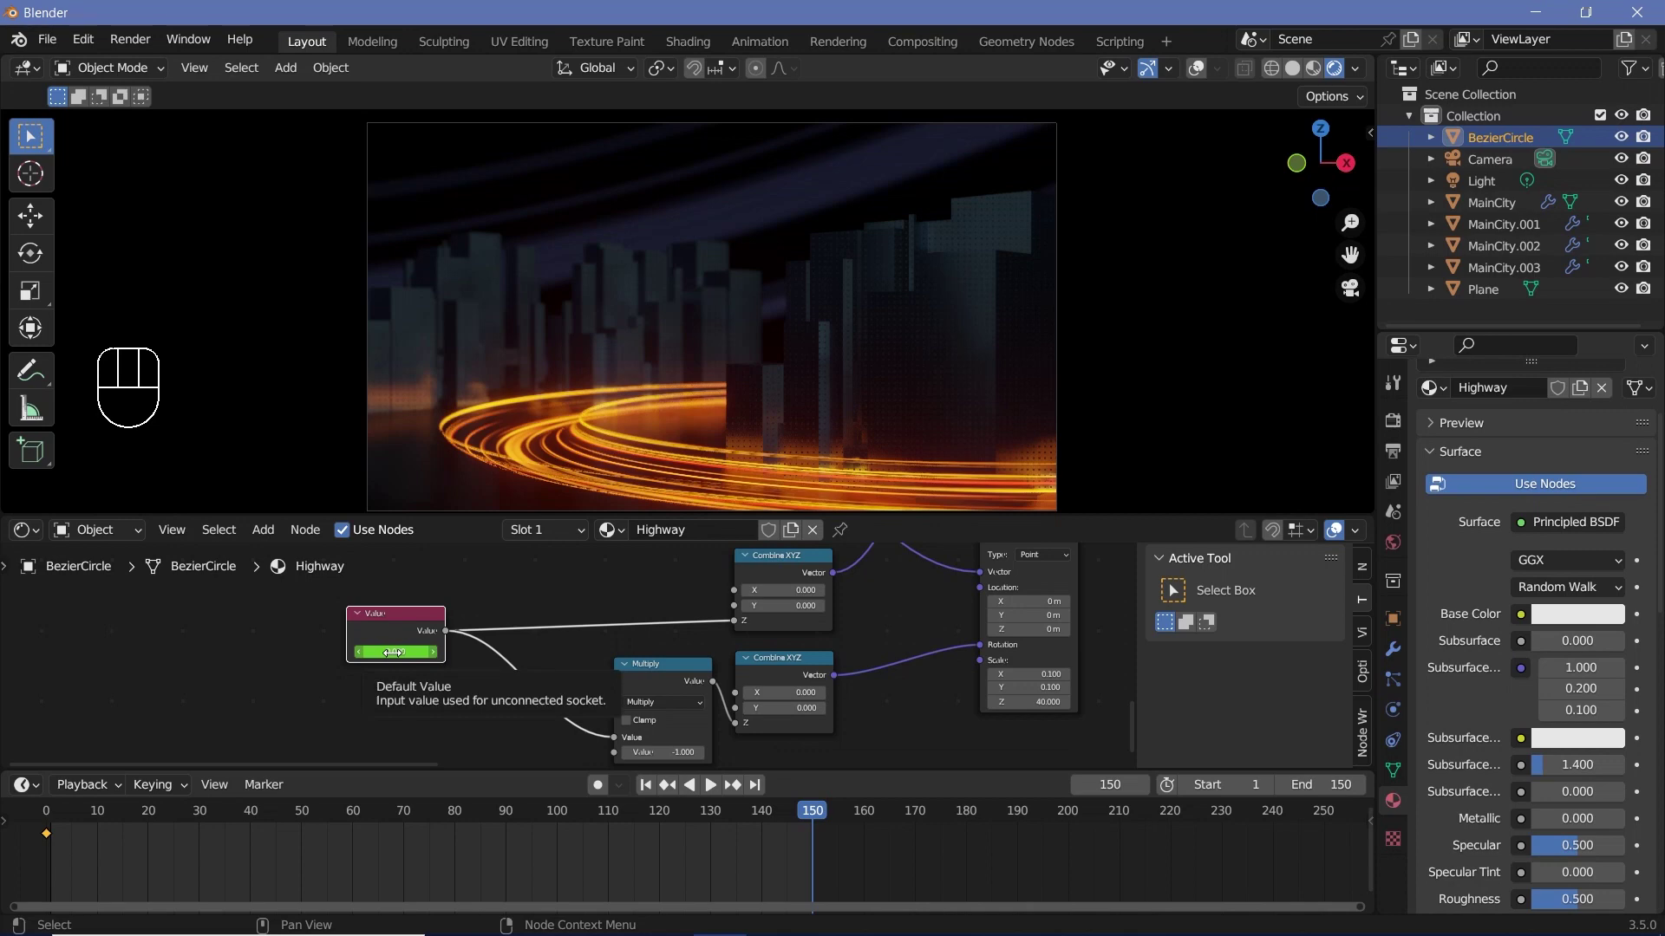
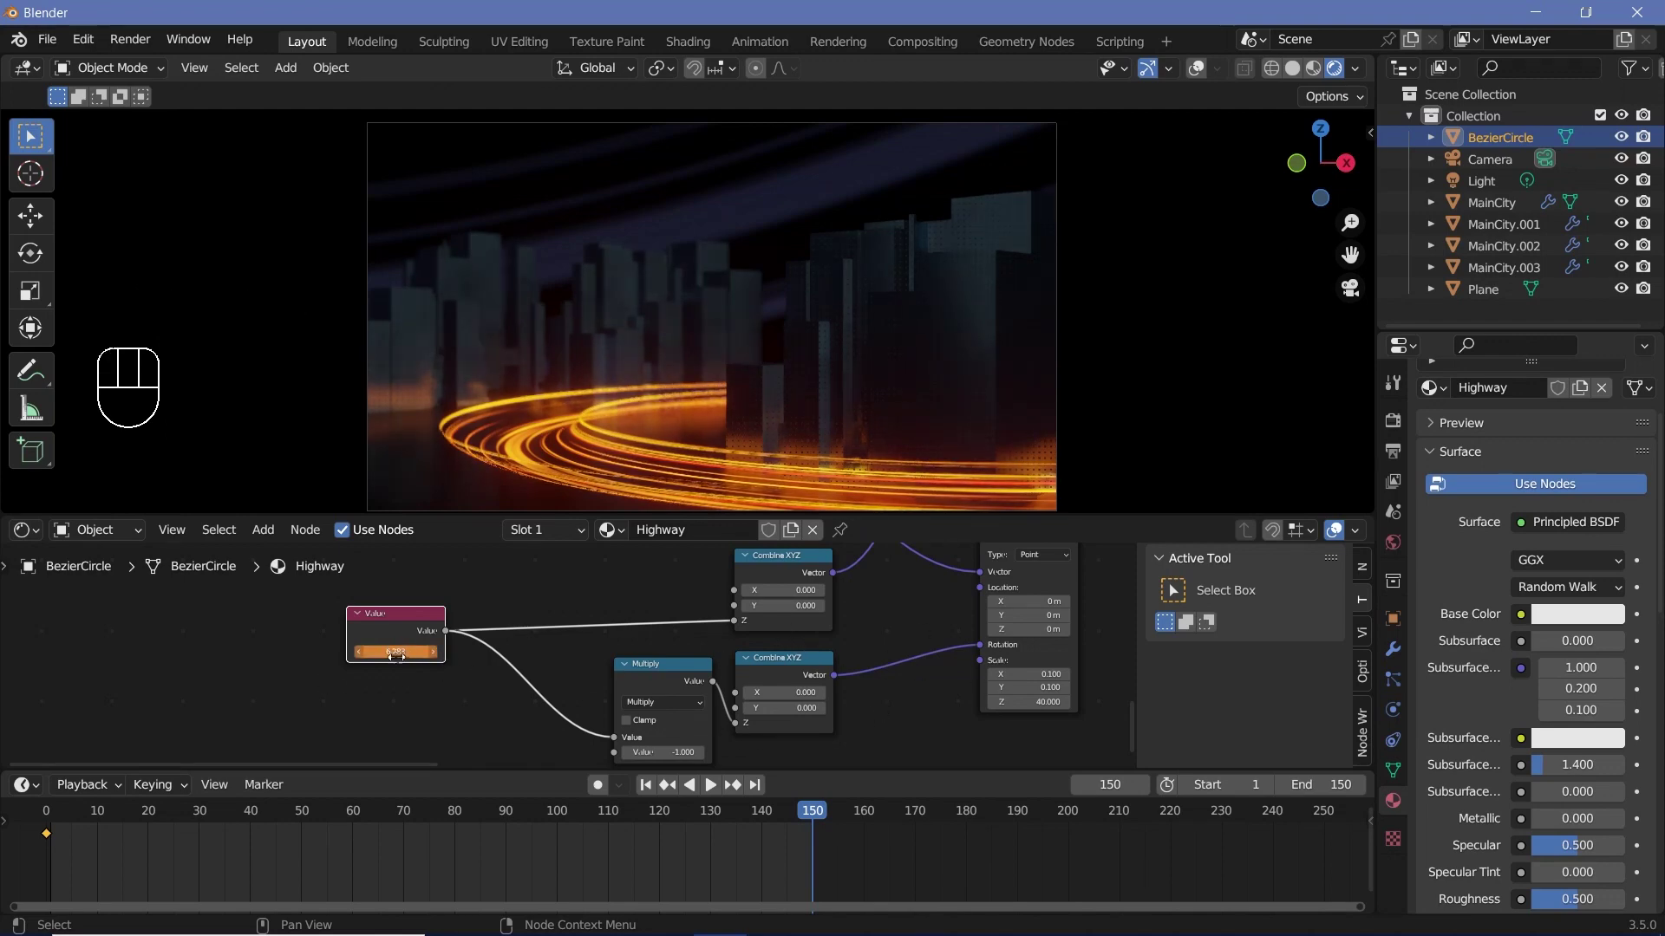
{"action": "key", "text": "i"}
Set the keyframes to linear interpolation and preview the flowing light trails
{"action": "key", "text": "space"}
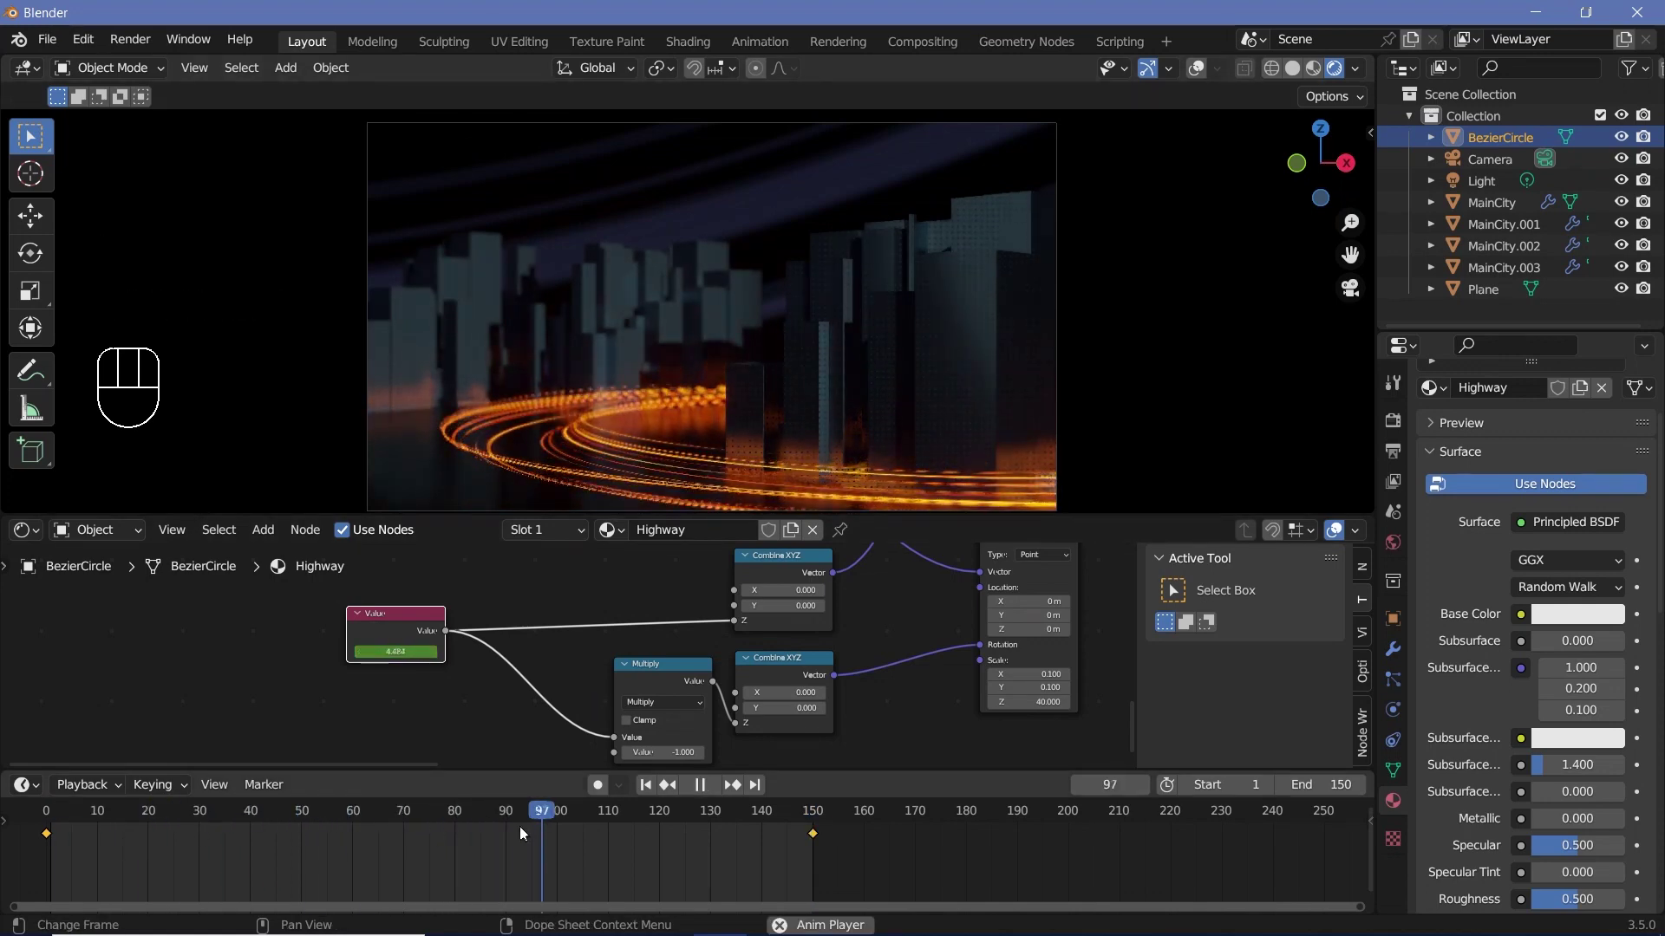
{"action": "key", "text": "space"}
{"action": "key", "text": "t"}
{"action": "key", "text": "space"}
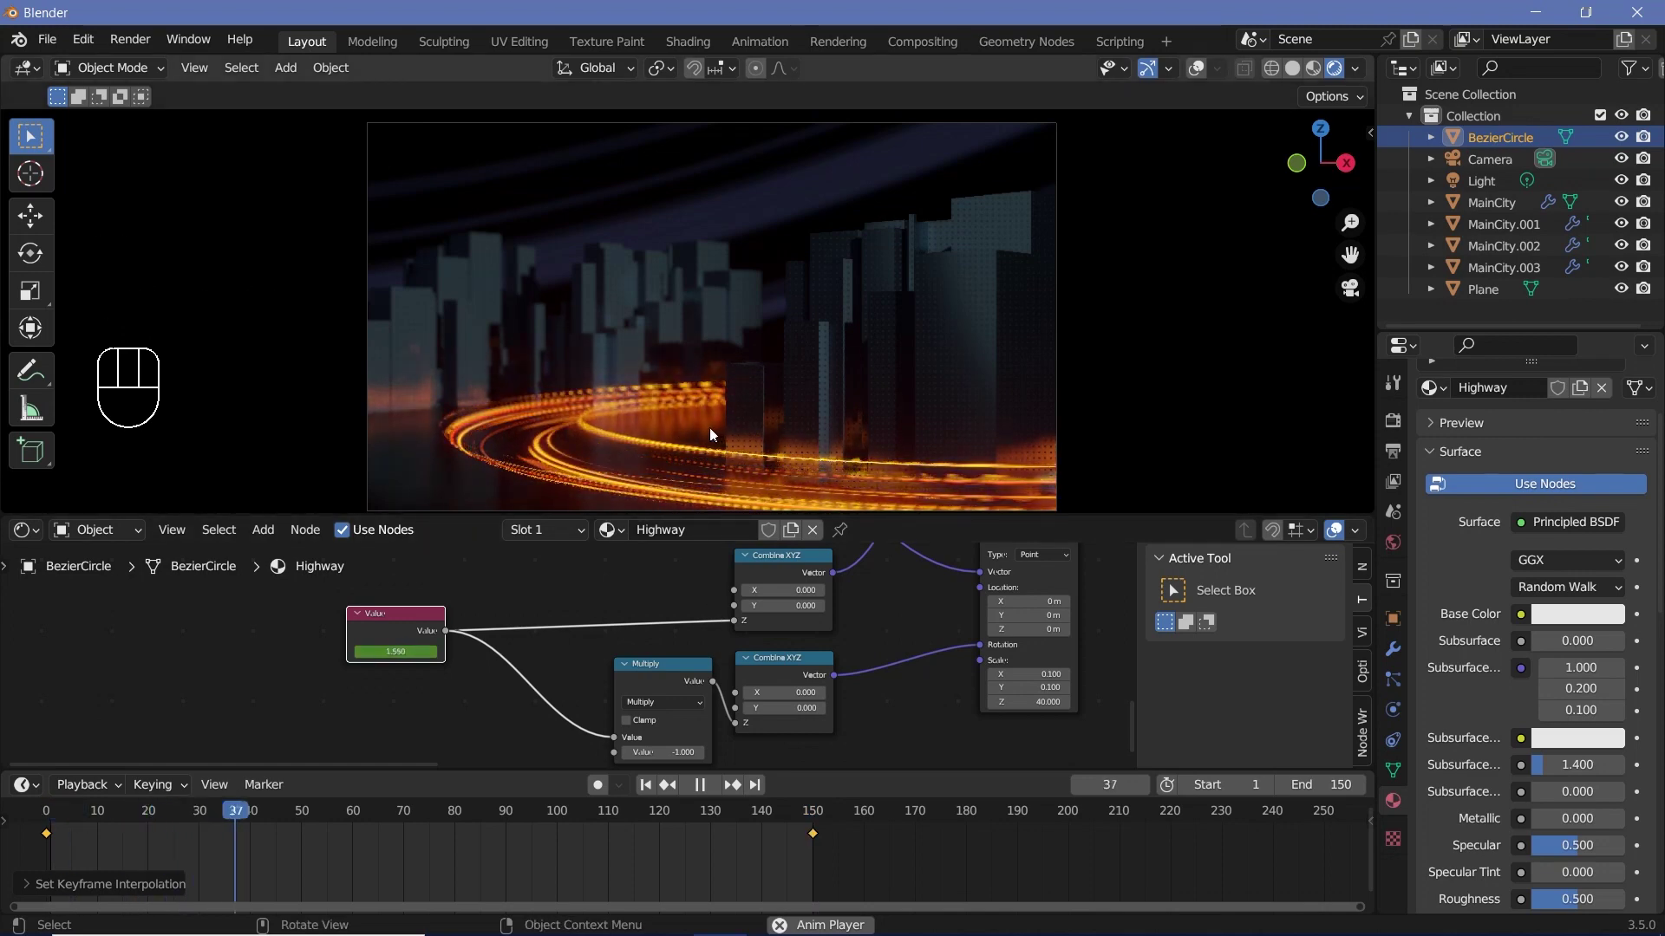
{"action": "key", "text": "space"}
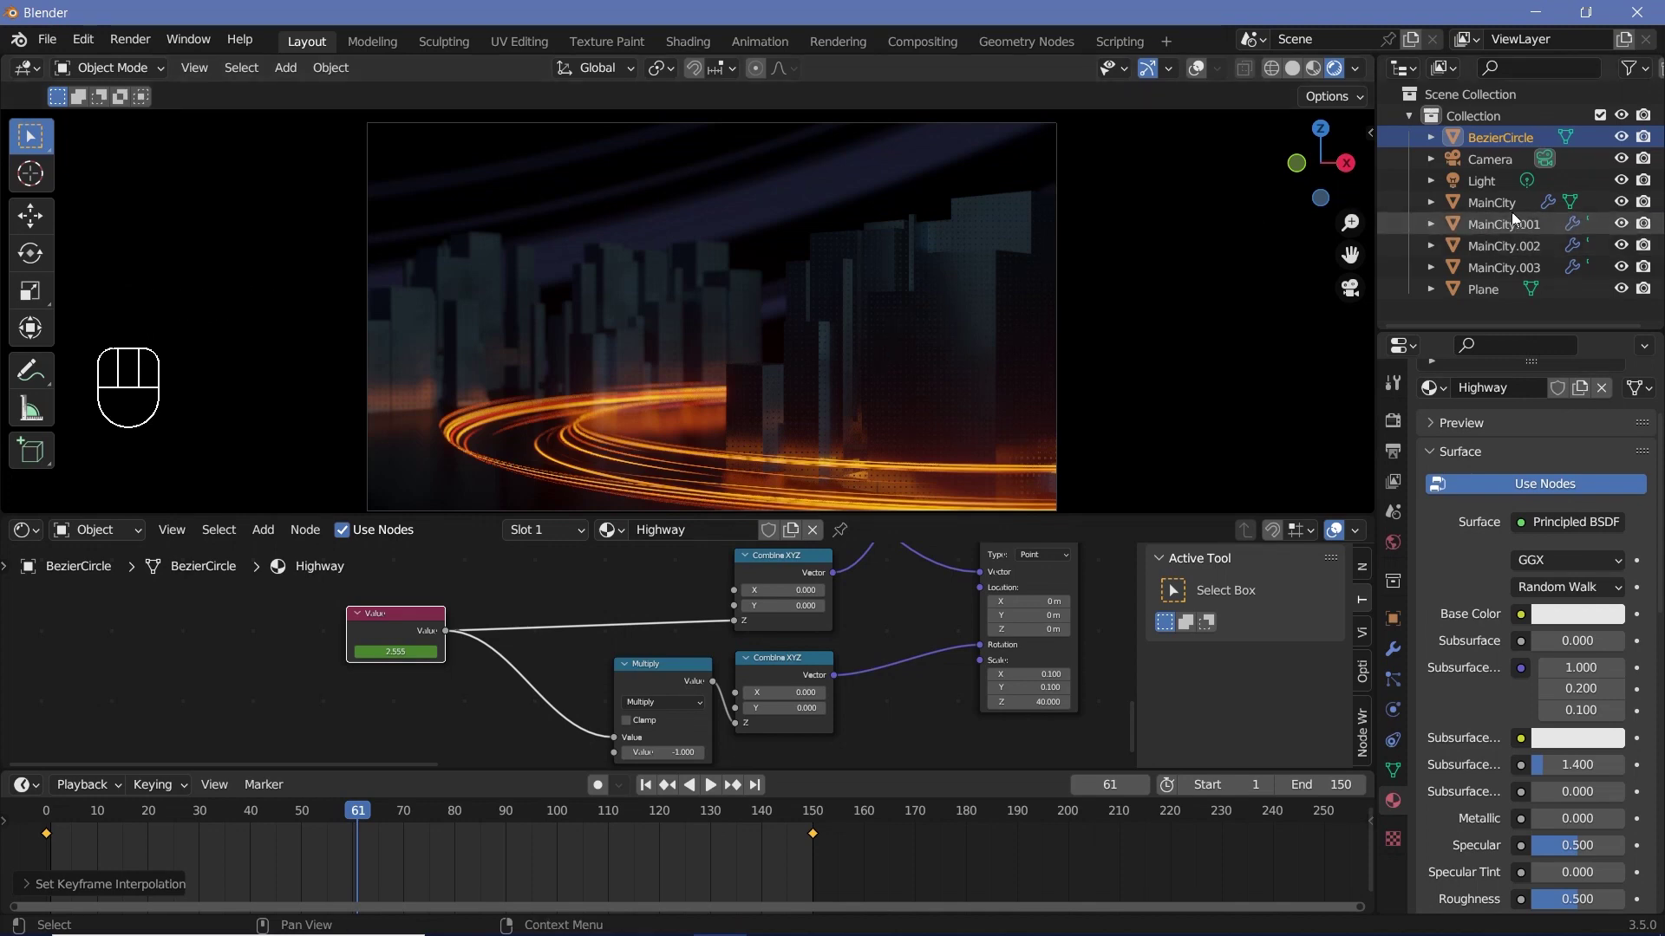
{"action": "left_click", "coordinate": [1484, 187]}
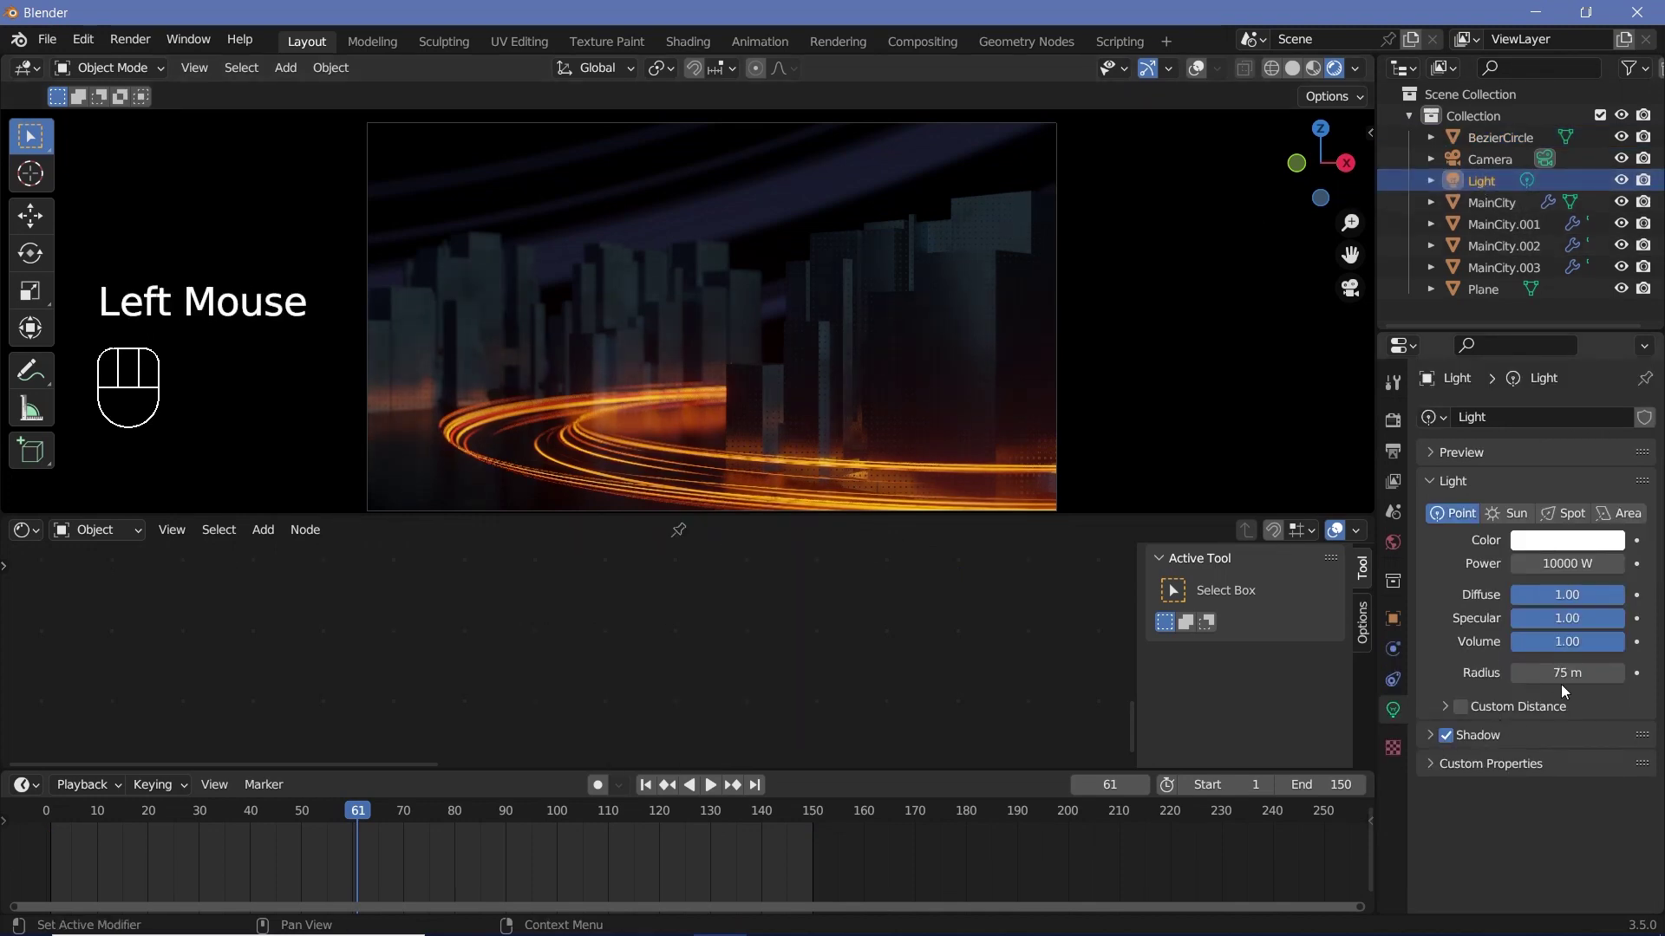